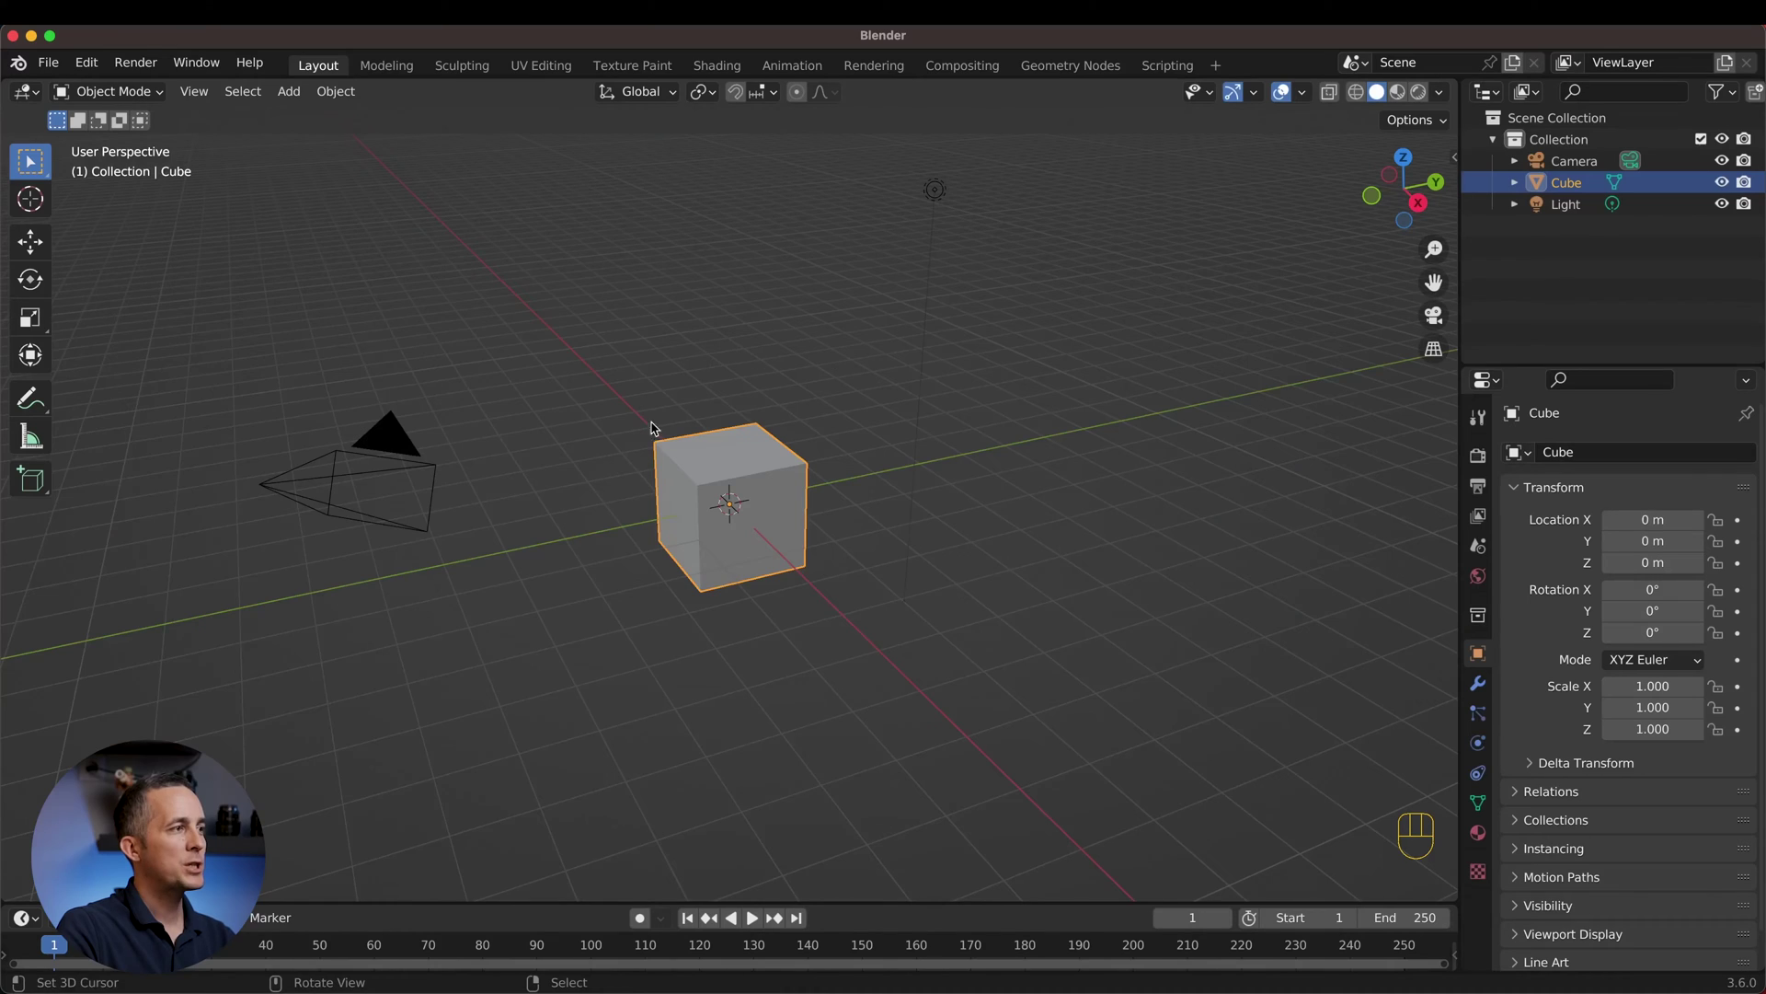
Step: Add a Subdivision Surface modifier to the default cube so it rounds into a low-poly ball
scroll(up, 3)
click(1481, 690)
click(1343, 839)
click(1722, 548)
drag(1698, 491, 1657, 523)
scroll(up, 3)
middle_click(709, 475)
middle_click(737, 459)
Step: View the ball in front orthographic and enter Edit Mode with see-through display on
key(KP_1)
scroll(up, 3)
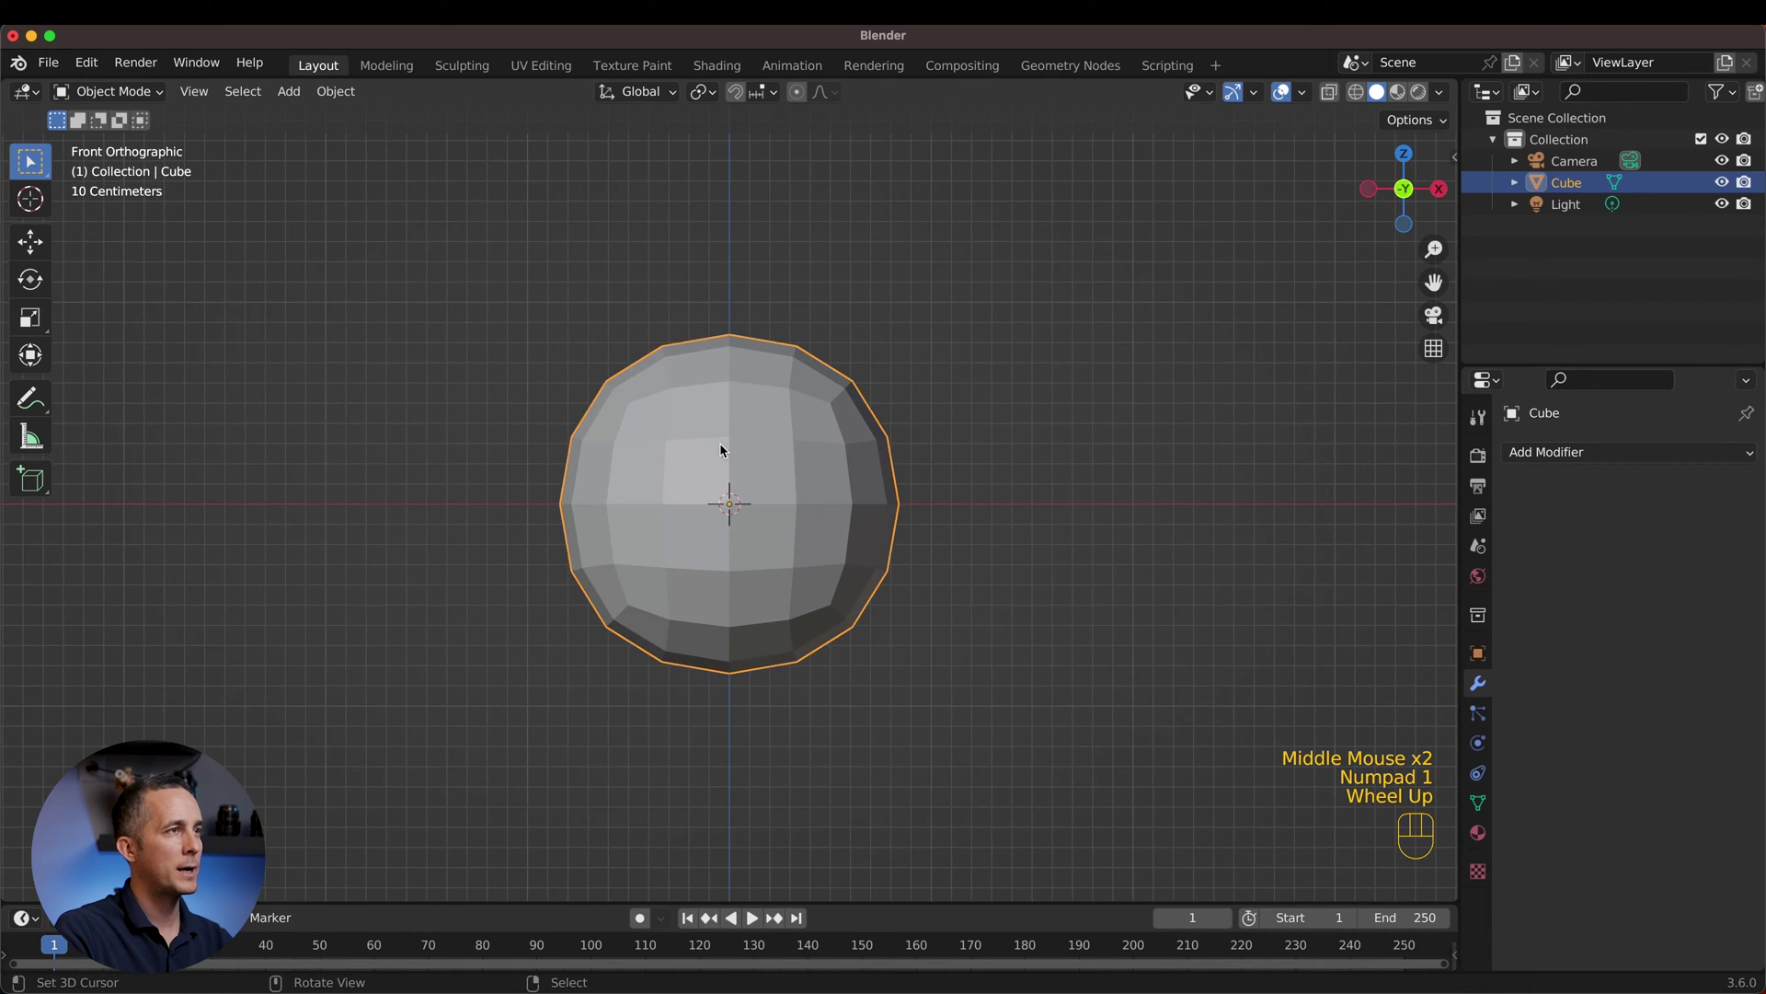
drag(95, 96, 100, 143)
click(1365, 95)
double_click(1336, 92)
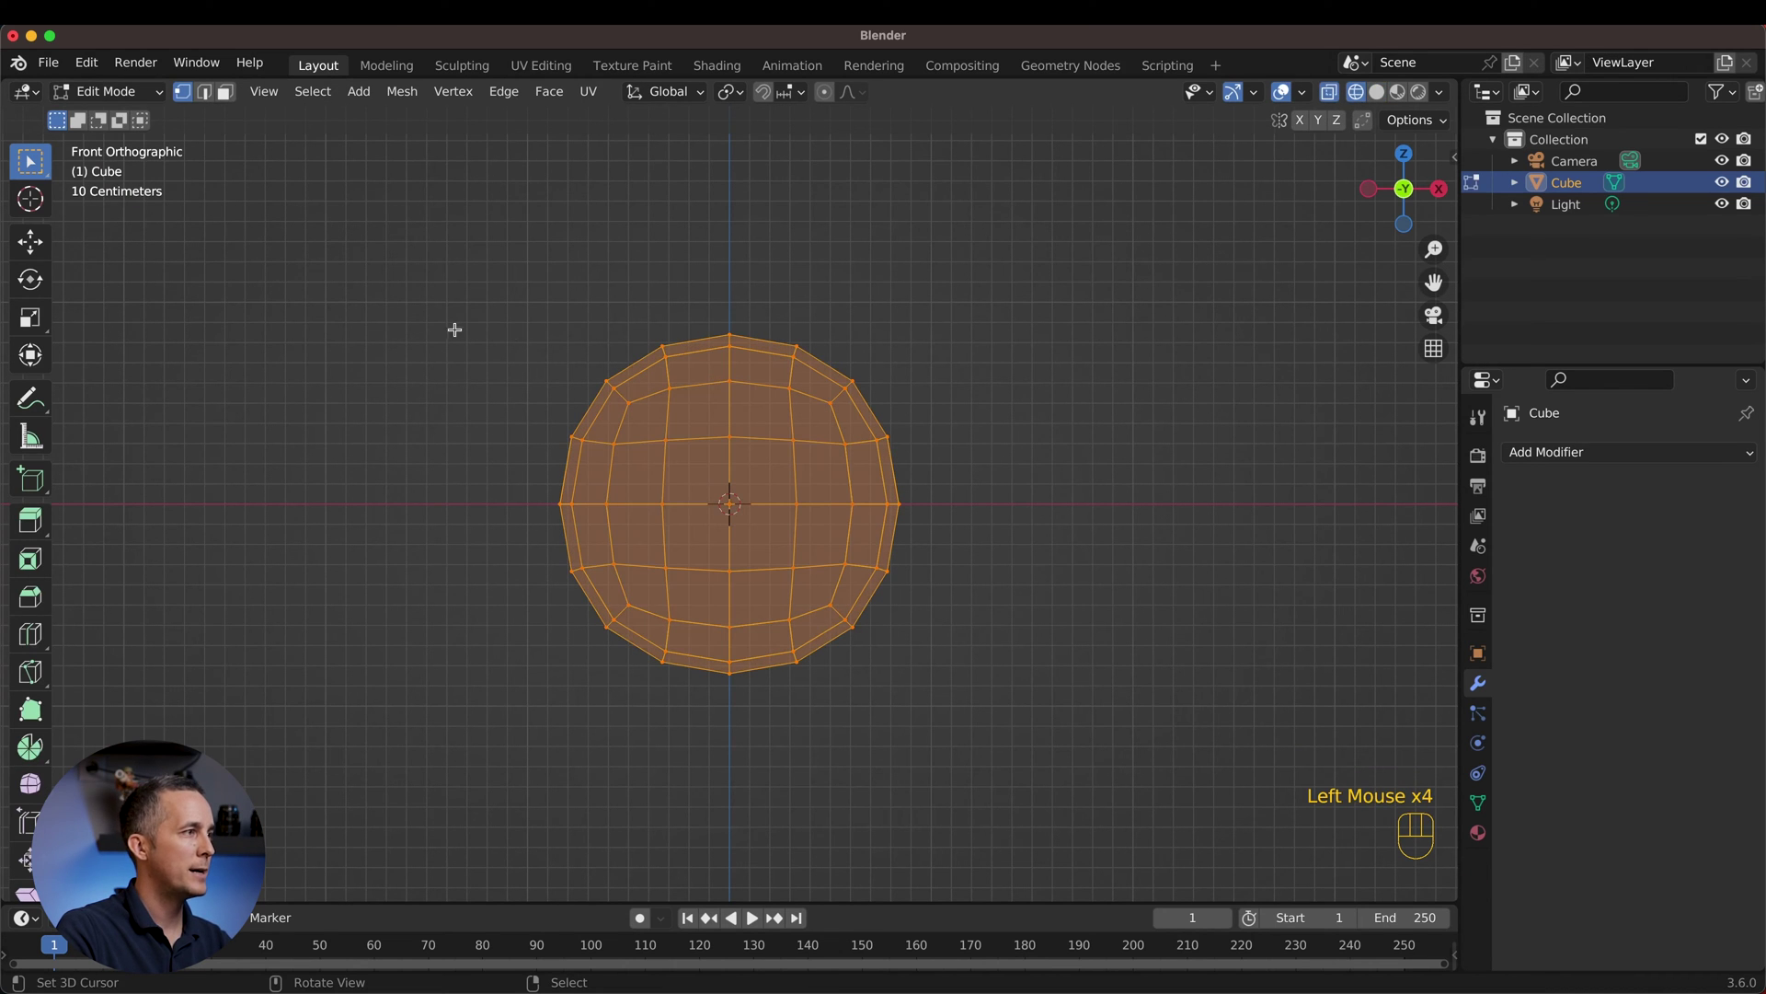
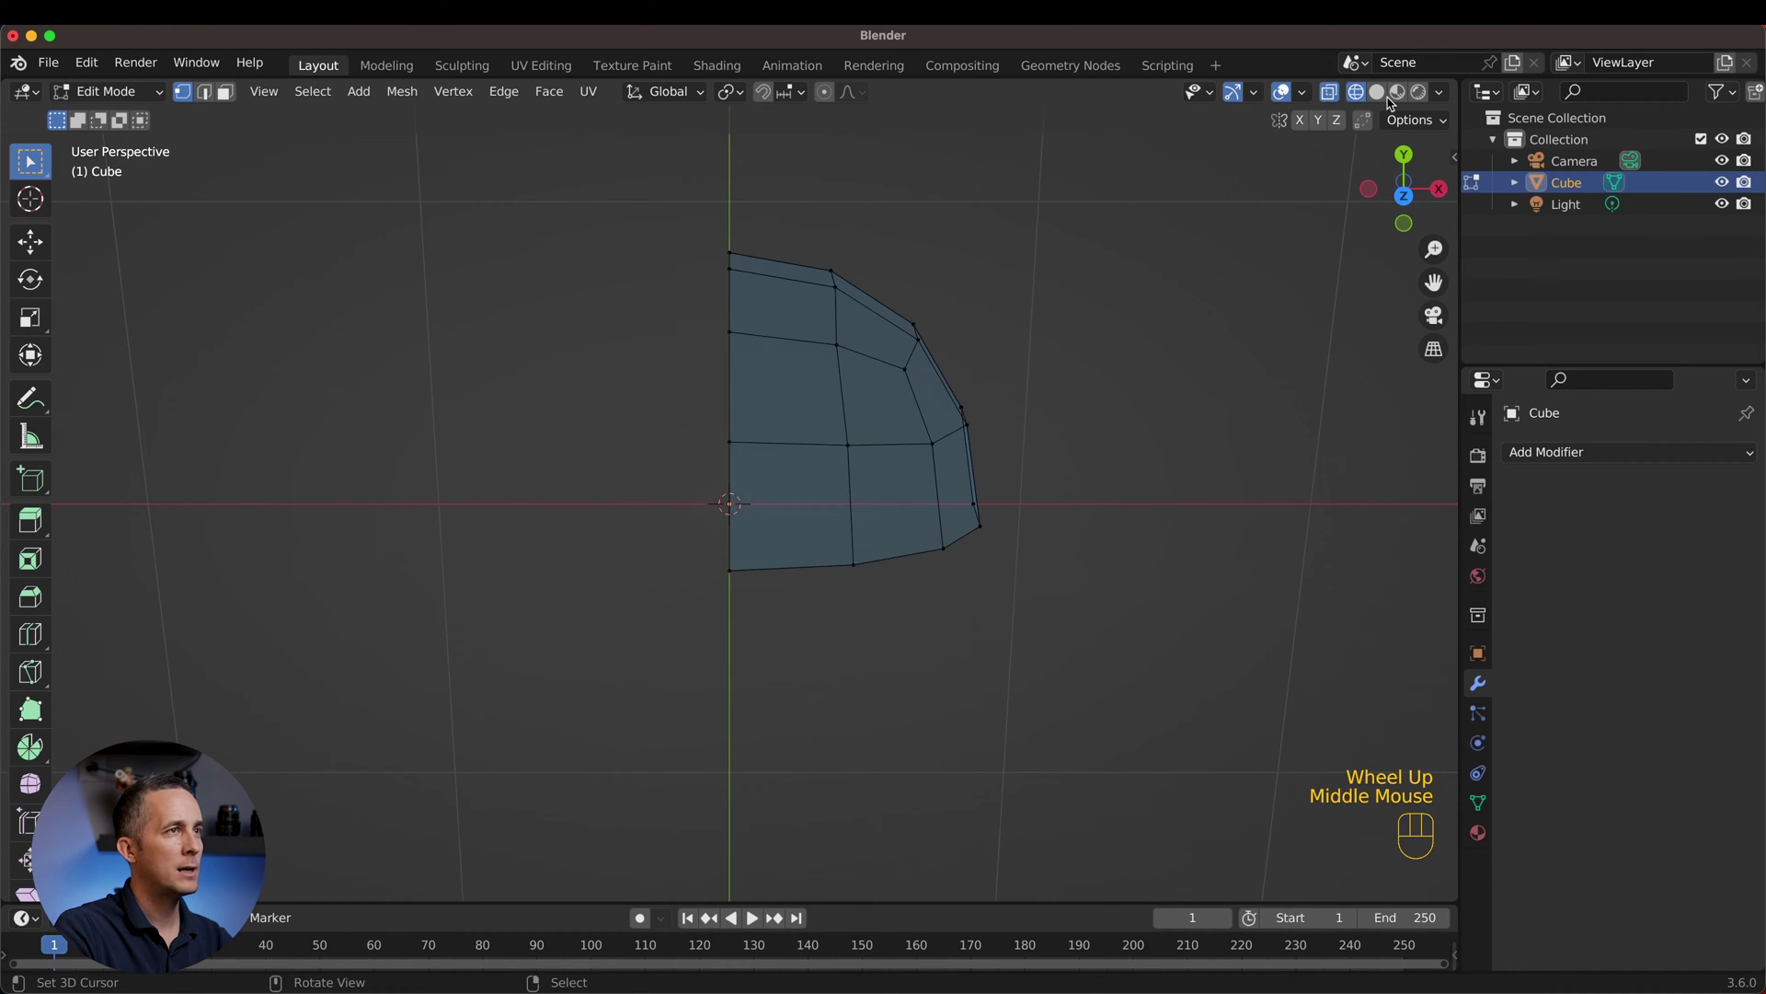
Step: Trim the ball to a single wedge patch and start a Knife cut across it
click(1387, 97)
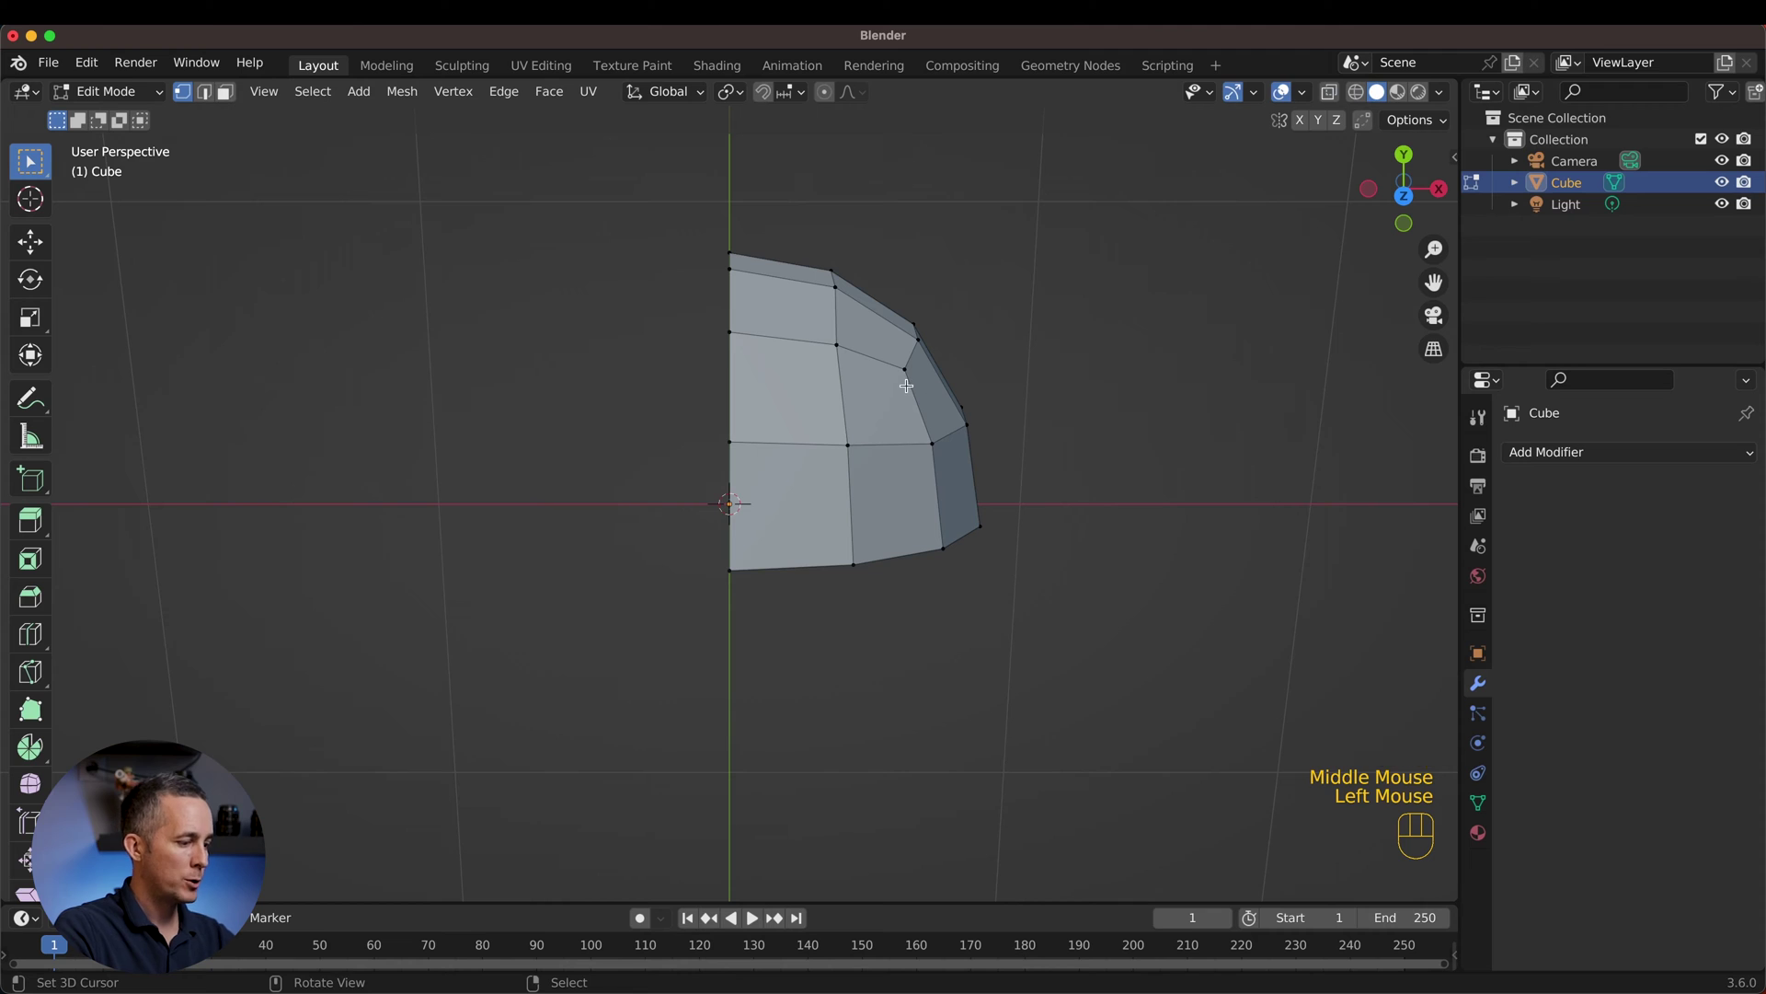
key(k)
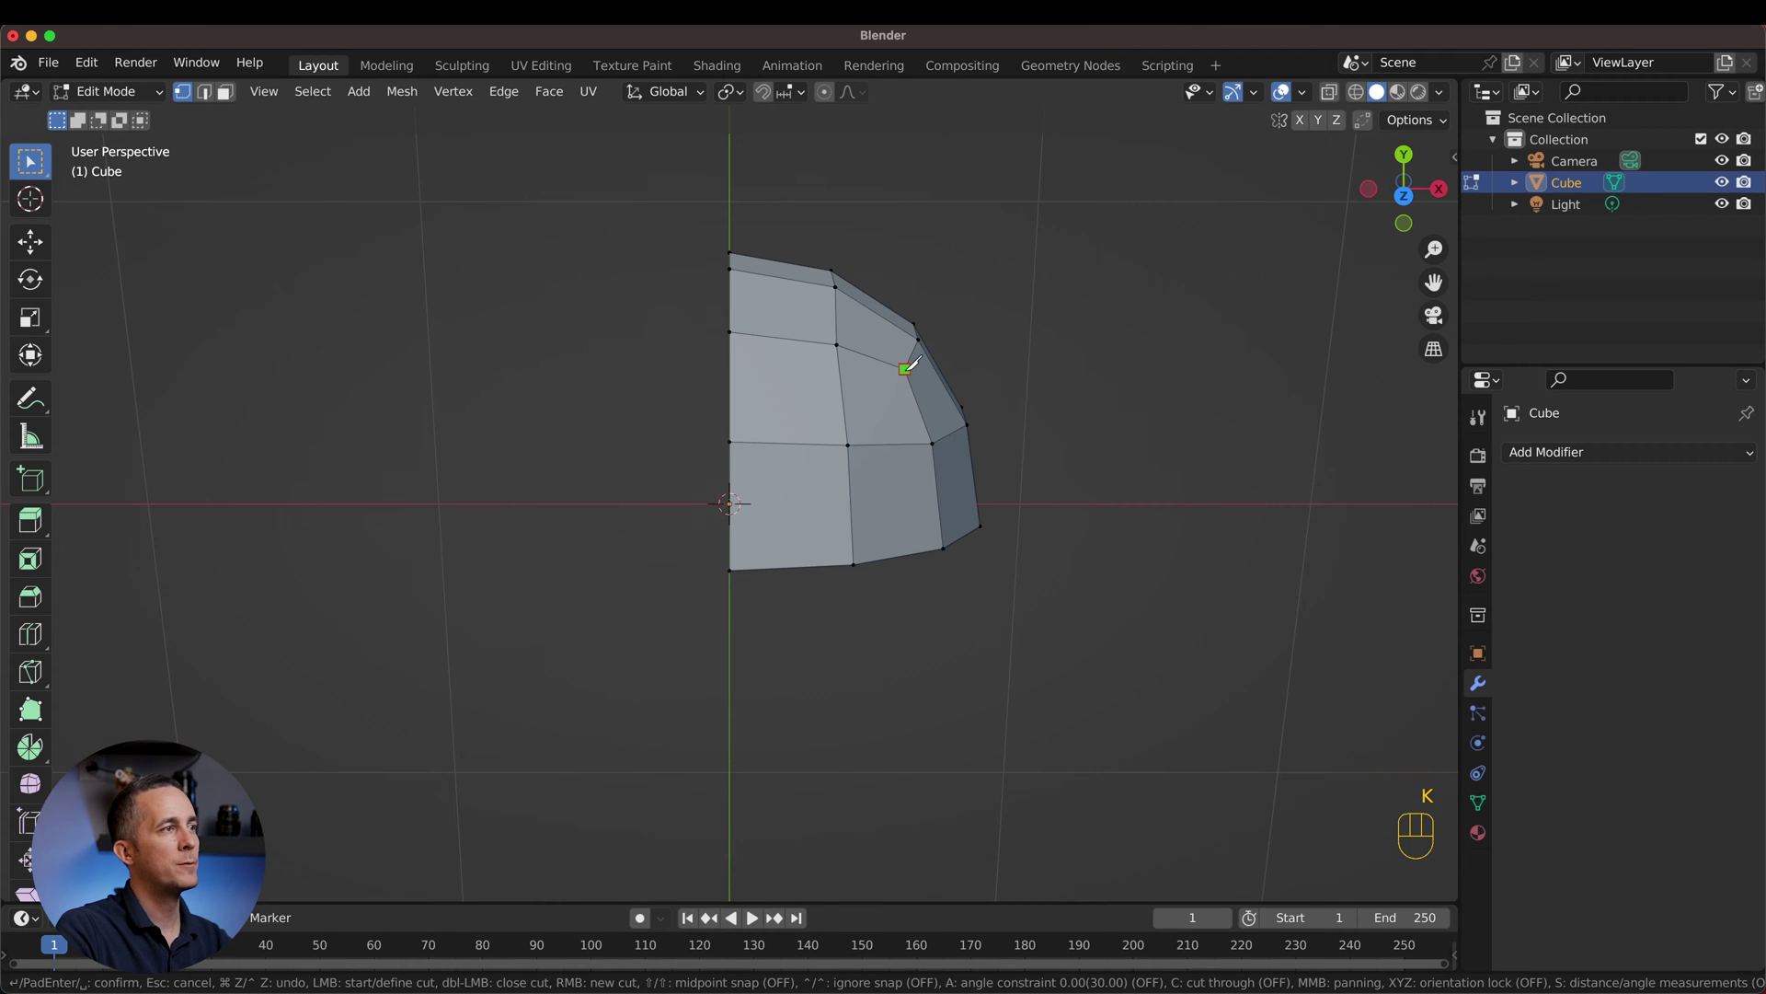
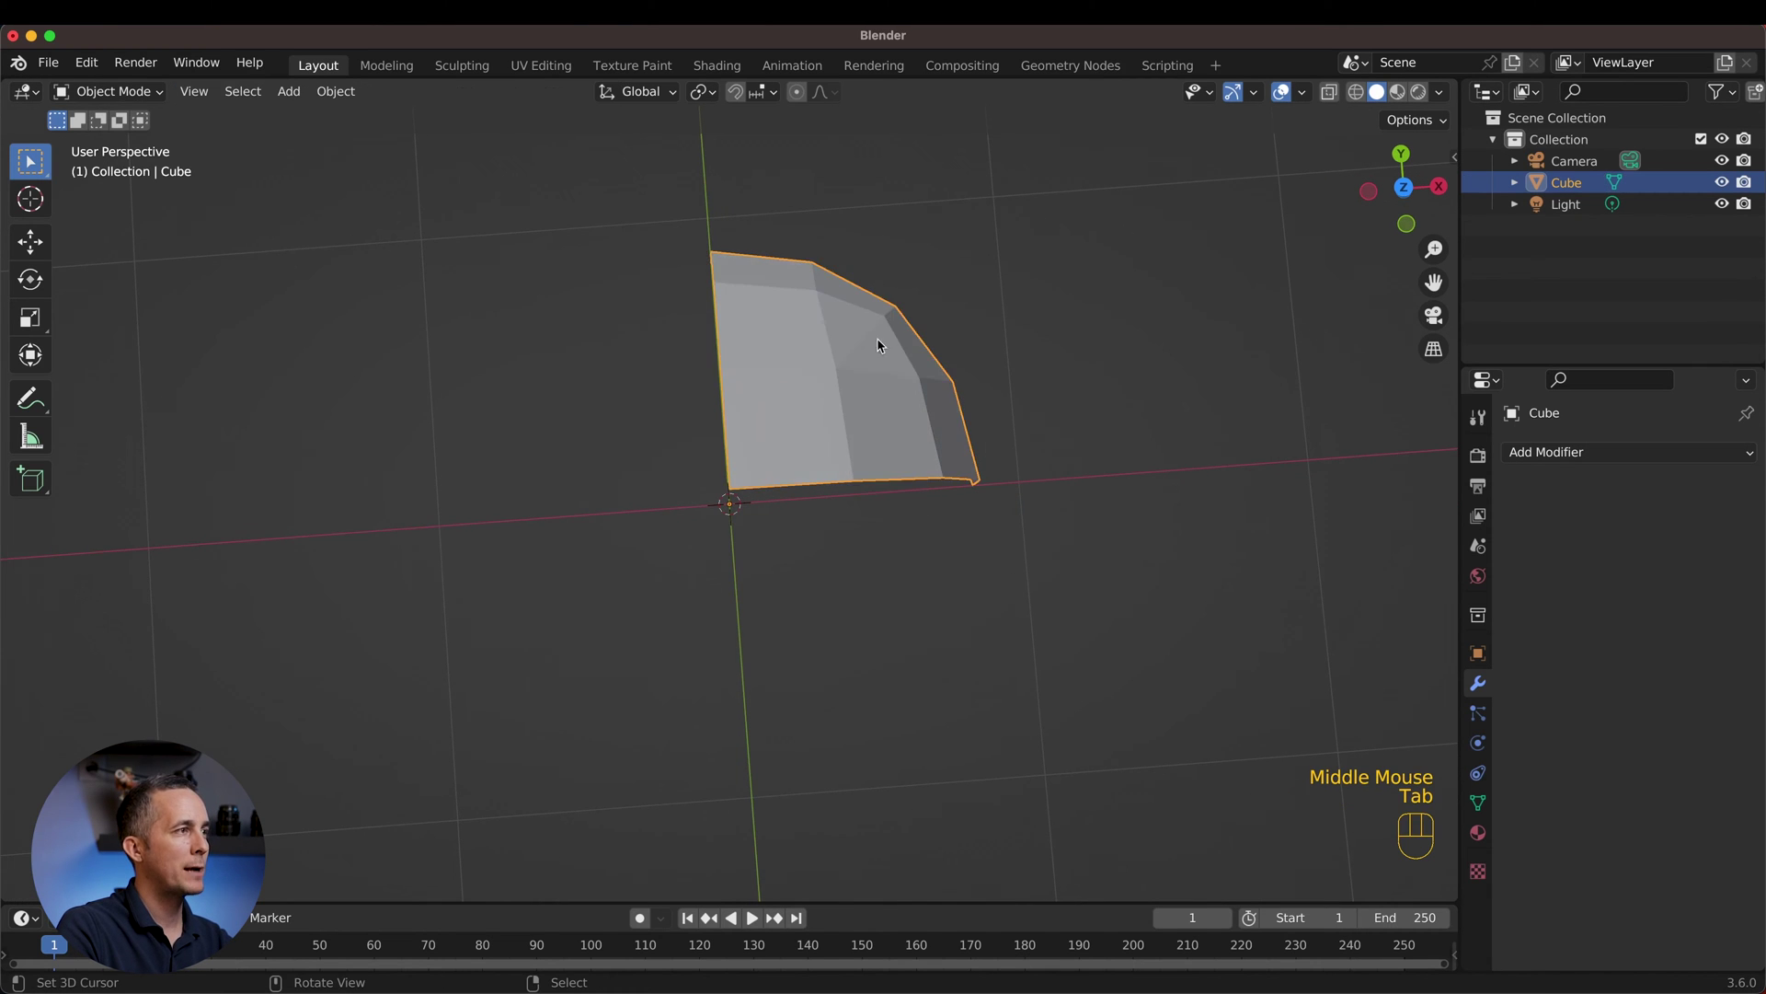
Step: Add a Mirror modifier on X, Y and Z so the wedge rebuilds the full ball
drag(858, 388, 844, 274)
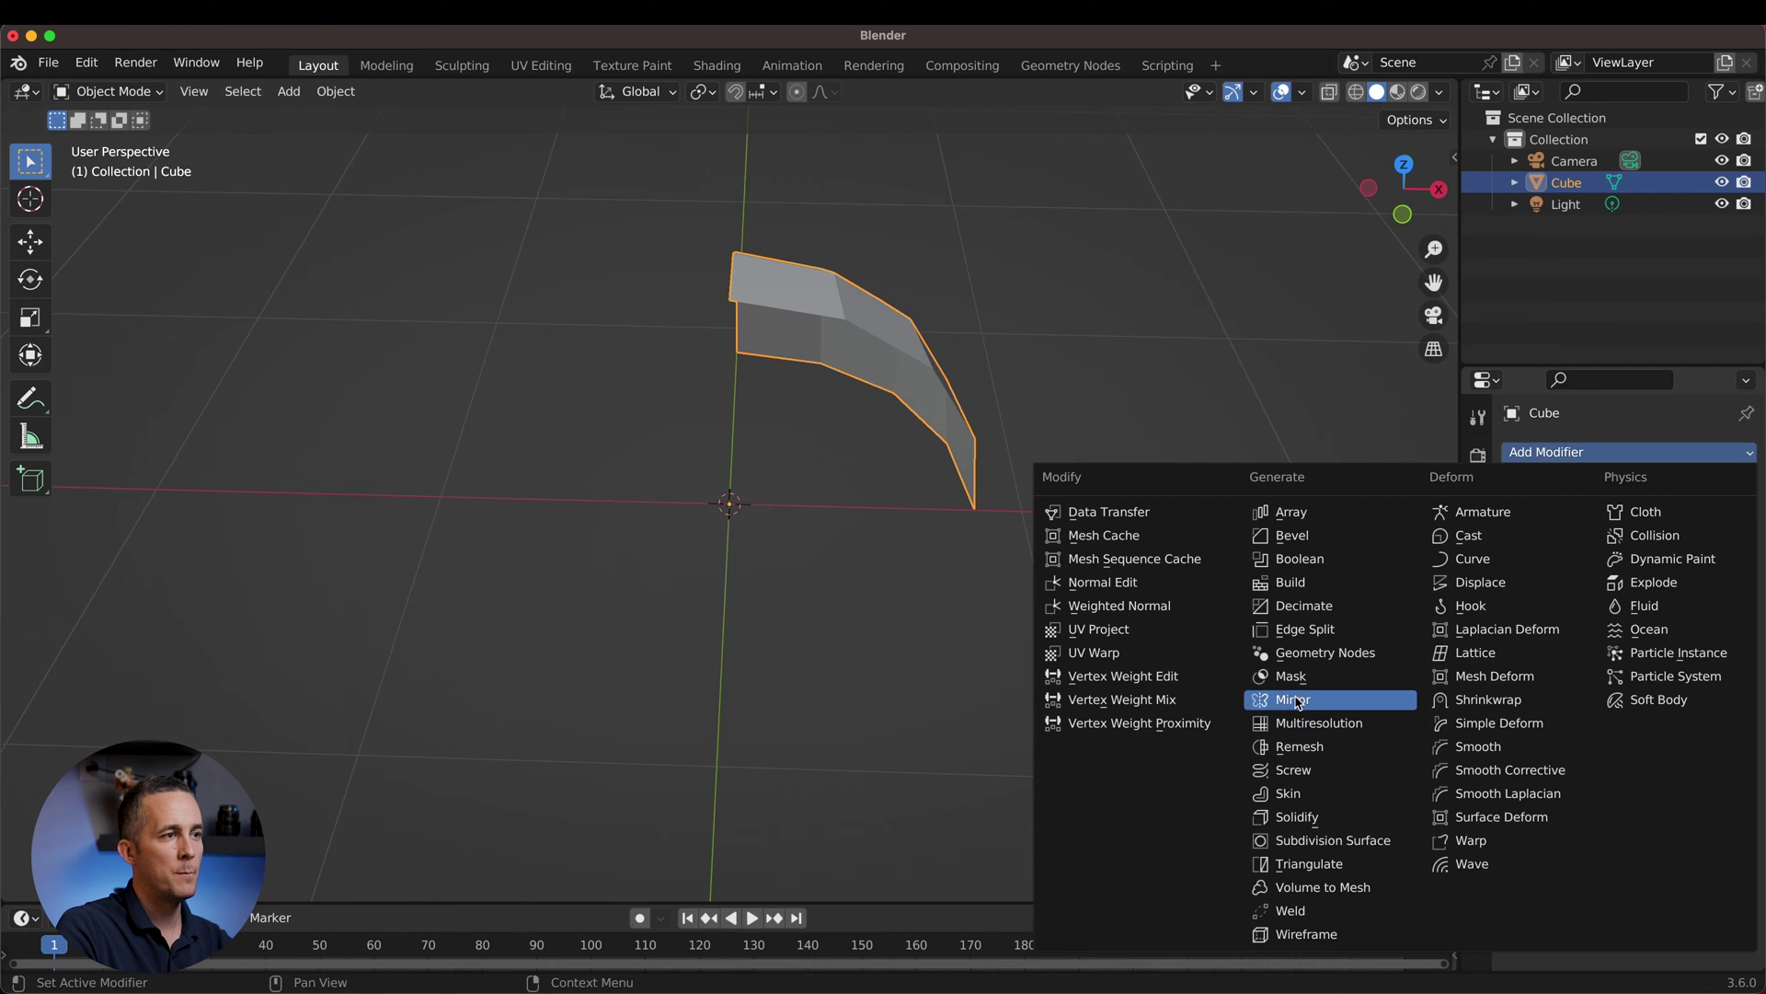
click(1301, 702)
drag(1661, 527, 1709, 529)
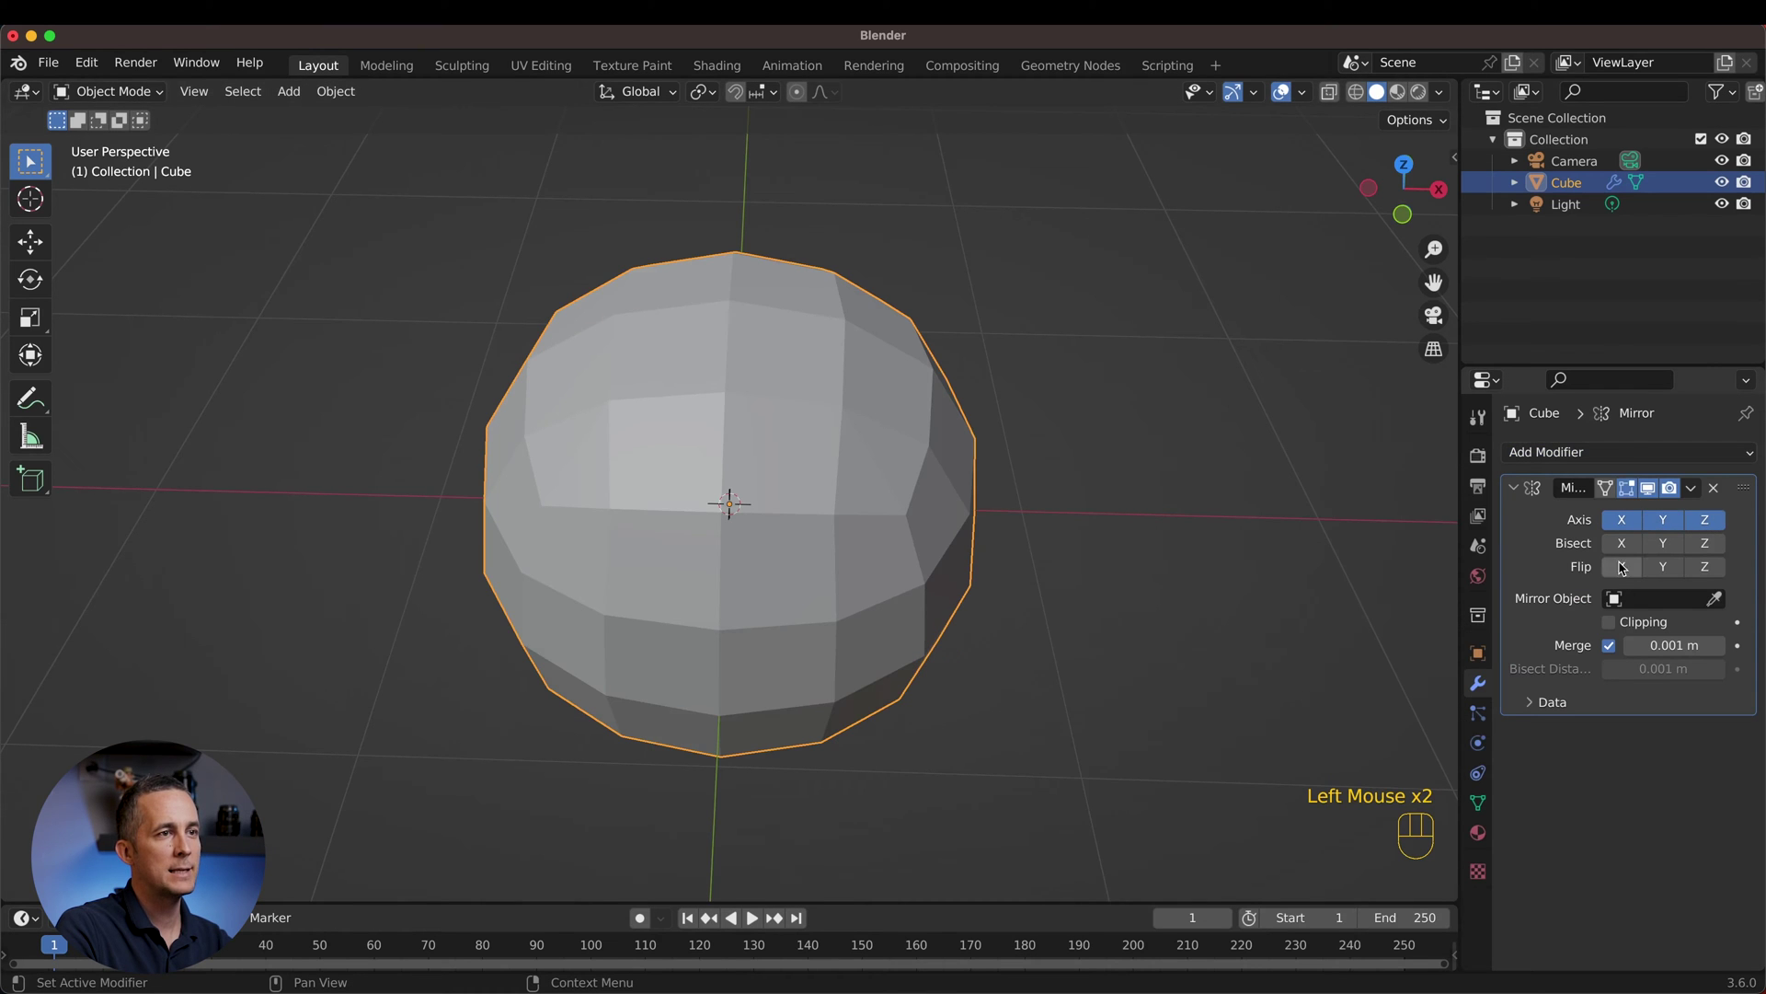
click(1617, 624)
Step: Orbit to inspect the mirrored ball and apply the mirror as real geometry
drag(1691, 489, 1633, 514)
scroll(down, 3)
drag(736, 392, 709, 364)
scroll(down, 3)
middle_click(718, 384)
key(Tab)
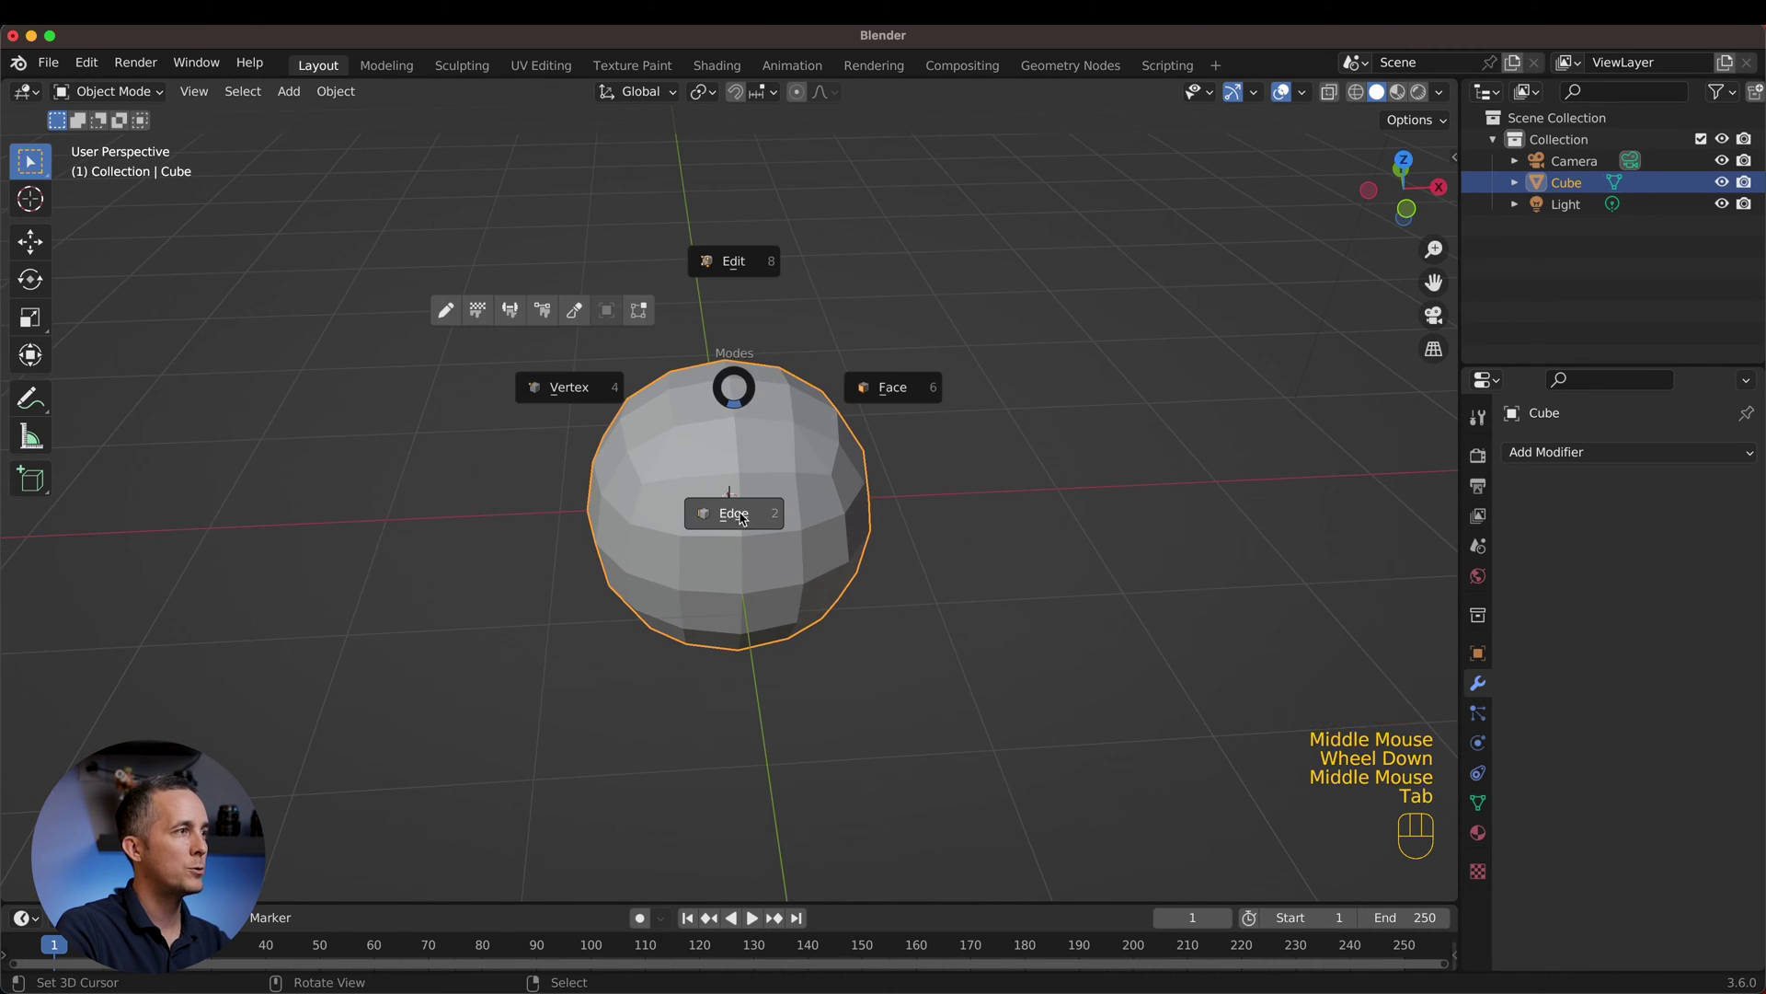
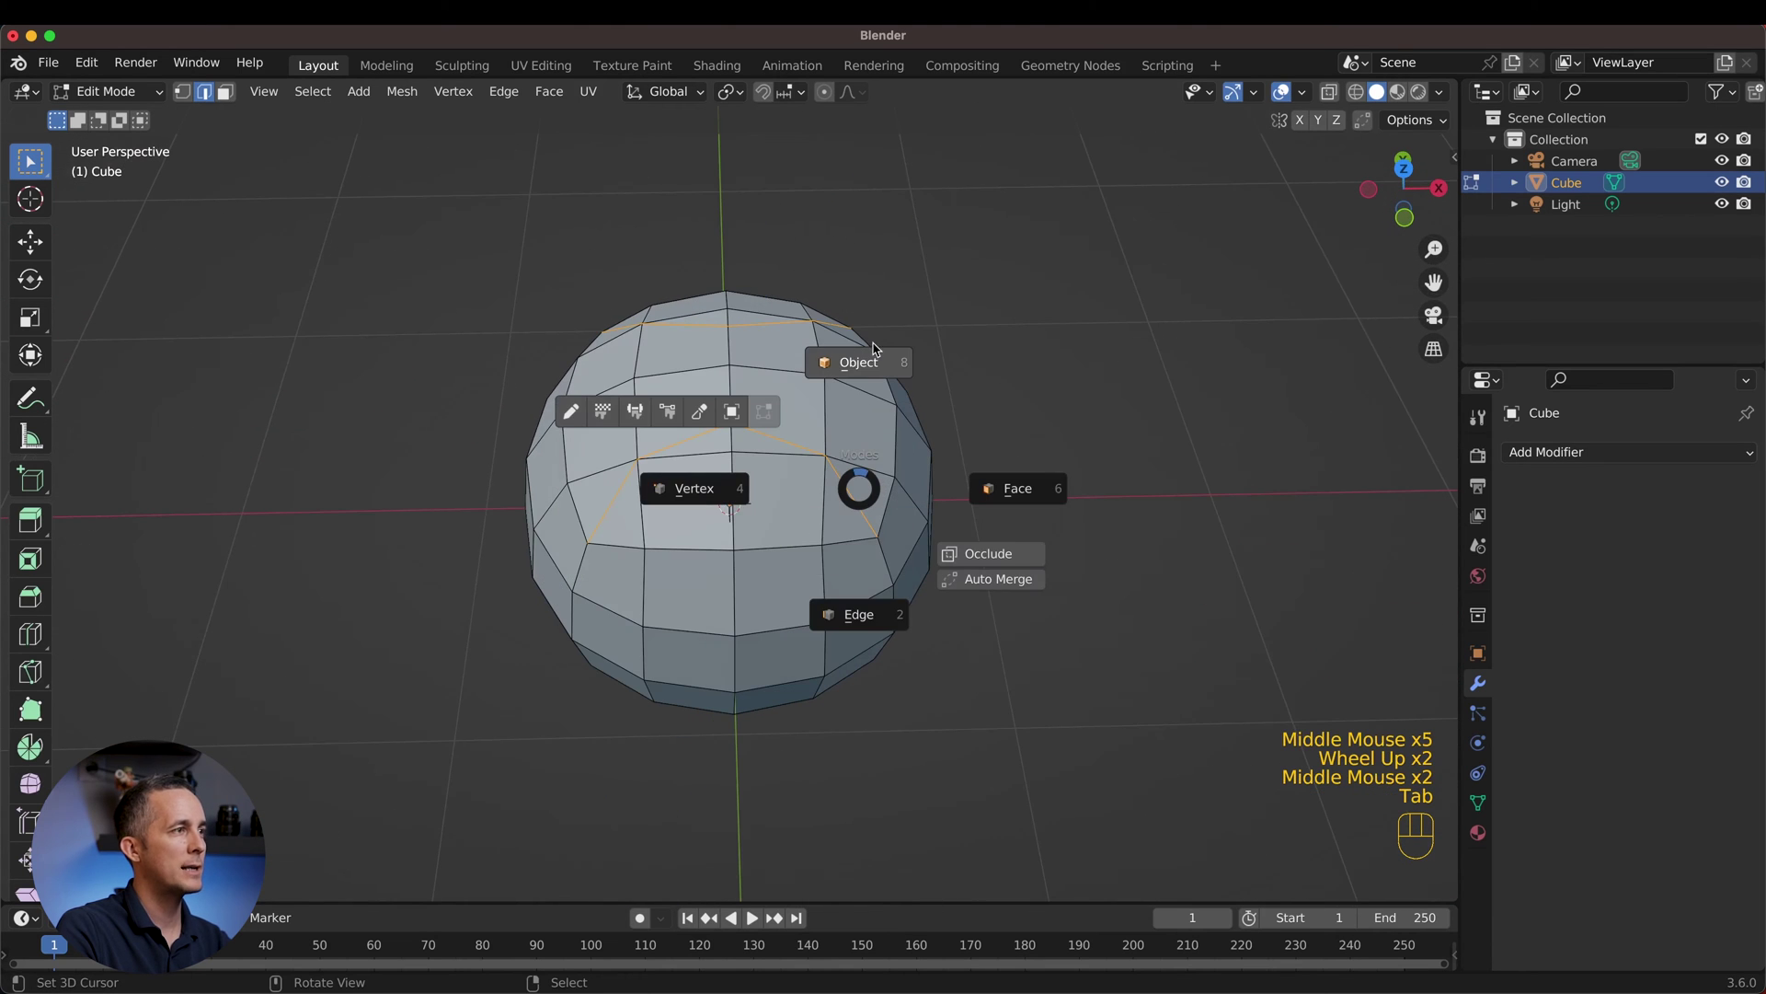
scroll(down, 3)
middle_click(815, 375)
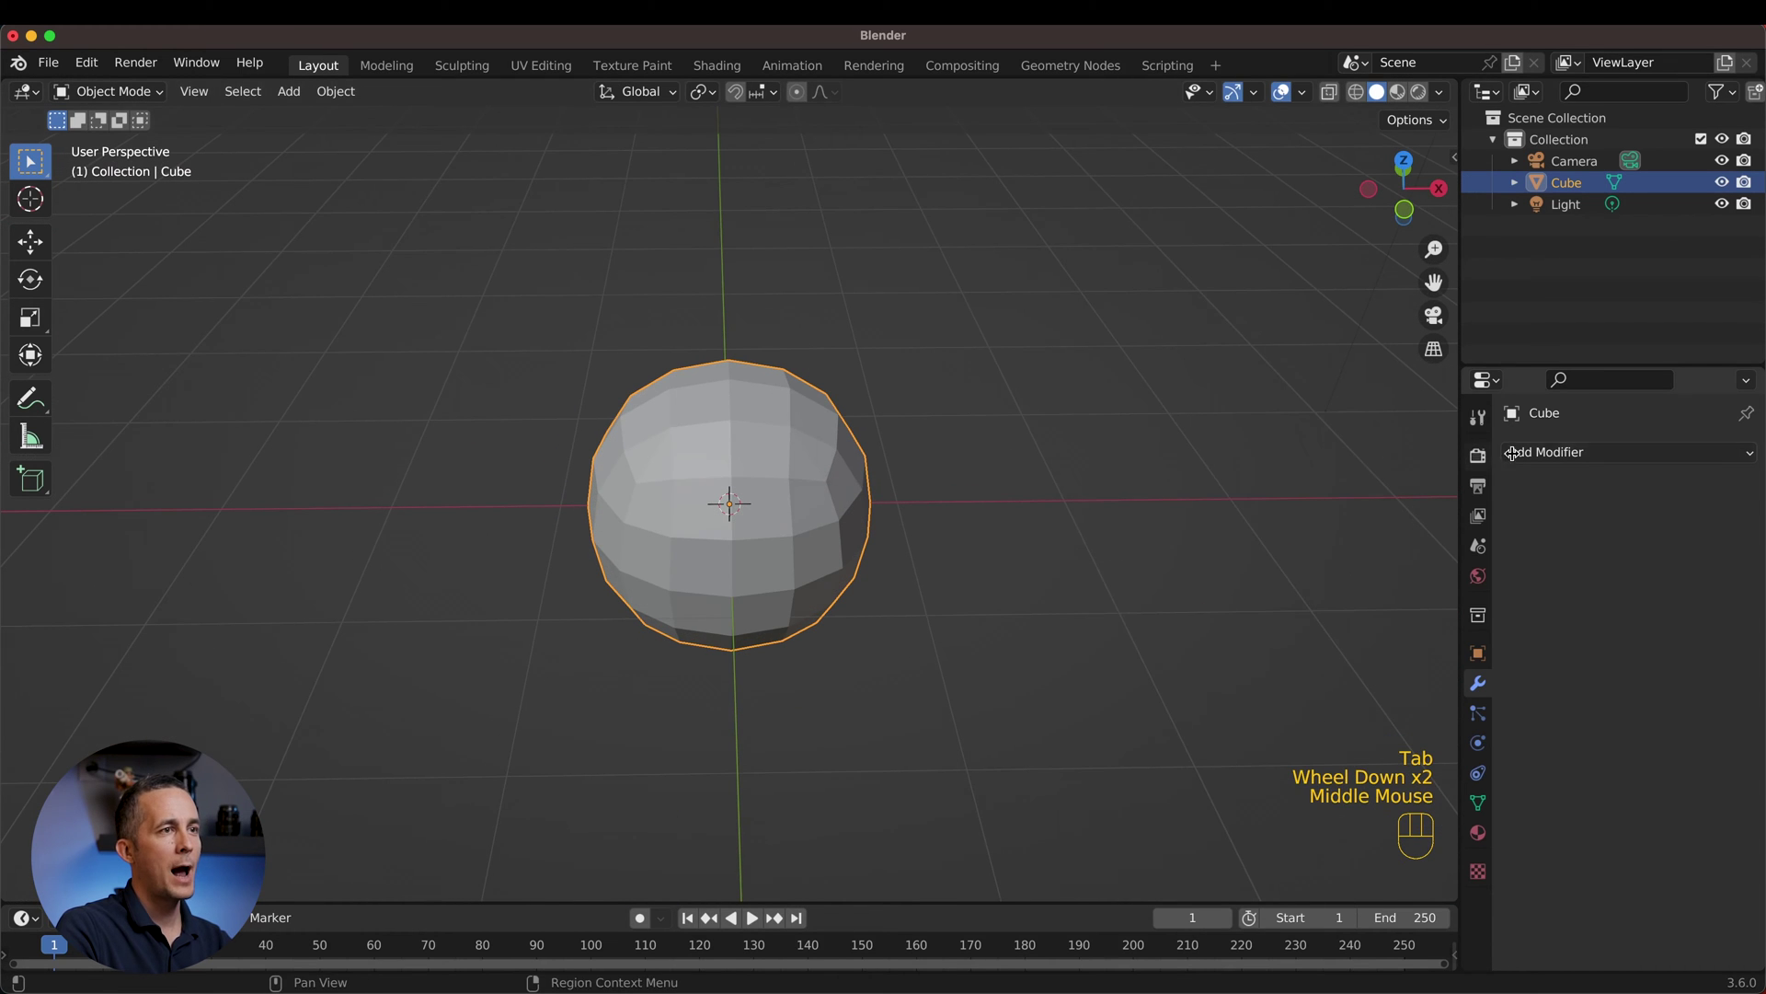
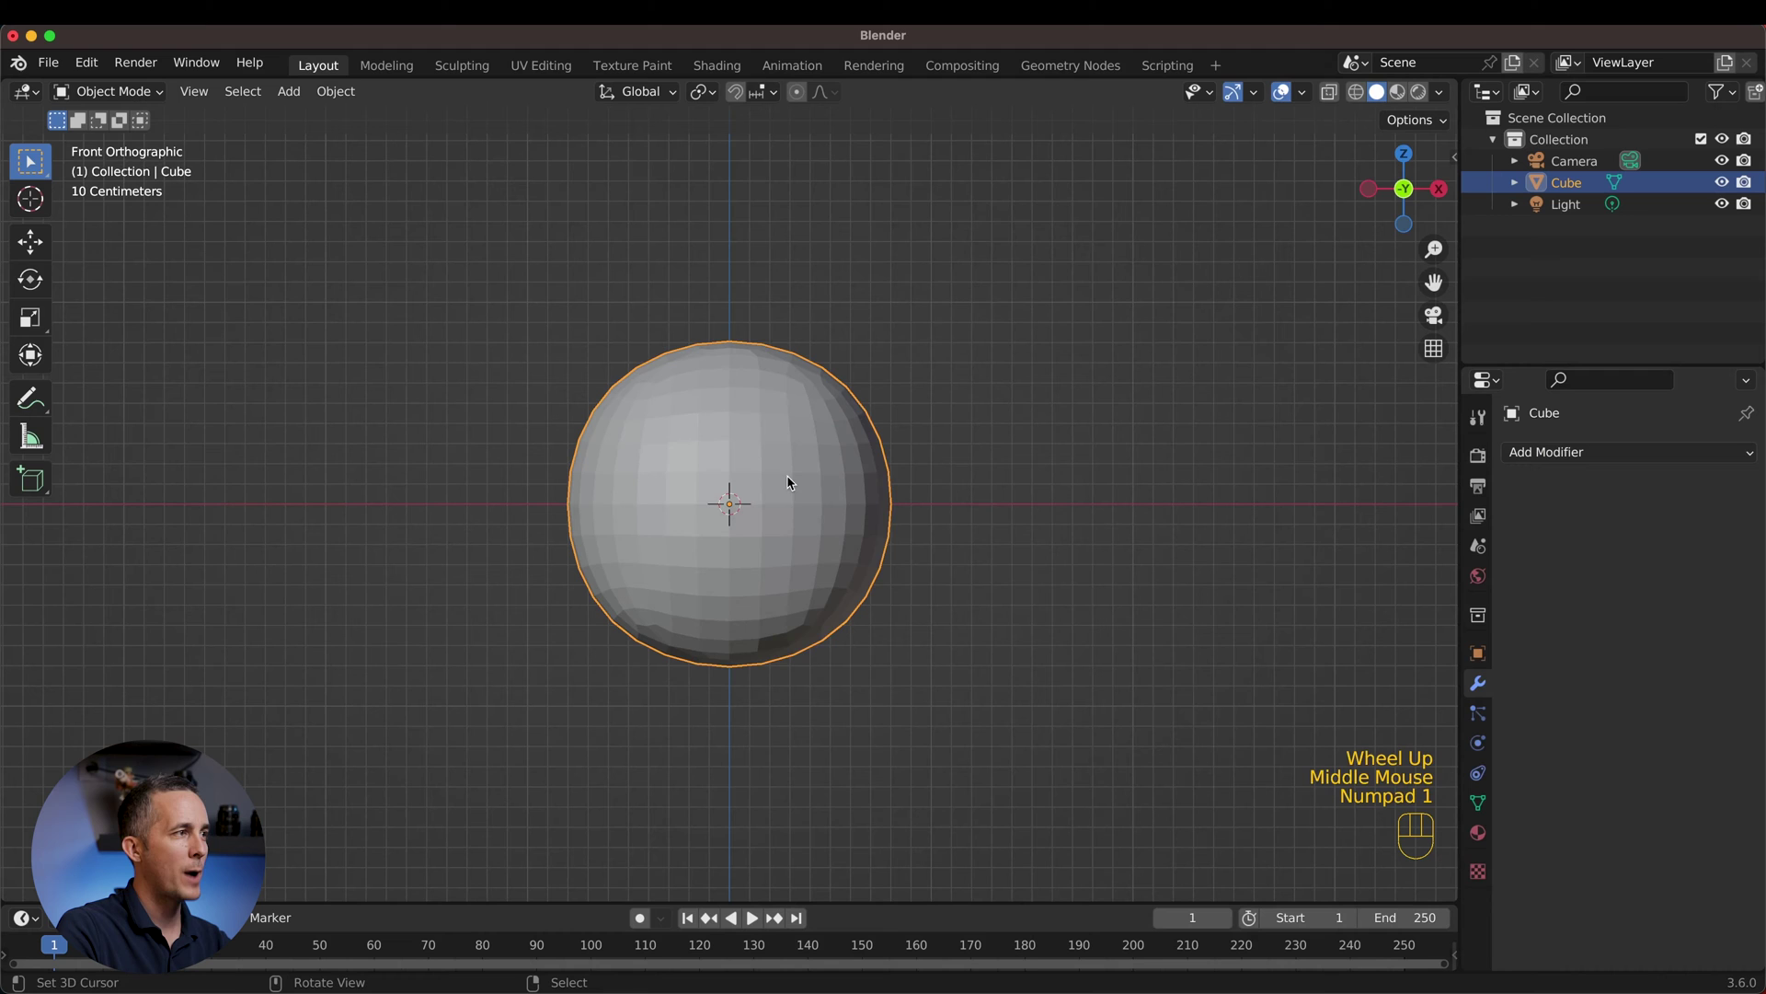
Step: In Edit Mode select all faces and start a To Sphere transform on the whole ball
key(Tab)
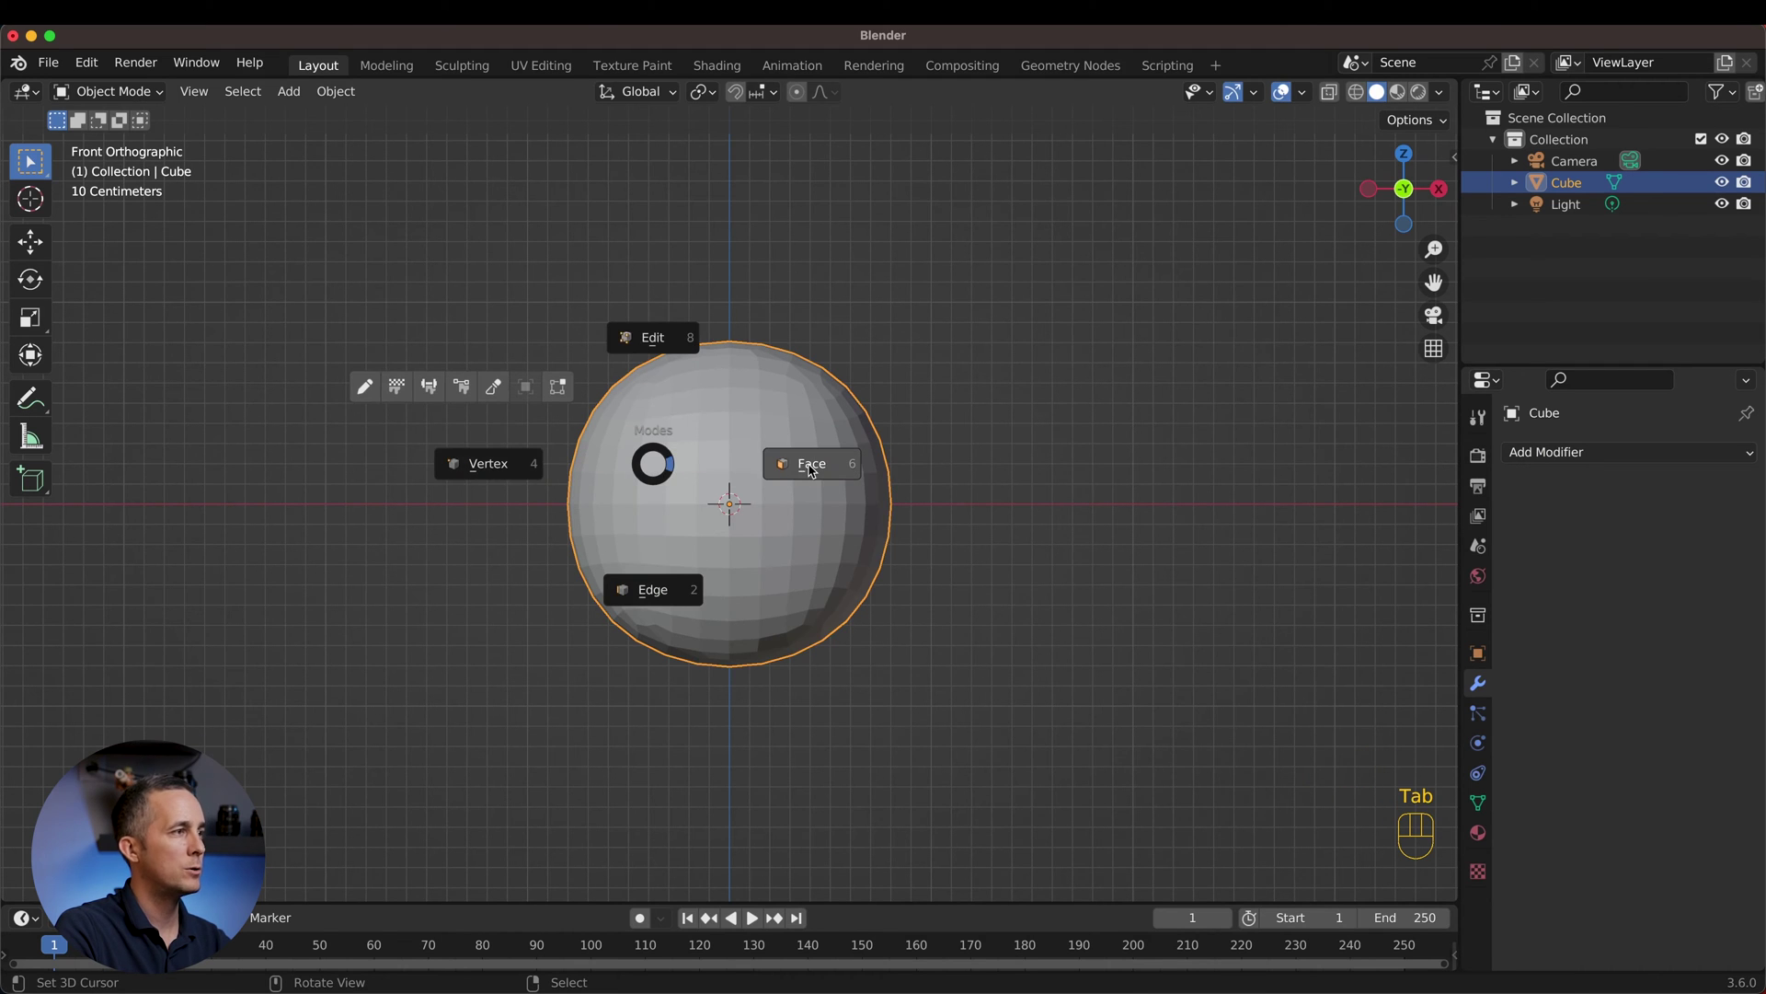
key(a)
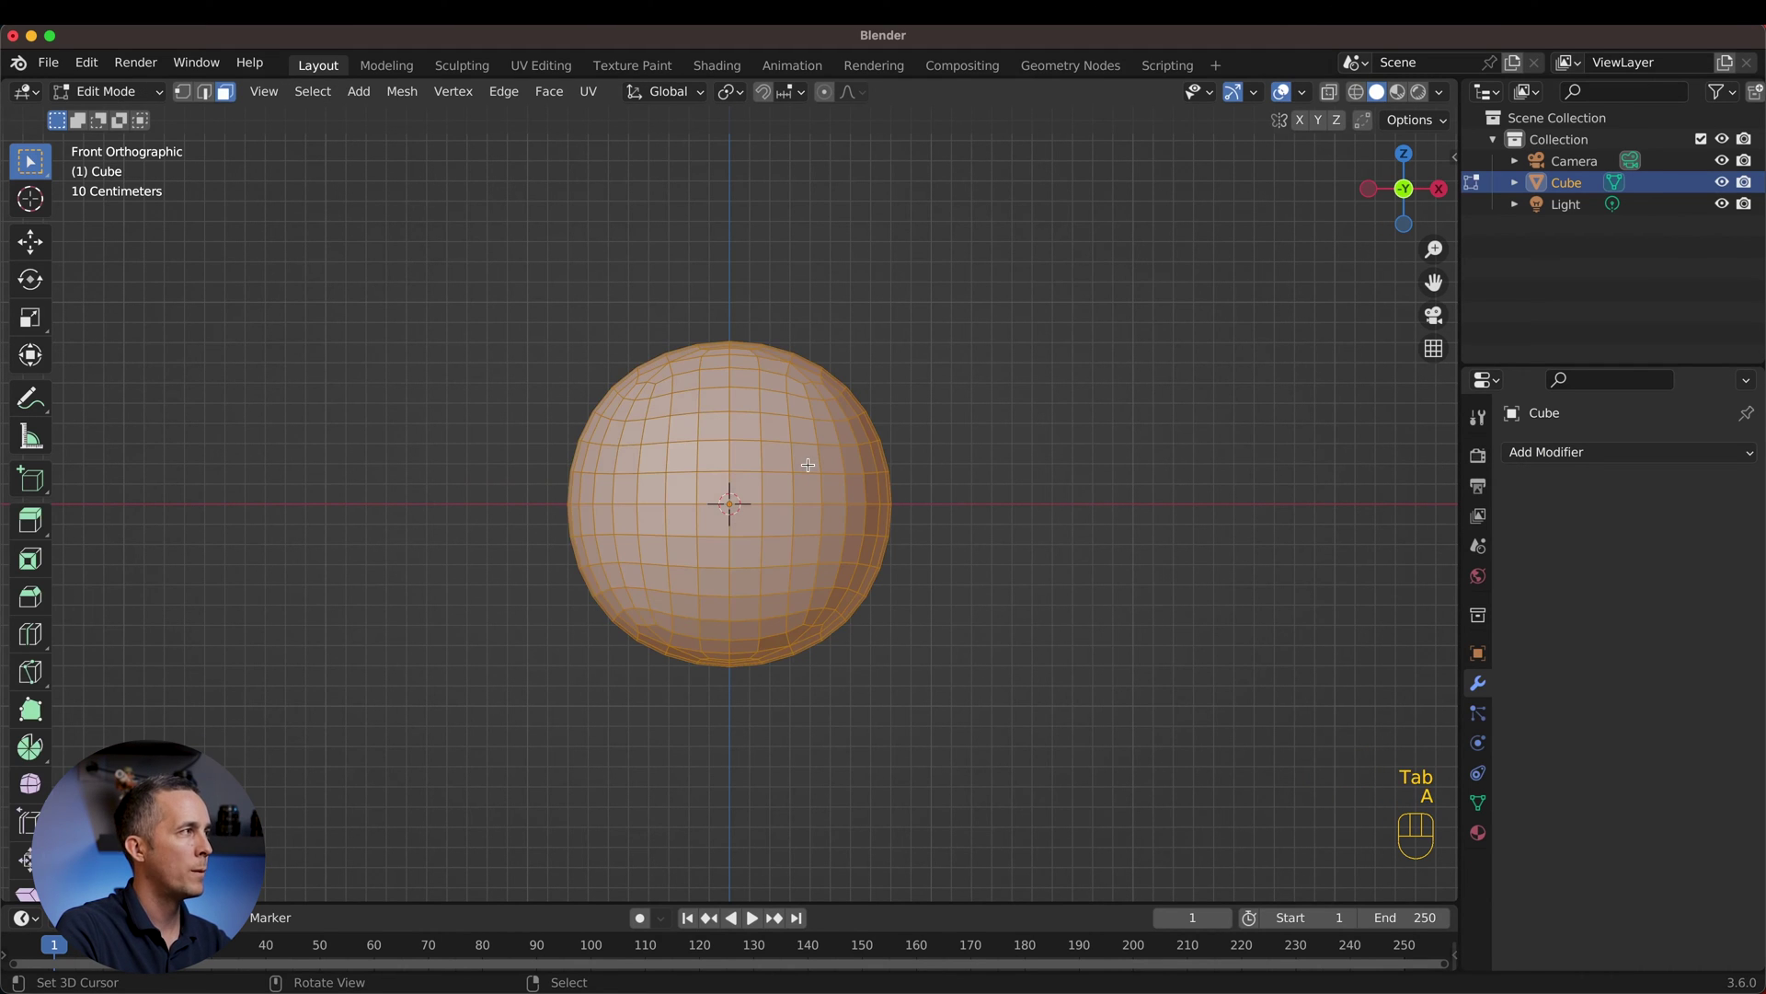
drag(413, 96, 672, 192)
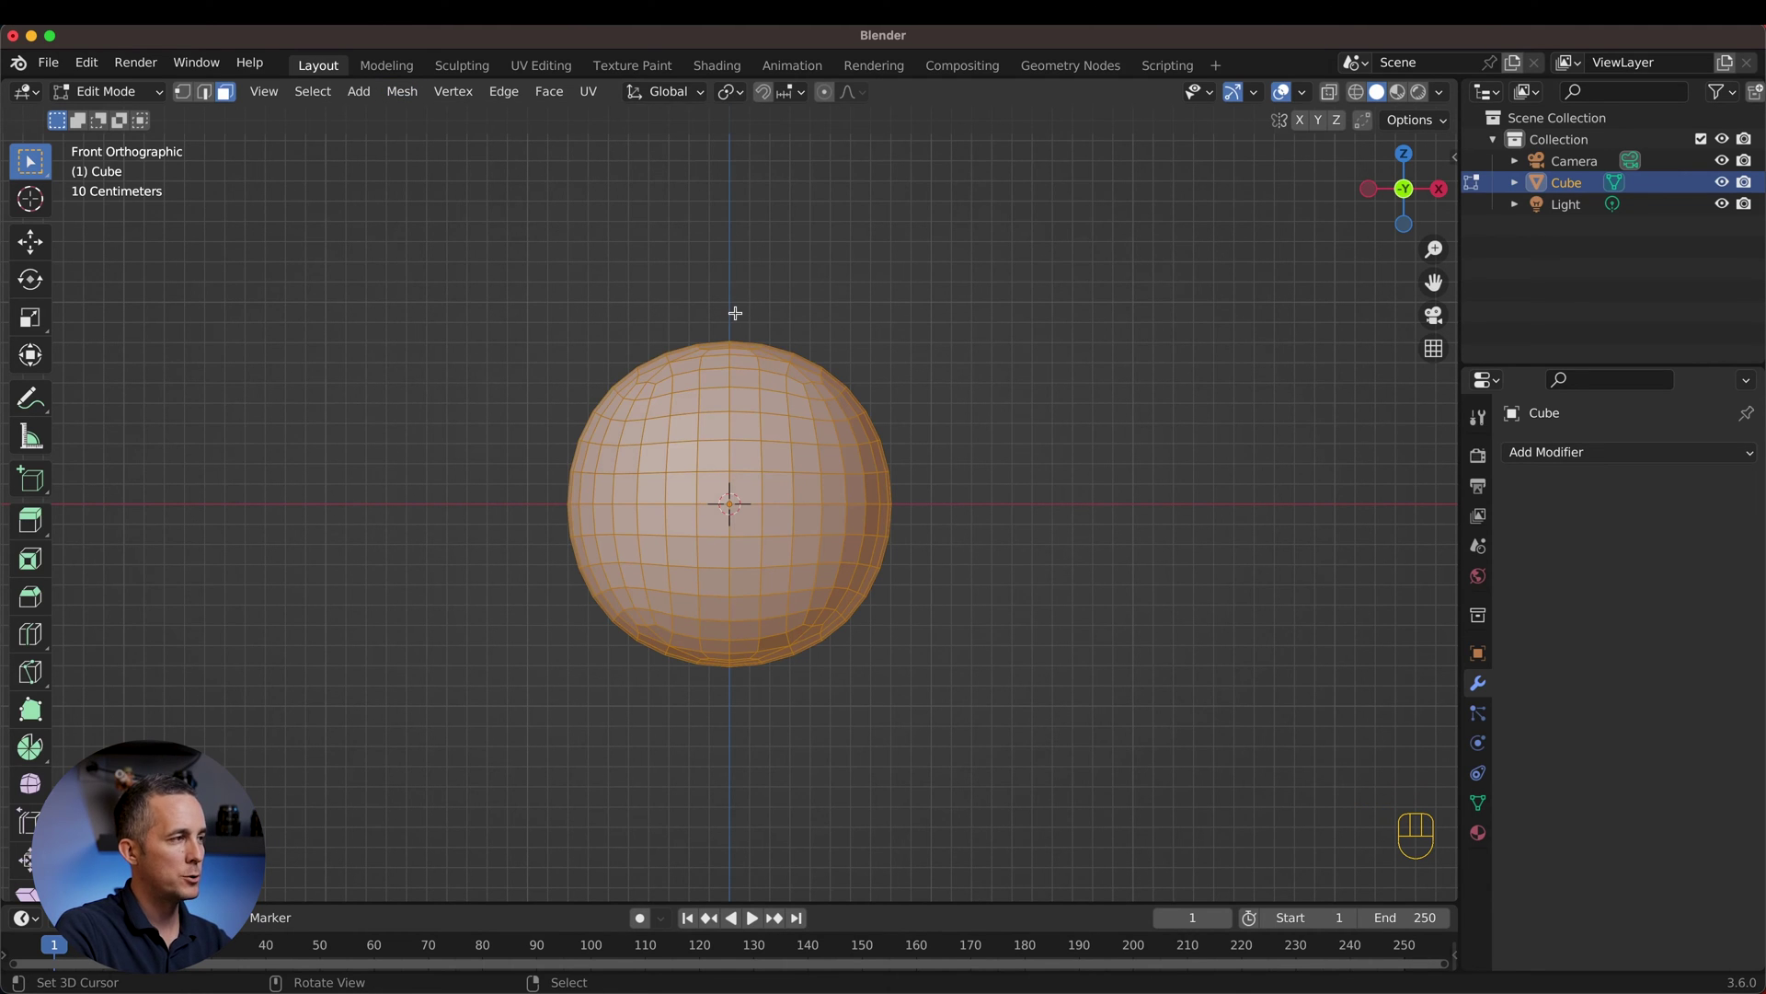
key(shift+alt+s)
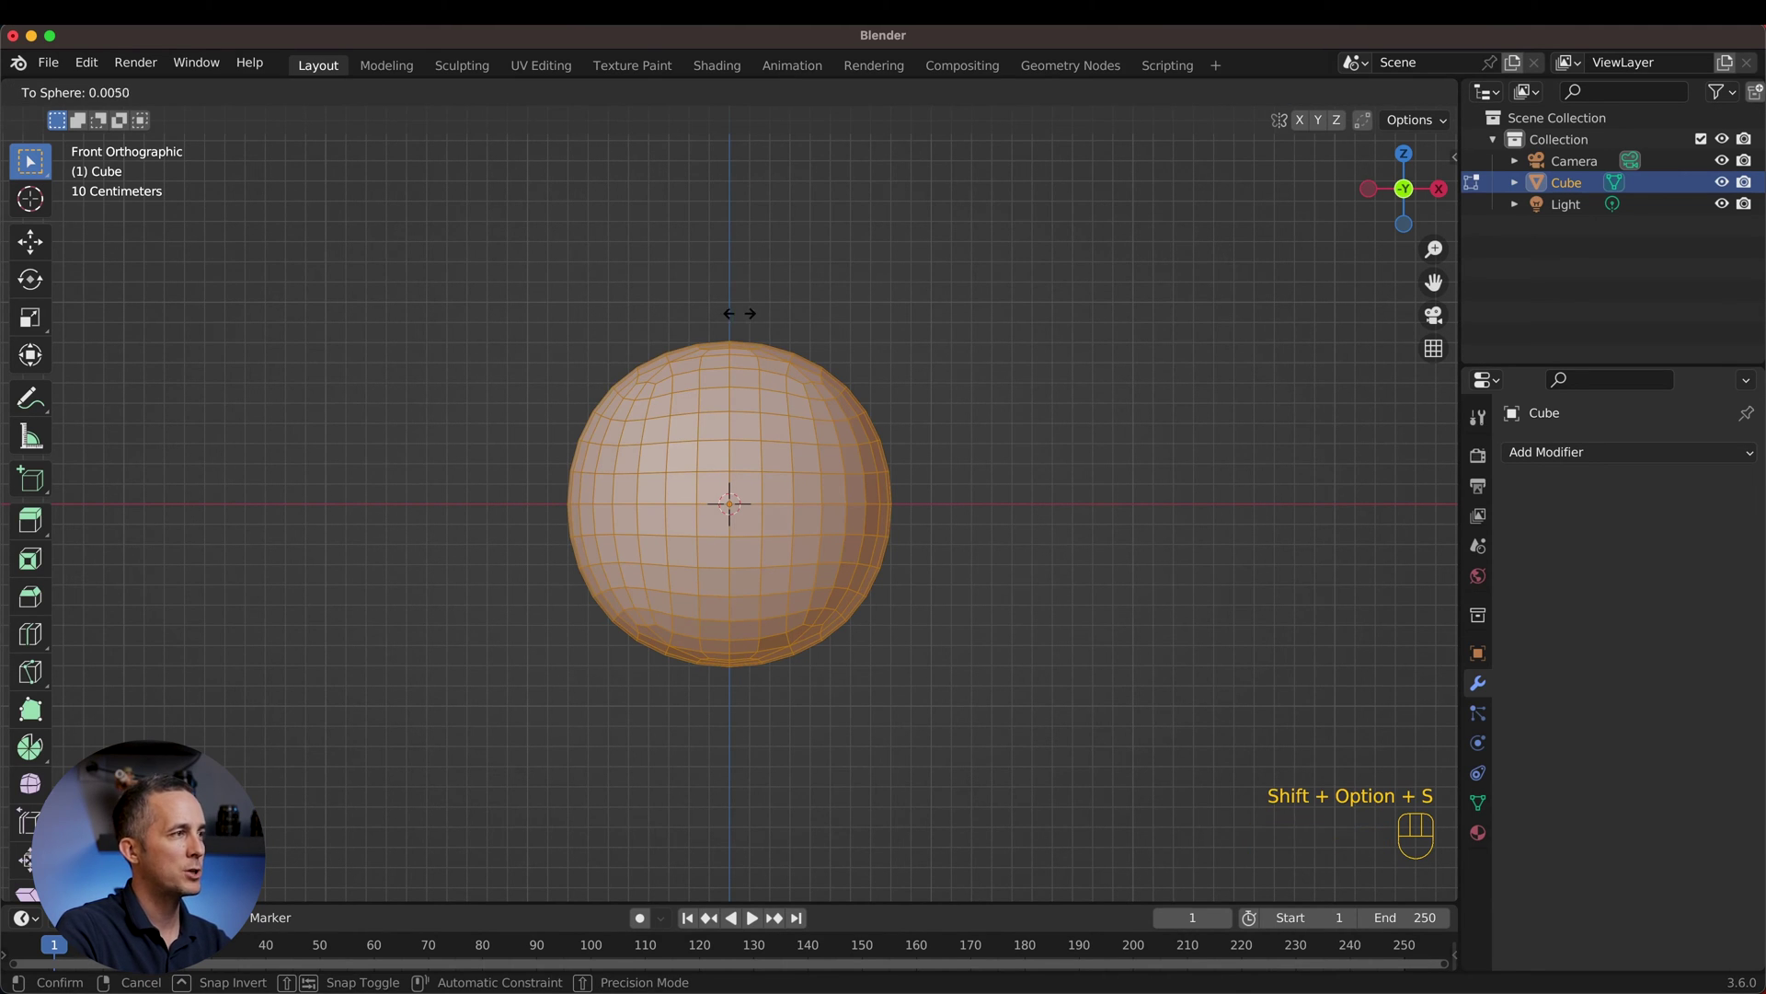
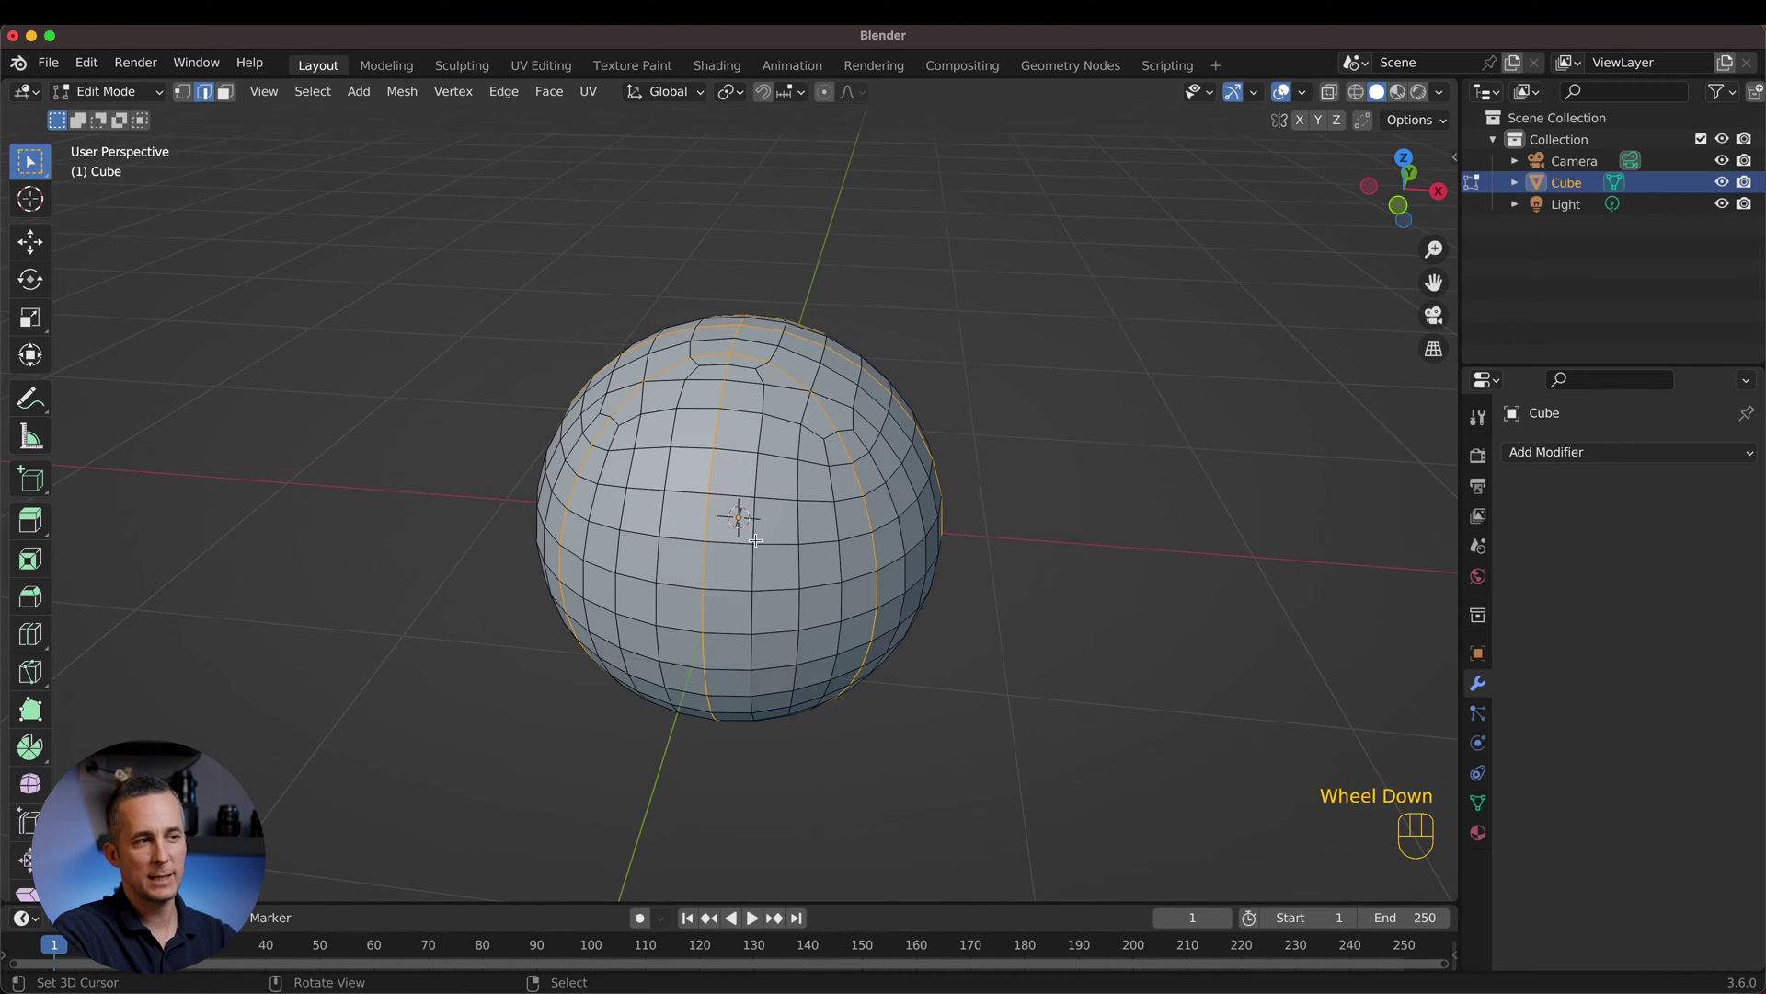
Step: Select the seam edges from the vertex group and bevel them into wider strips with Ctrl+B
click(1482, 810)
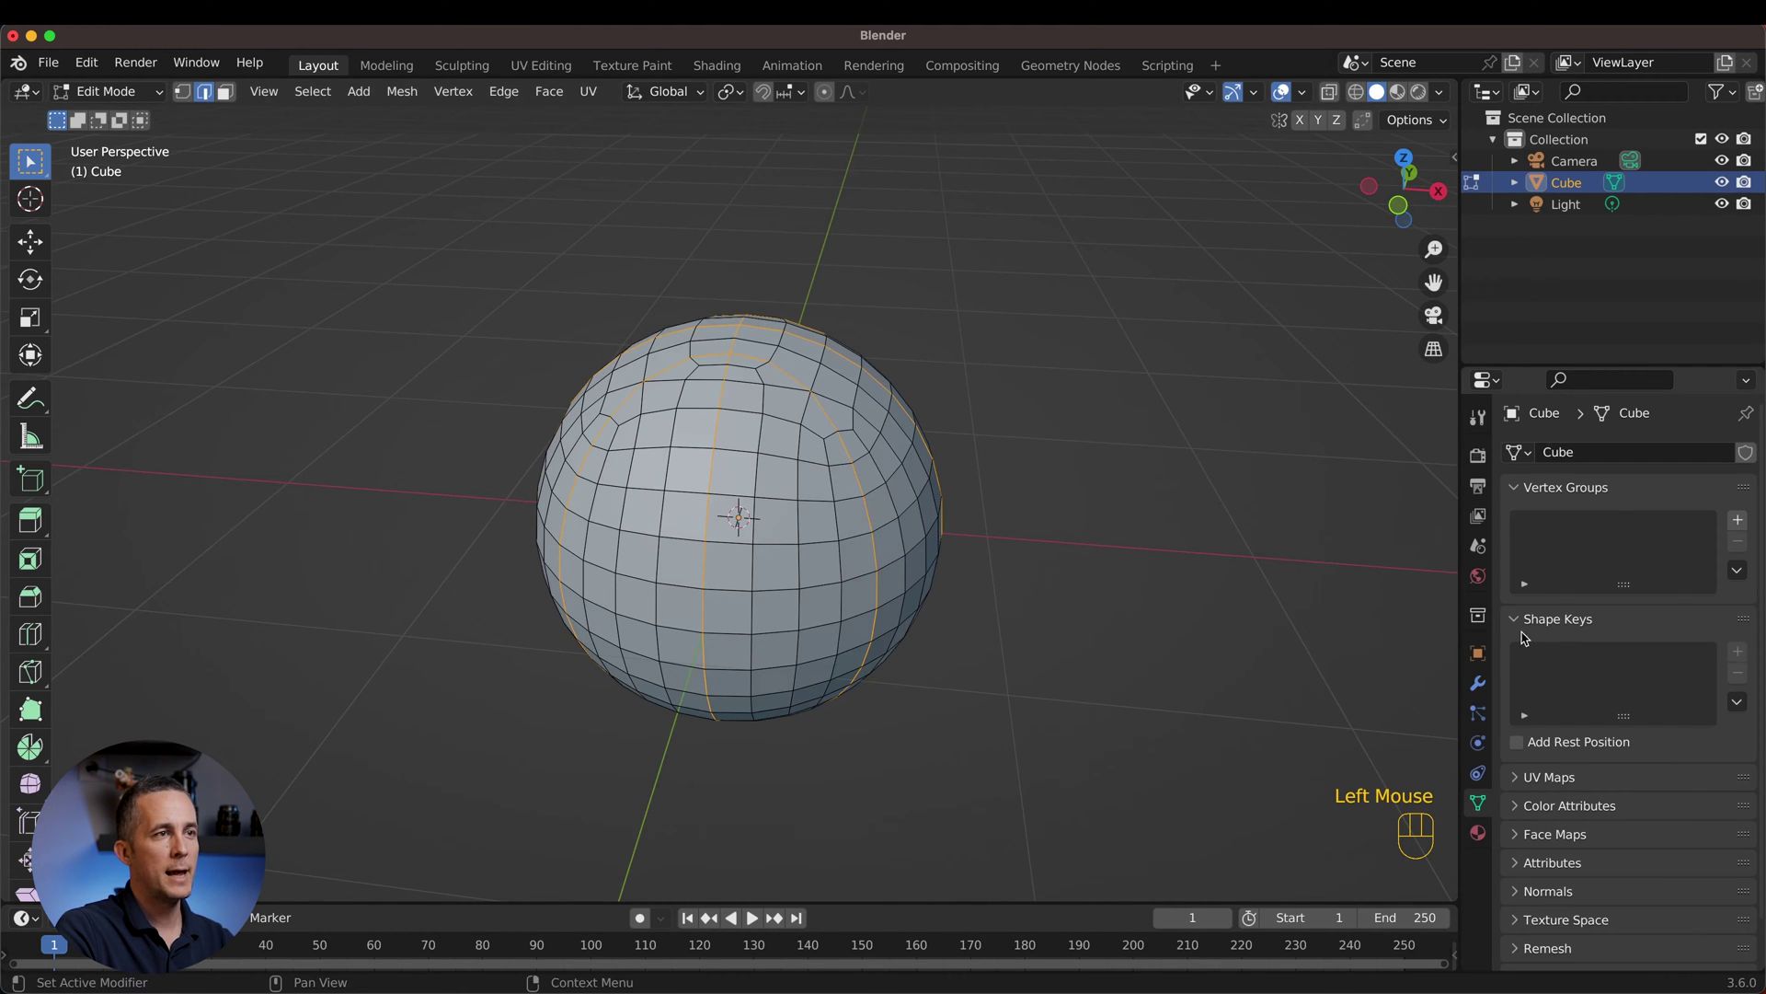
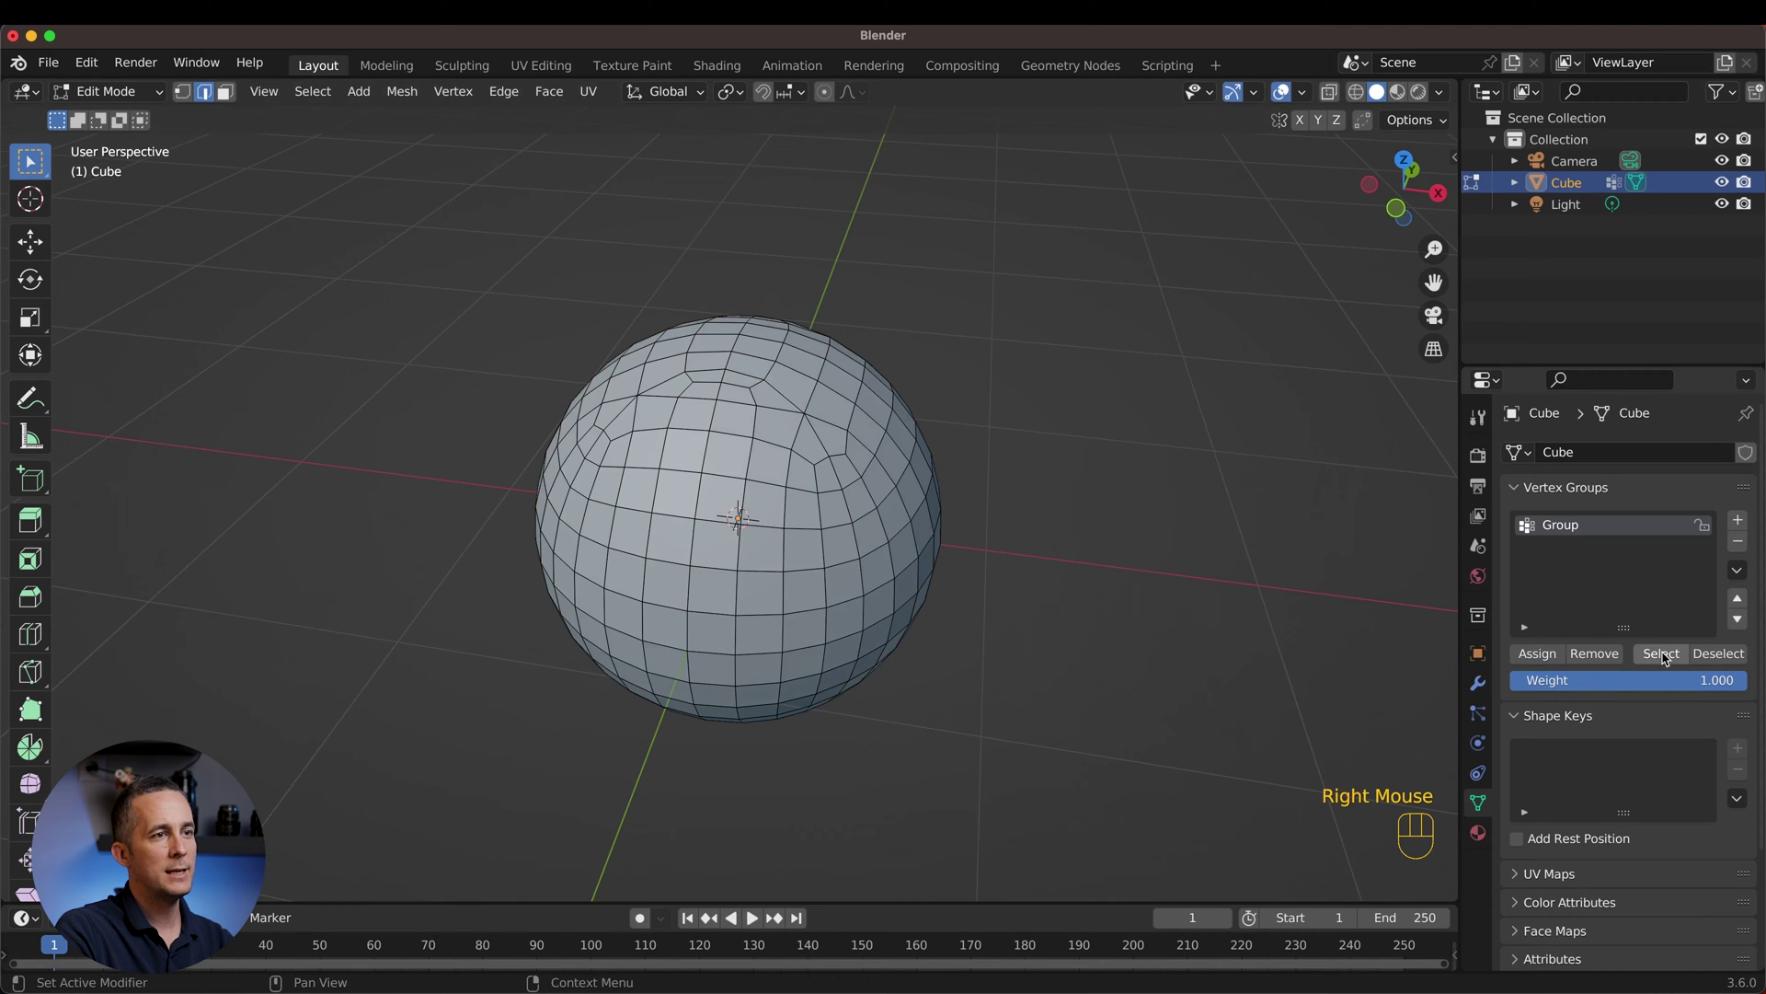
click(1665, 655)
drag(1056, 421, 1042, 444)
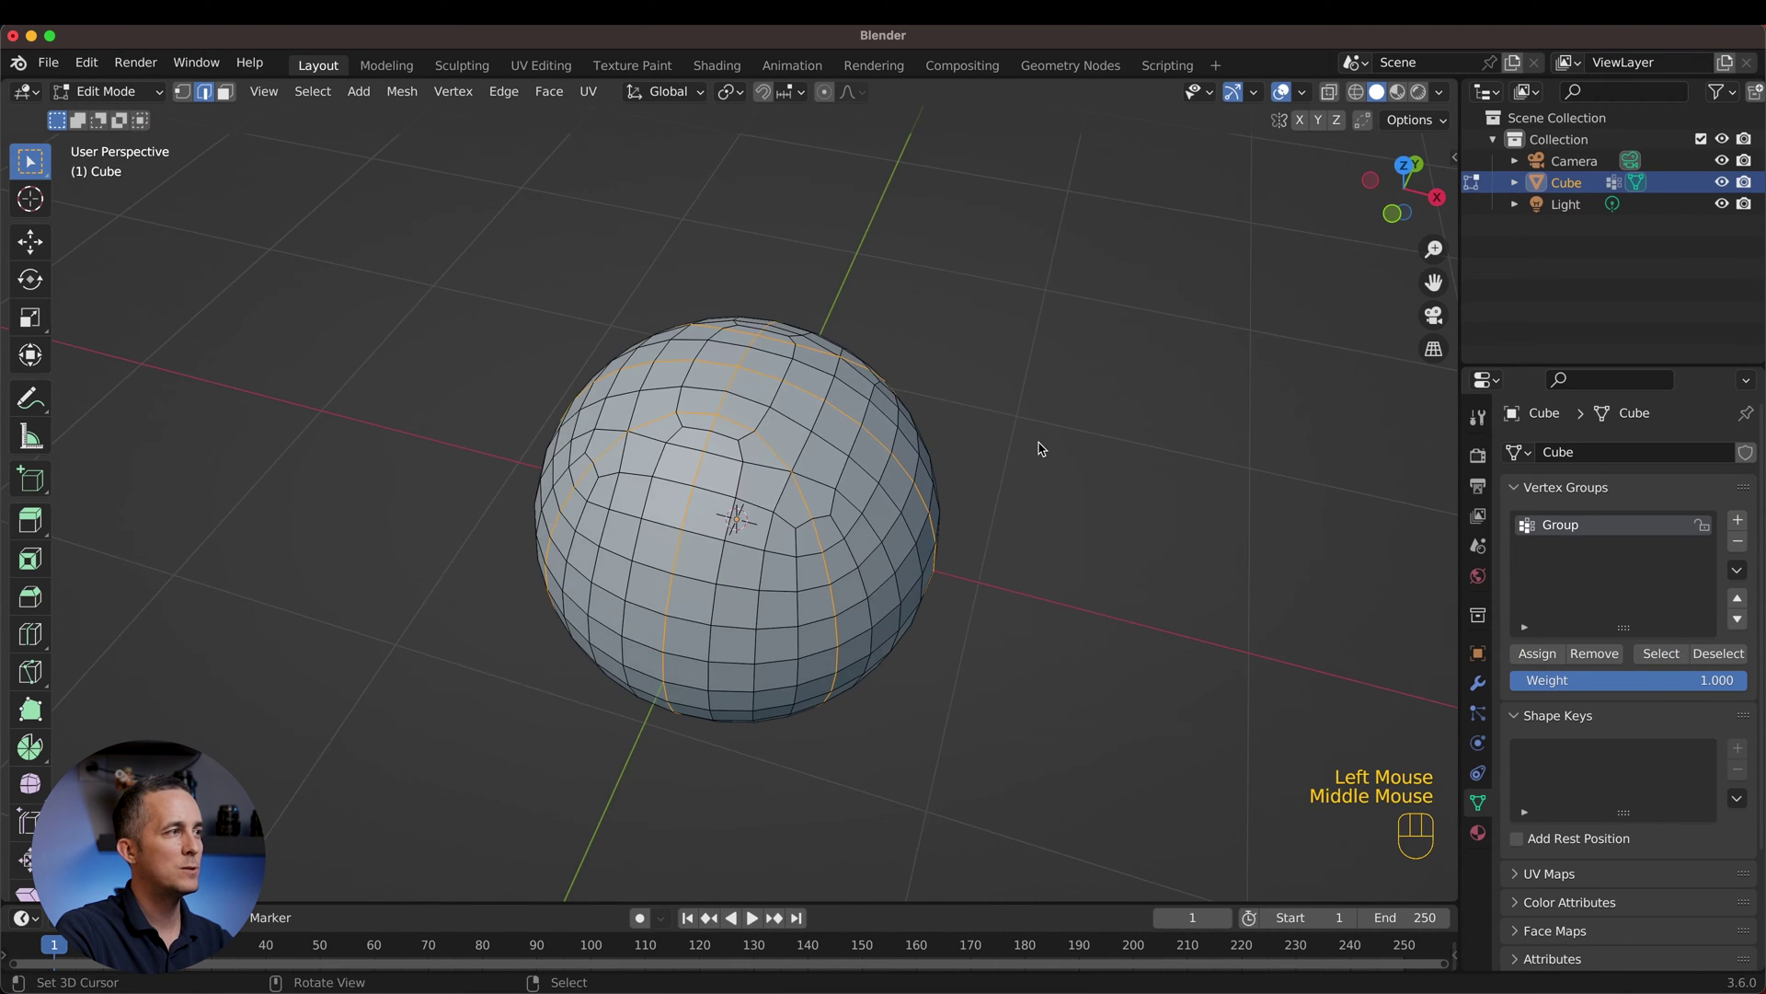
drag(834, 490, 848, 461)
drag(806, 489, 722, 465)
scroll(up, 3)
middle_click(762, 462)
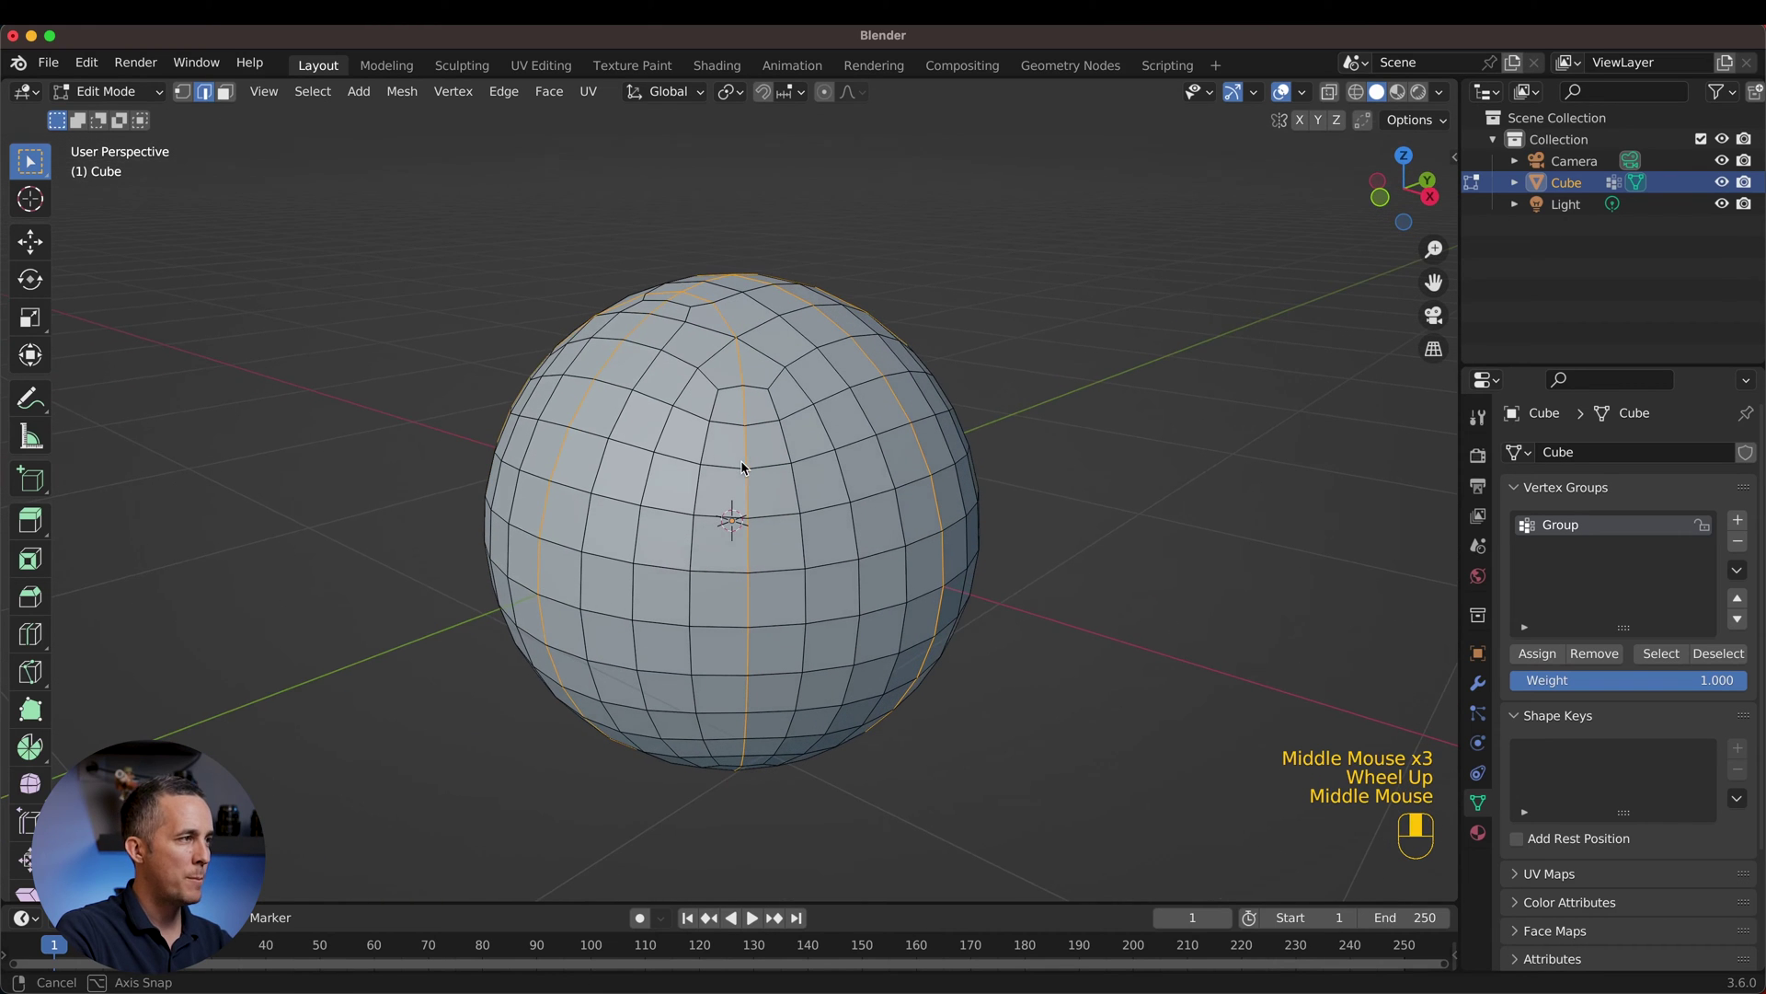
key(super+b)
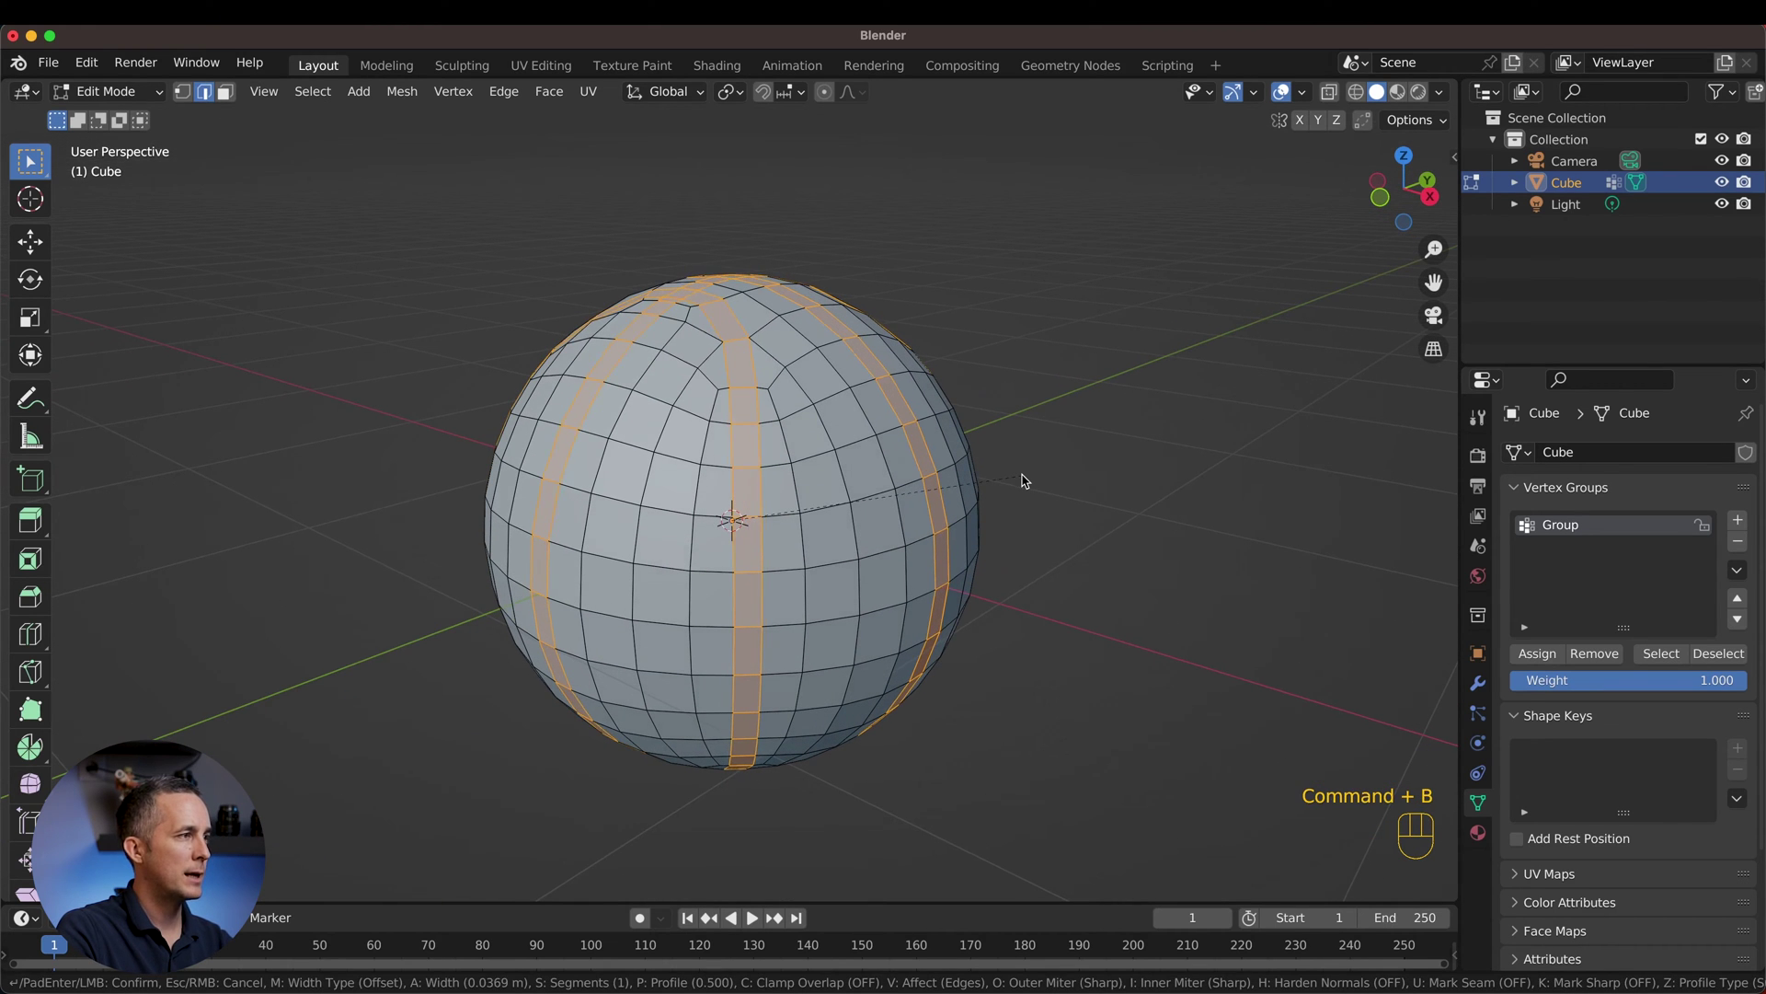
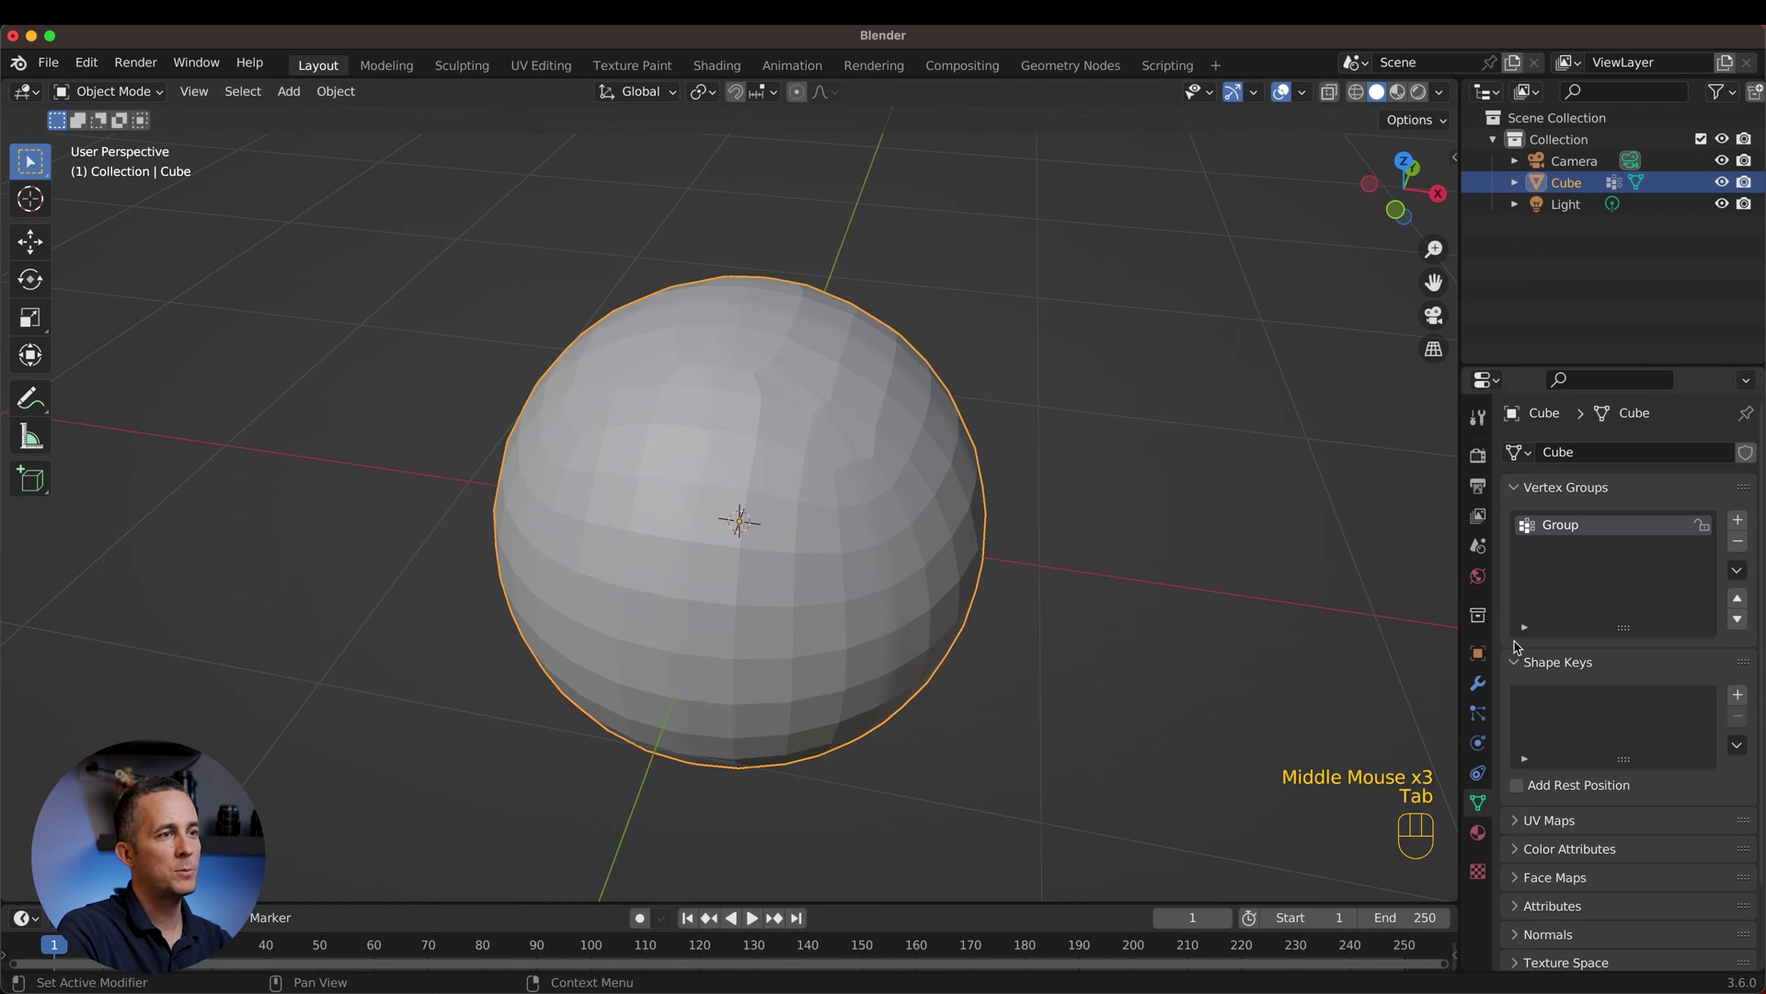
Step: Add a Subdivision Surface modifier at viewport level 2, shade the ball auto smooth, and return to Edit Mode
click(1486, 696)
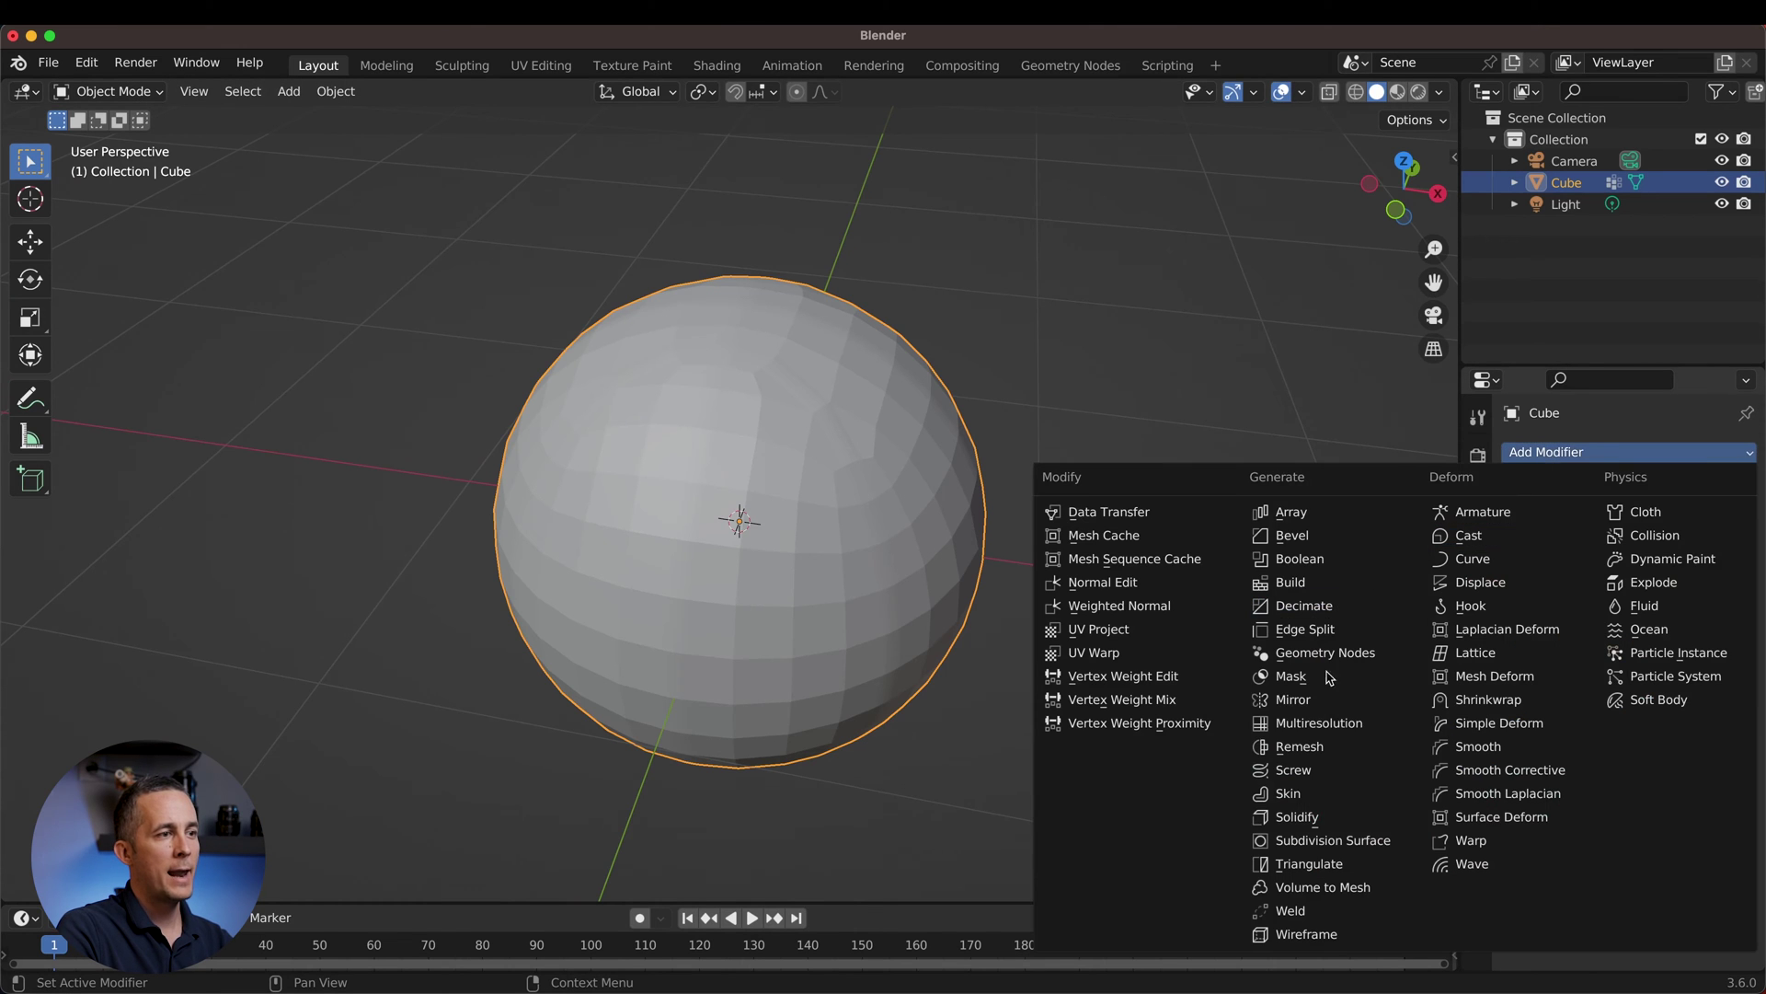
click(1371, 847)
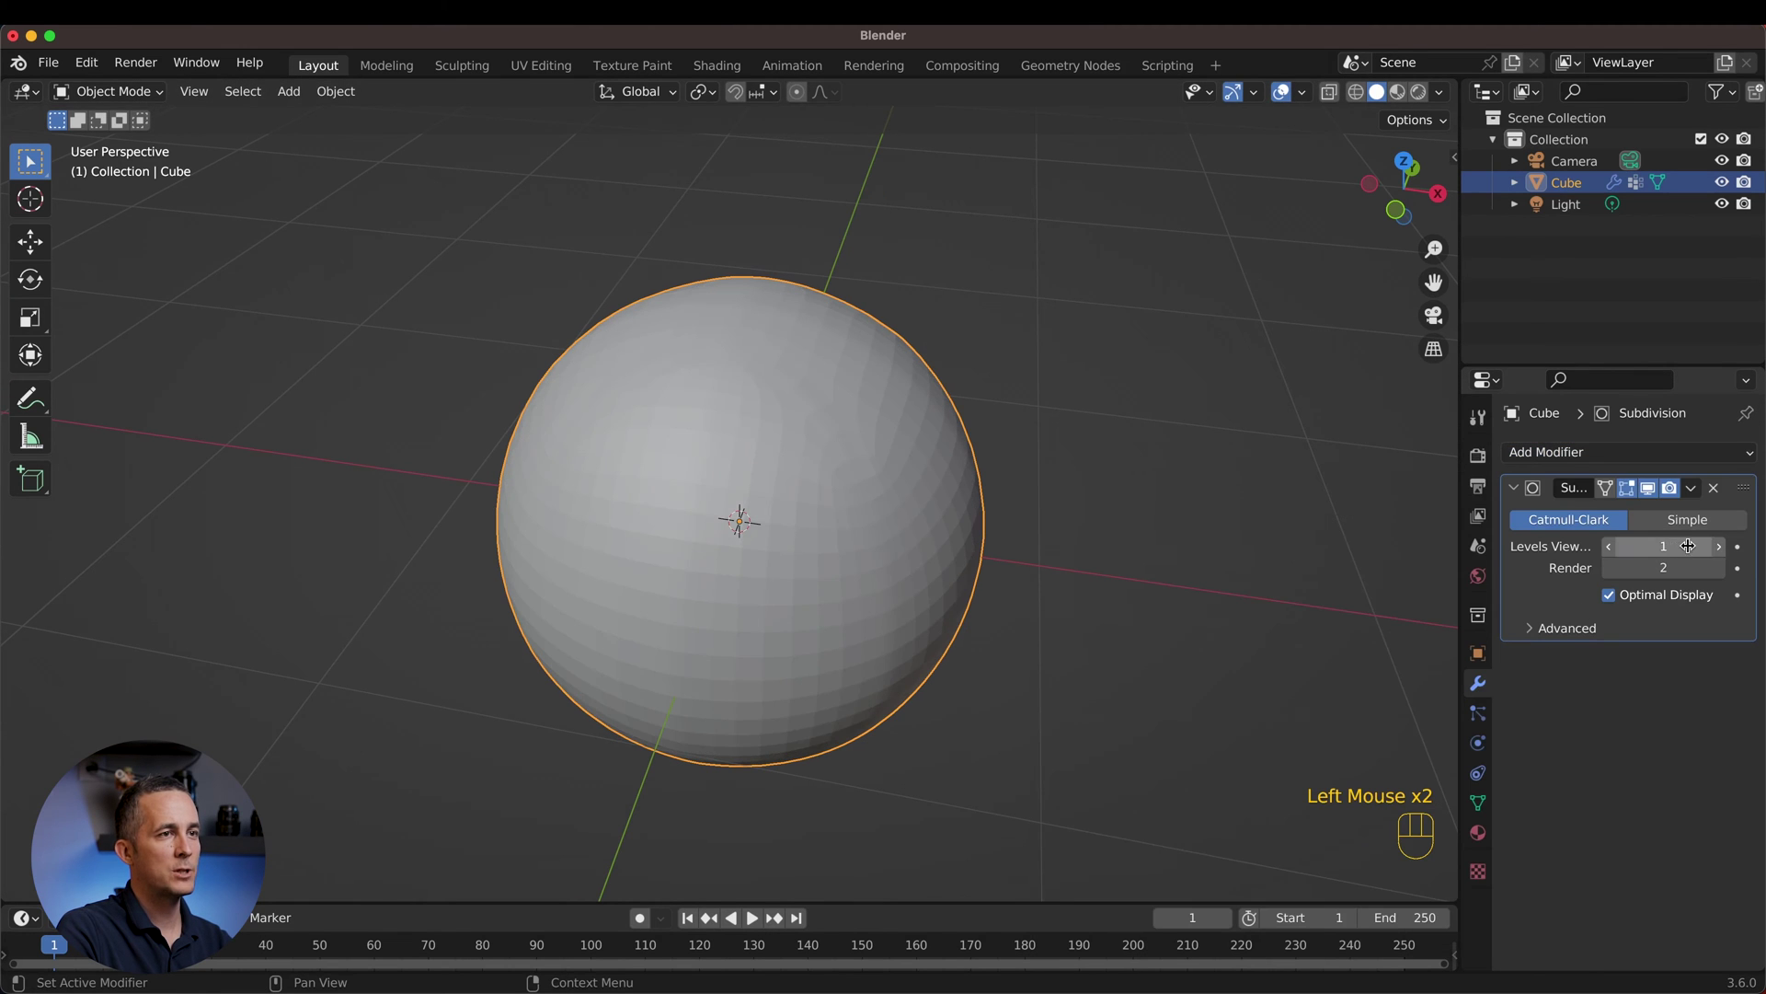
click(1726, 548)
key(w)
drag(816, 384, 828, 390)
key(w)
key(Tab)
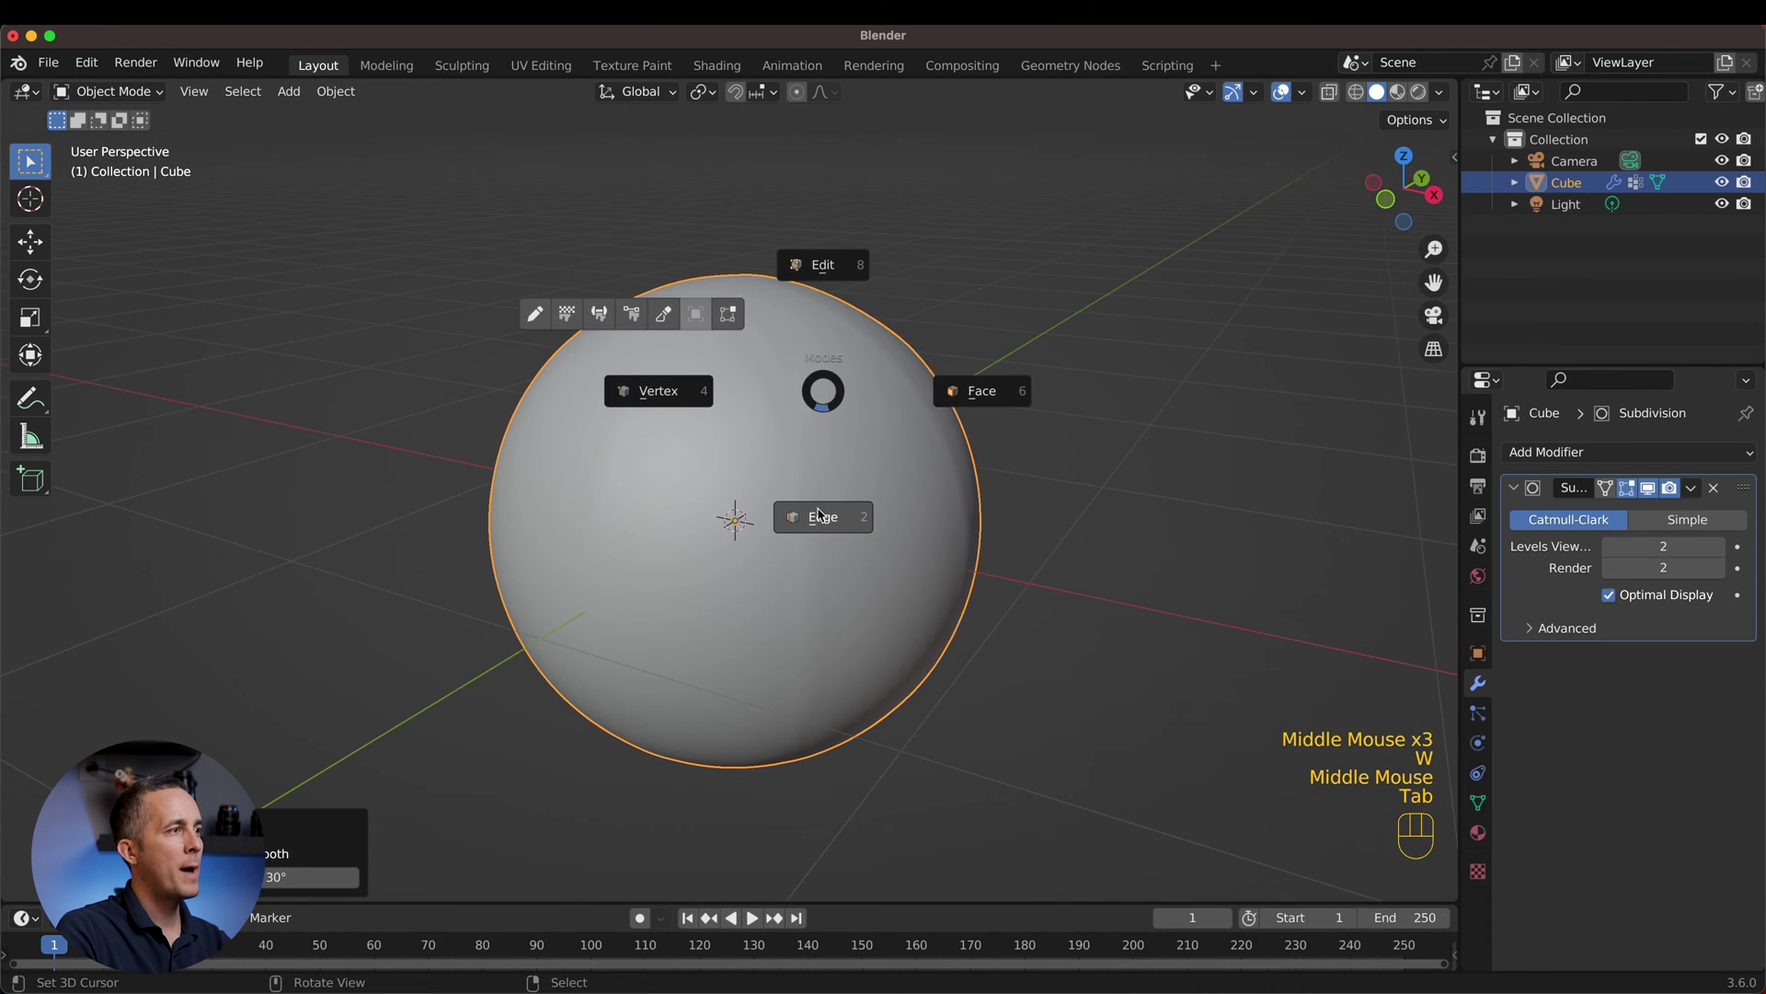
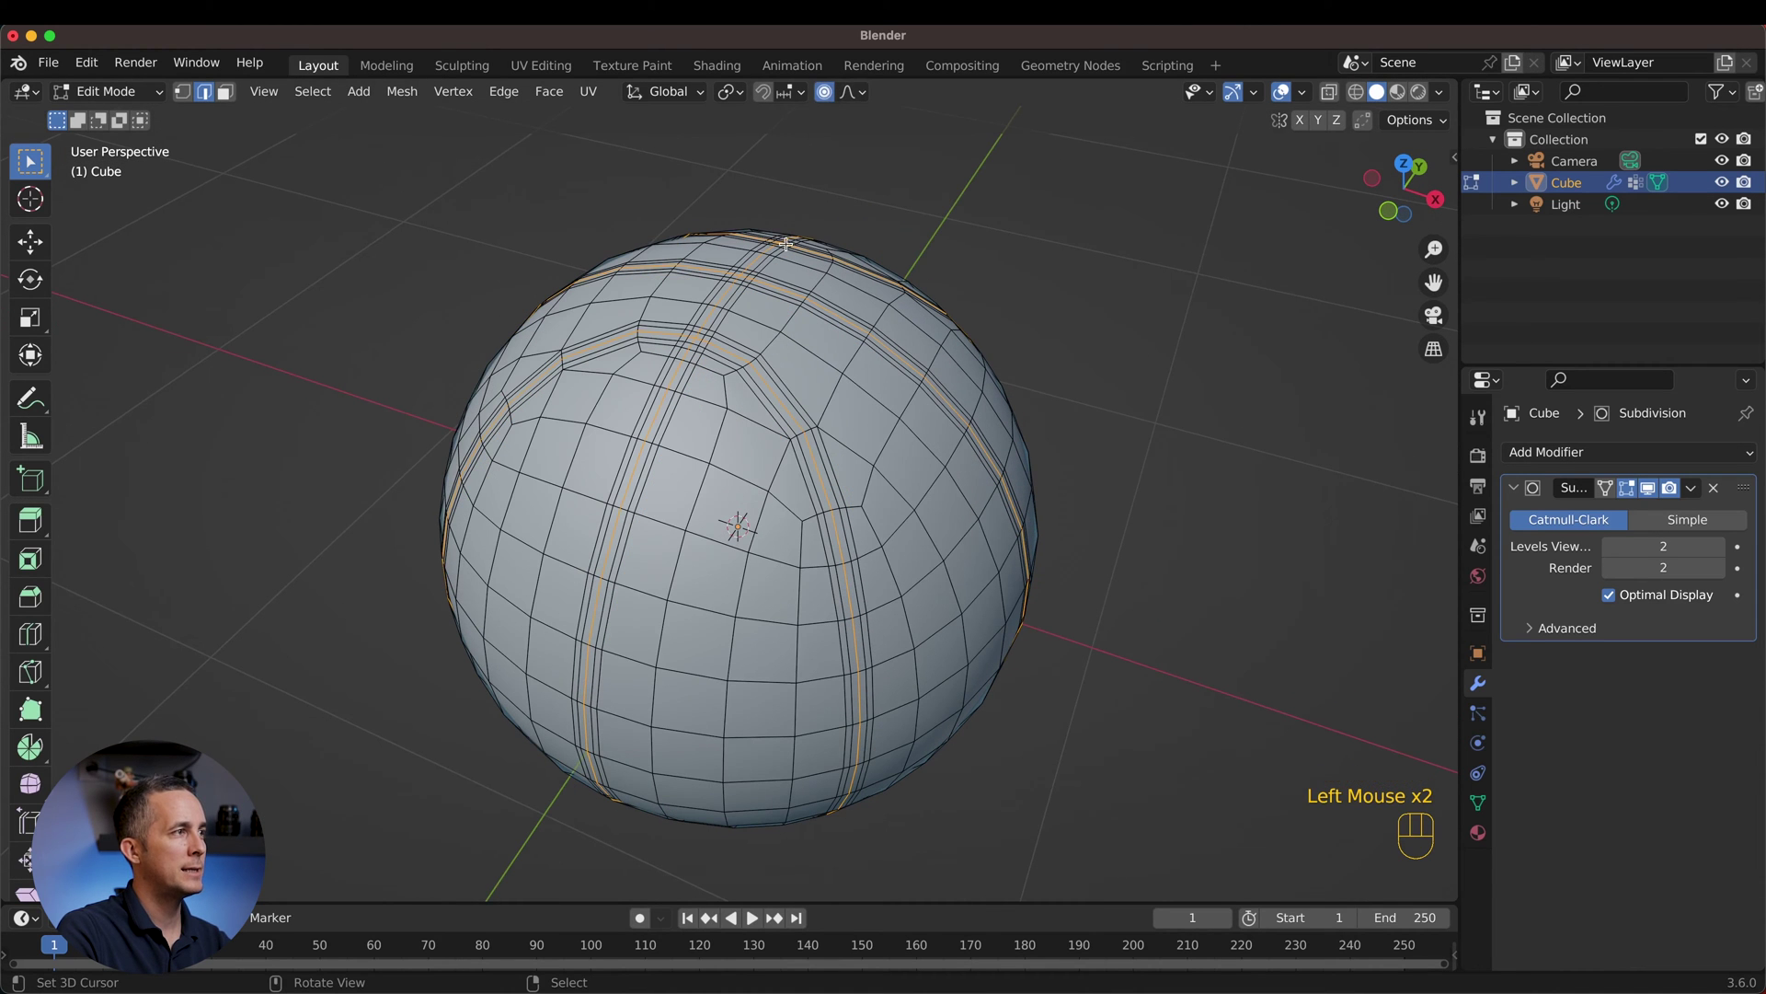
Step: Shrink/Fatten the seam strips inward with Alt+S so they sink into grooves
key(alt+s)
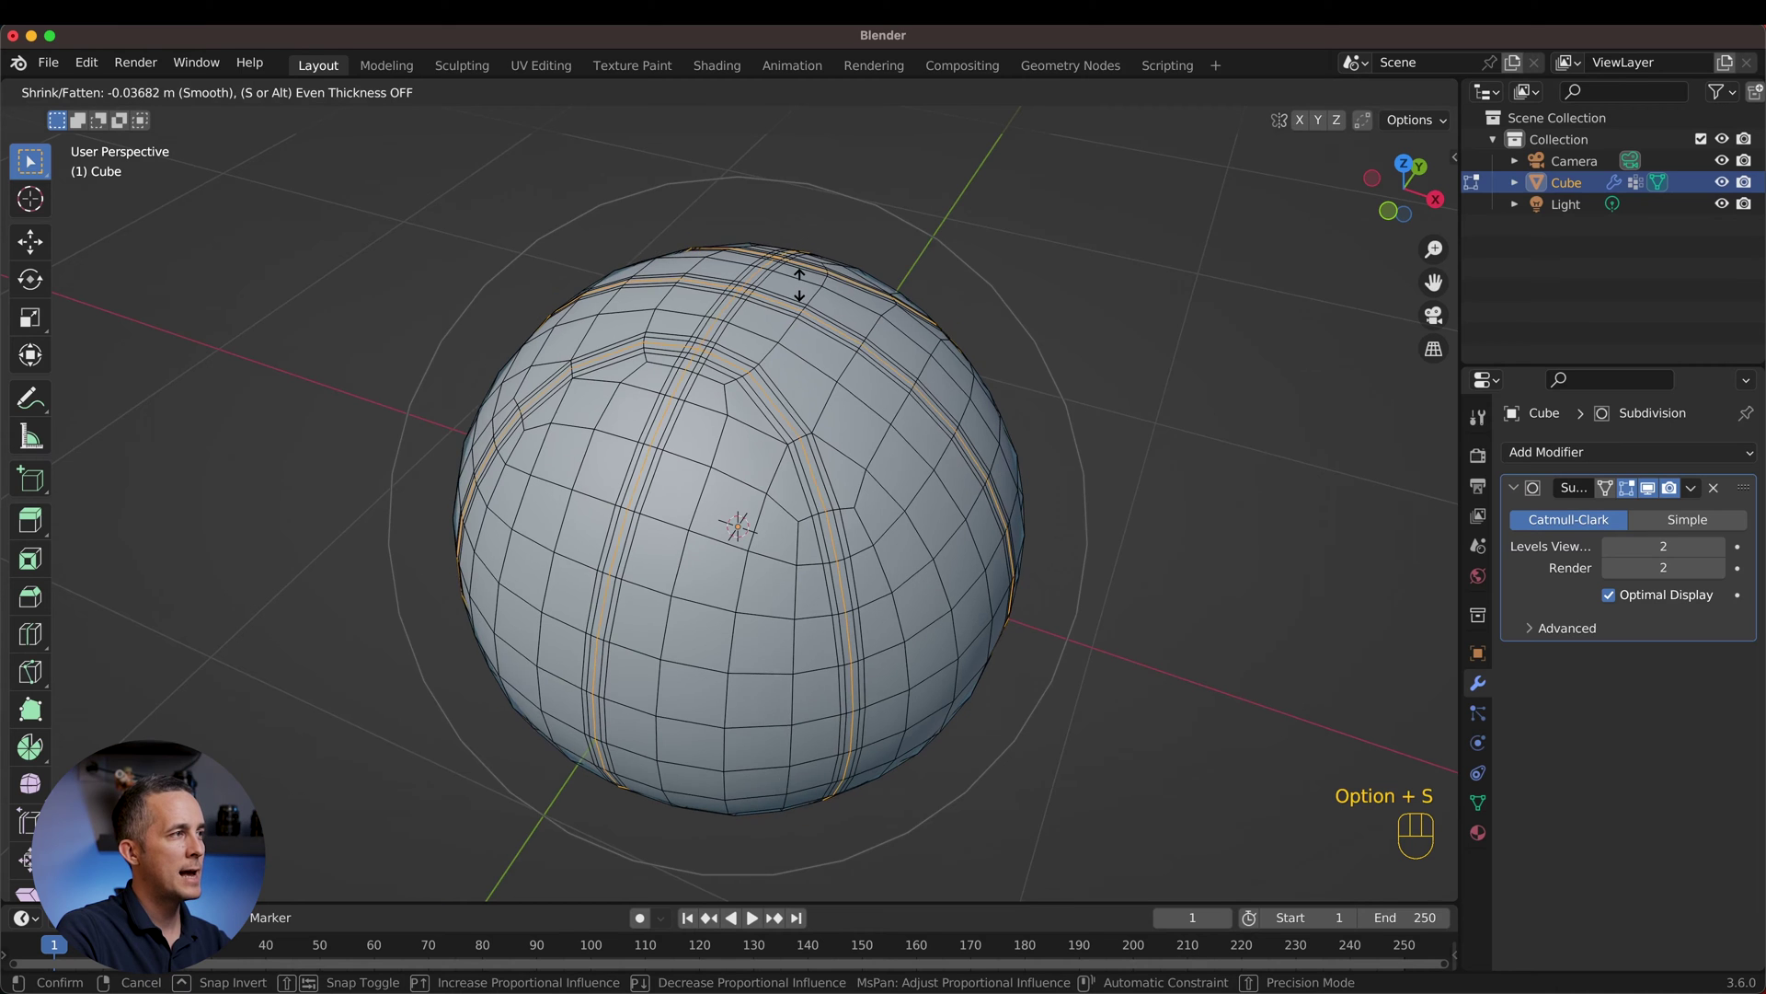
scroll(down, 3)
scroll(up, 3)
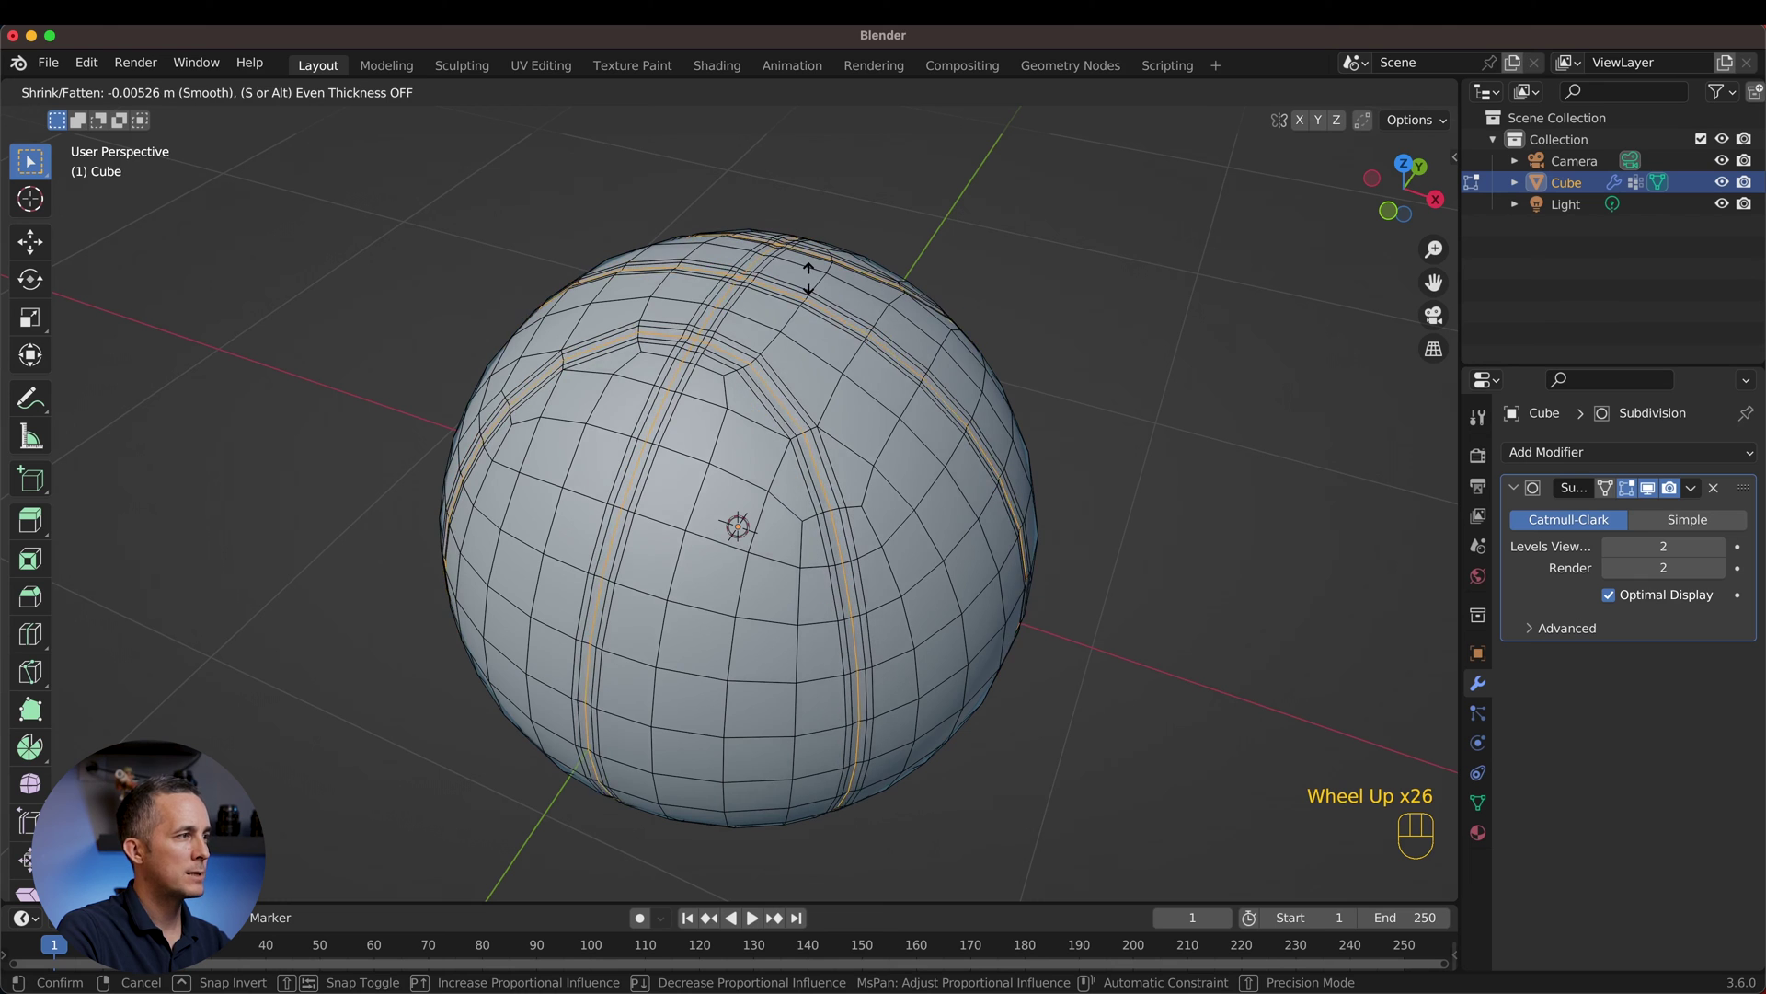
scroll(down, 3)
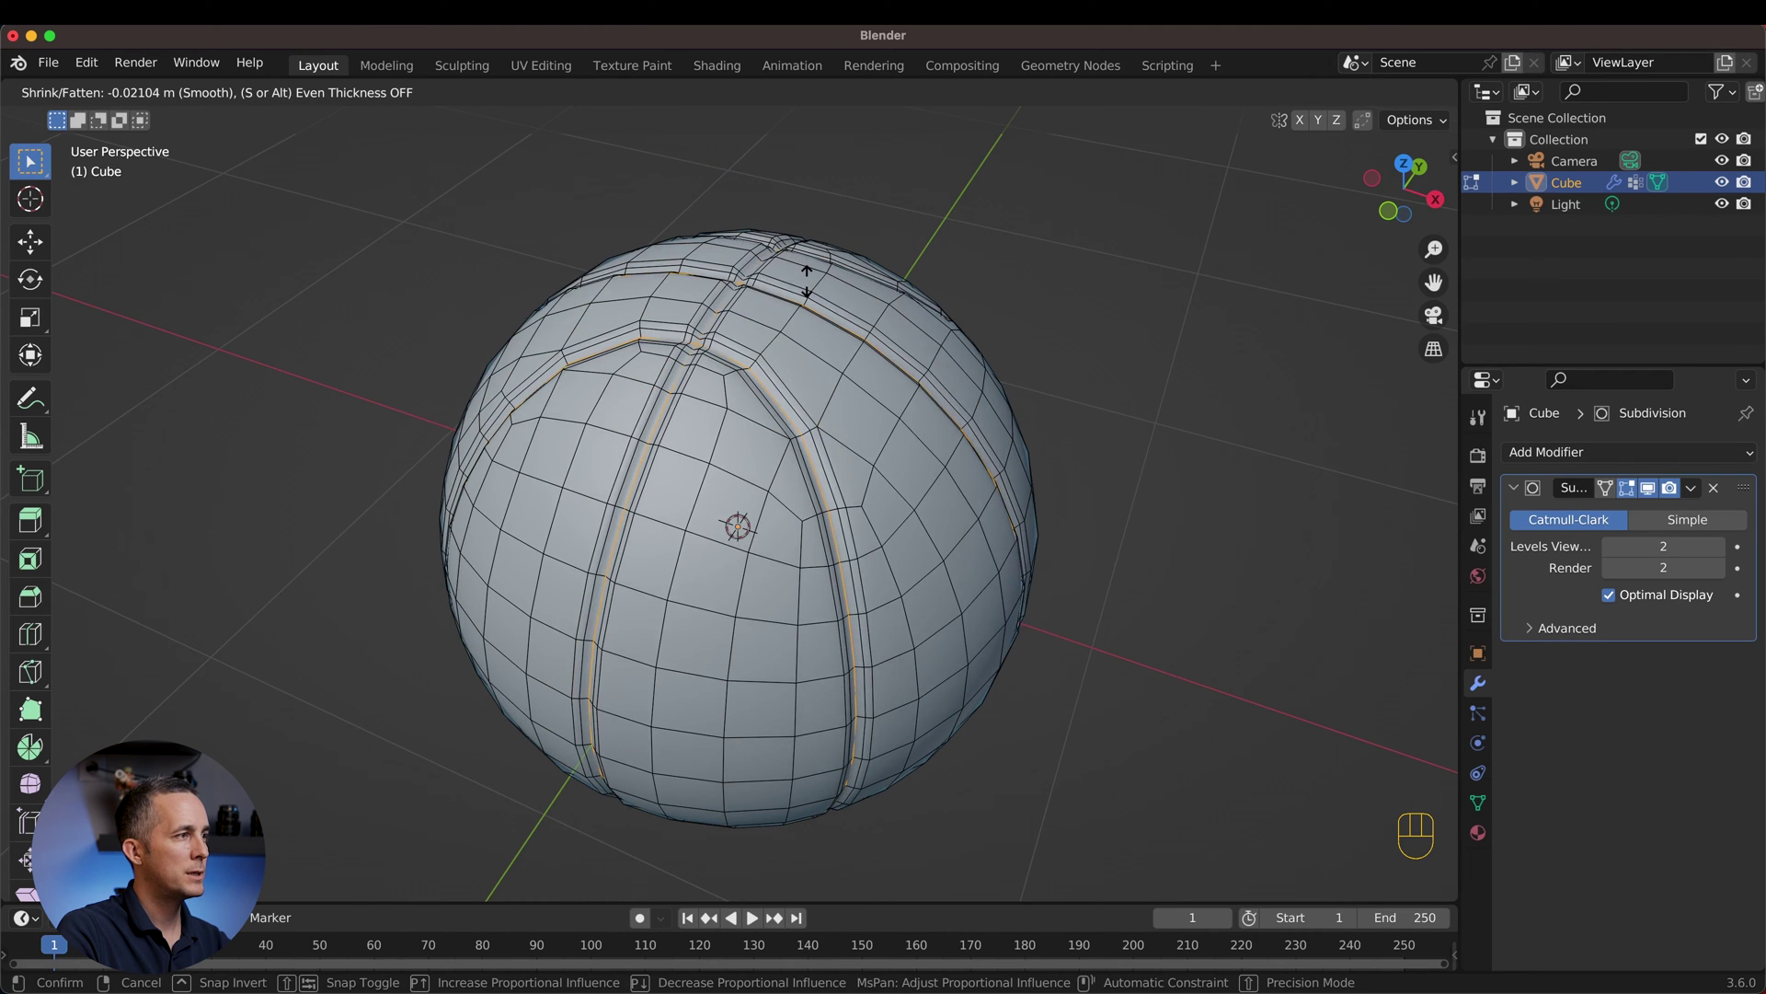
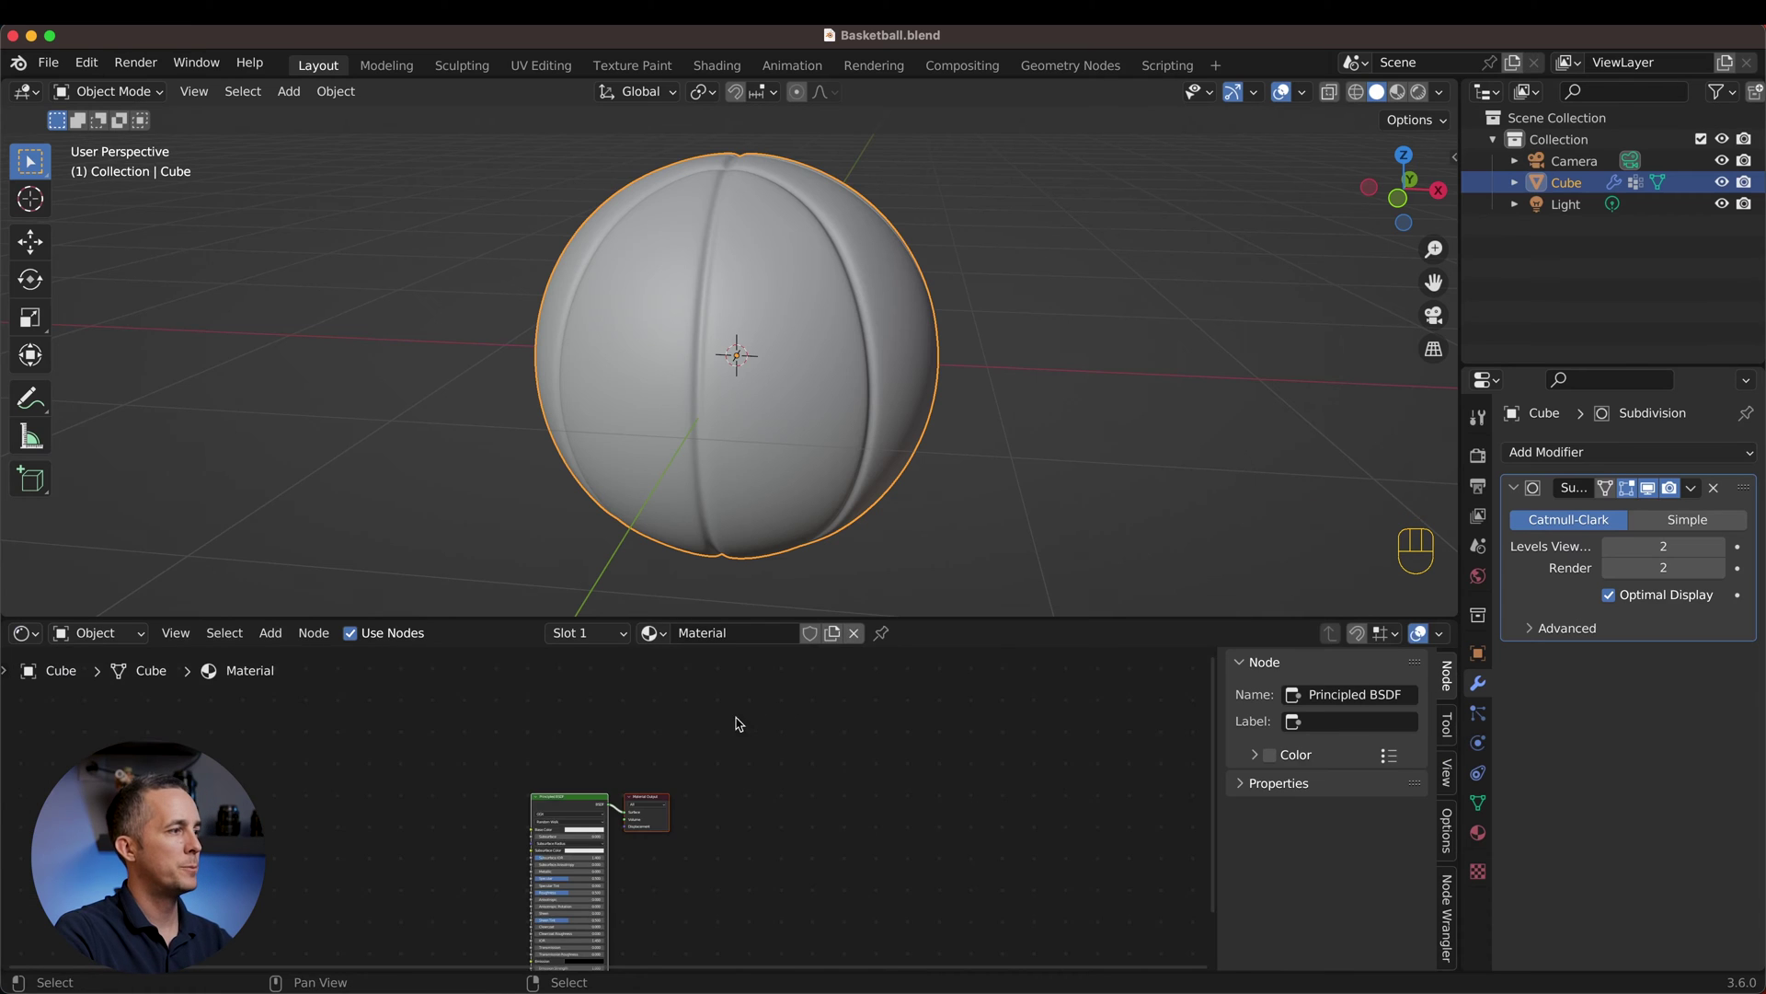
Step: Centre the material nodes, give the Ball material an orange base colour, and show it in Material Preview
middle_click(713, 730)
scroll(up, 3)
middle_click(814, 727)
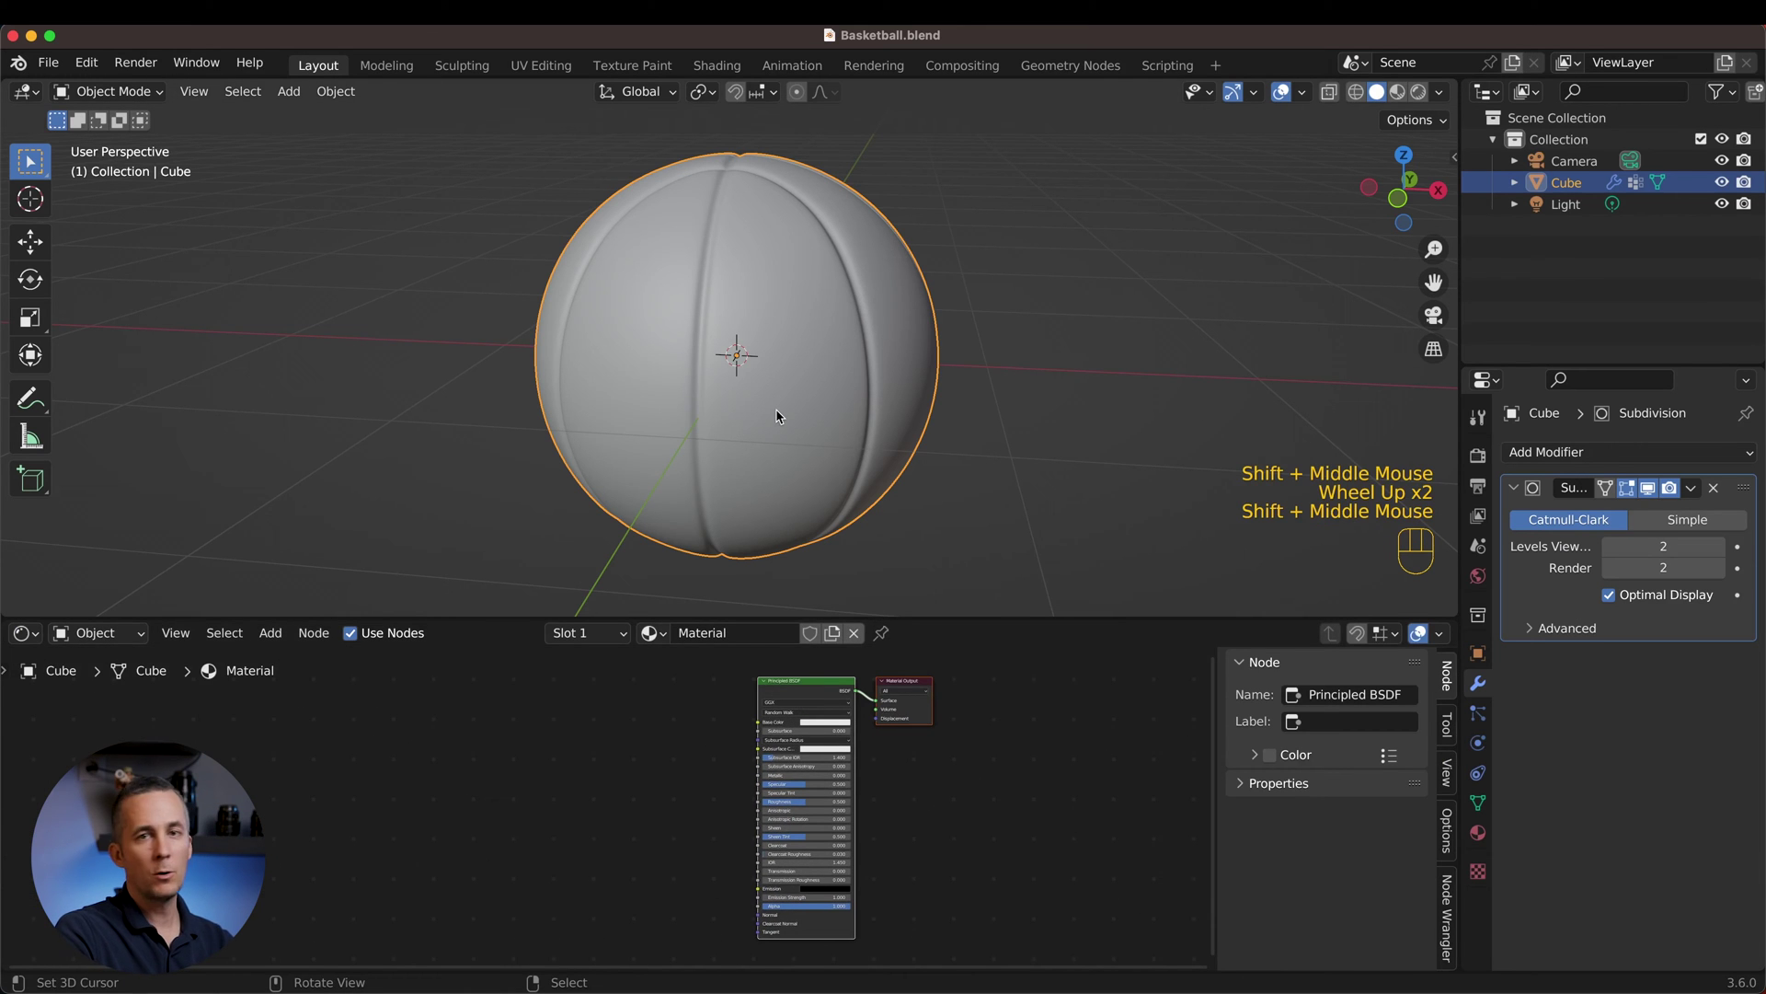
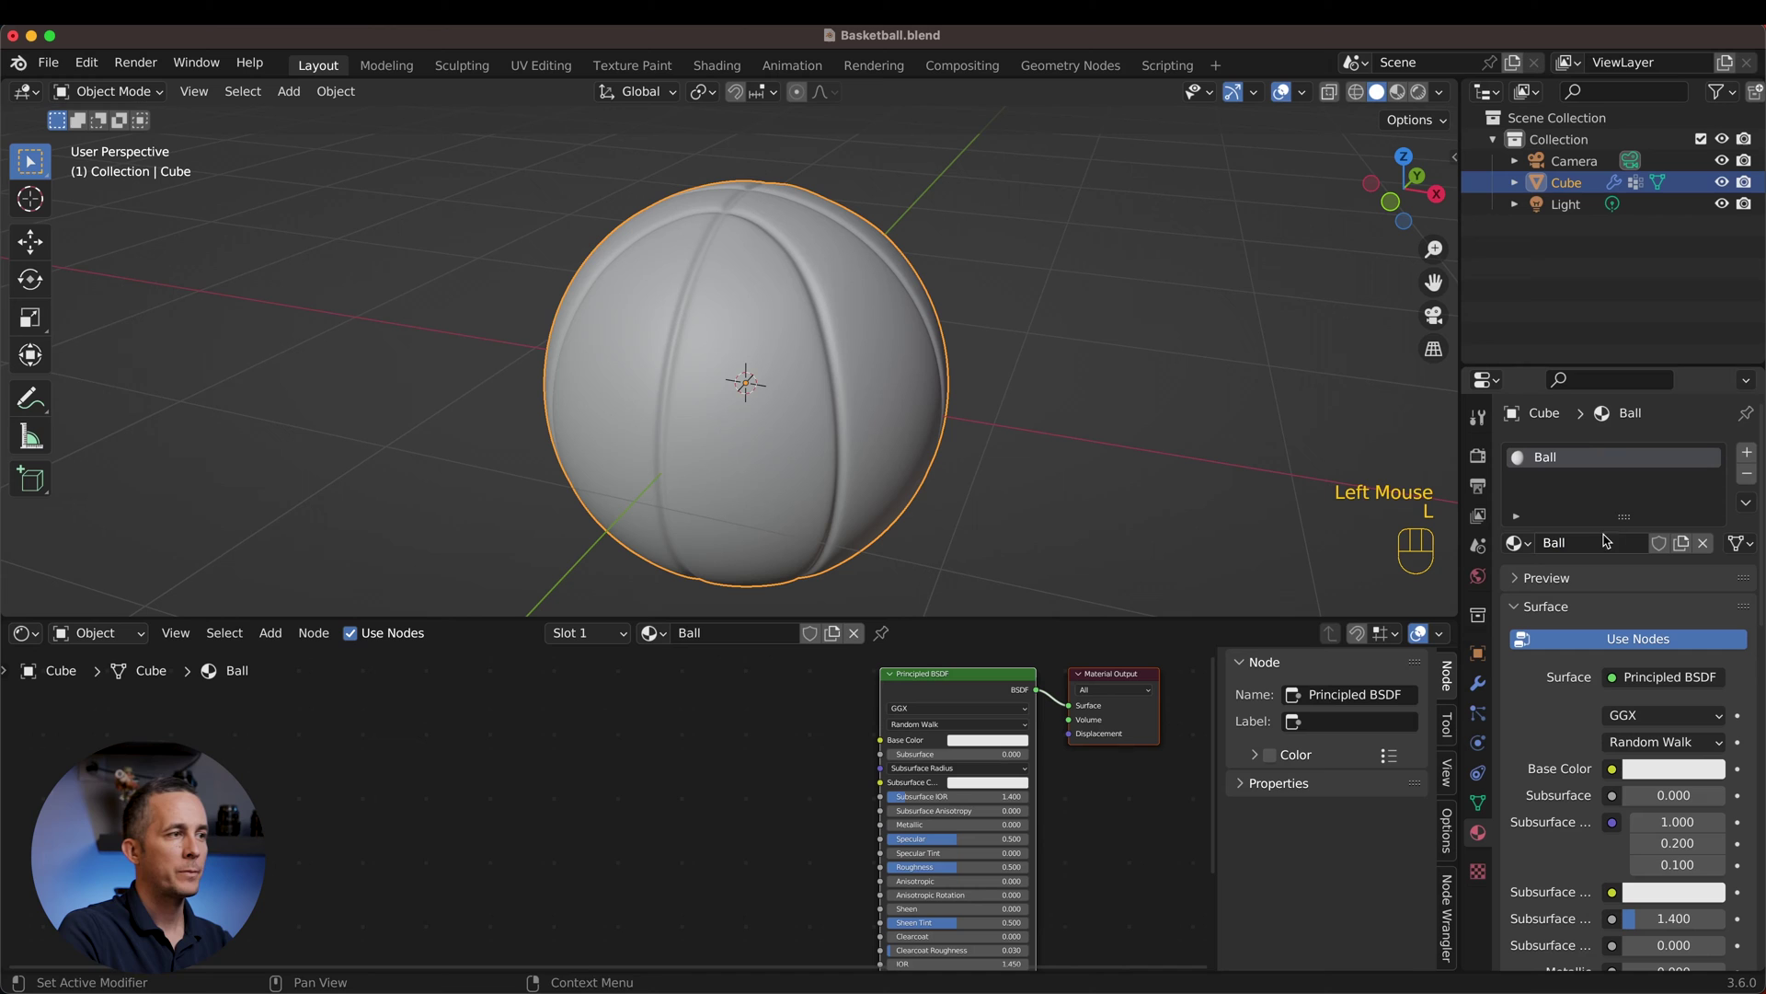
click(1014, 739)
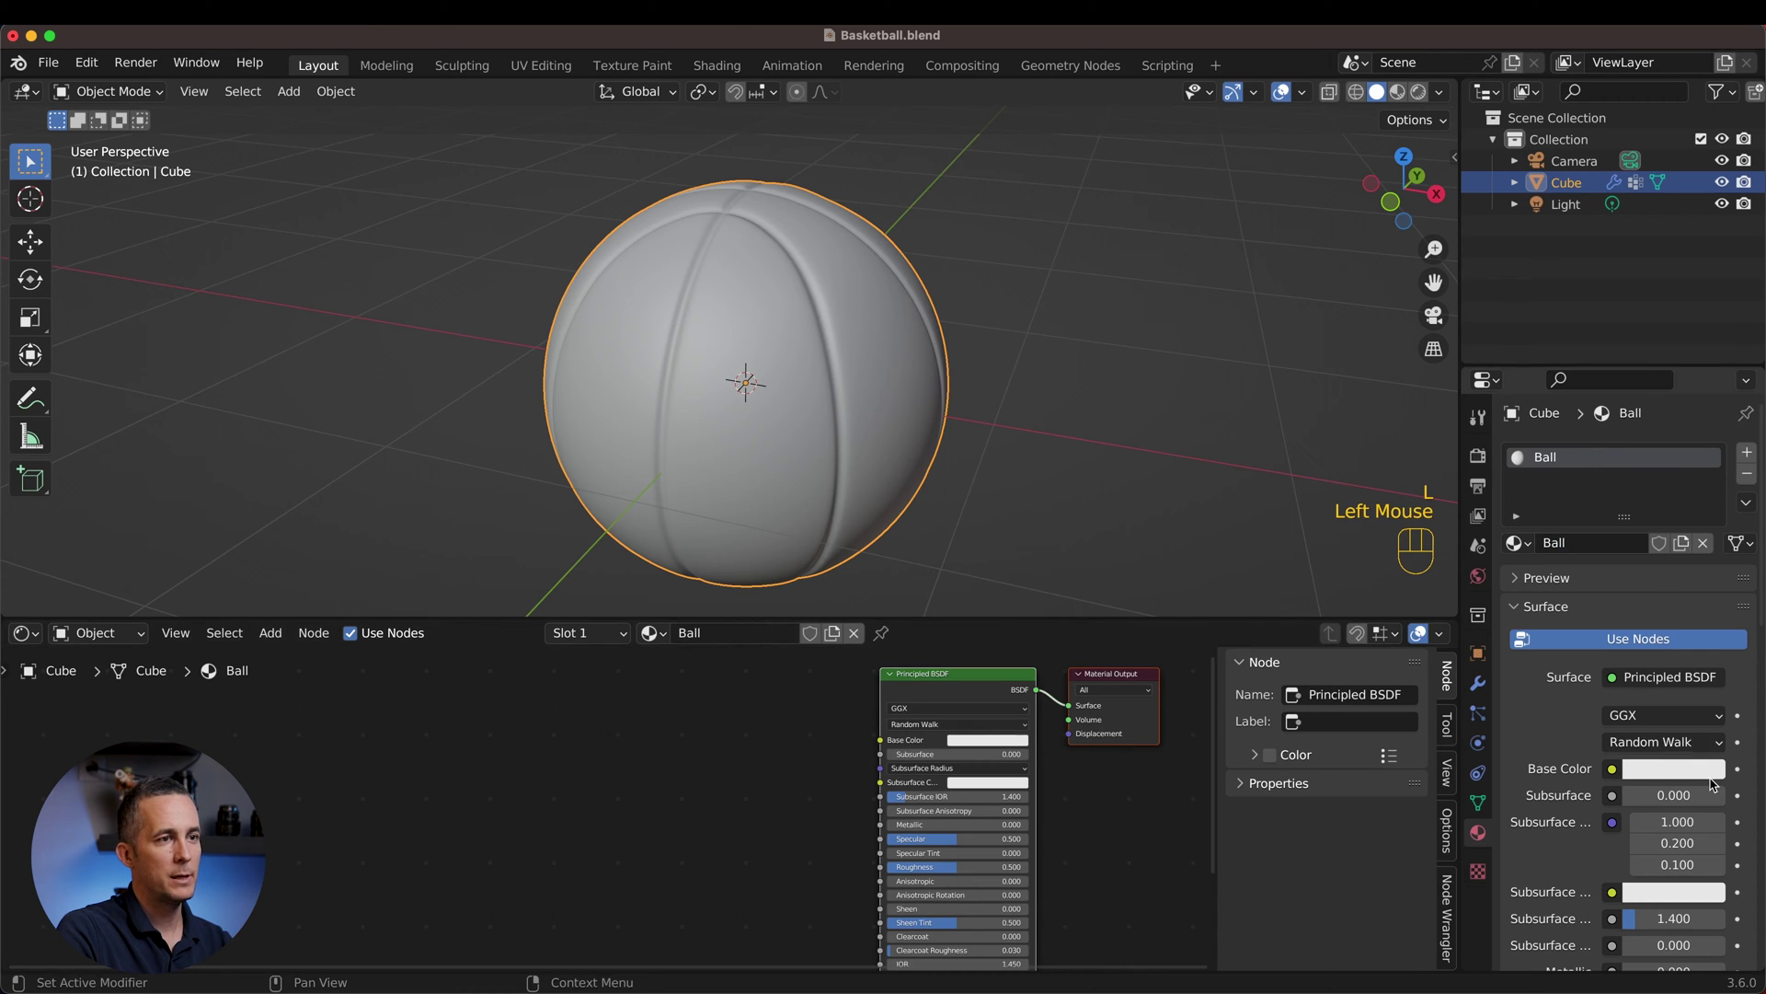
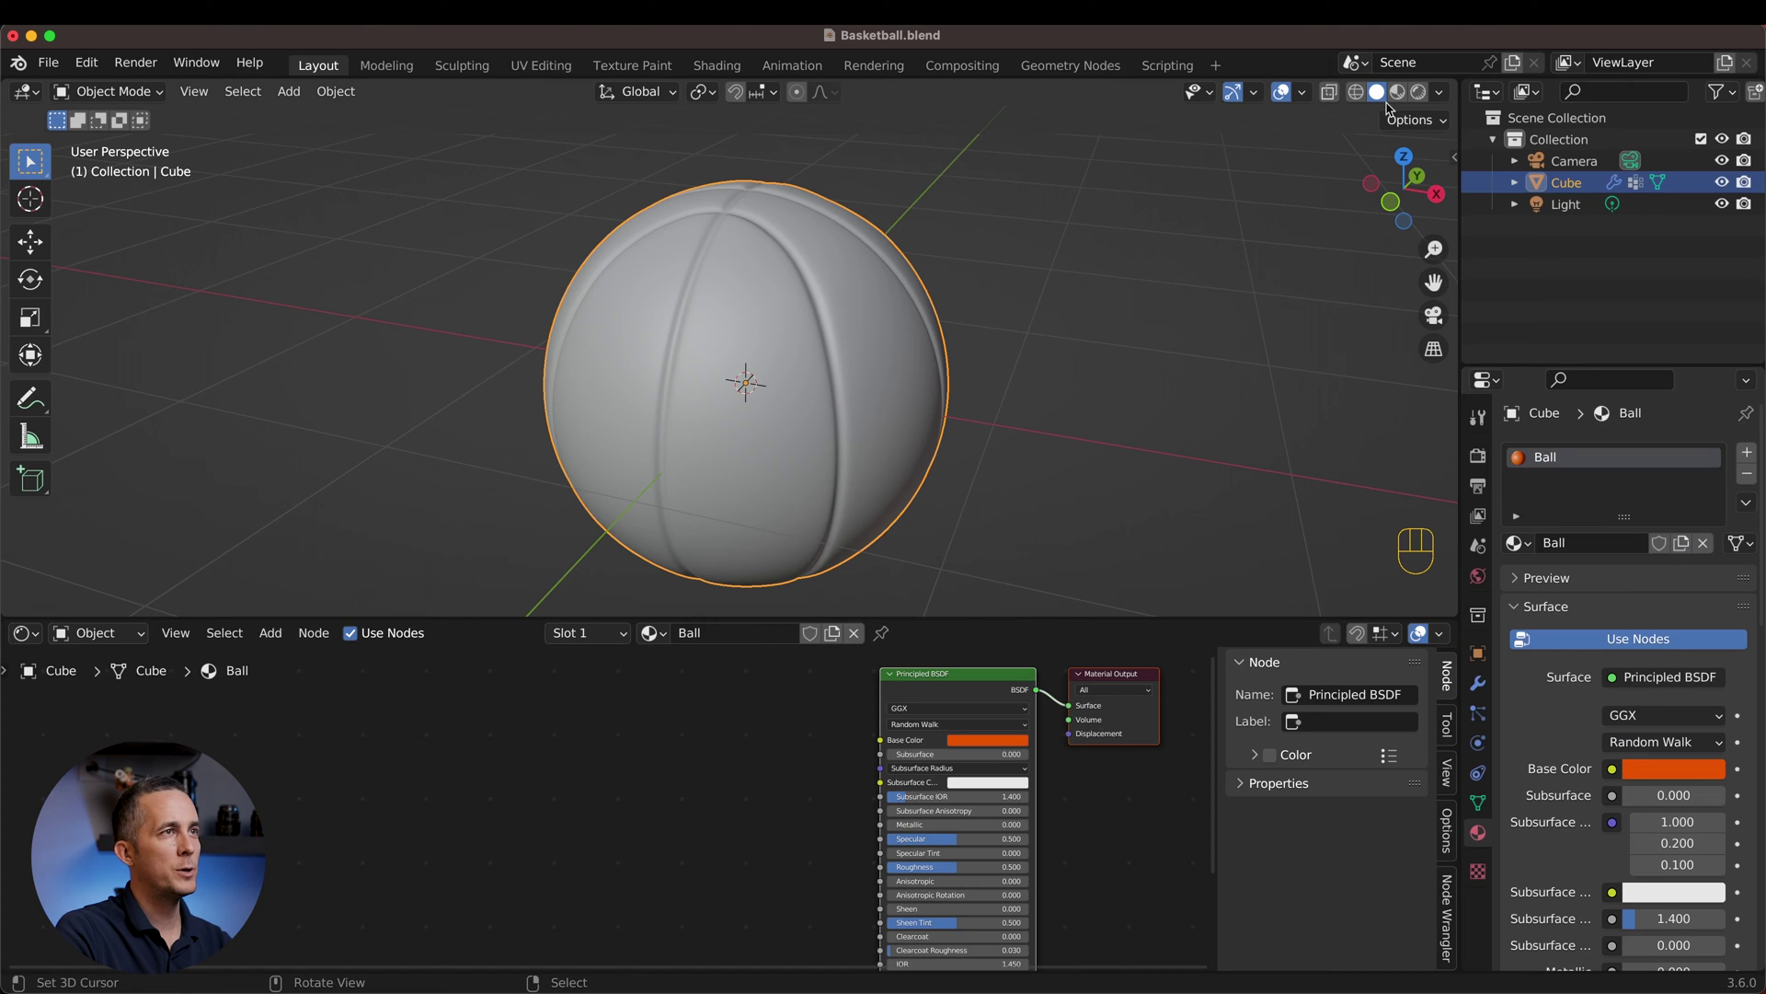
click(1401, 93)
drag(746, 317, 781, 310)
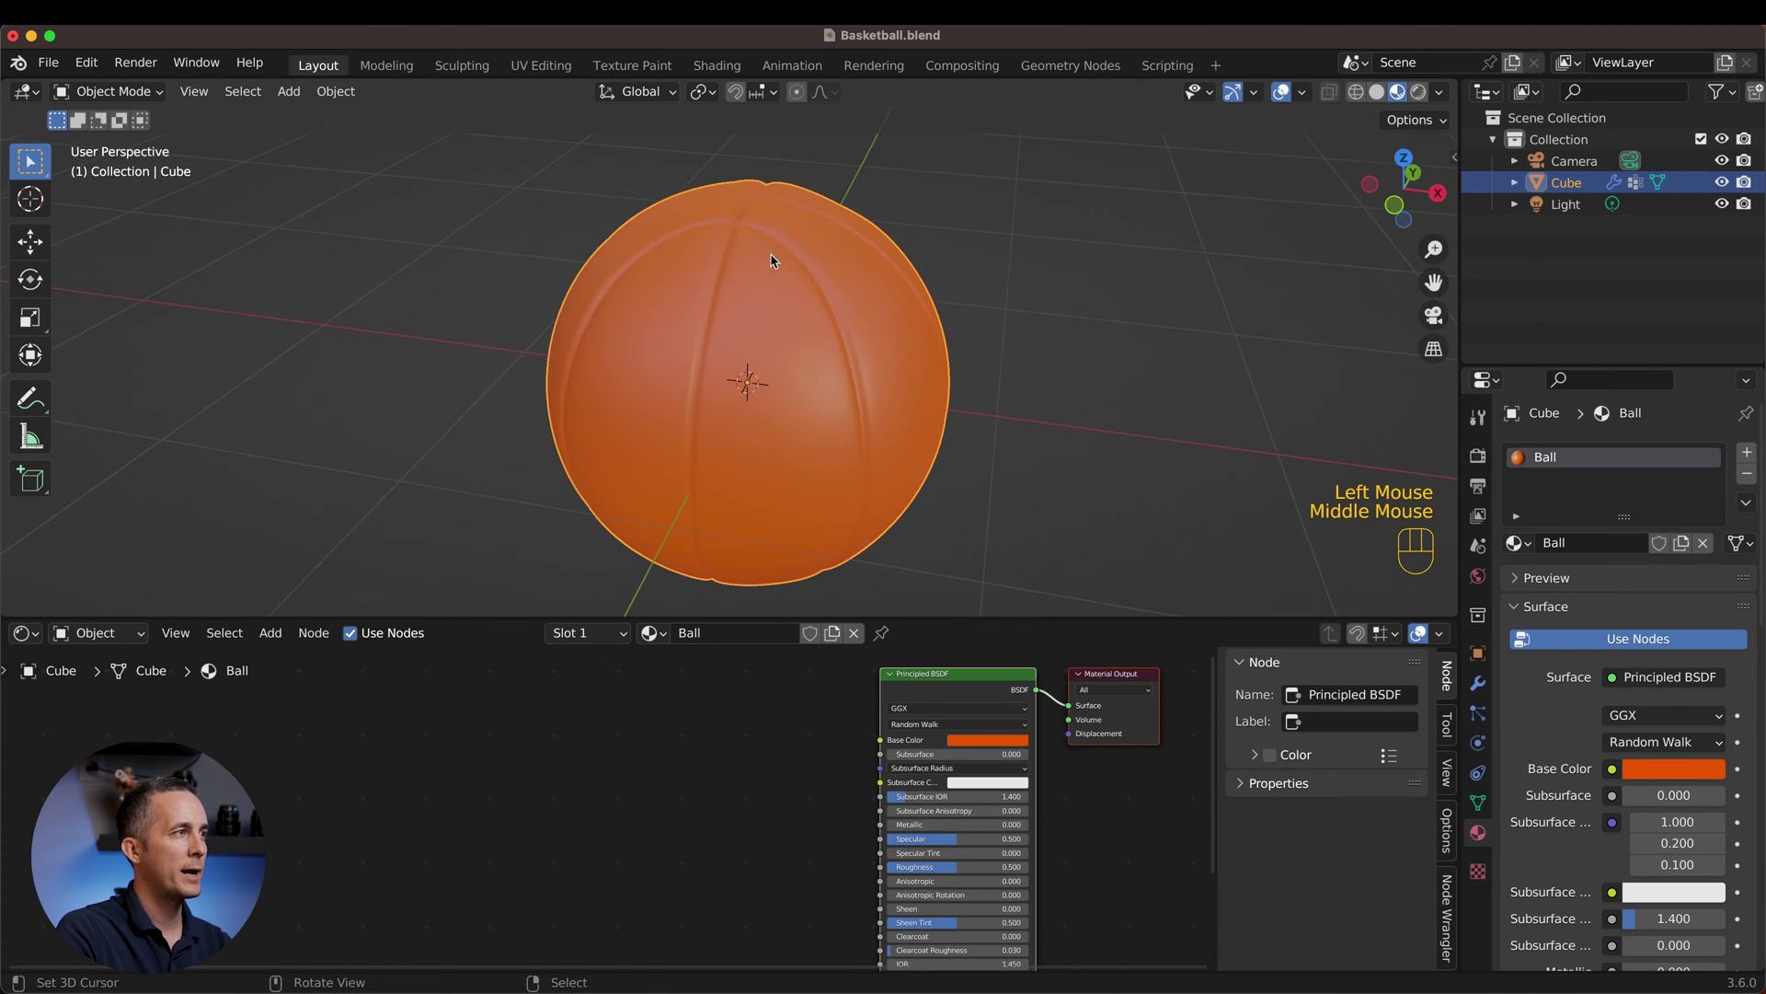
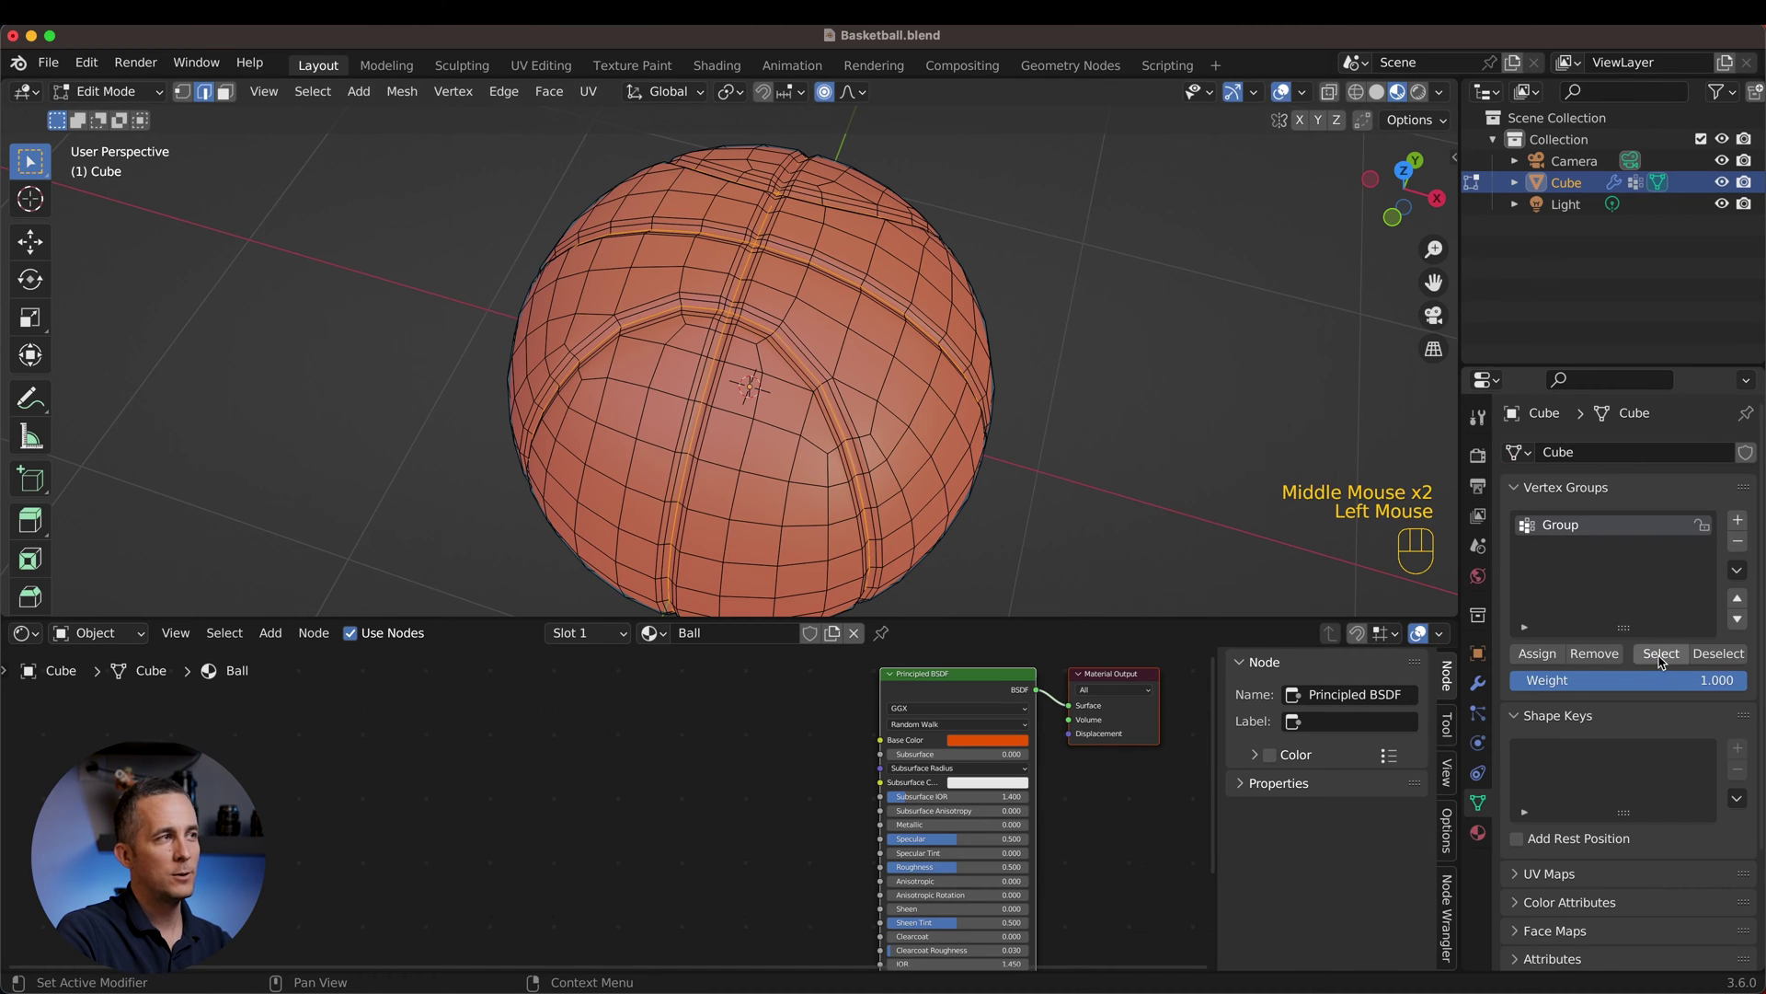
Step: Select the seam vertex group and shrink the selection to only the narrow centre bands
click(1662, 659)
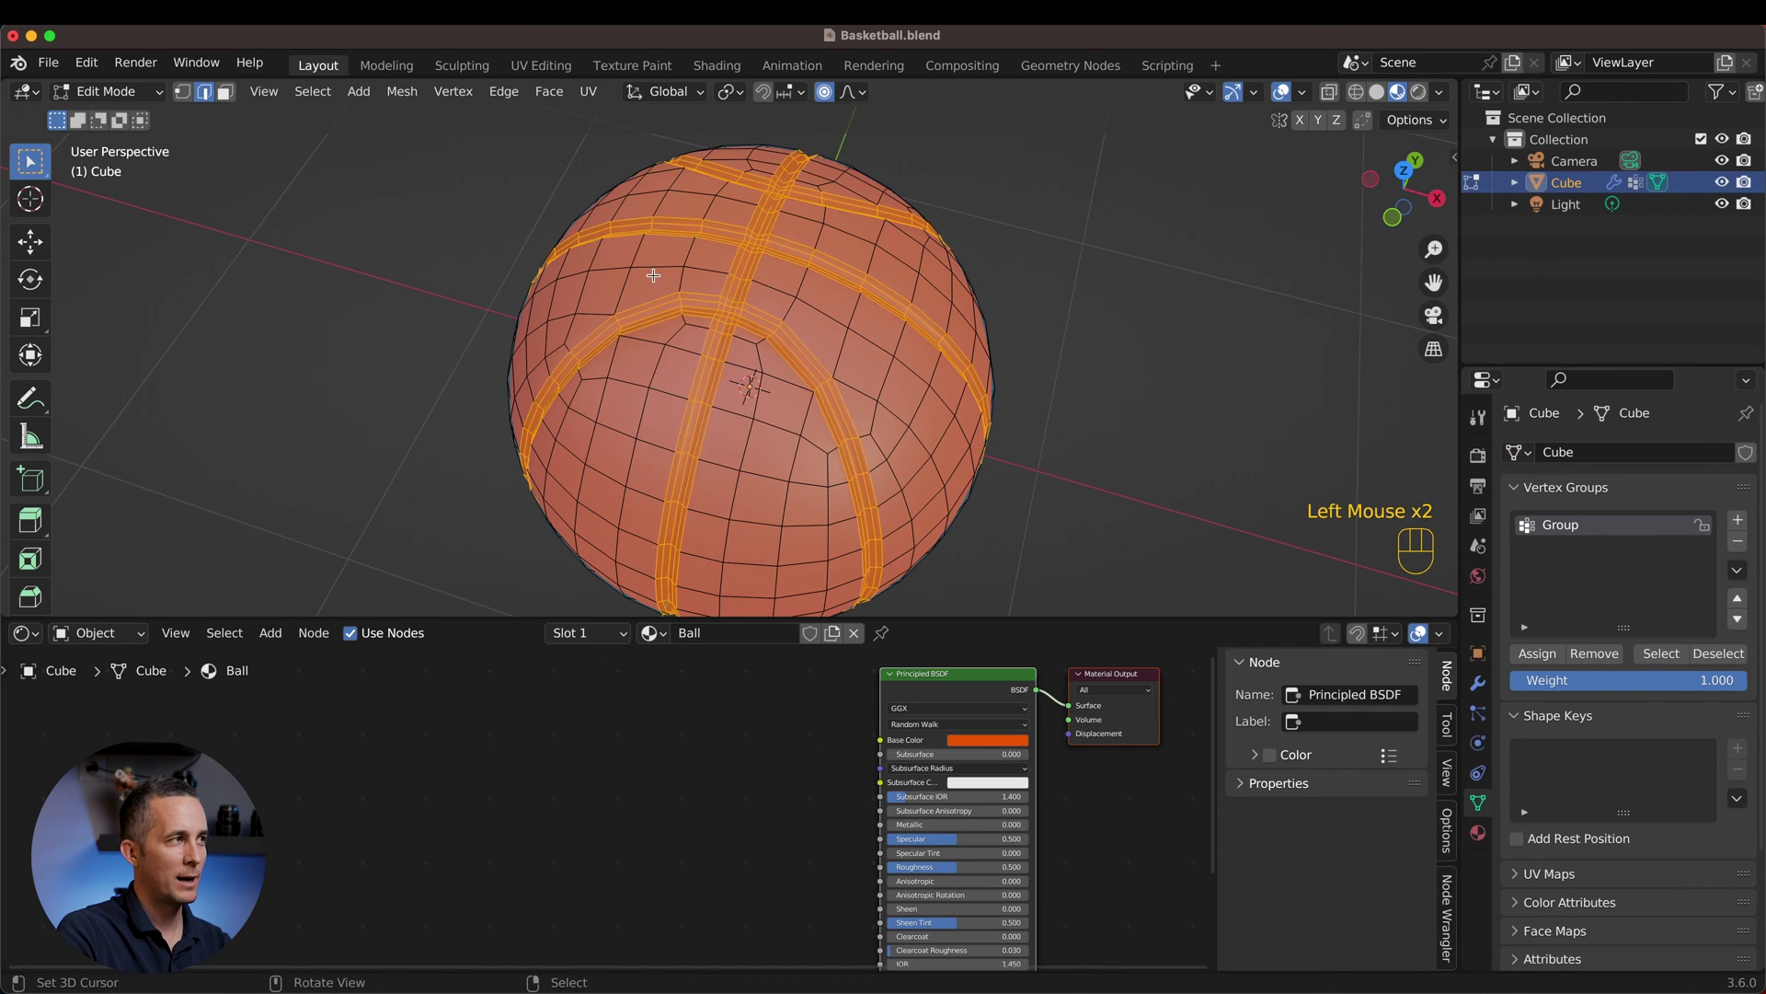
scroll(up, 3)
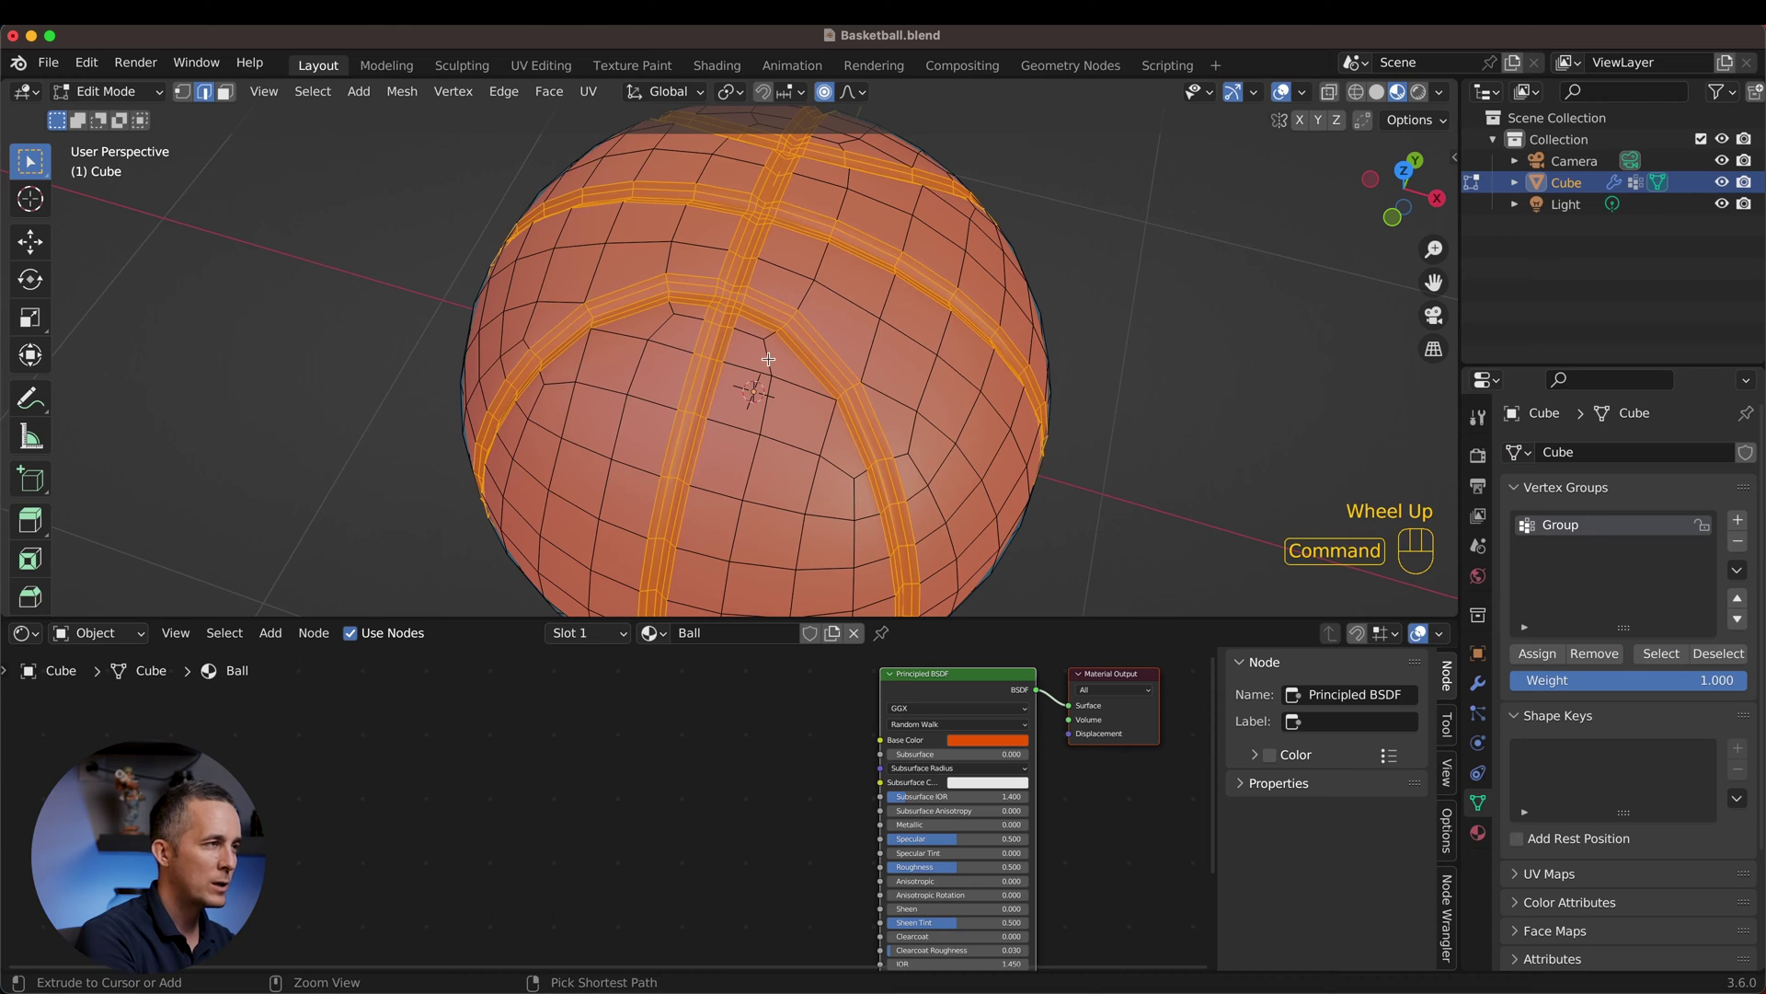
key(super+KP_Subtract)
key(super+KP_Subtract)
key(super+KP_Add)
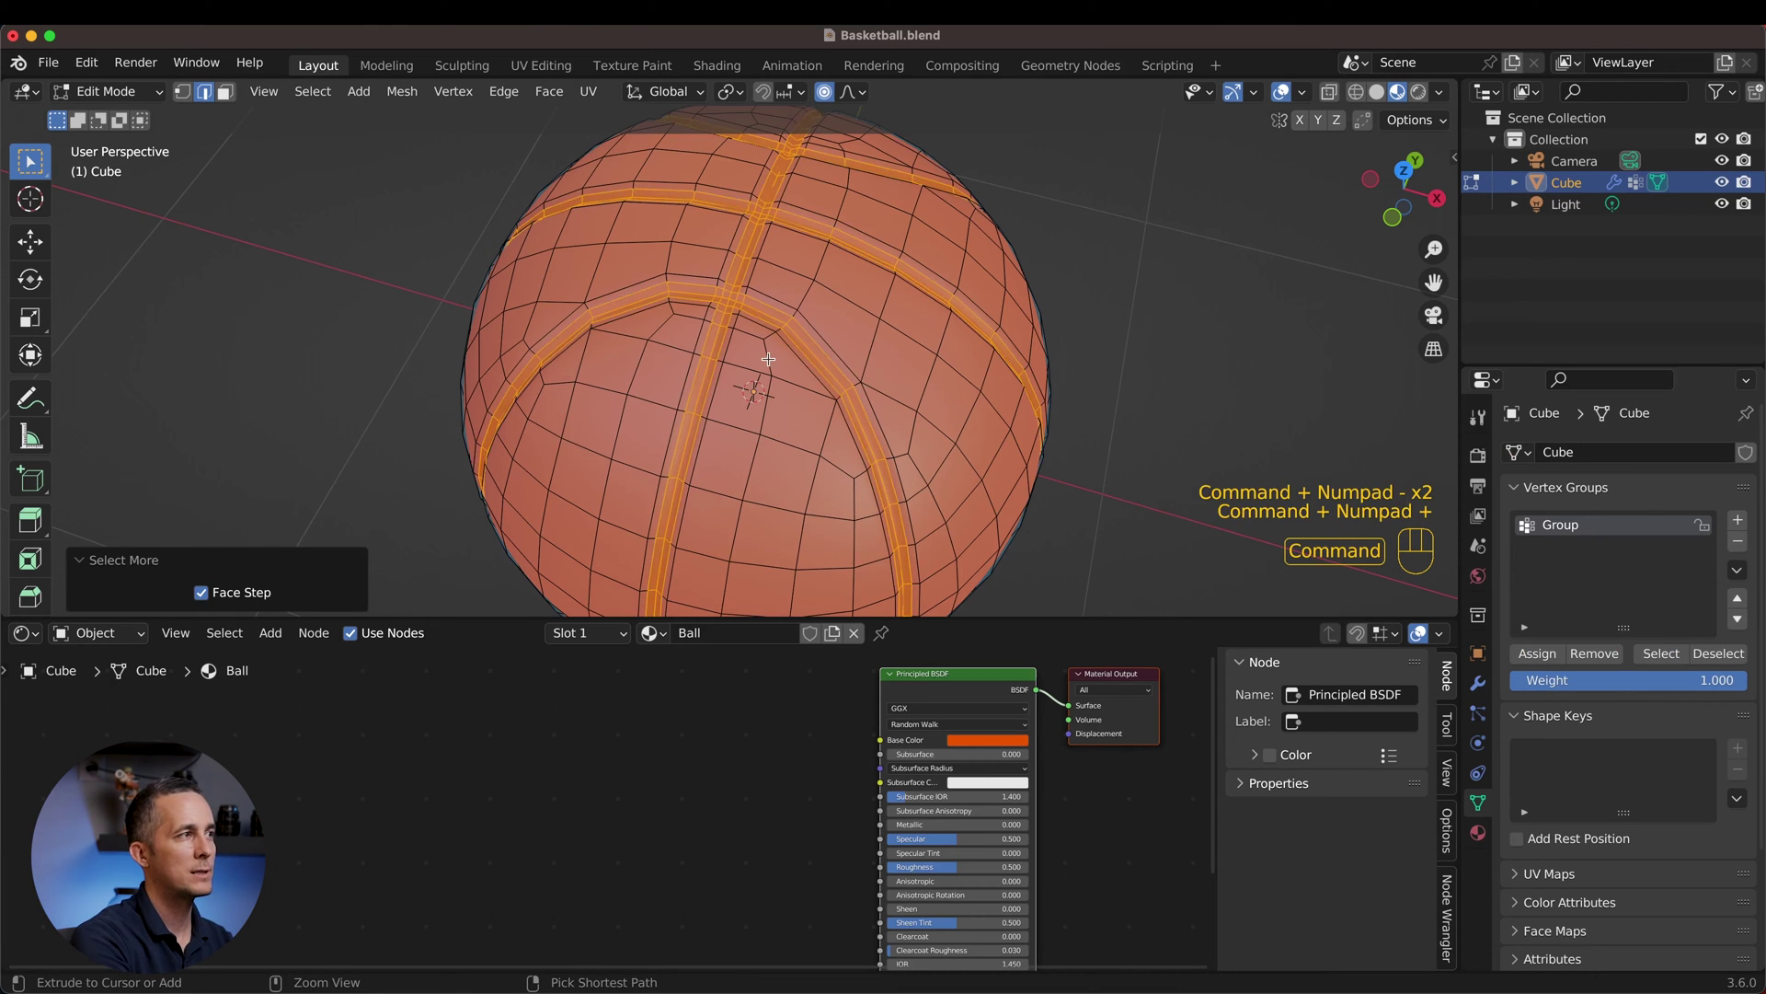
key(super+KP_Add)
key(super+KP_Subtract)
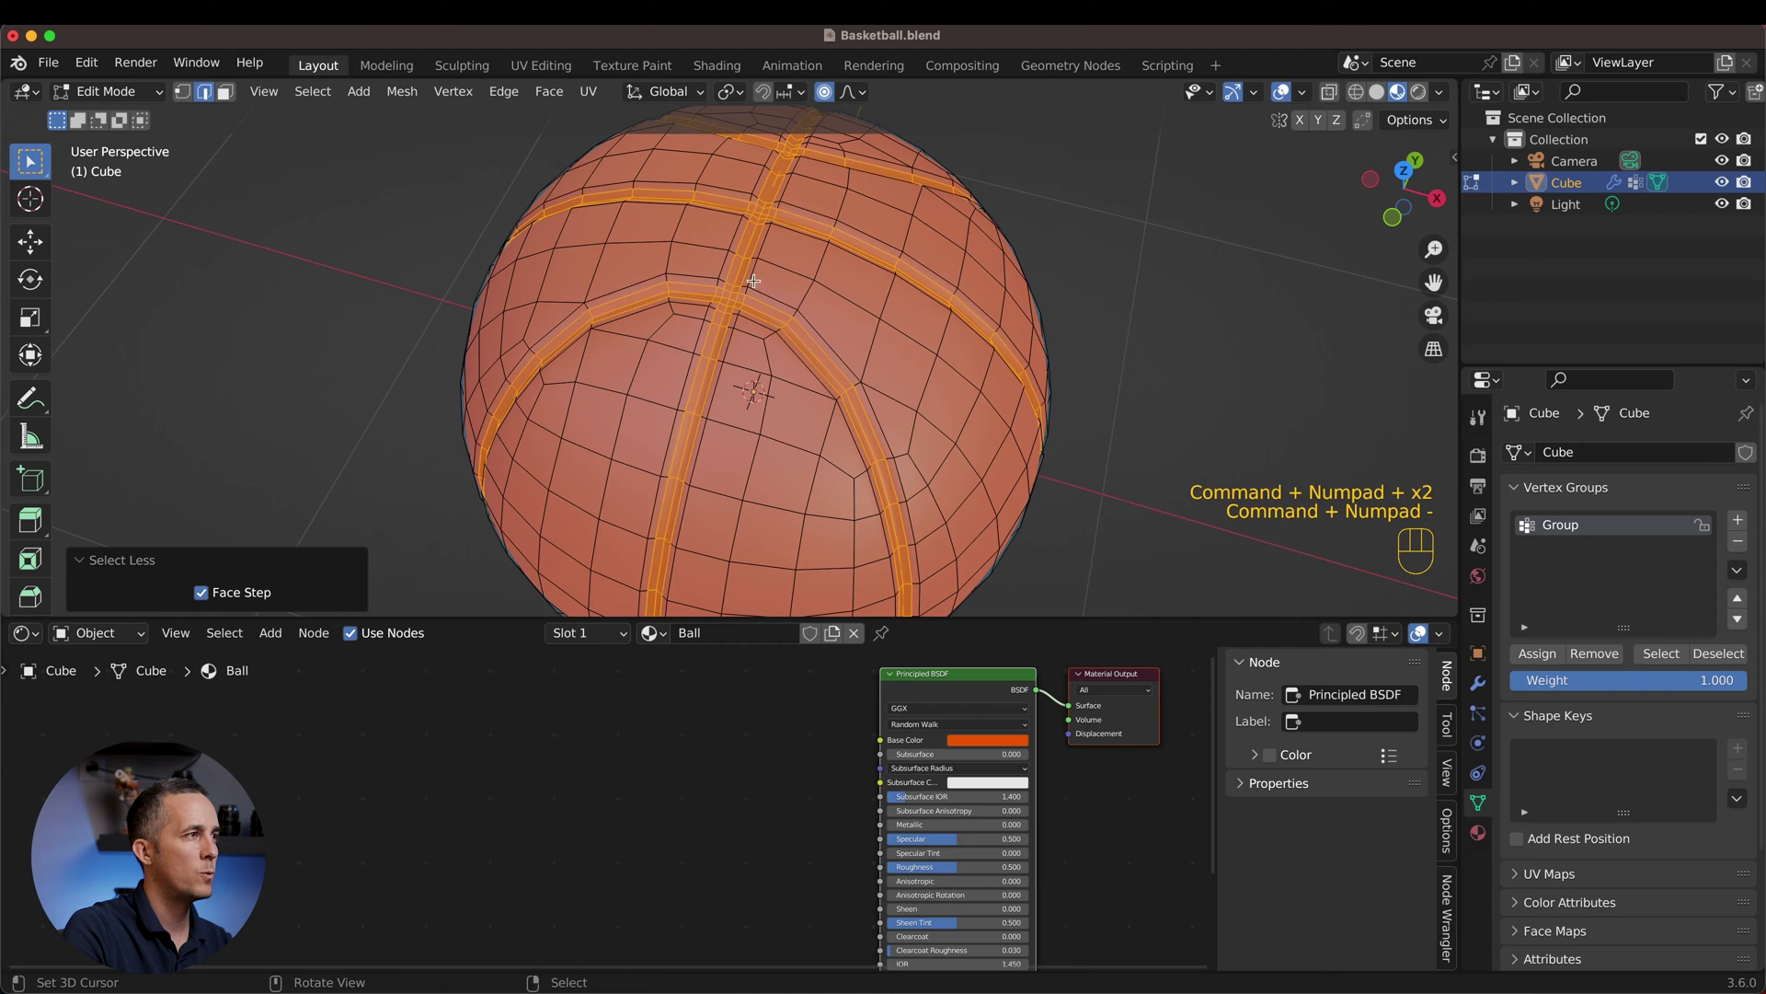
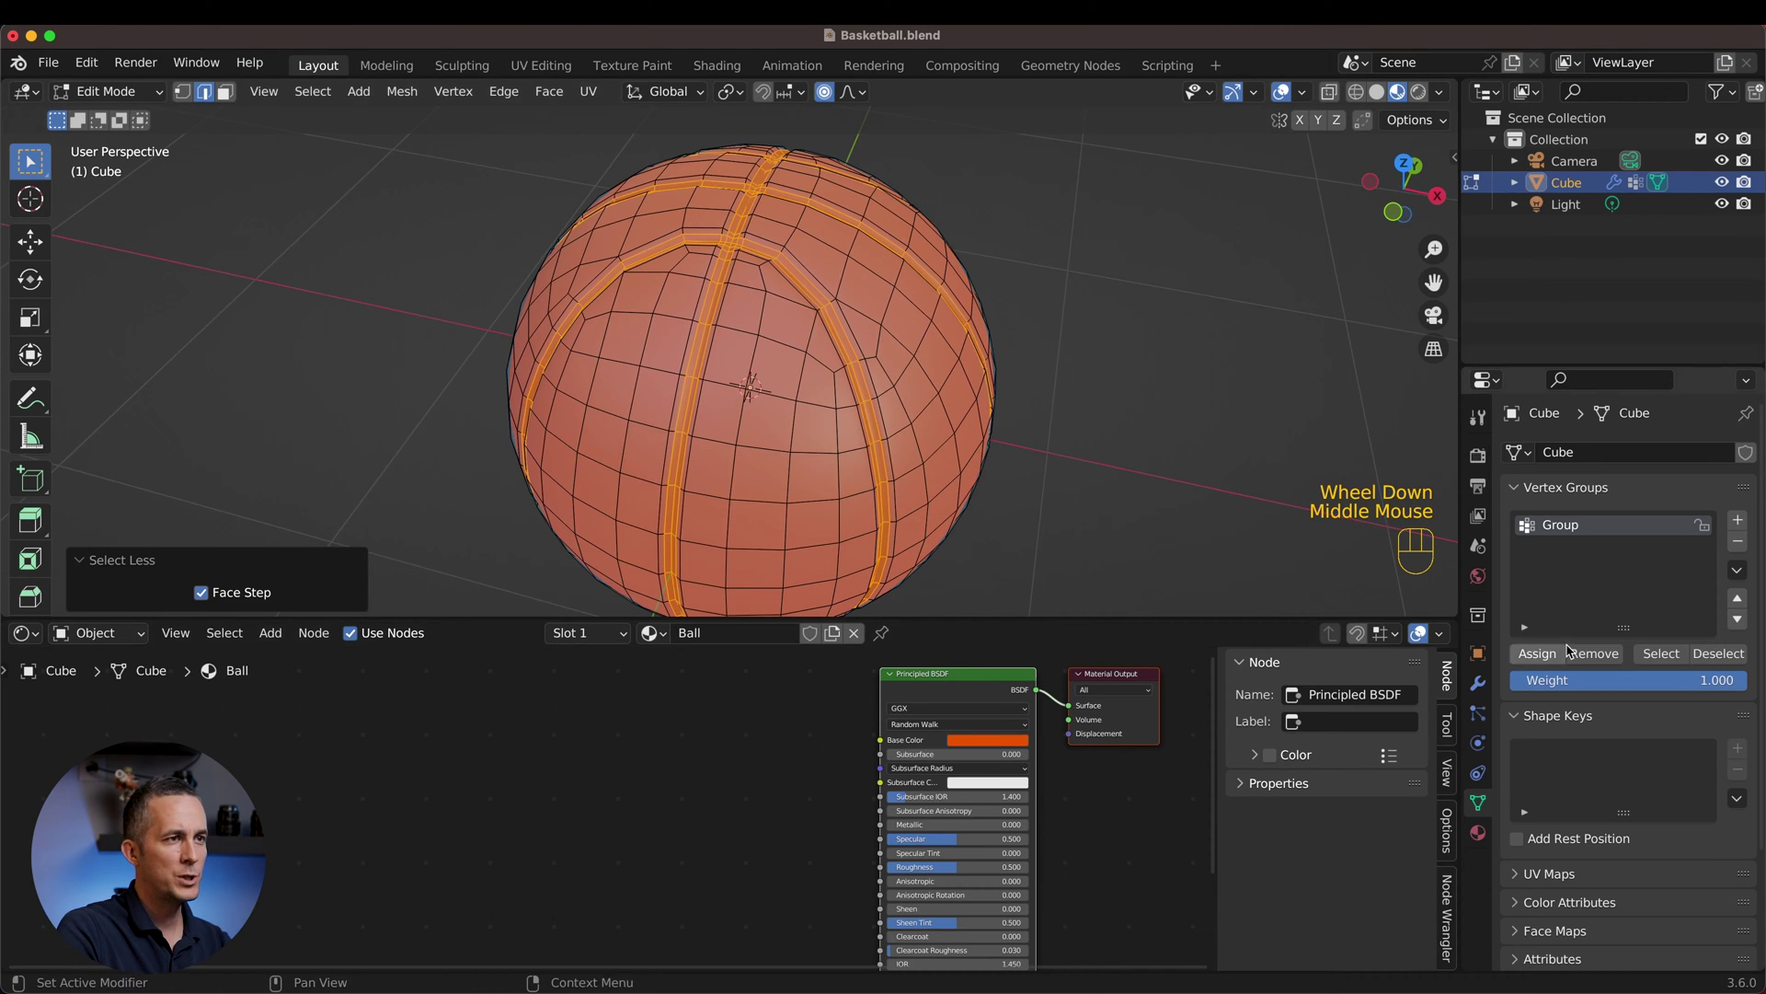
Step: Add a second material slot with a new Trim material and assign it to the seam faces
click(1483, 844)
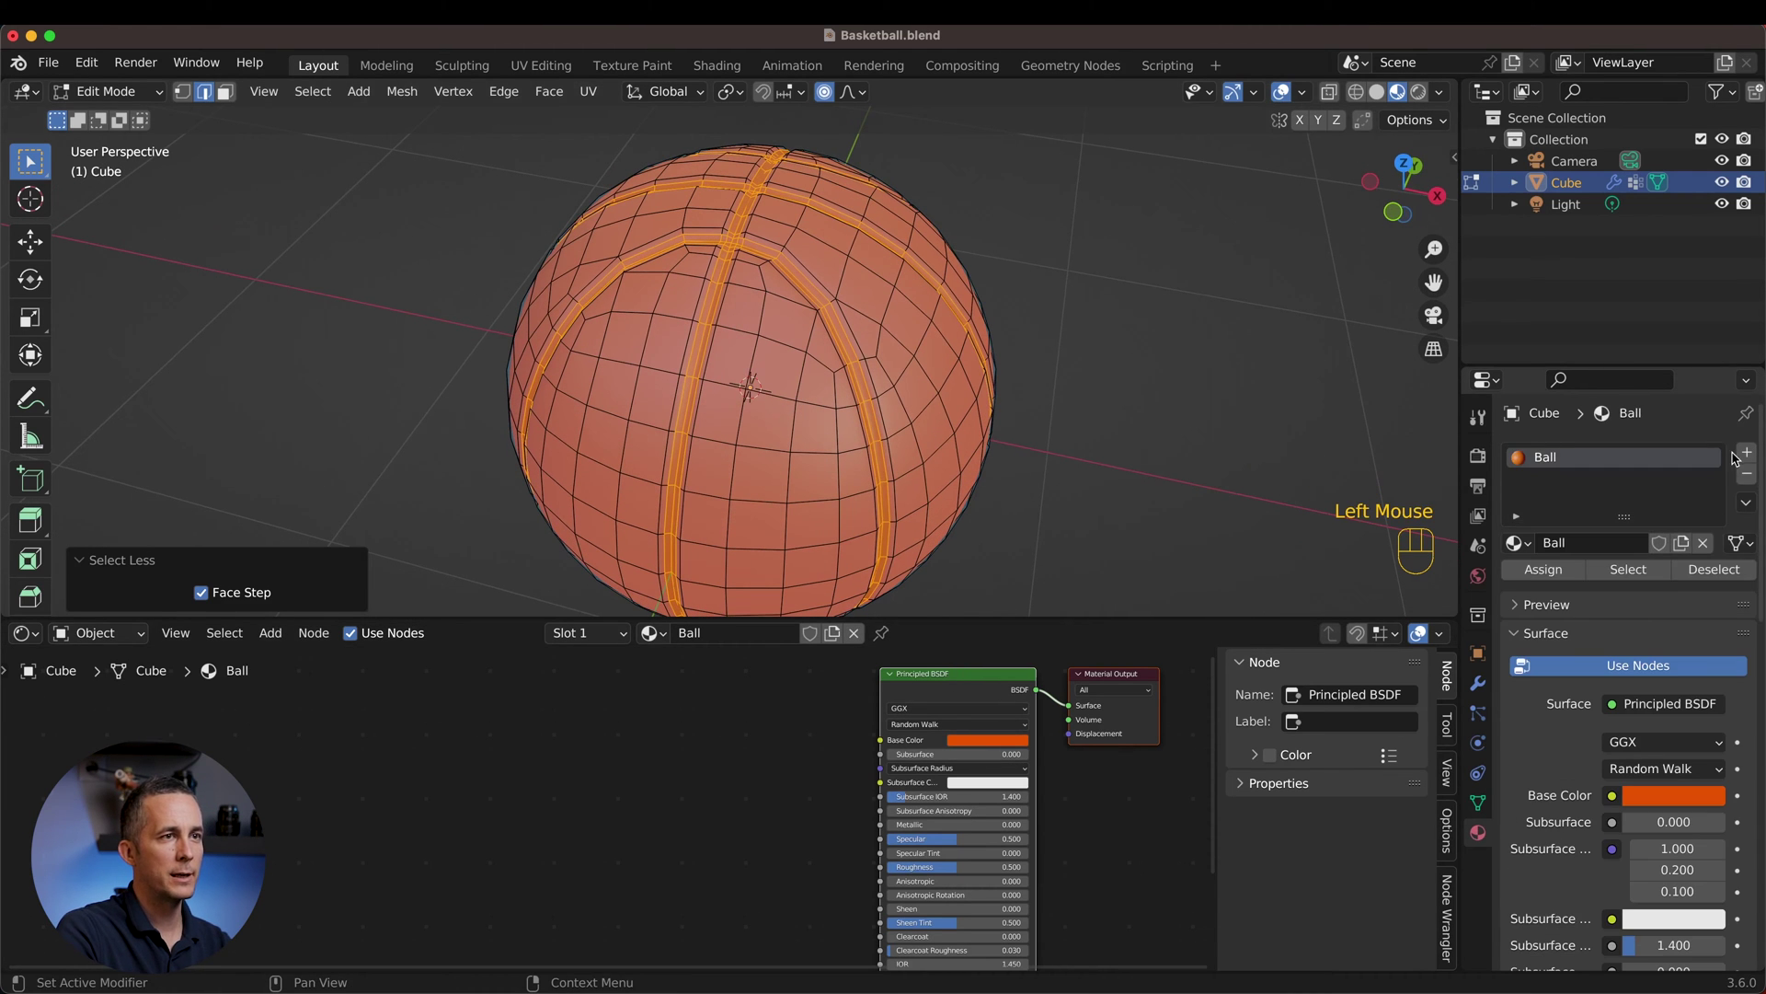
click(1744, 454)
click(1577, 587)
drag(1578, 589, 1573, 588)
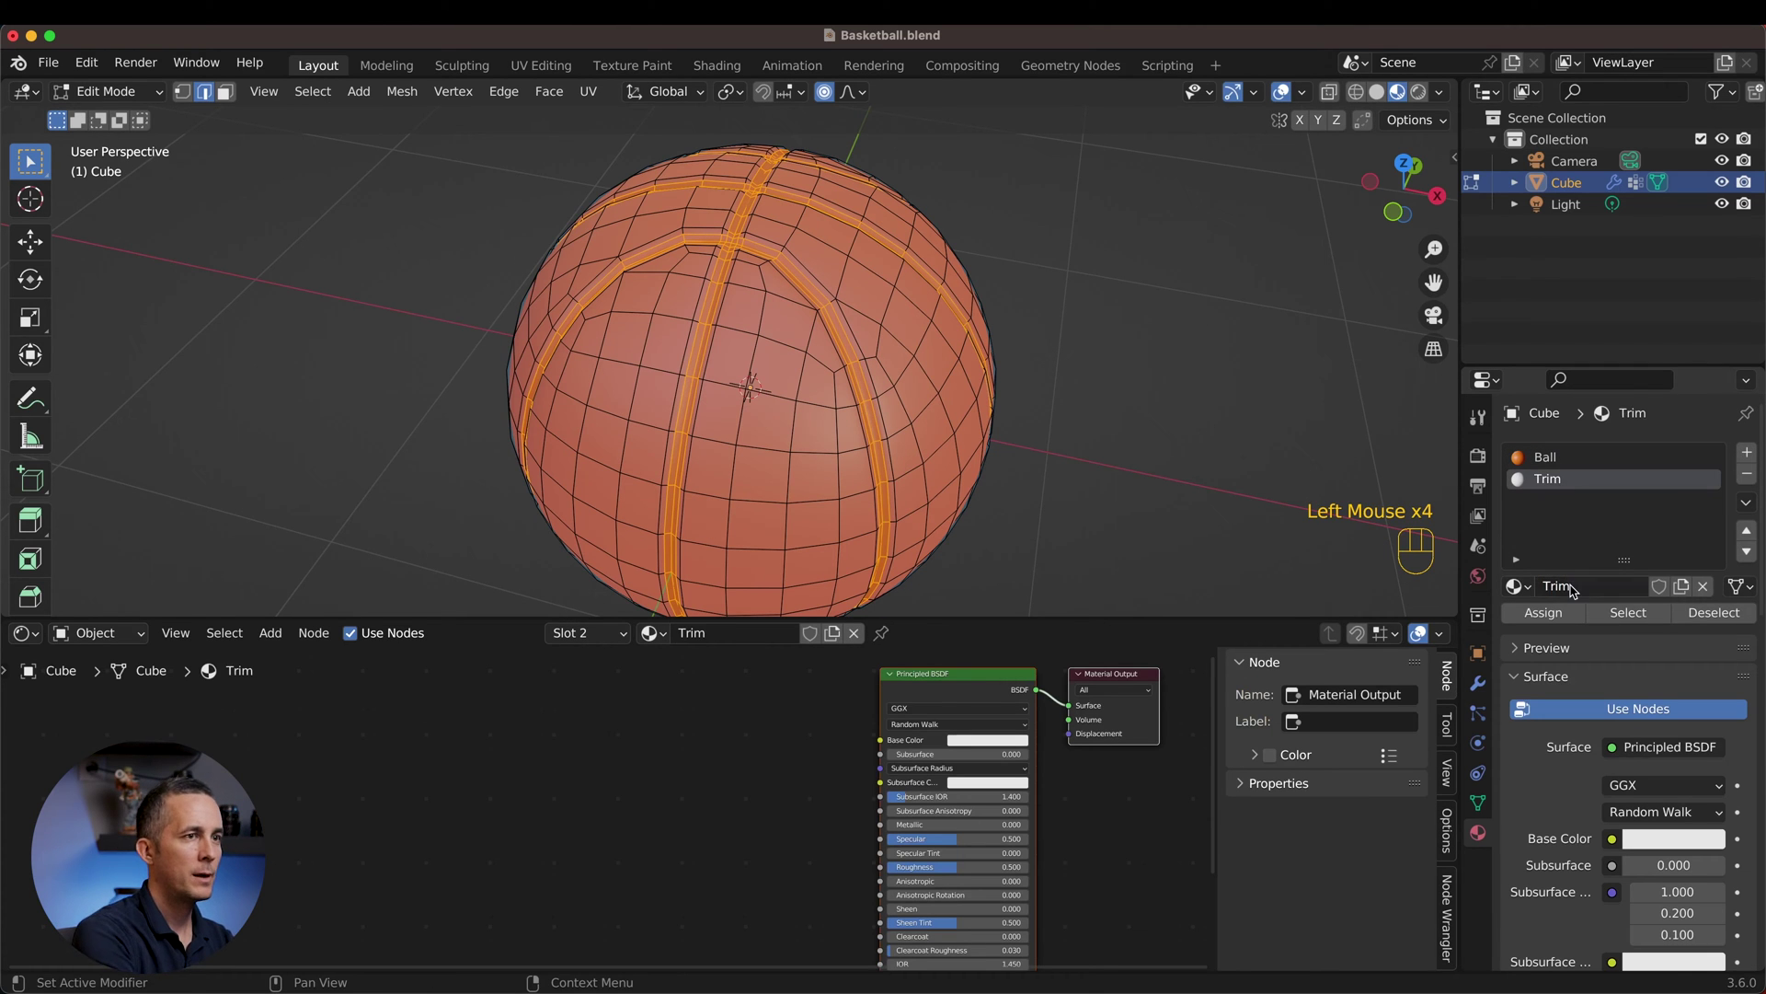
click(1552, 619)
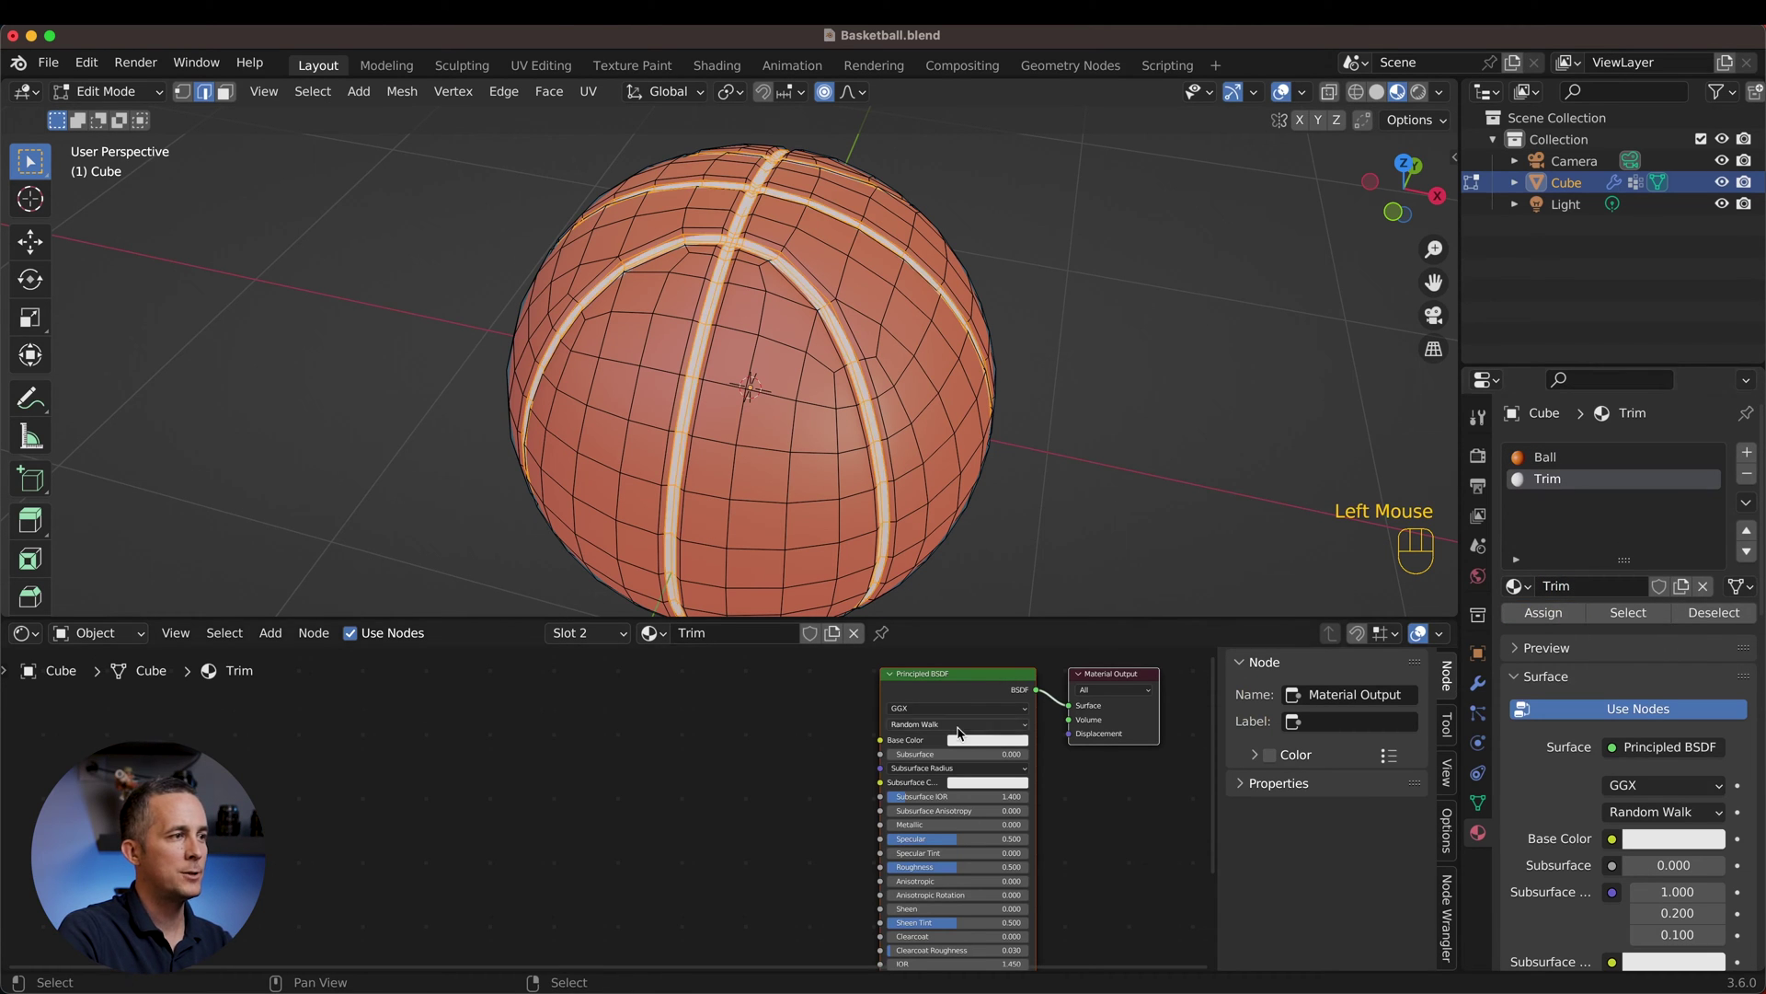
Step: Set the Trim base colour to black and orbit the finished orange ball with black seams
click(990, 741)
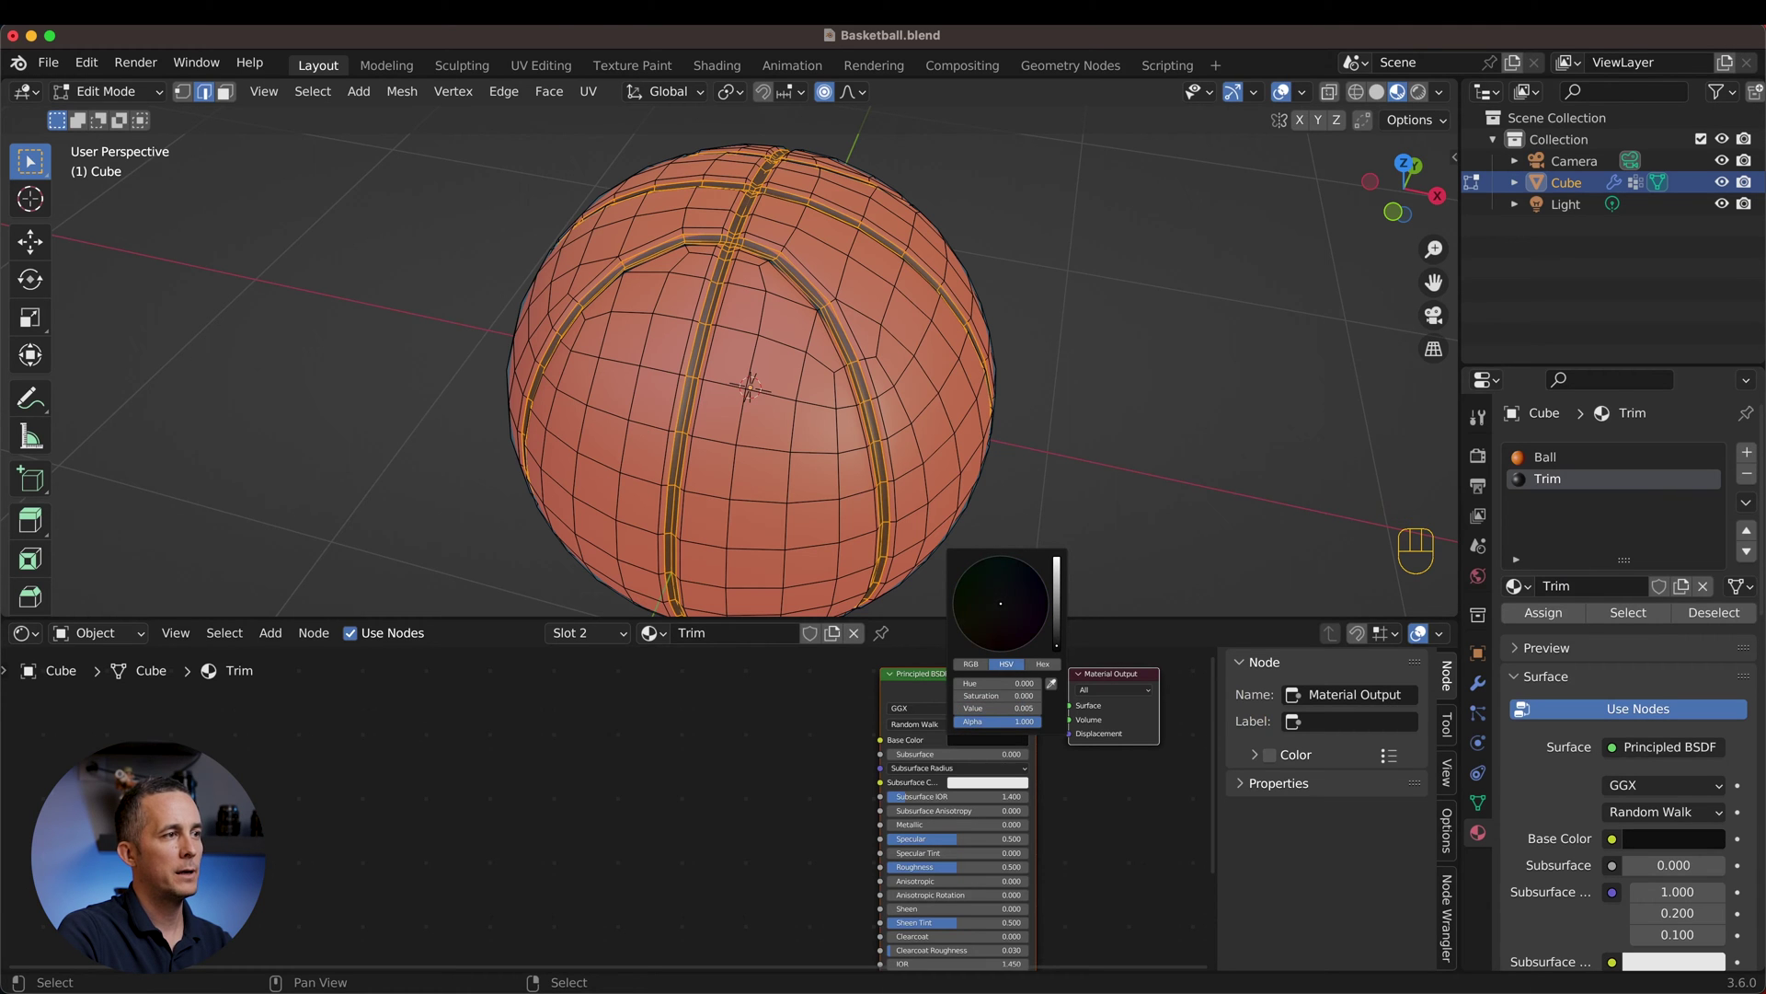
key(Tab)
scroll(down, 3)
drag(835, 402, 751, 298)
scroll(down, 3)
drag(744, 357, 791, 460)
drag(788, 413, 700, 410)
scroll(down, 3)
drag(792, 425, 737, 374)
scroll(up, 3)
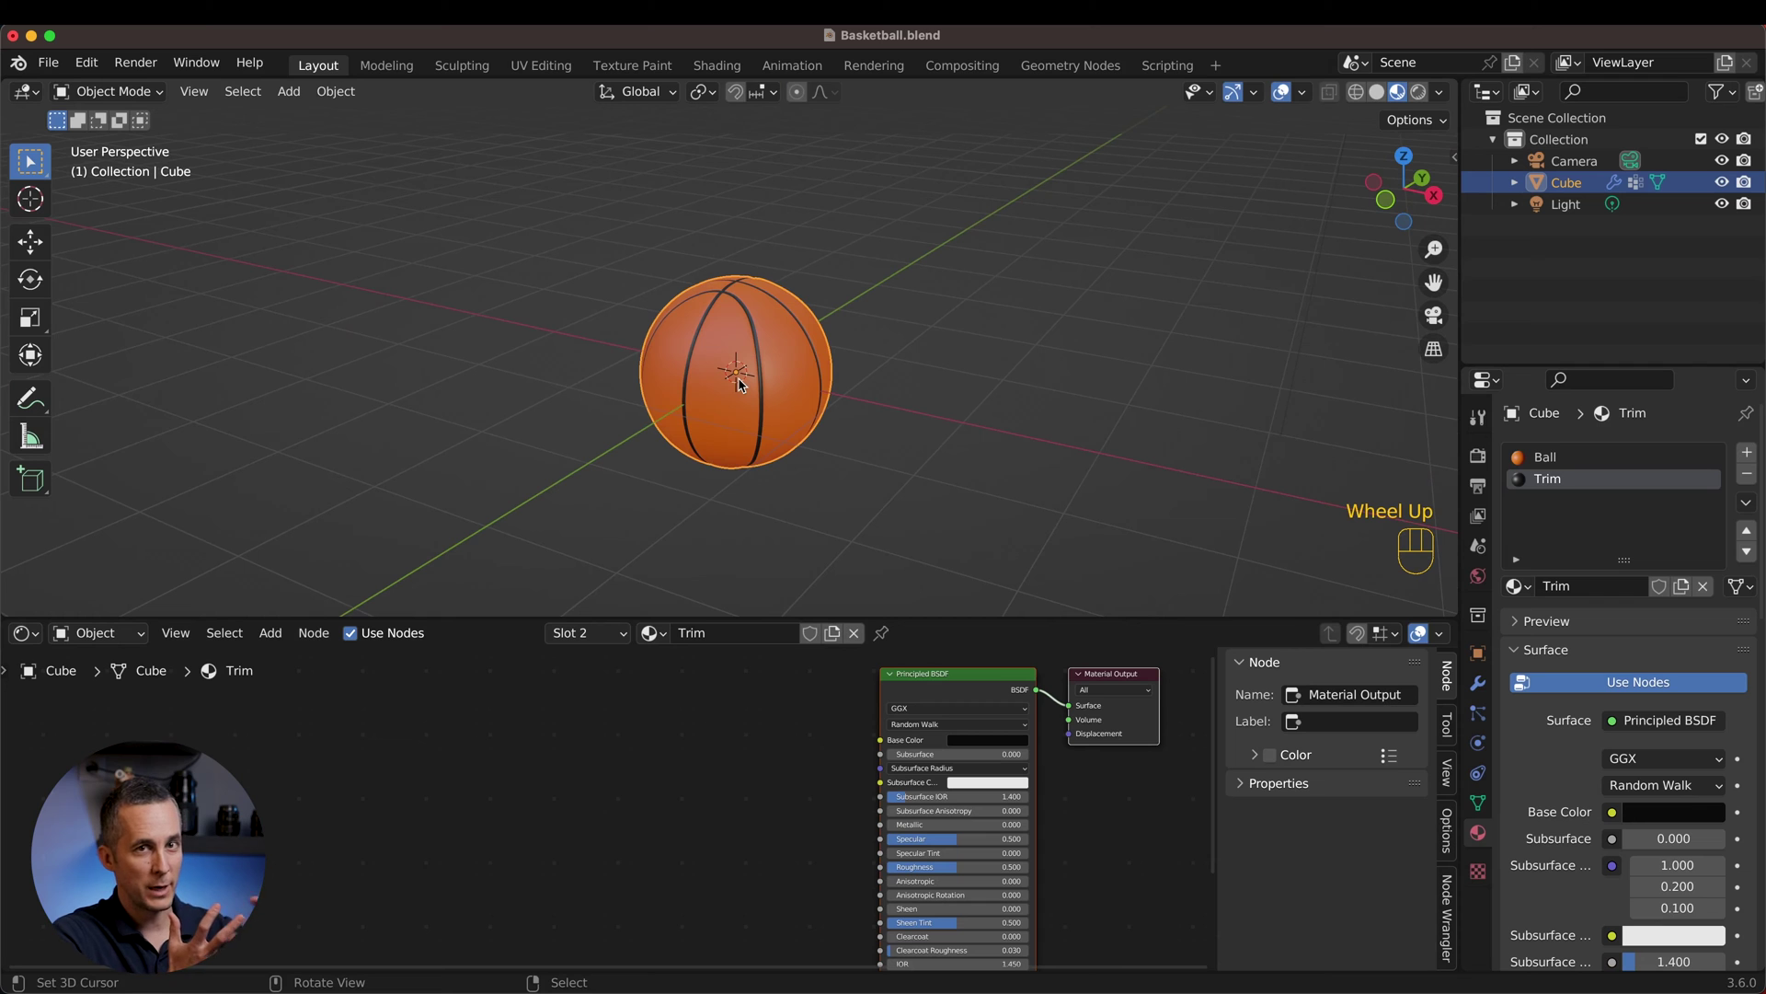
Step: Face the ball's front, switch the node editor to the Ball material and centre its nodes
scroll(up, 3)
drag(781, 377, 833, 360)
right_click(808, 381)
click(1569, 463)
scroll(down, 3)
middle_click(876, 755)
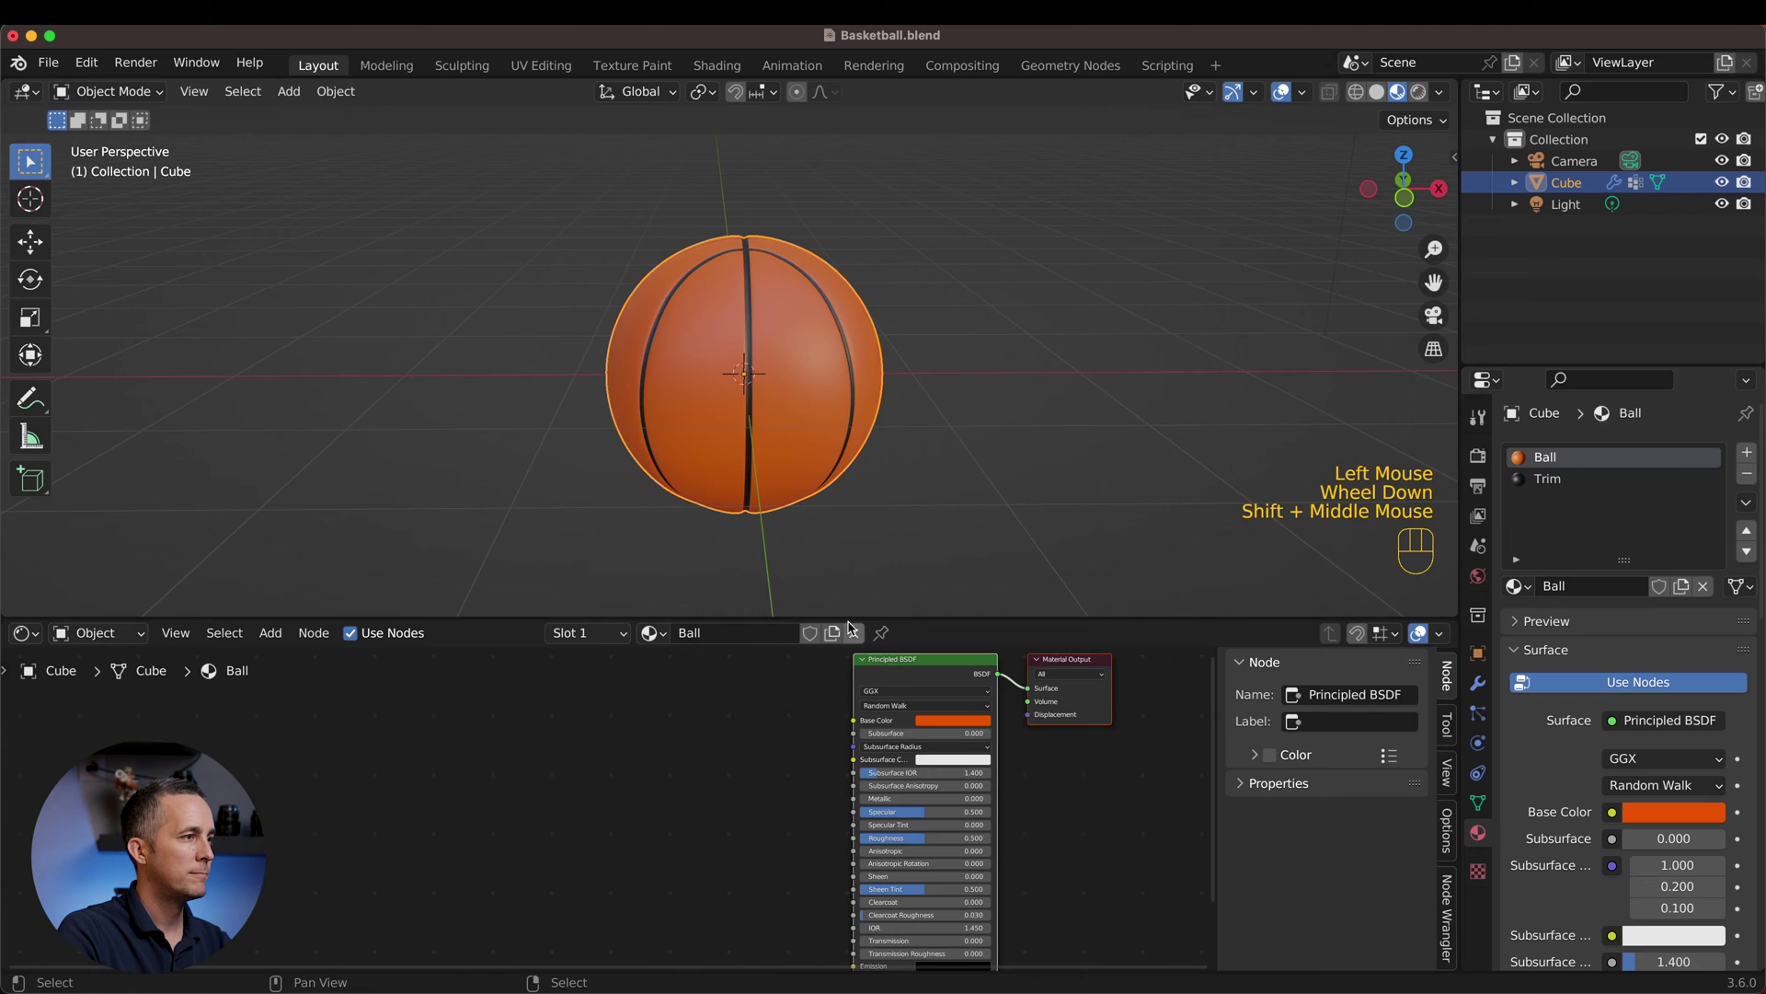
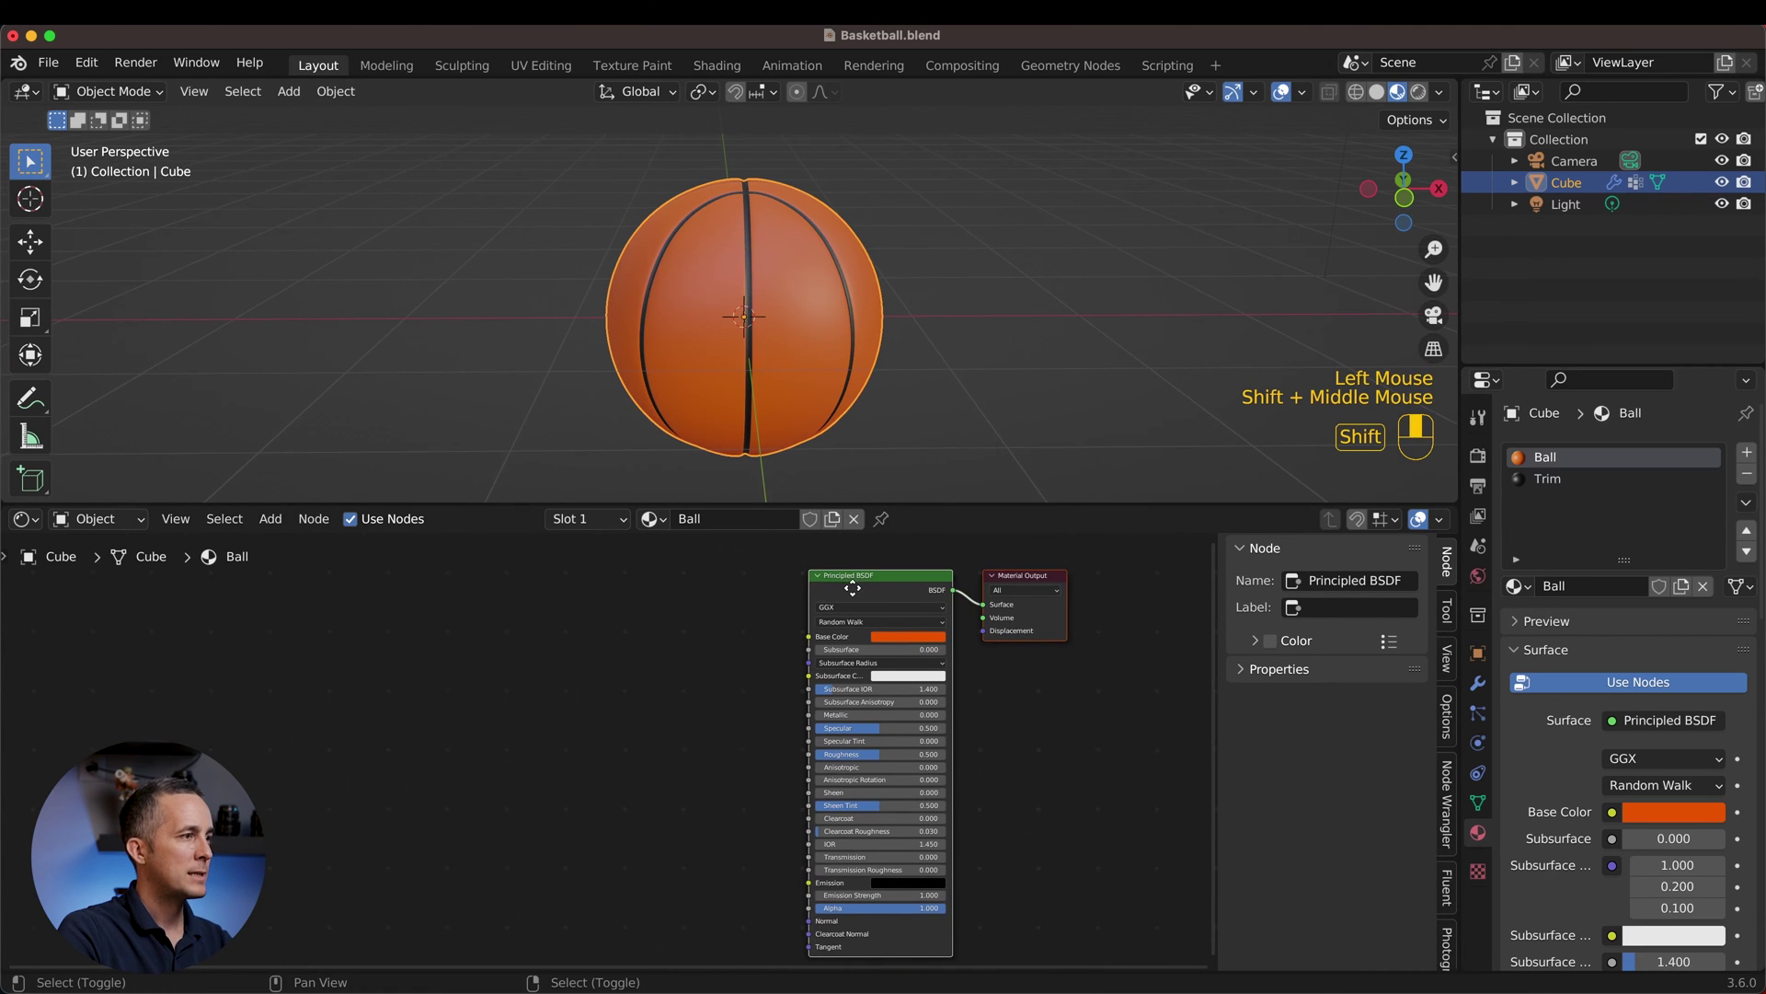
Step: Add Voronoi Texture and Bump nodes, with Voronoi Distance as Height and Bump into shader Normal
key(shift+a)
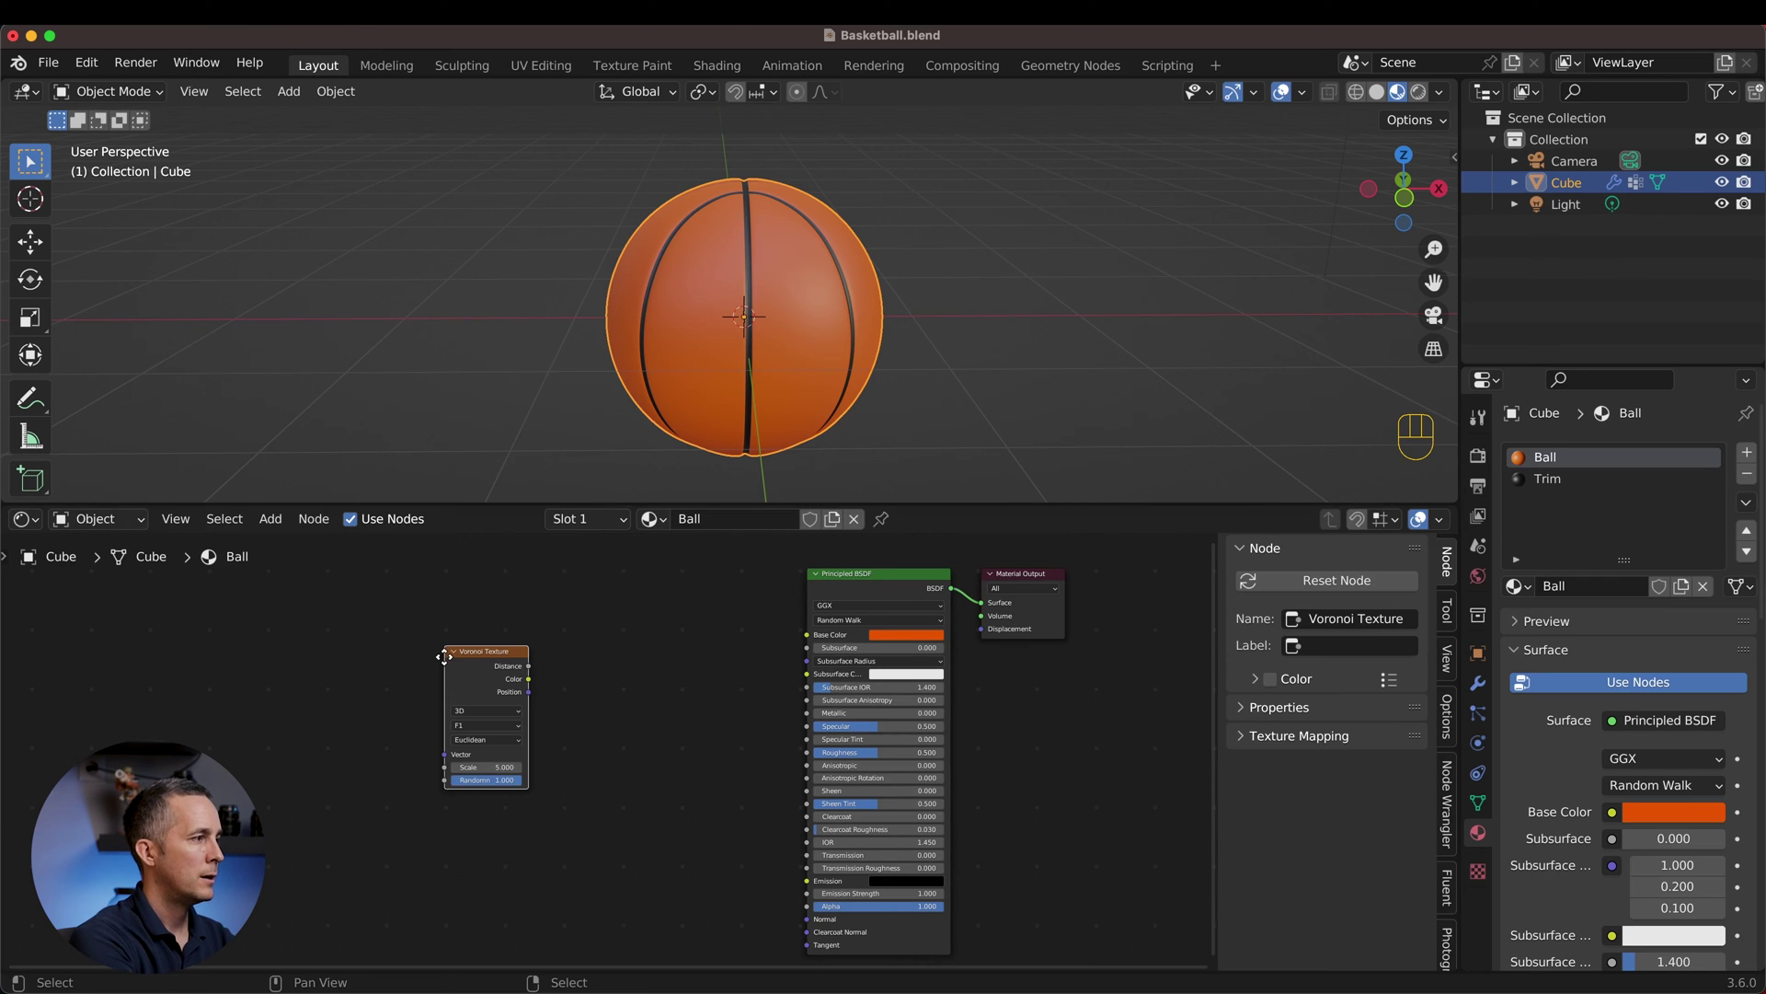
click(269, 623)
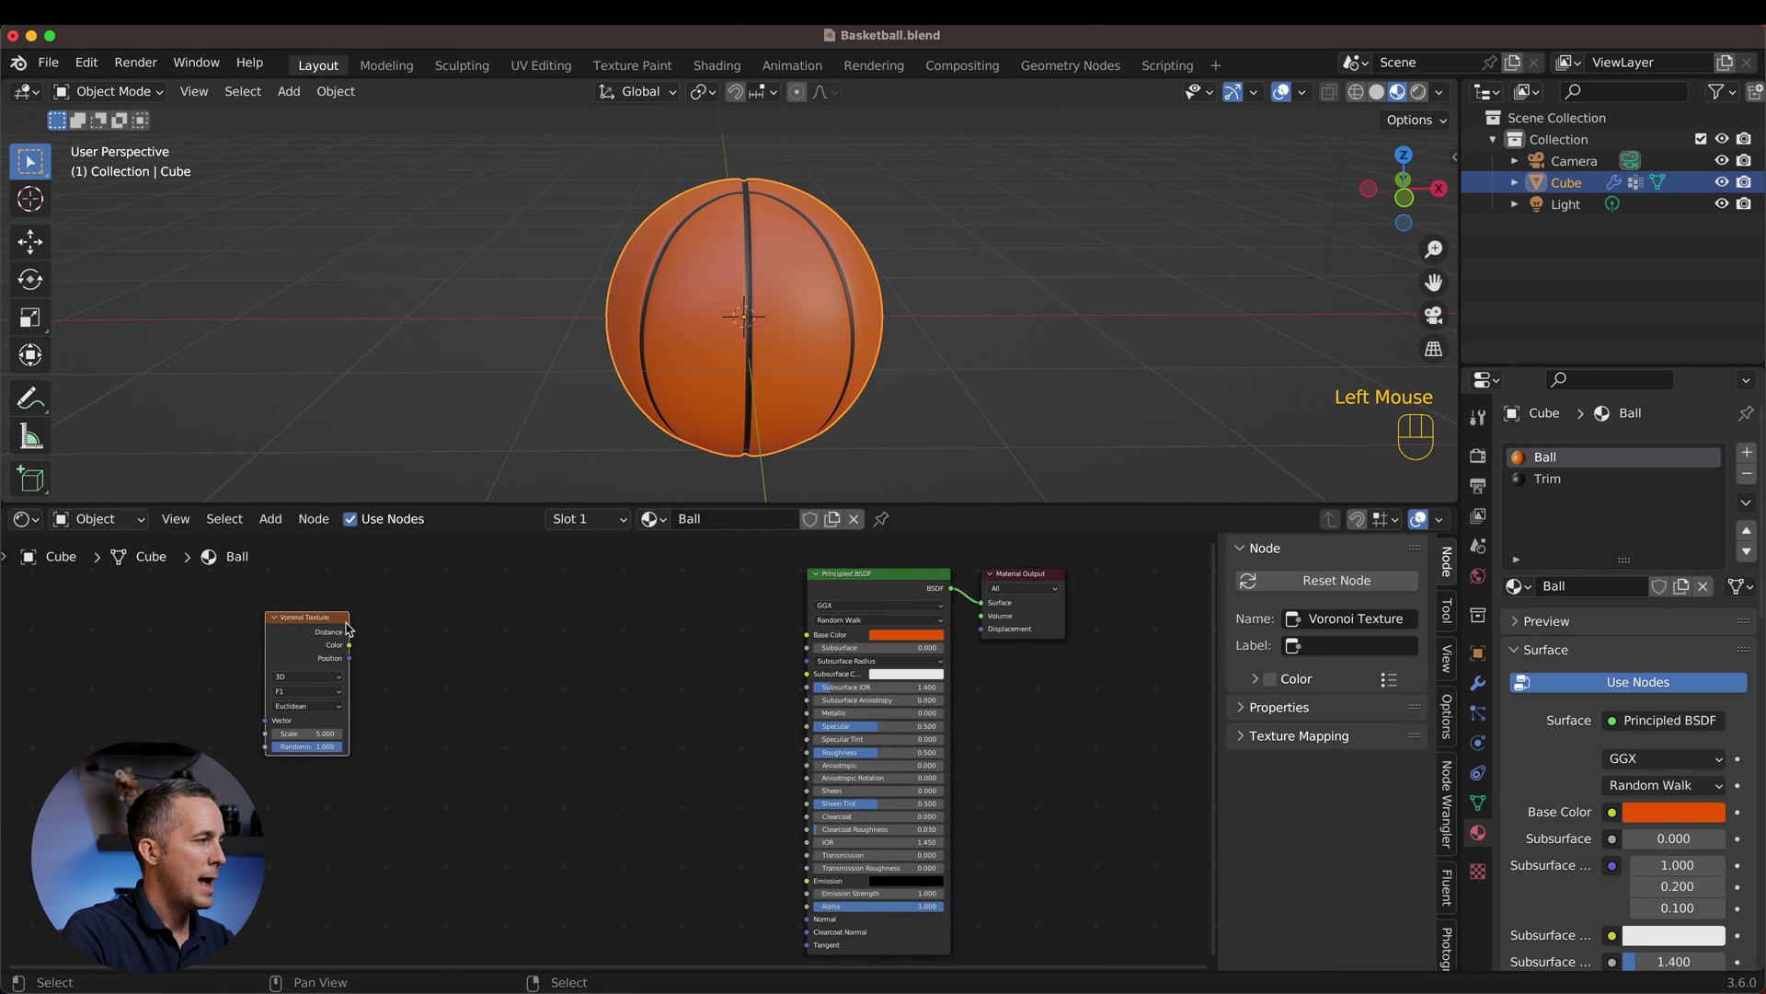
key(shift+a)
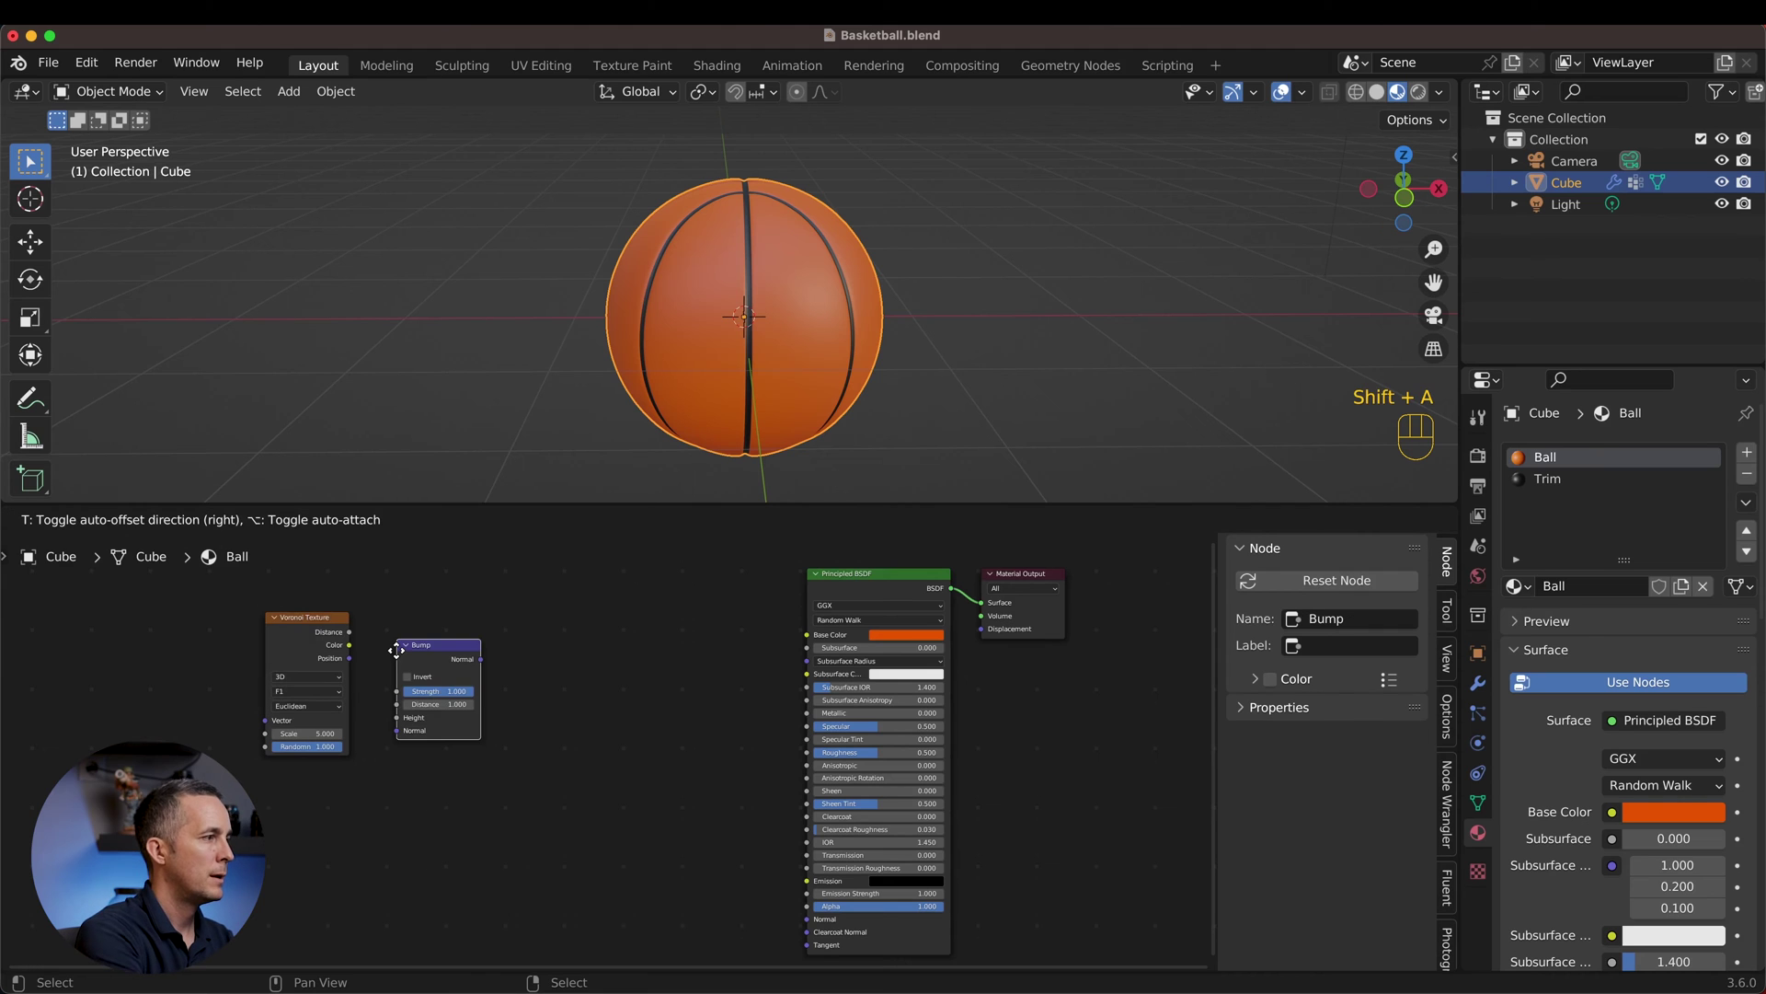
click(635, 854)
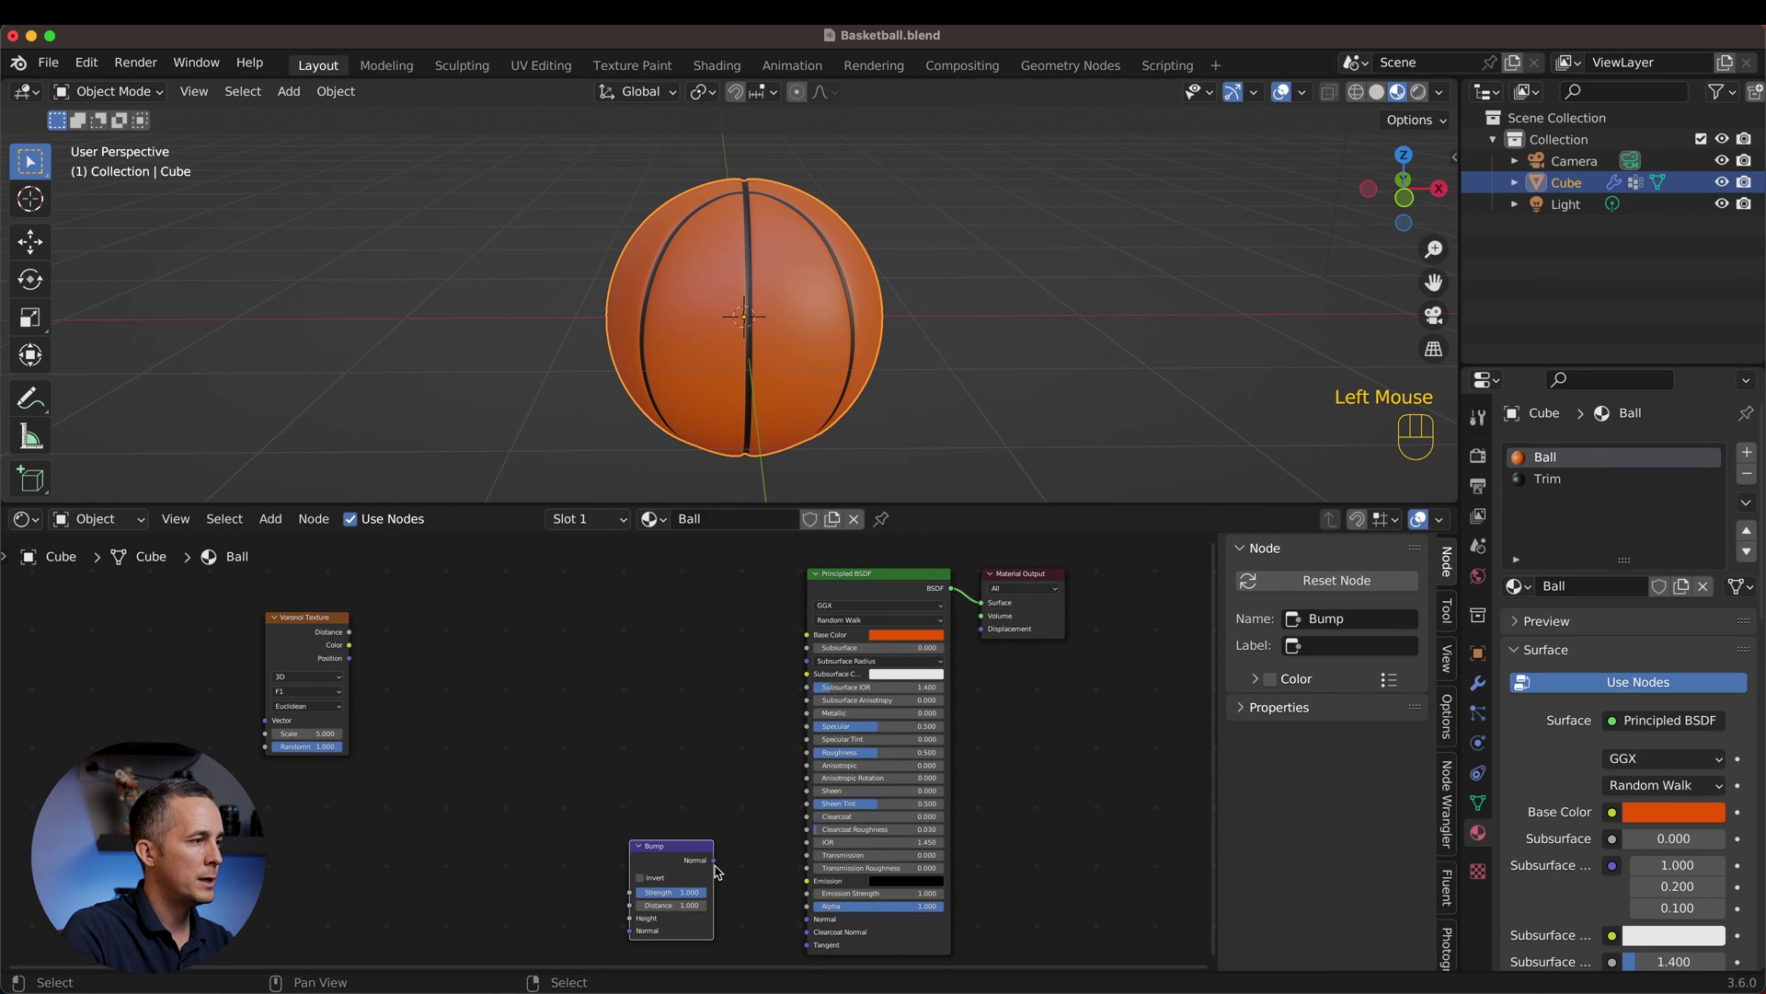
click(720, 866)
drag(731, 875, 815, 895)
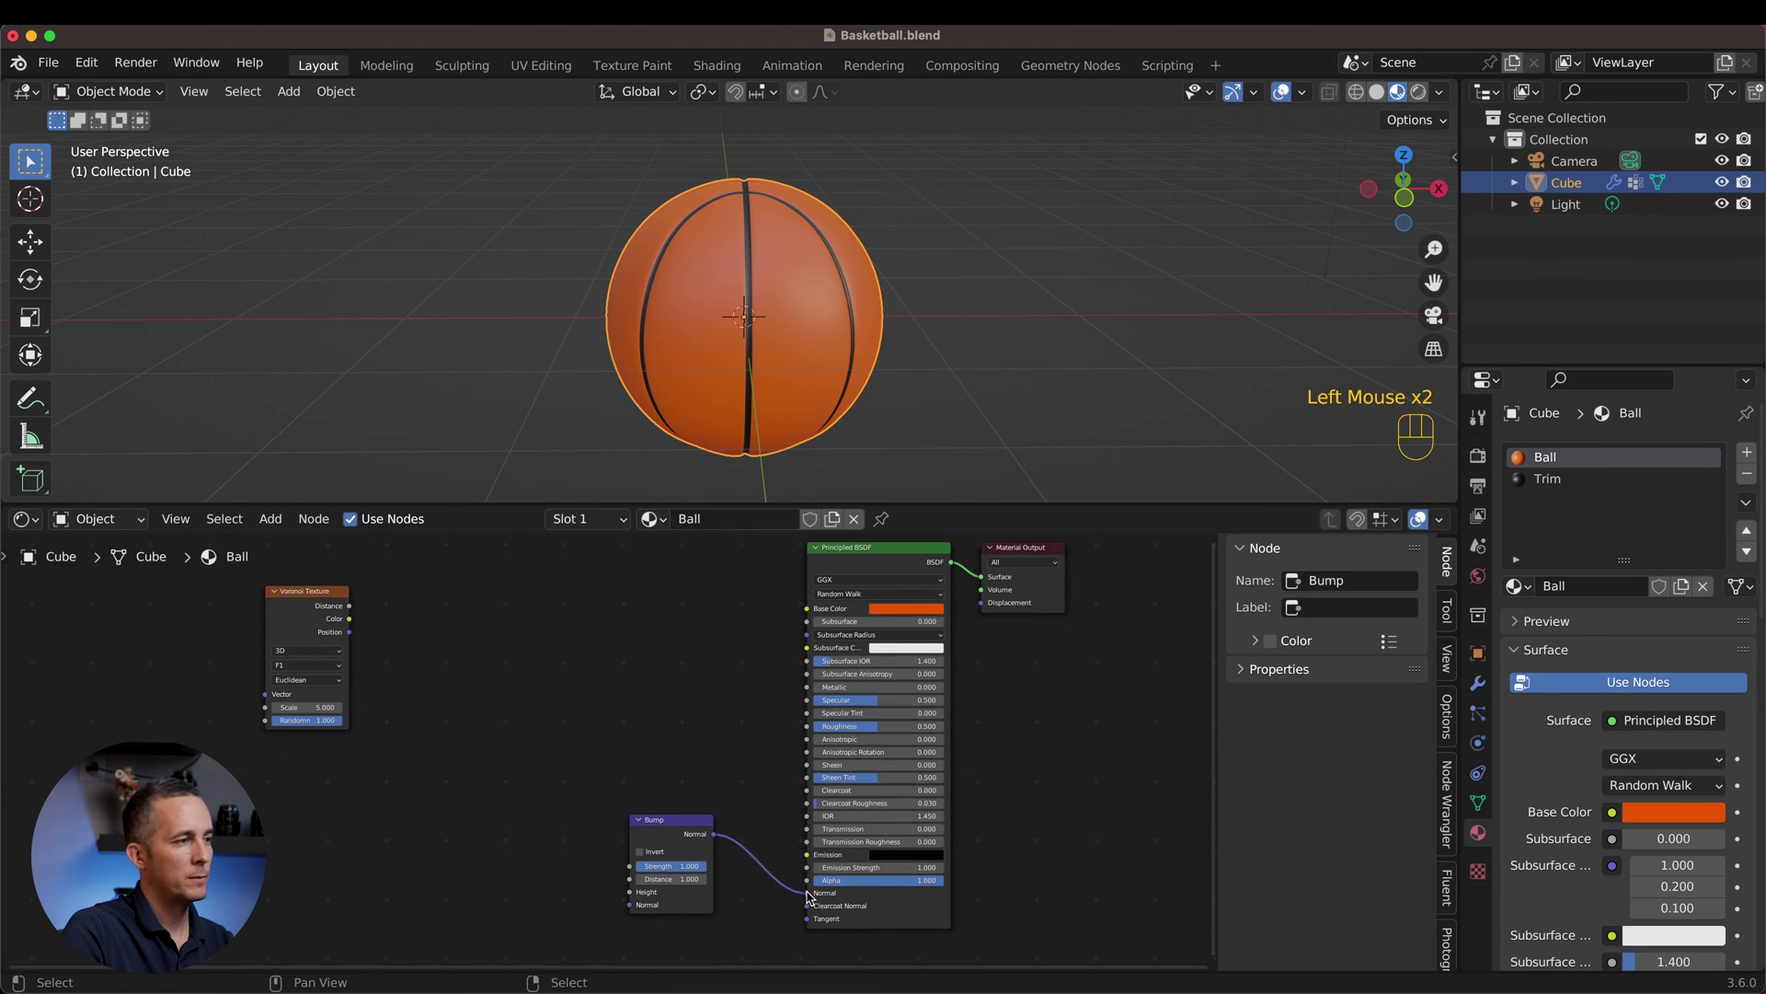
drag(357, 609, 644, 887)
Step: Set the Voronoi scale to 20.2 and invert the bump so cells rise outward
scroll(up, 3)
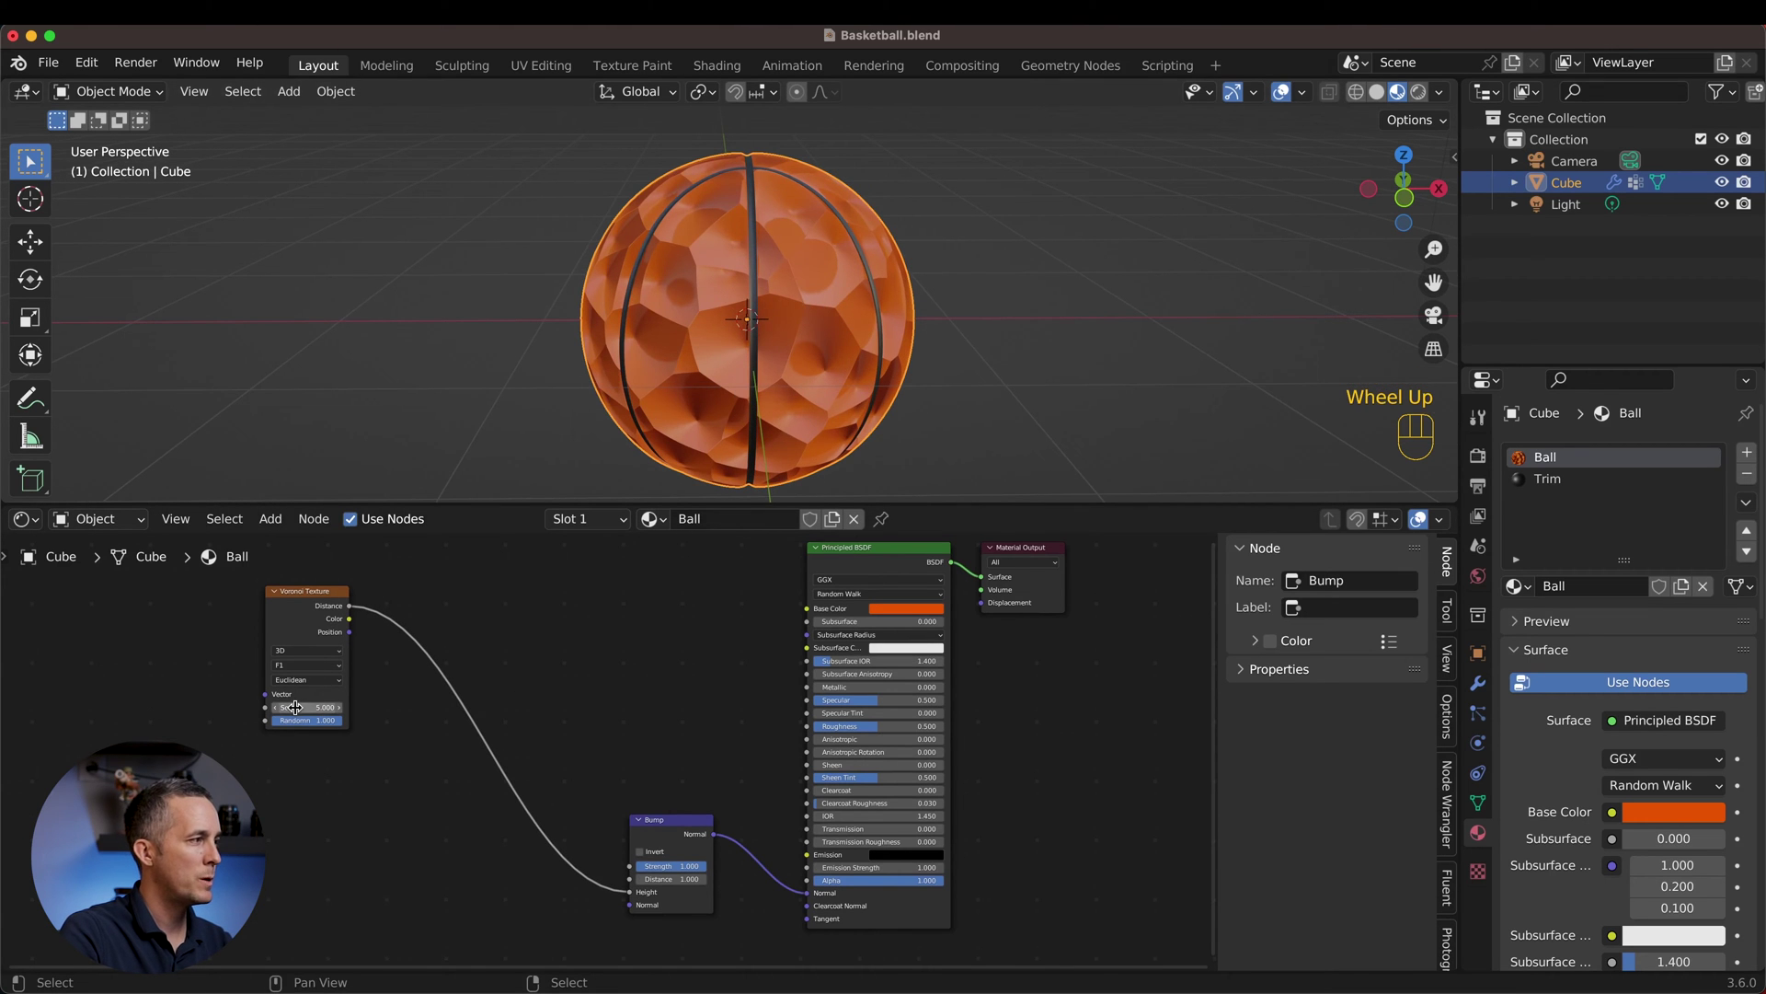
drag(294, 701, 297, 700)
scroll(up, 3)
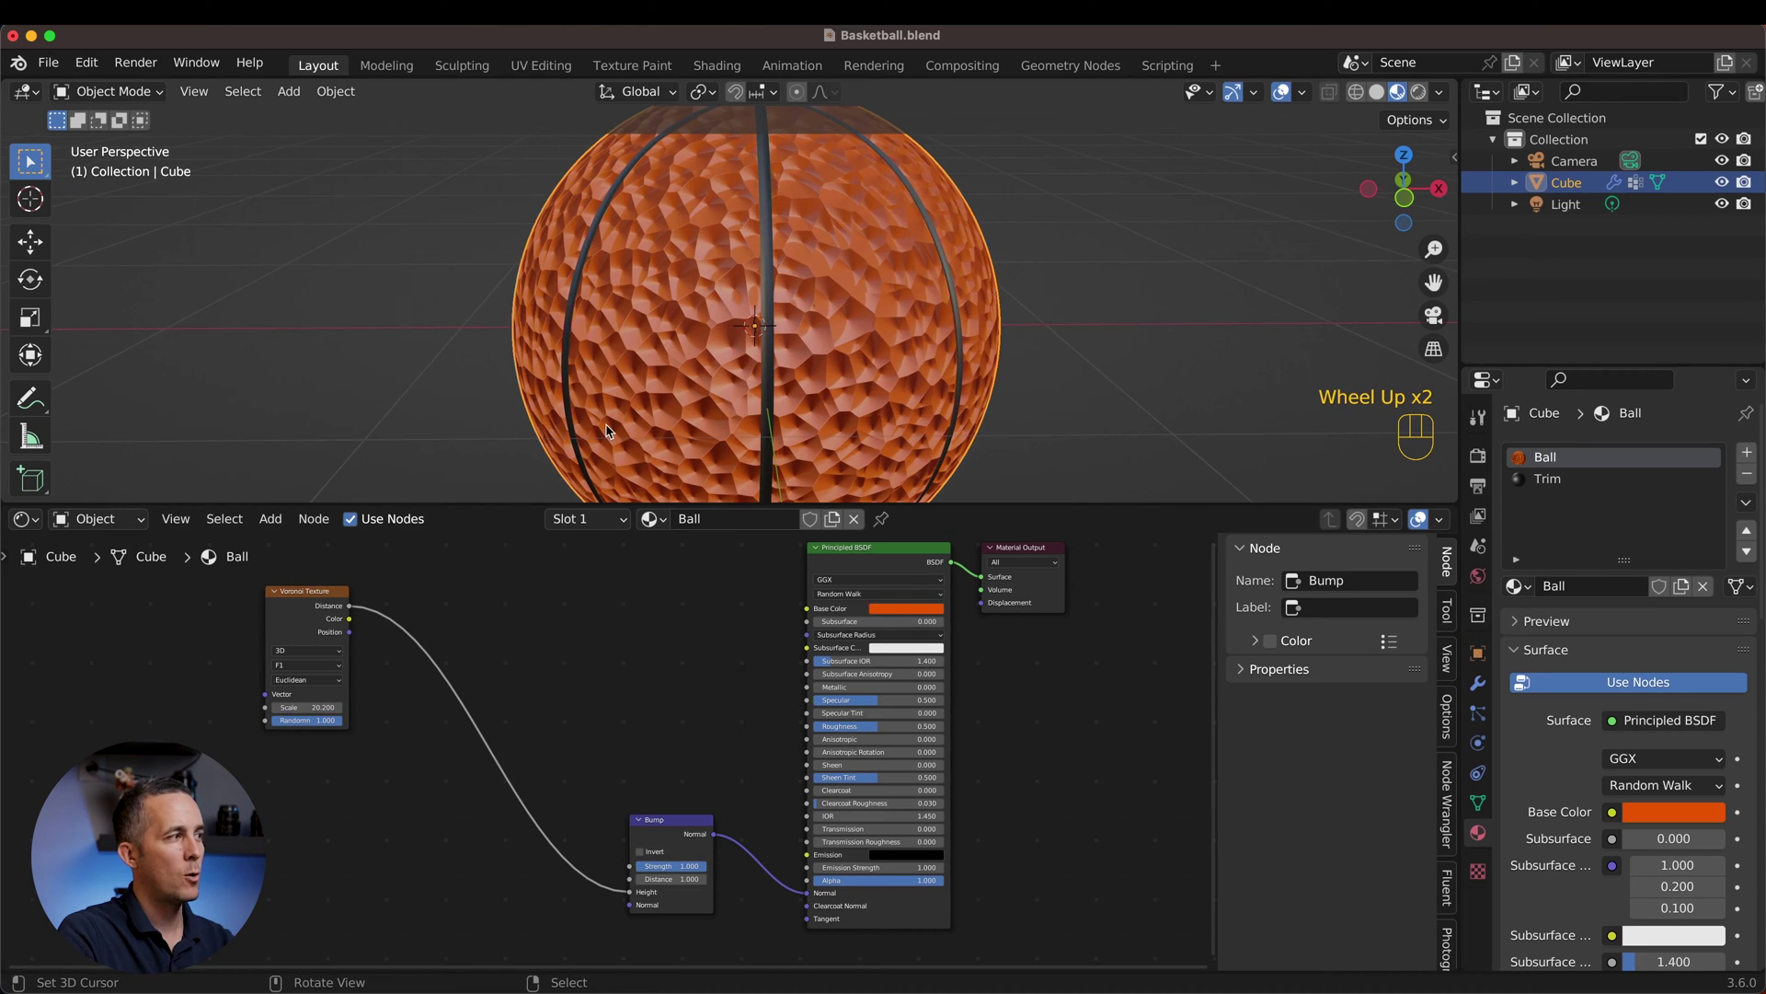
click(655, 851)
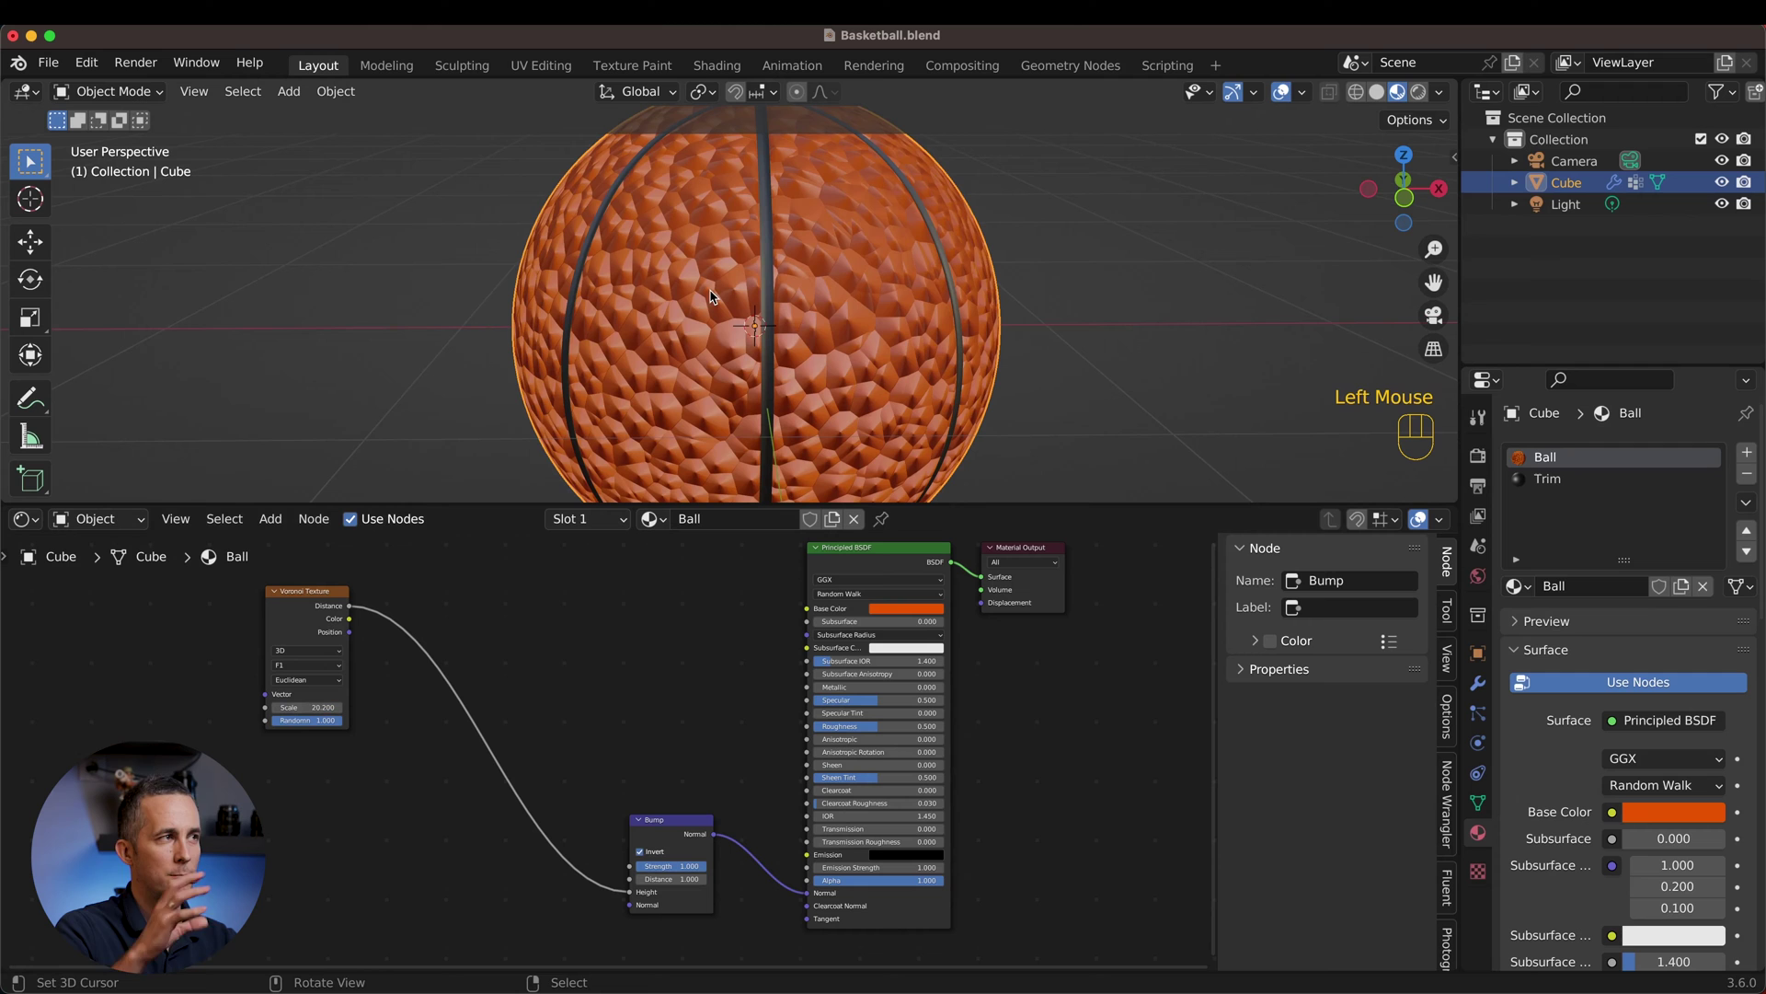
middle_click(660, 302)
scroll(up, 3)
scroll(down, 3)
Step: Insert a Color Ramp on the Distance–Height link and pull its stops together to sharpen bumps
key(shift+a)
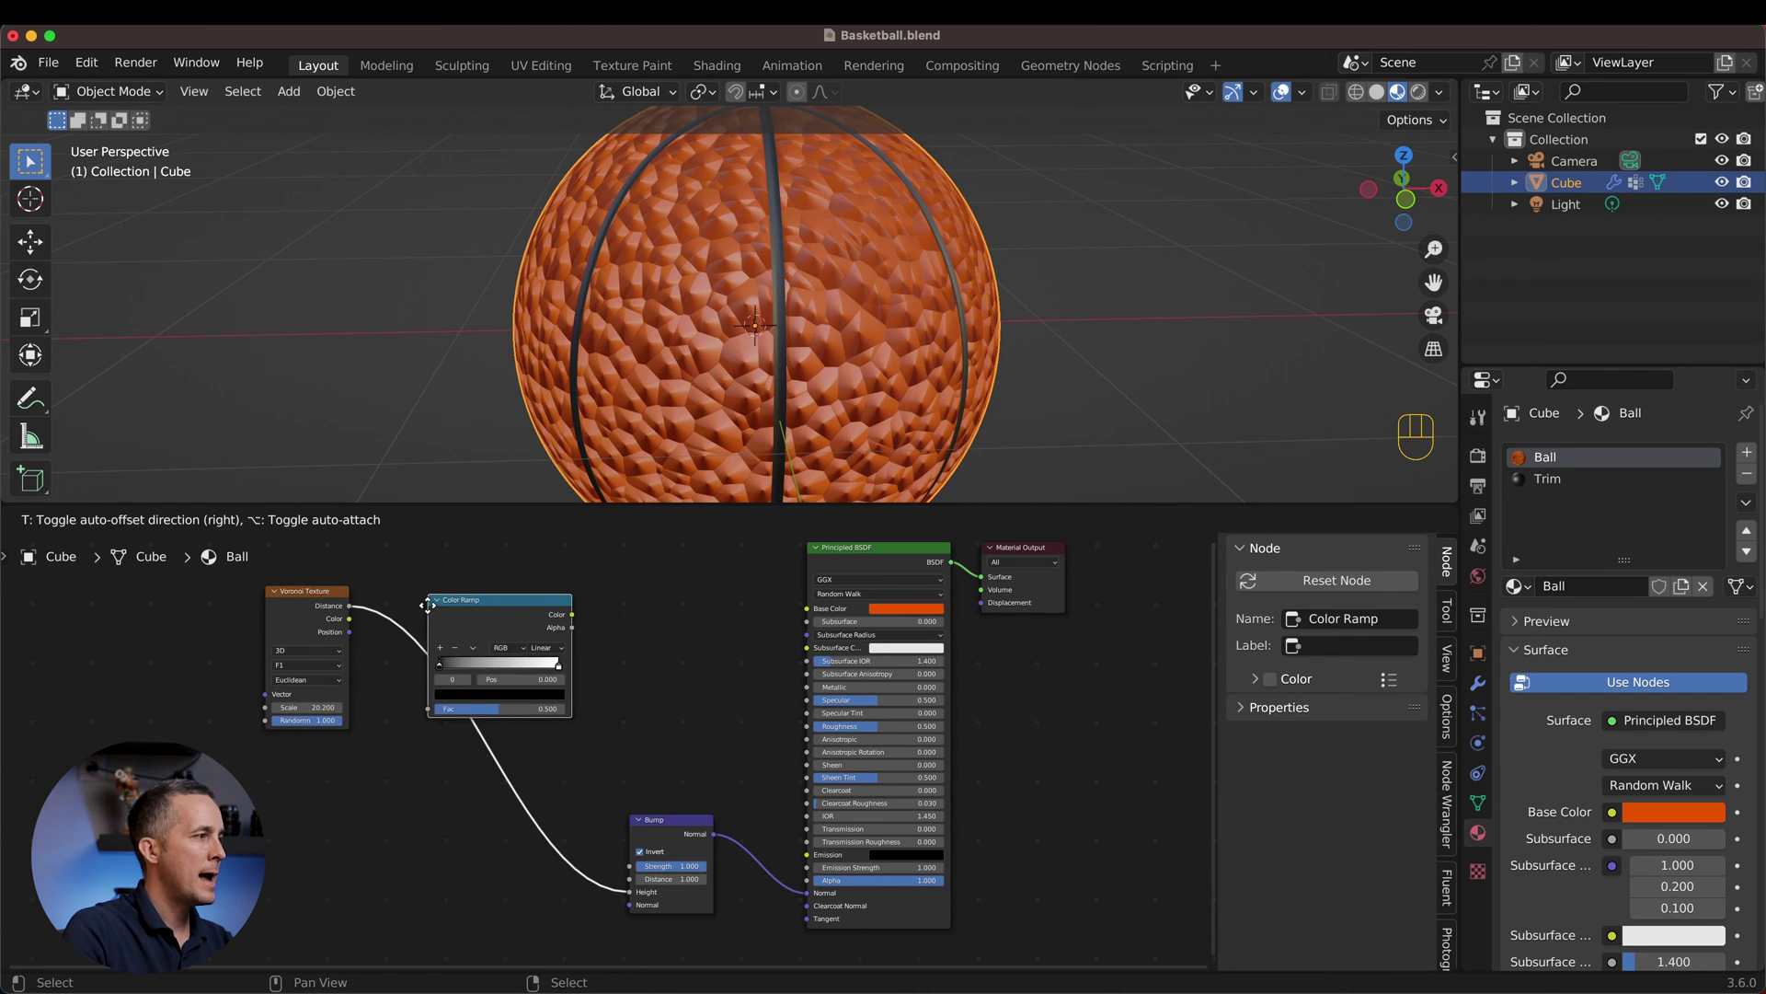
click(401, 627)
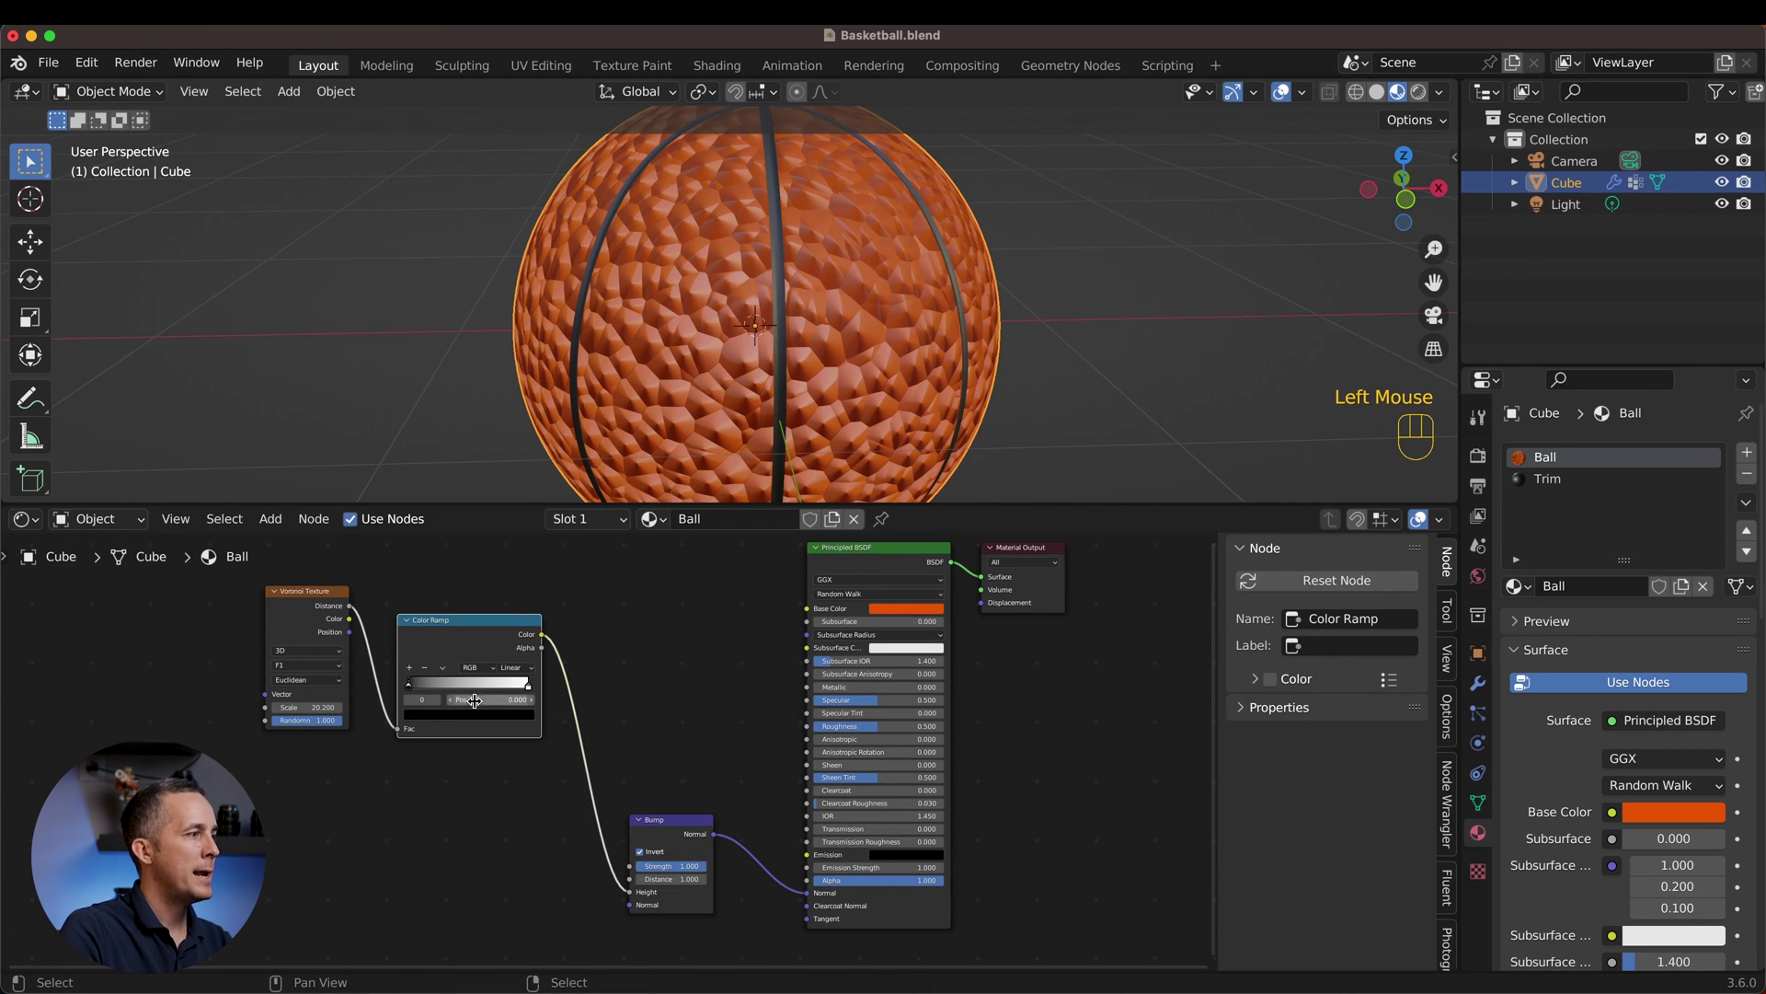
drag(411, 687, 467, 688)
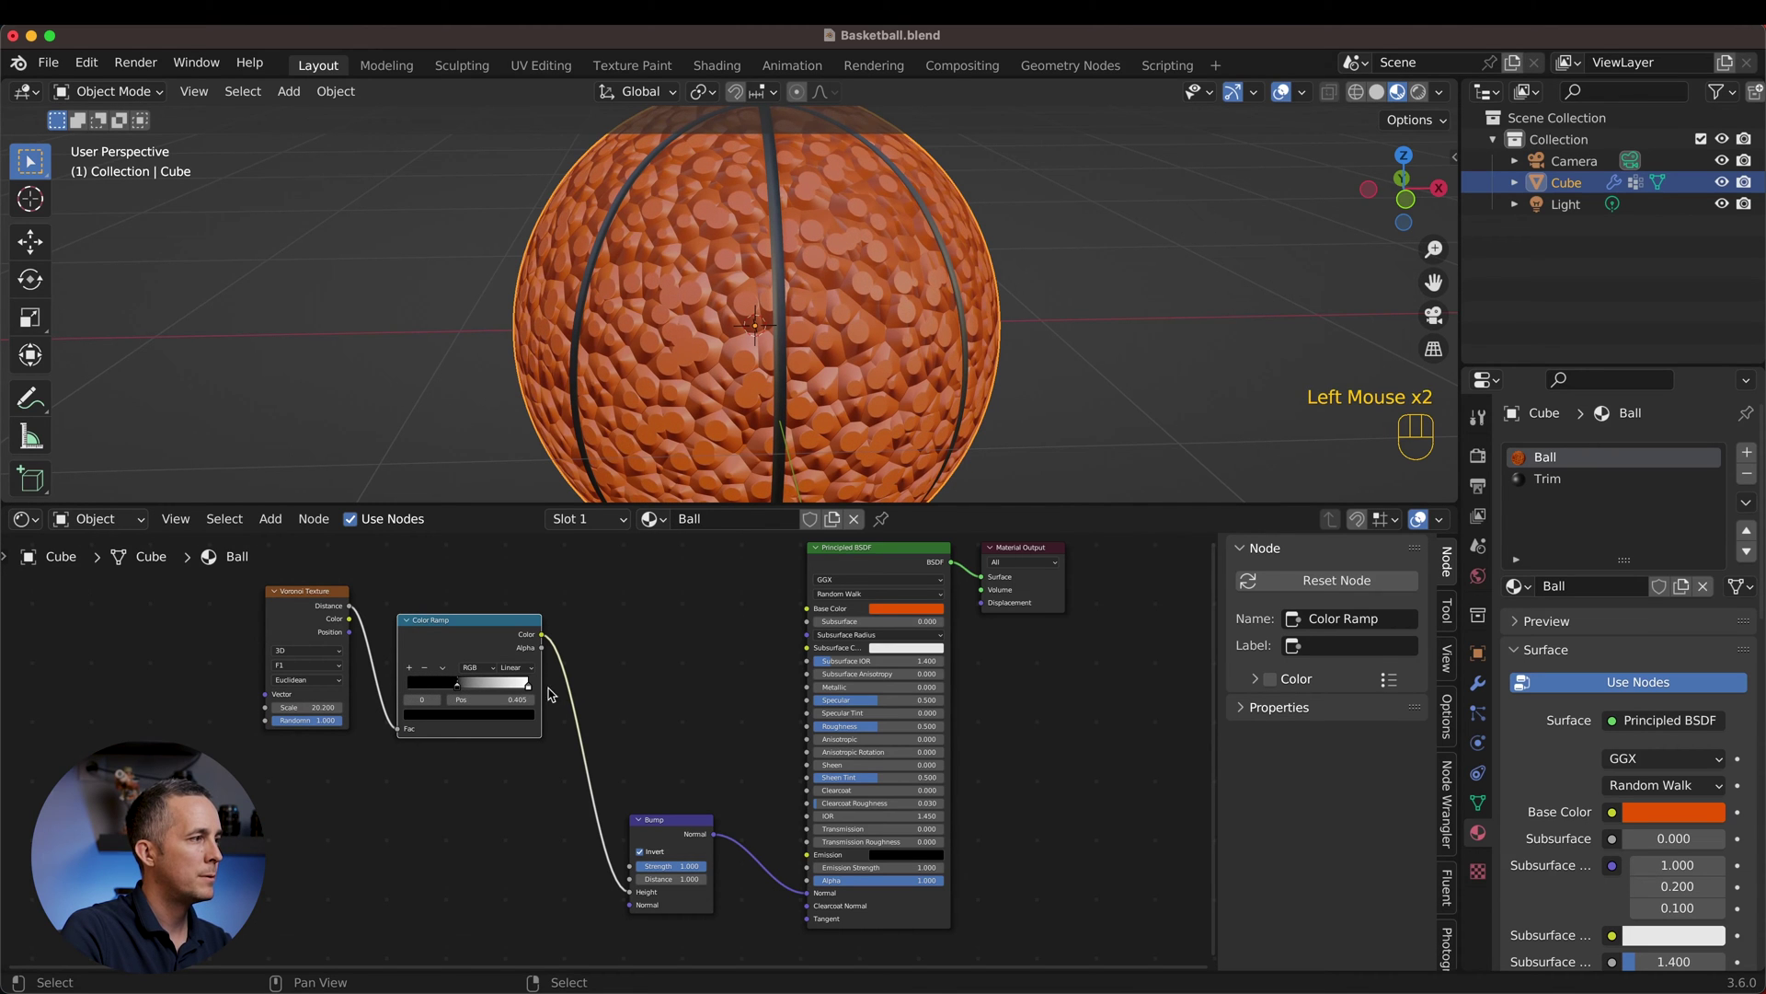
drag(534, 687, 519, 628)
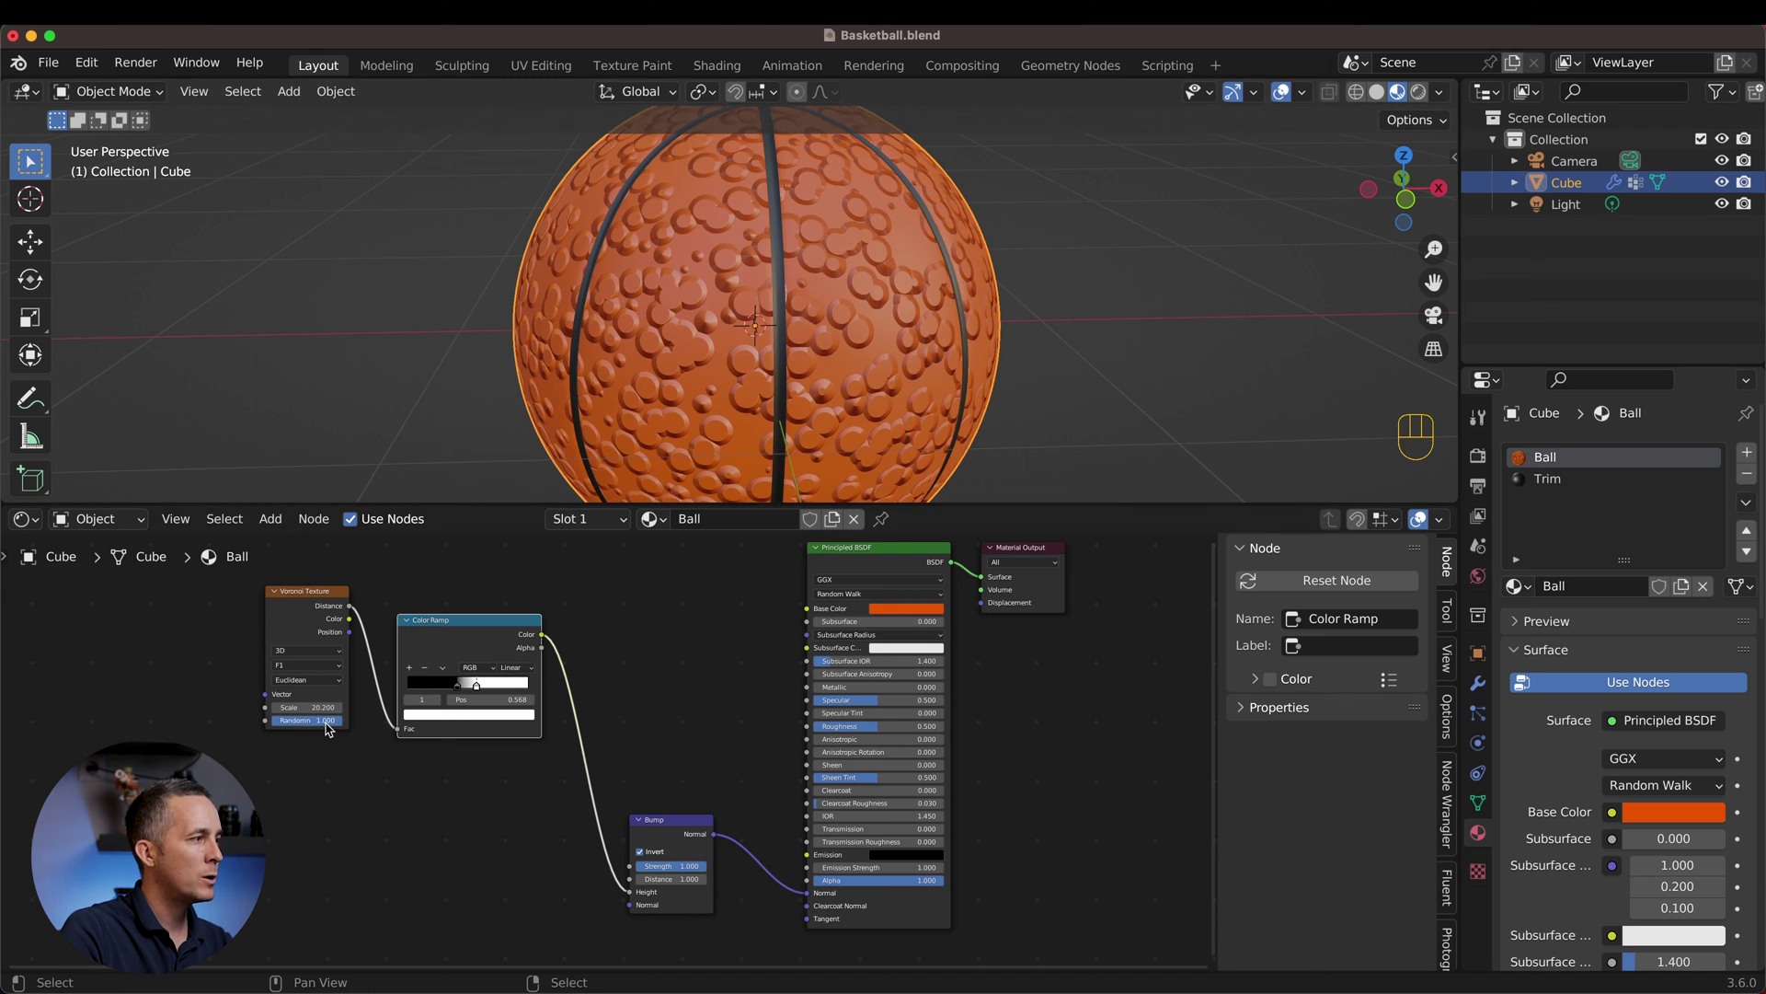
Step: Set Voronoi Randomness to 0 so the round bumps are evenly spaced
drag(333, 726, 277, 721)
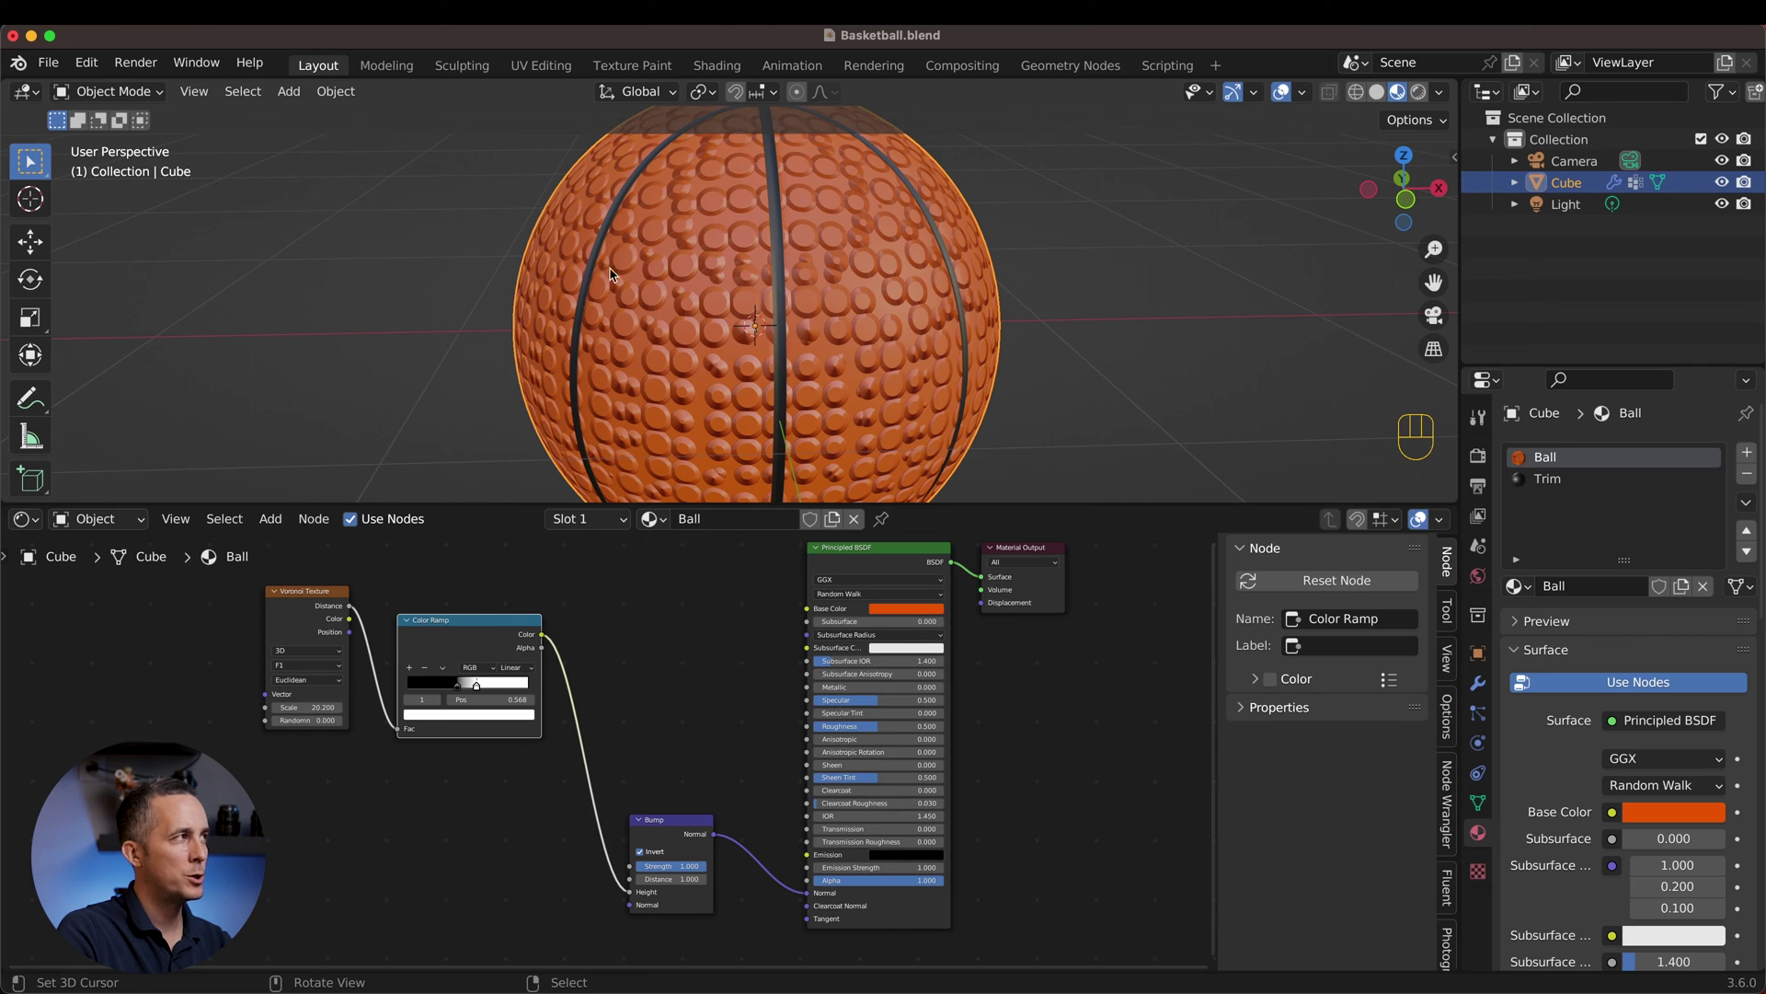
drag(113, 64, 131, 30)
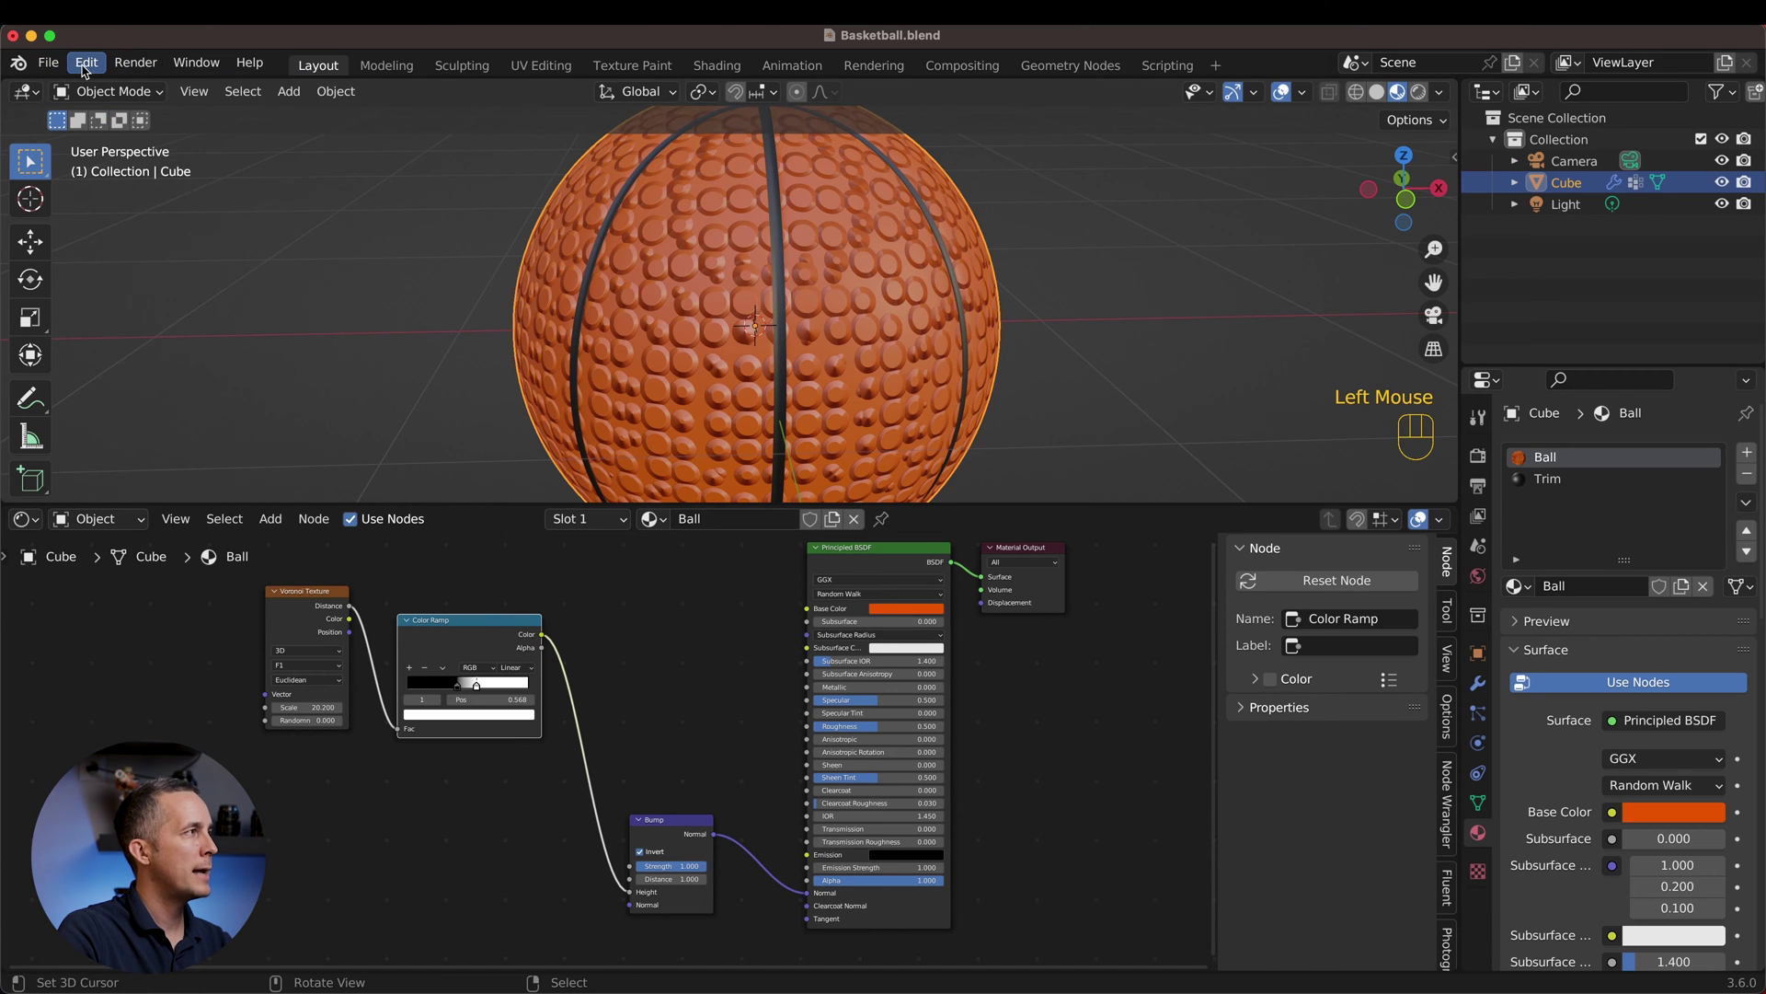
drag(90, 70, 124, 370)
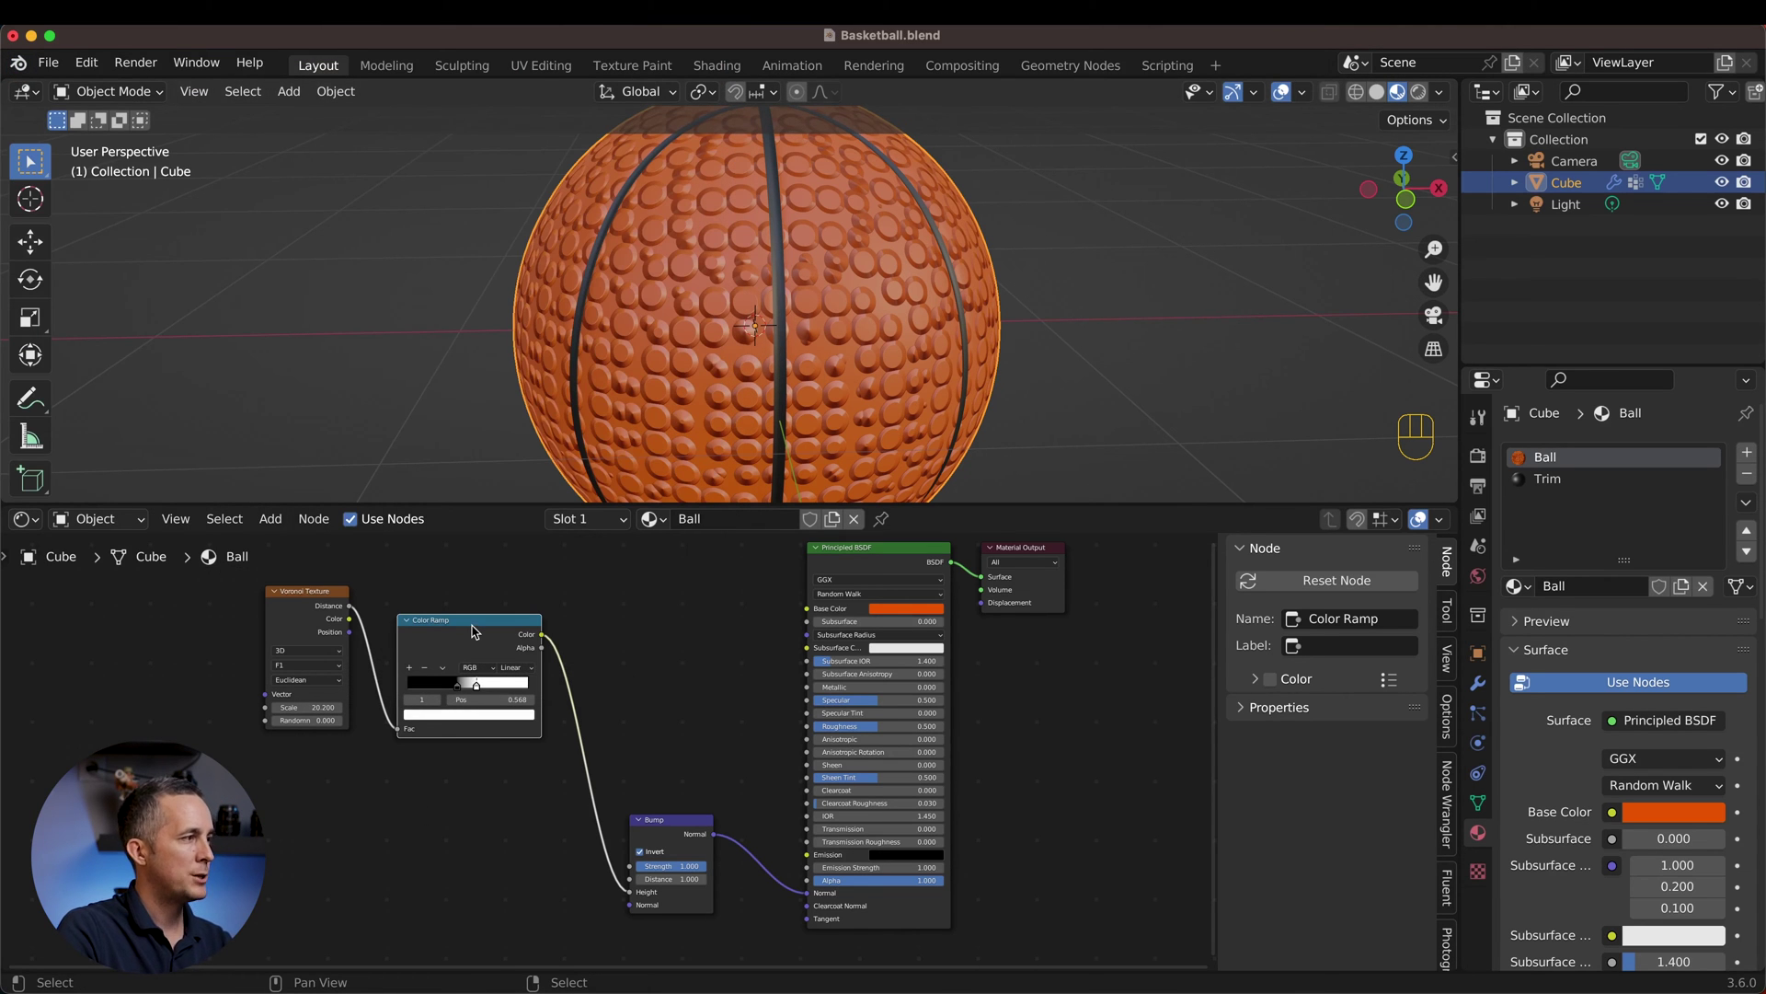
Step: Preview the Color Ramp output on the ball as black-and-white dots
click(481, 629)
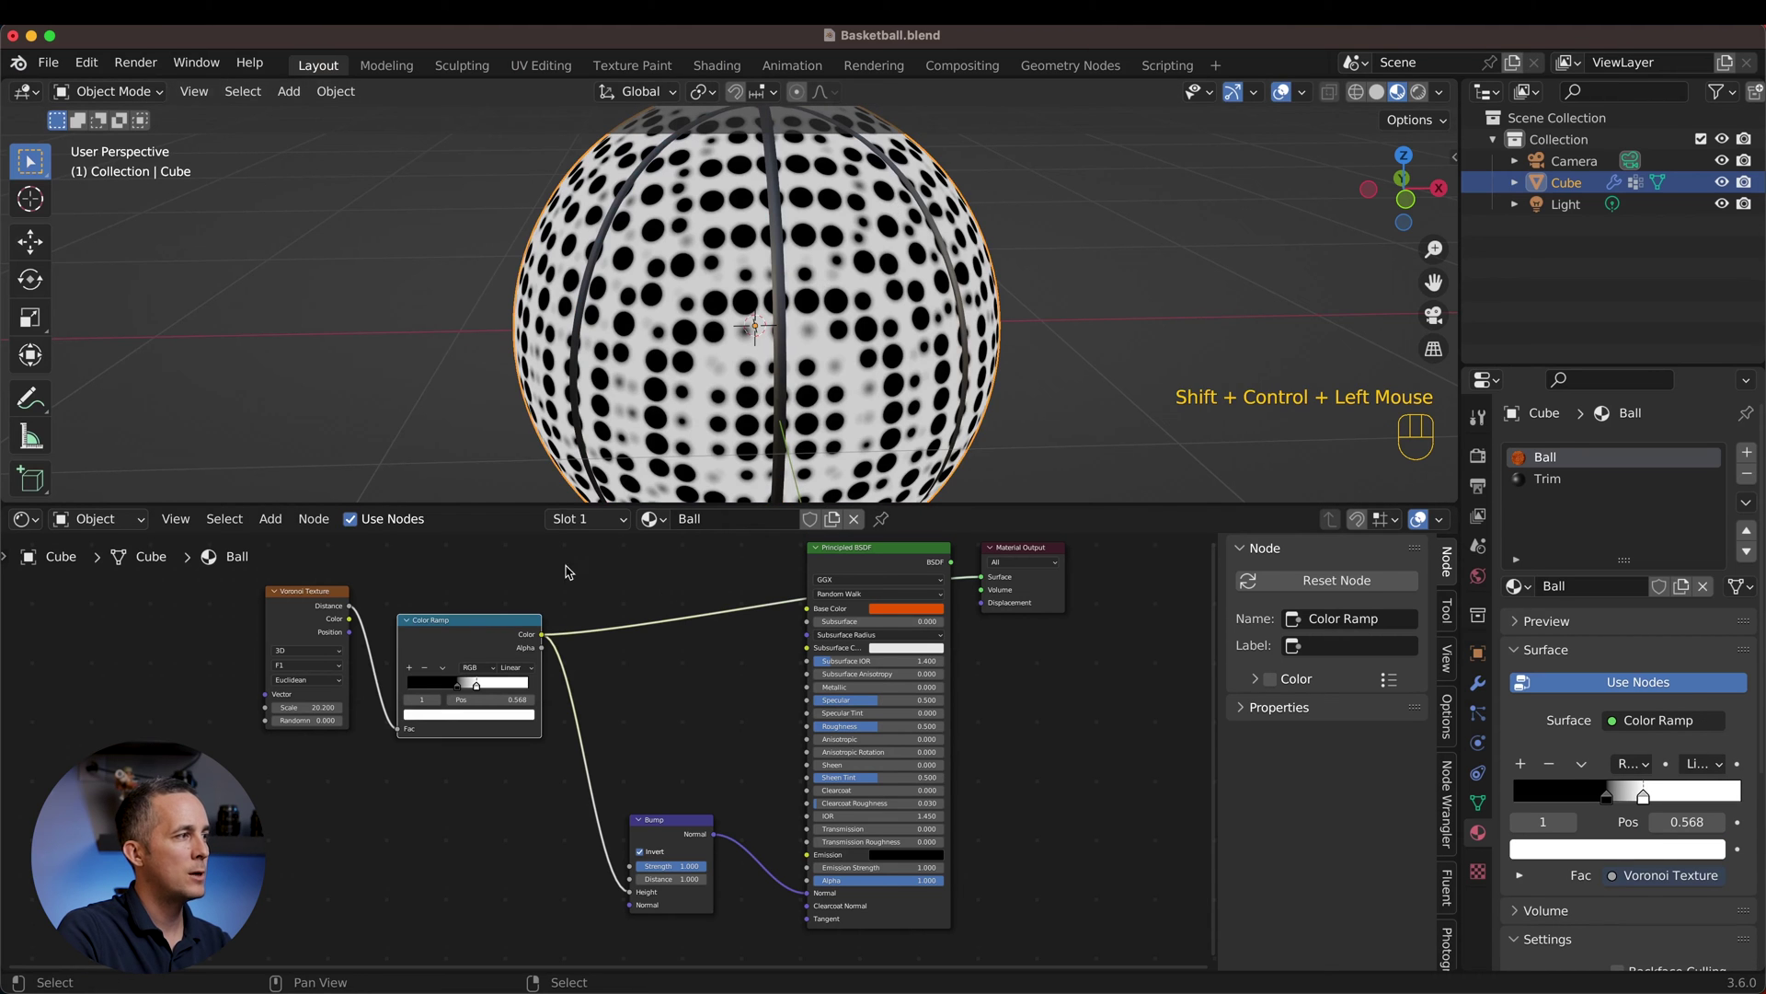
scroll(up, 3)
middle_click(844, 375)
scroll(down, 3)
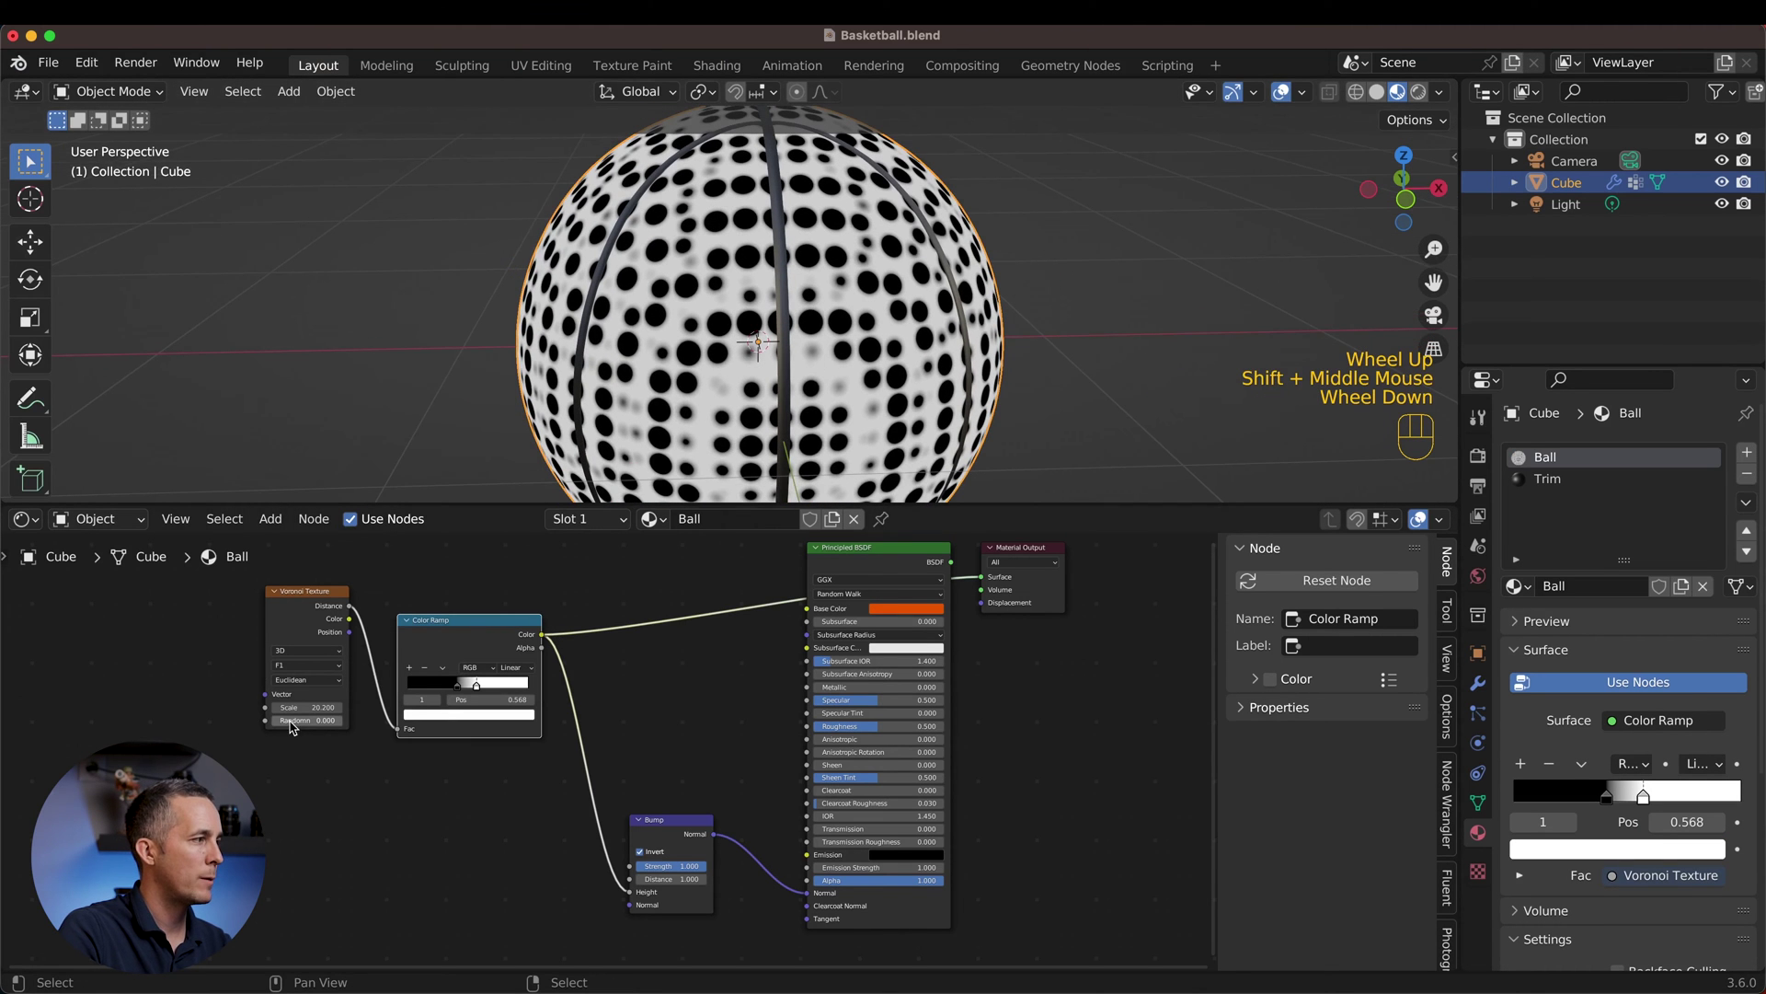
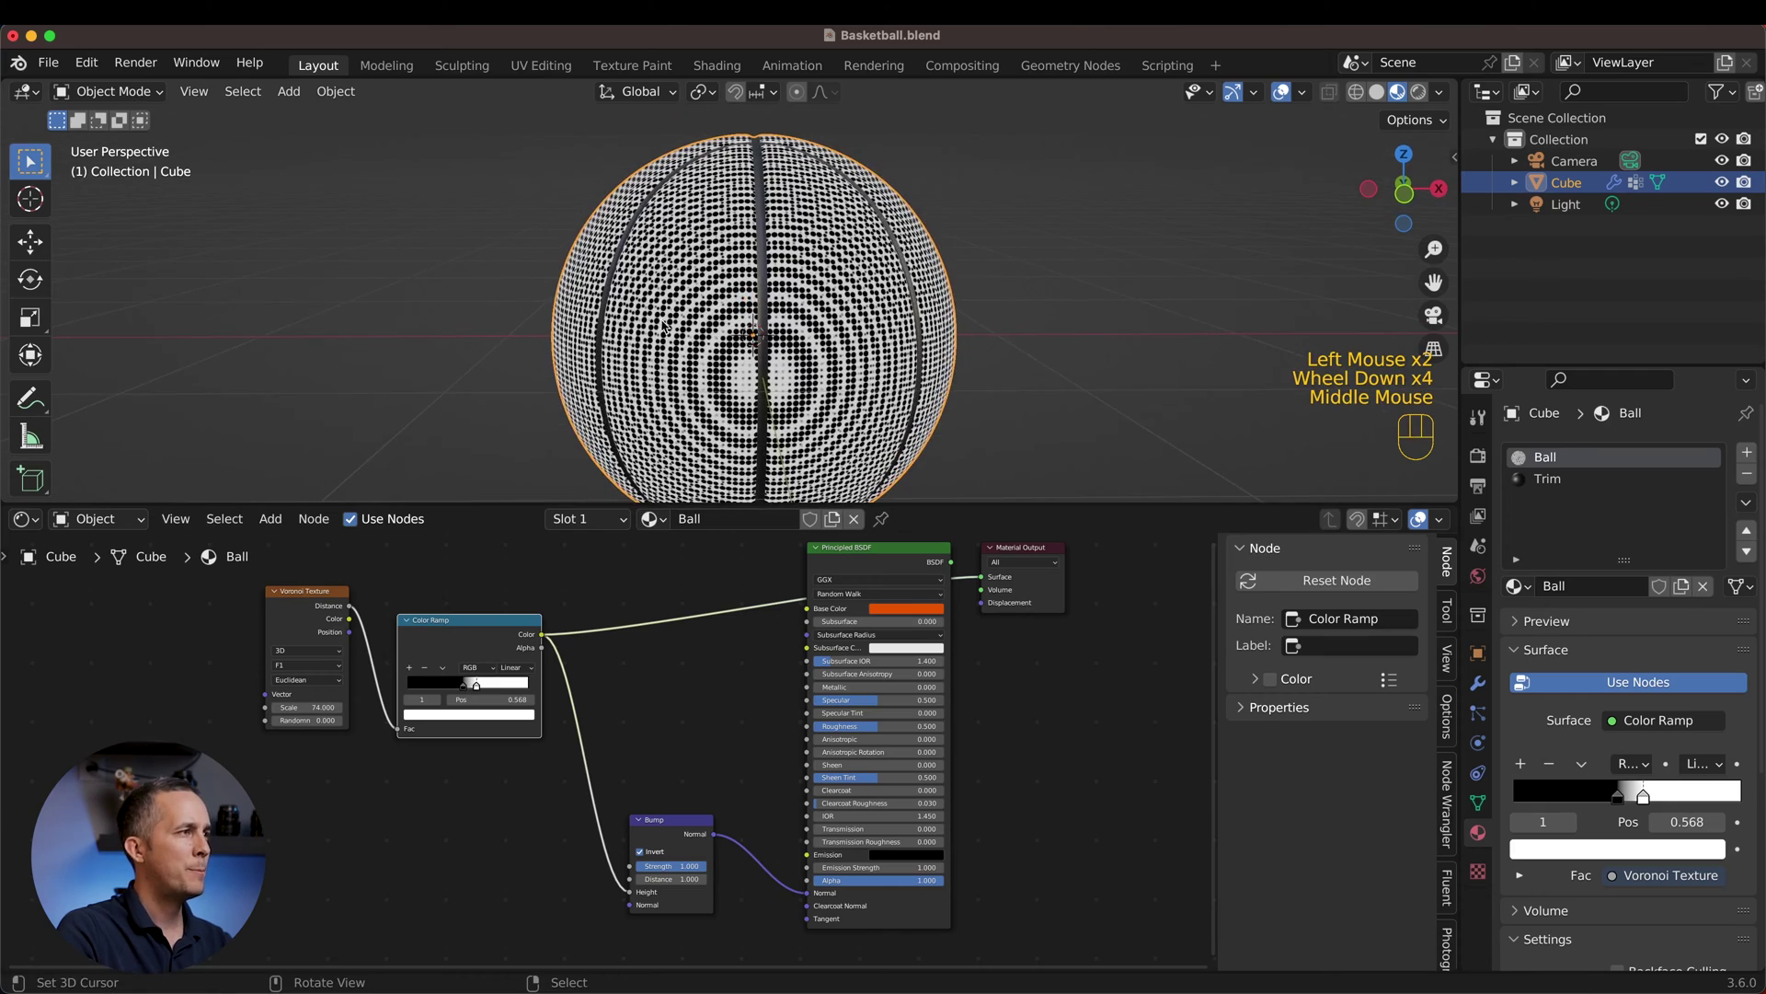
Step: Raise Voronoi Scale to 74 and orbit the ball to inspect the dense dots and ring artefacts
drag(827, 344, 775, 378)
middle_click(797, 236)
drag(774, 304, 897, 298)
scroll(down, 3)
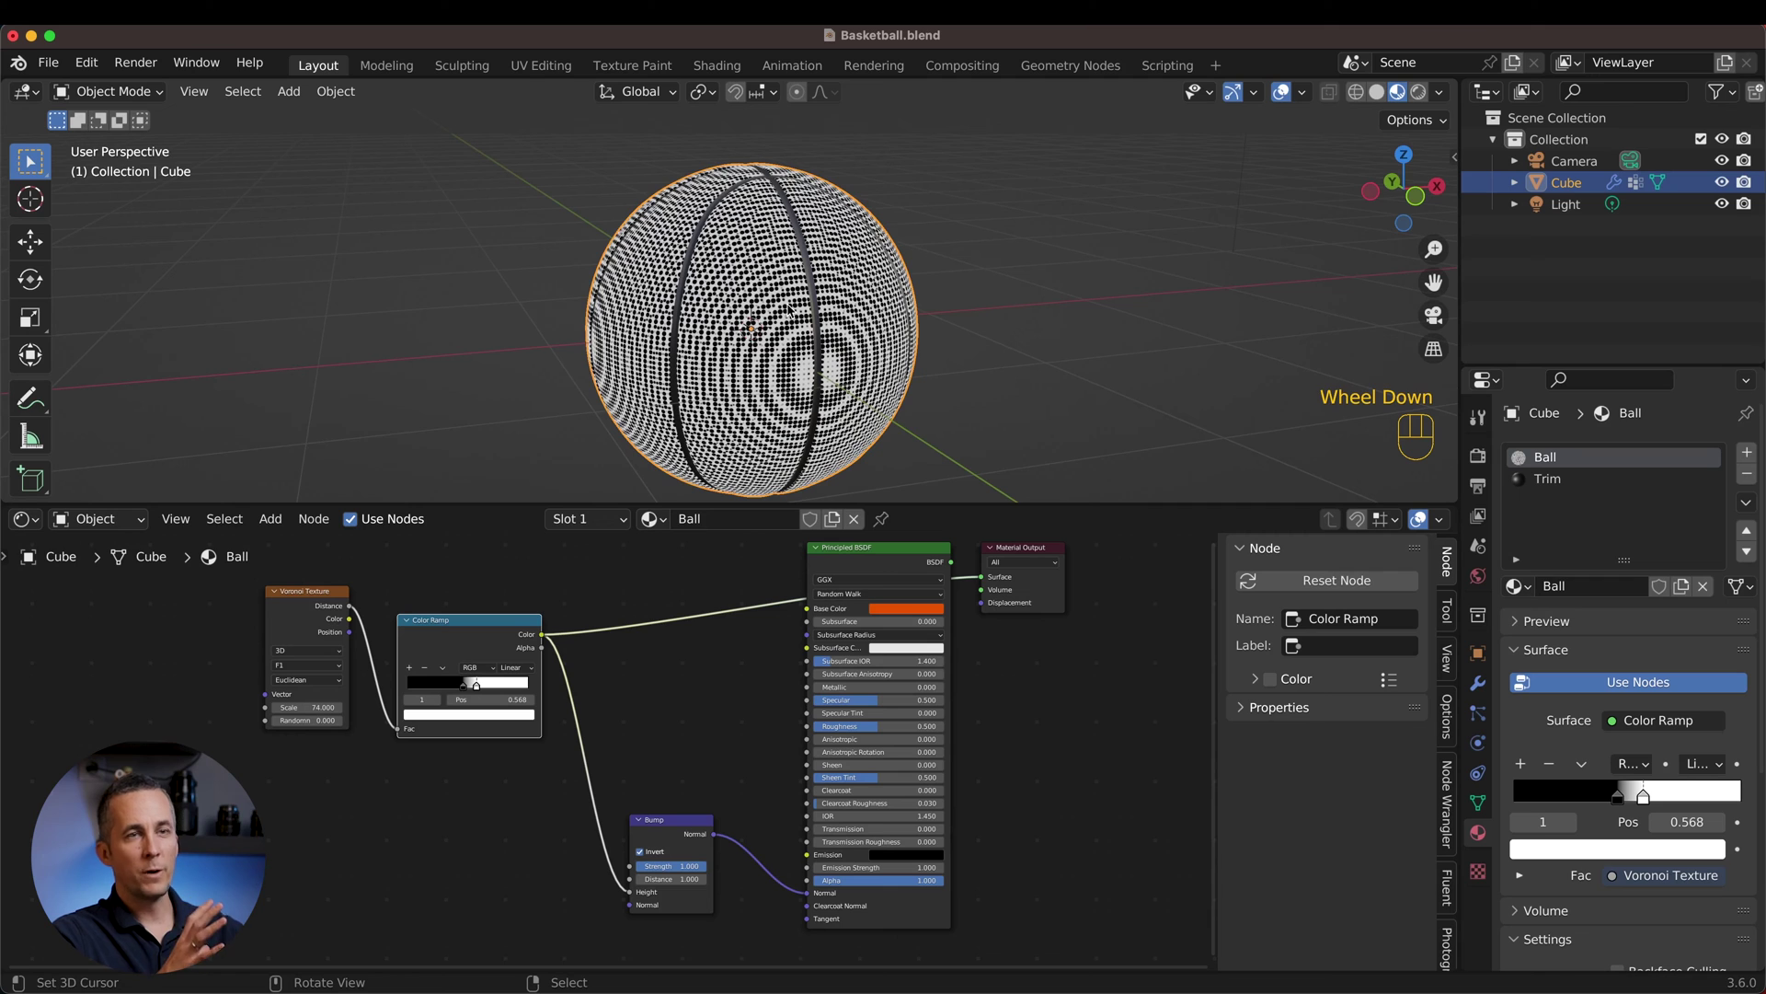
Step: Add Texture Coordinate and Mapping nodes via Ctrl+T and feed UV coordinates into the Voronoi
click(315, 595)
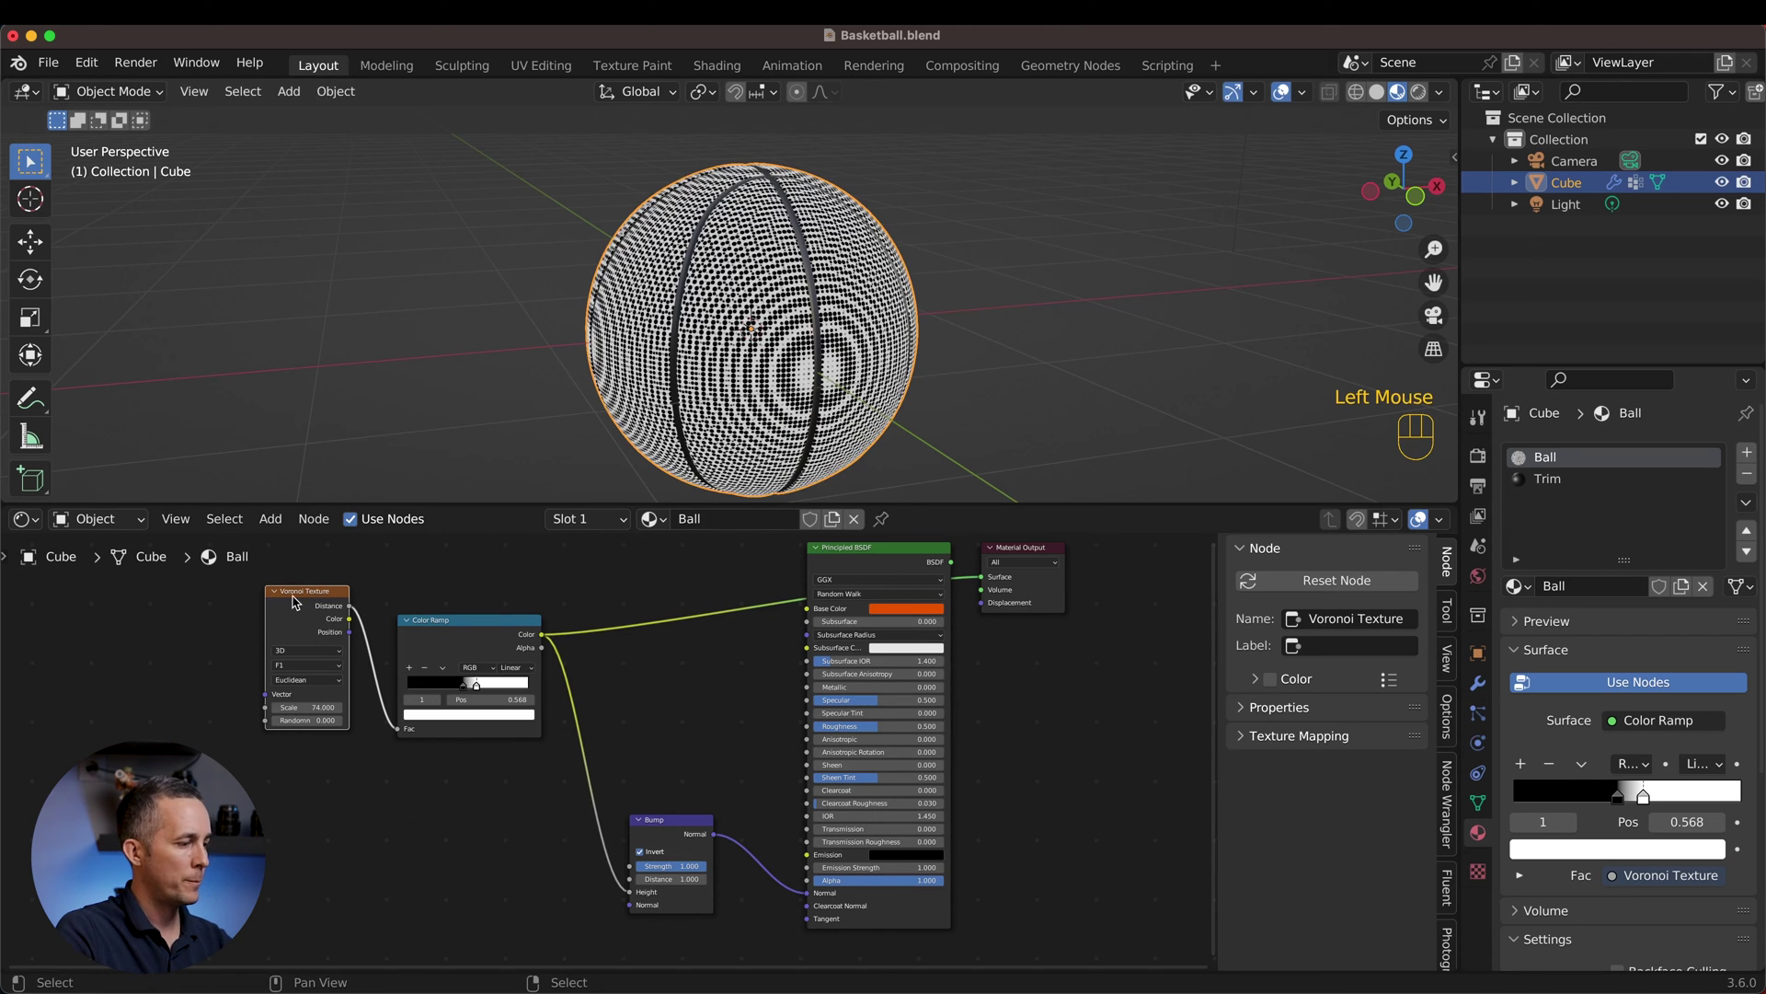
key(ctrl+t)
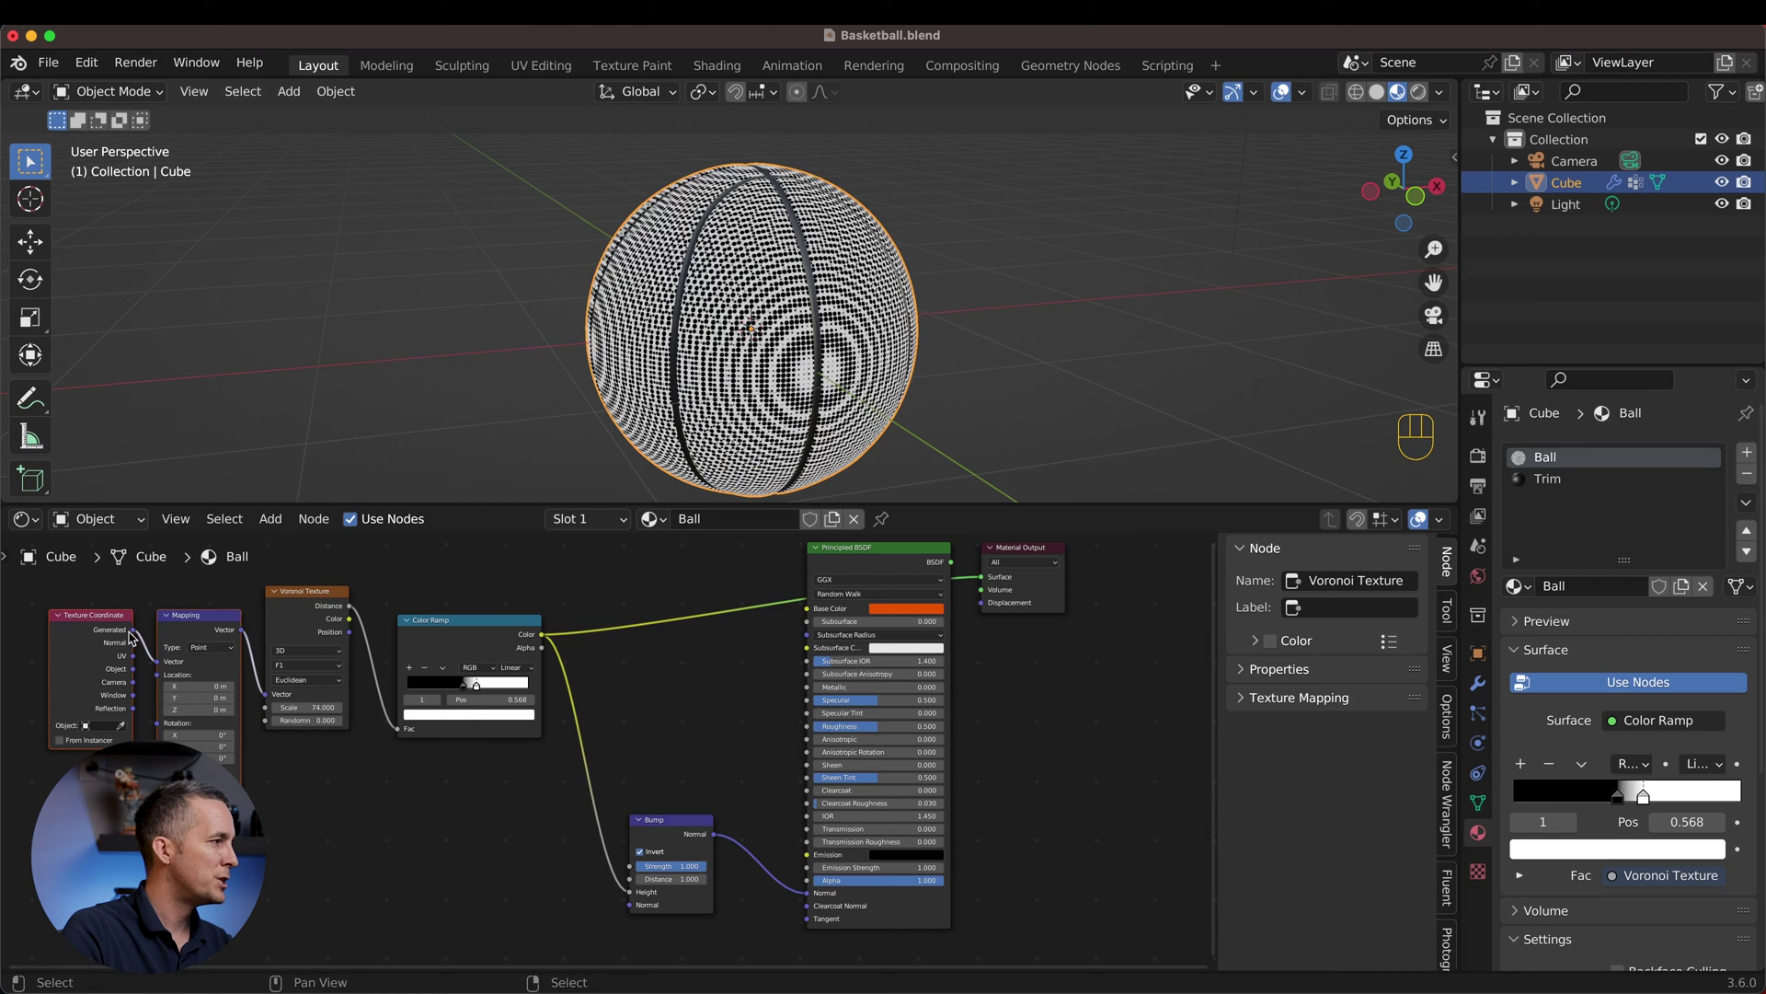
drag(139, 661, 163, 665)
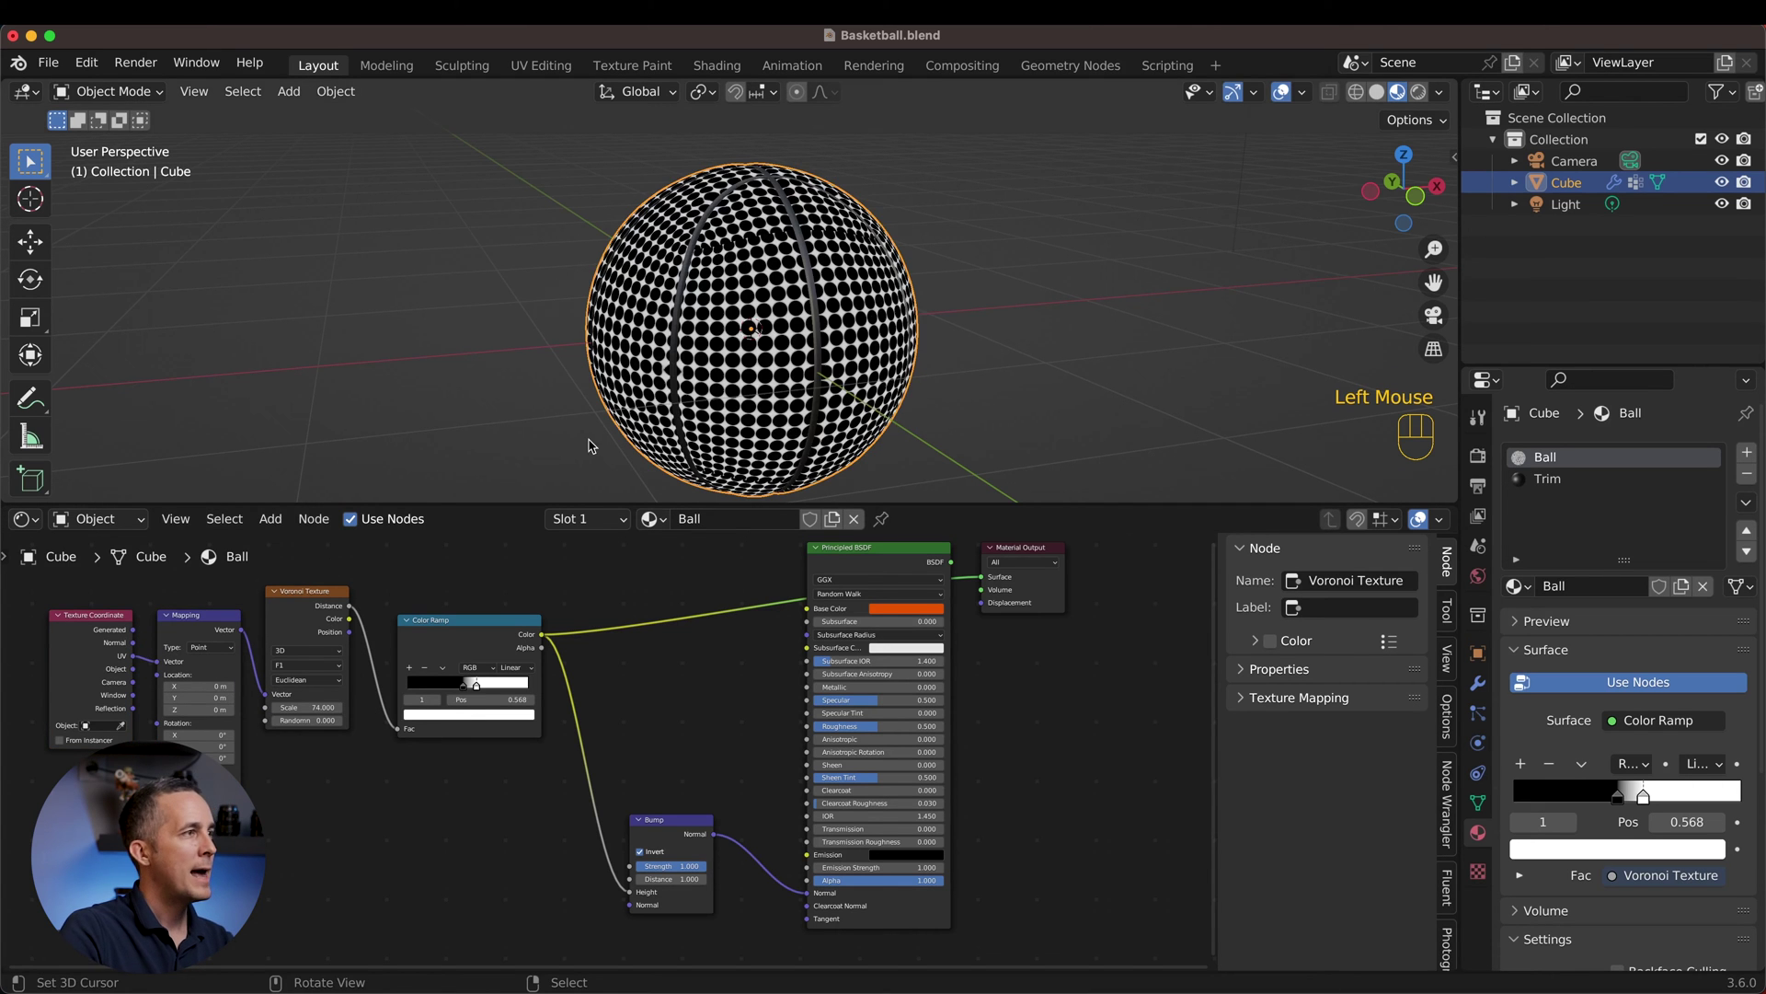
scroll(up, 3)
middle_click(757, 368)
scroll(up, 3)
middle_click(787, 255)
scroll(down, 3)
middle_click(785, 266)
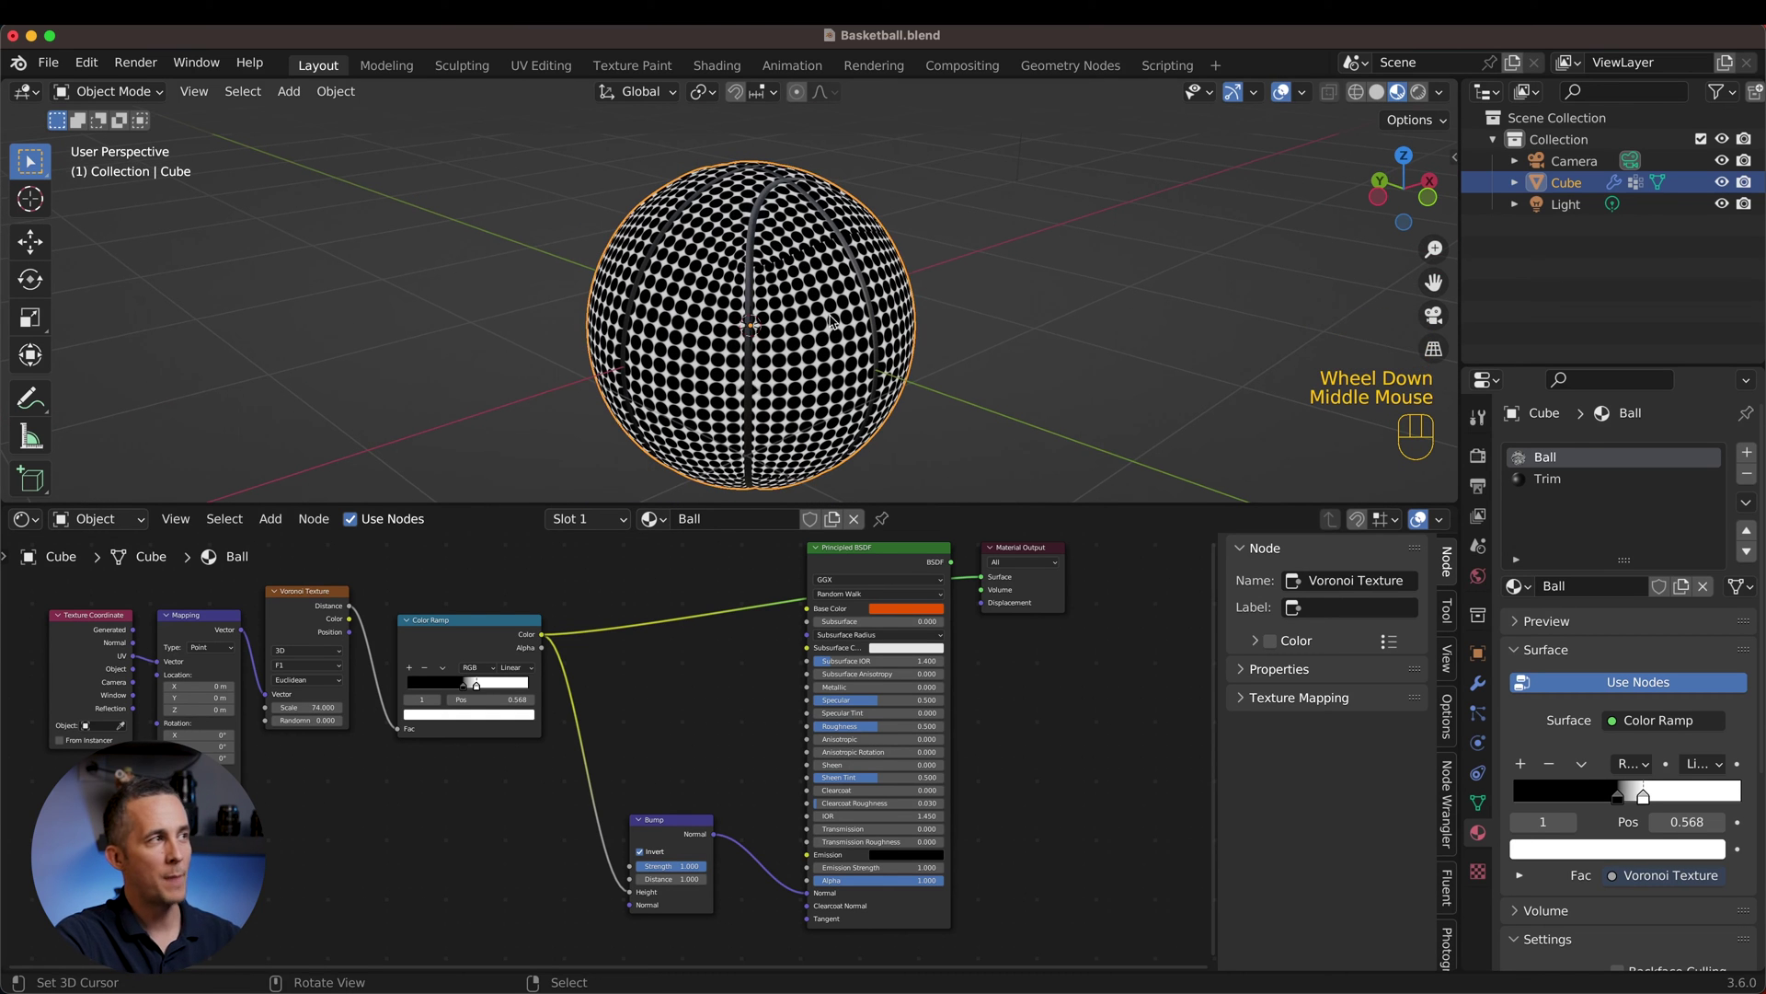
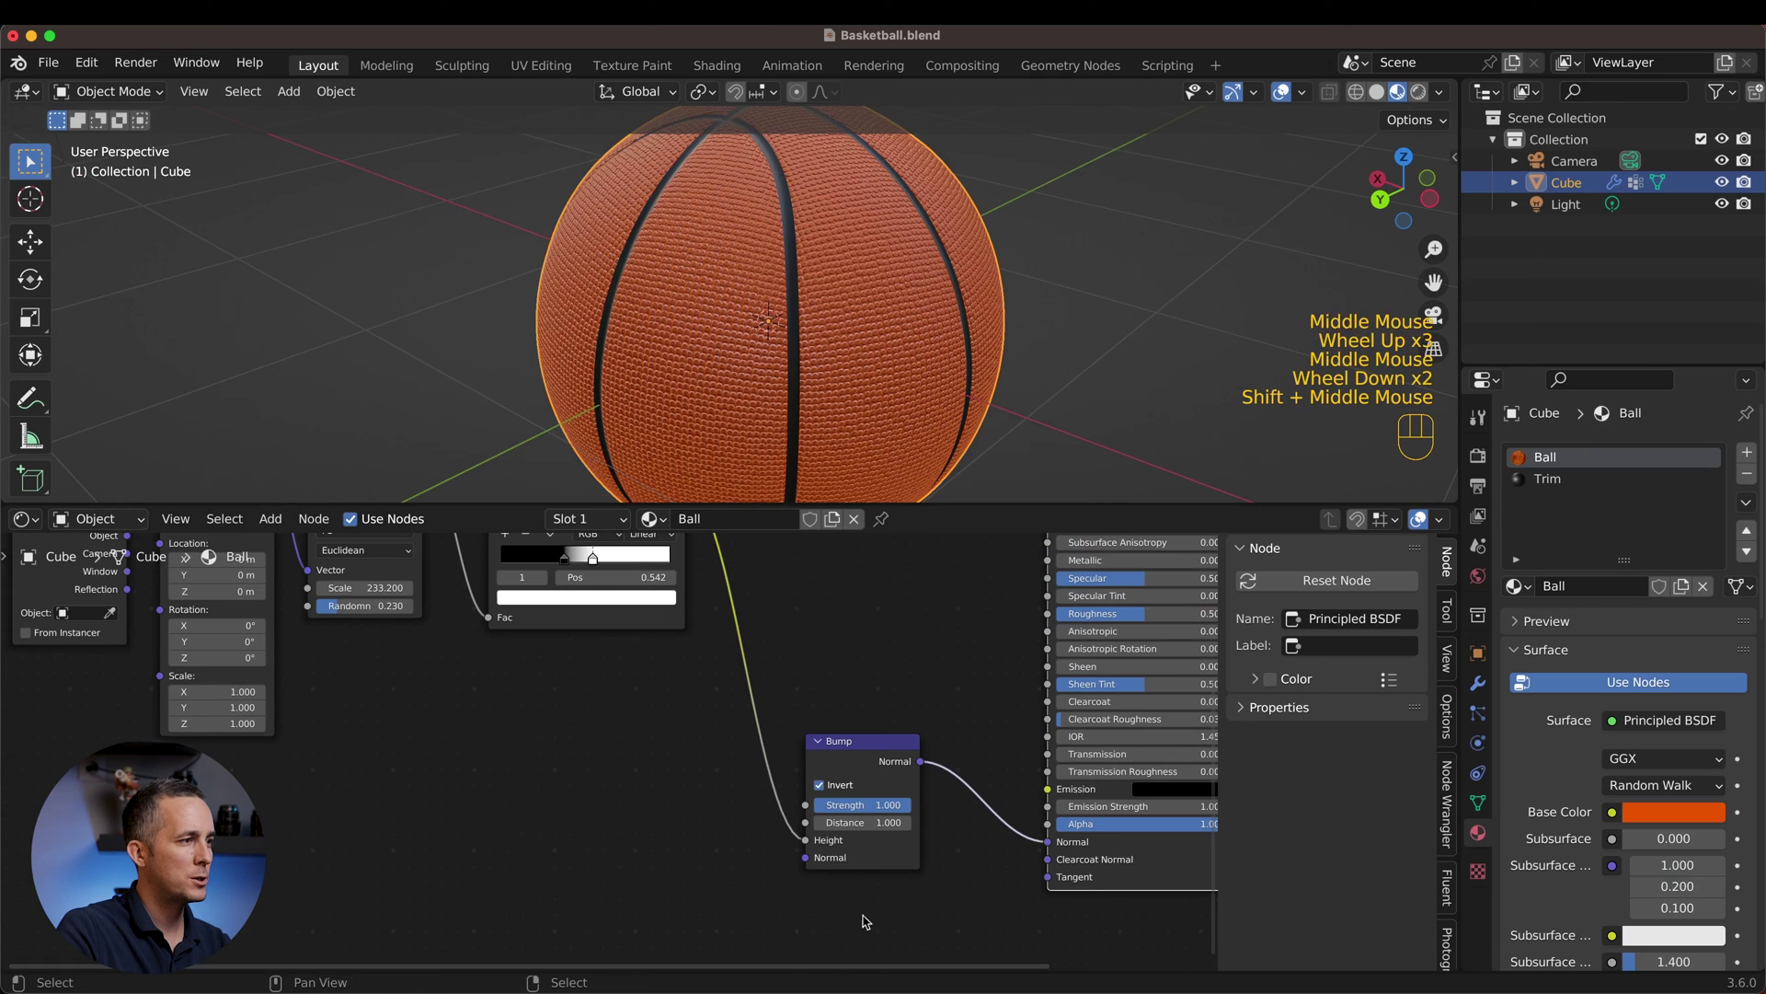
Step: Lower the Bump Strength to 0.432 to soften the pebbles
drag(892, 807, 860, 805)
middle_click(579, 644)
middle_click(765, 302)
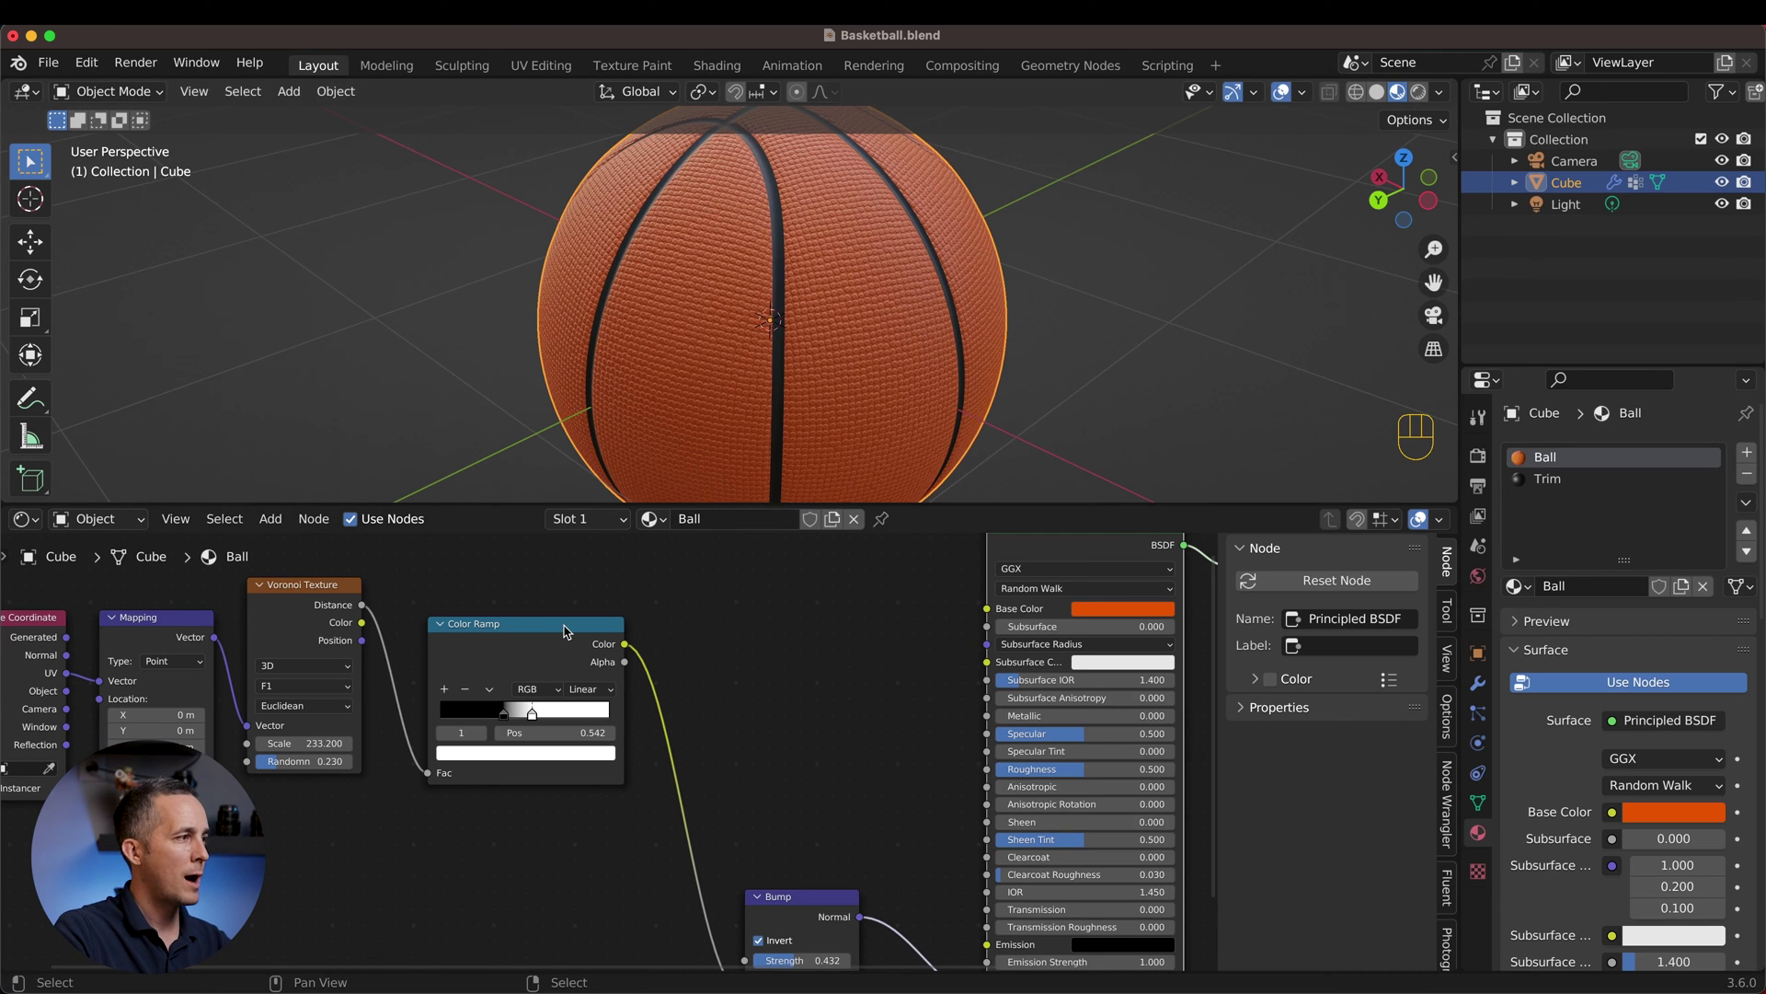
right_click(562, 625)
Step: Duplicate the Color Ramp and link the copy's Color into the shader's Base Color
key(shift+d)
drag(850, 607, 630, 647)
drag(644, 652, 718, 753)
click(920, 624)
click(982, 625)
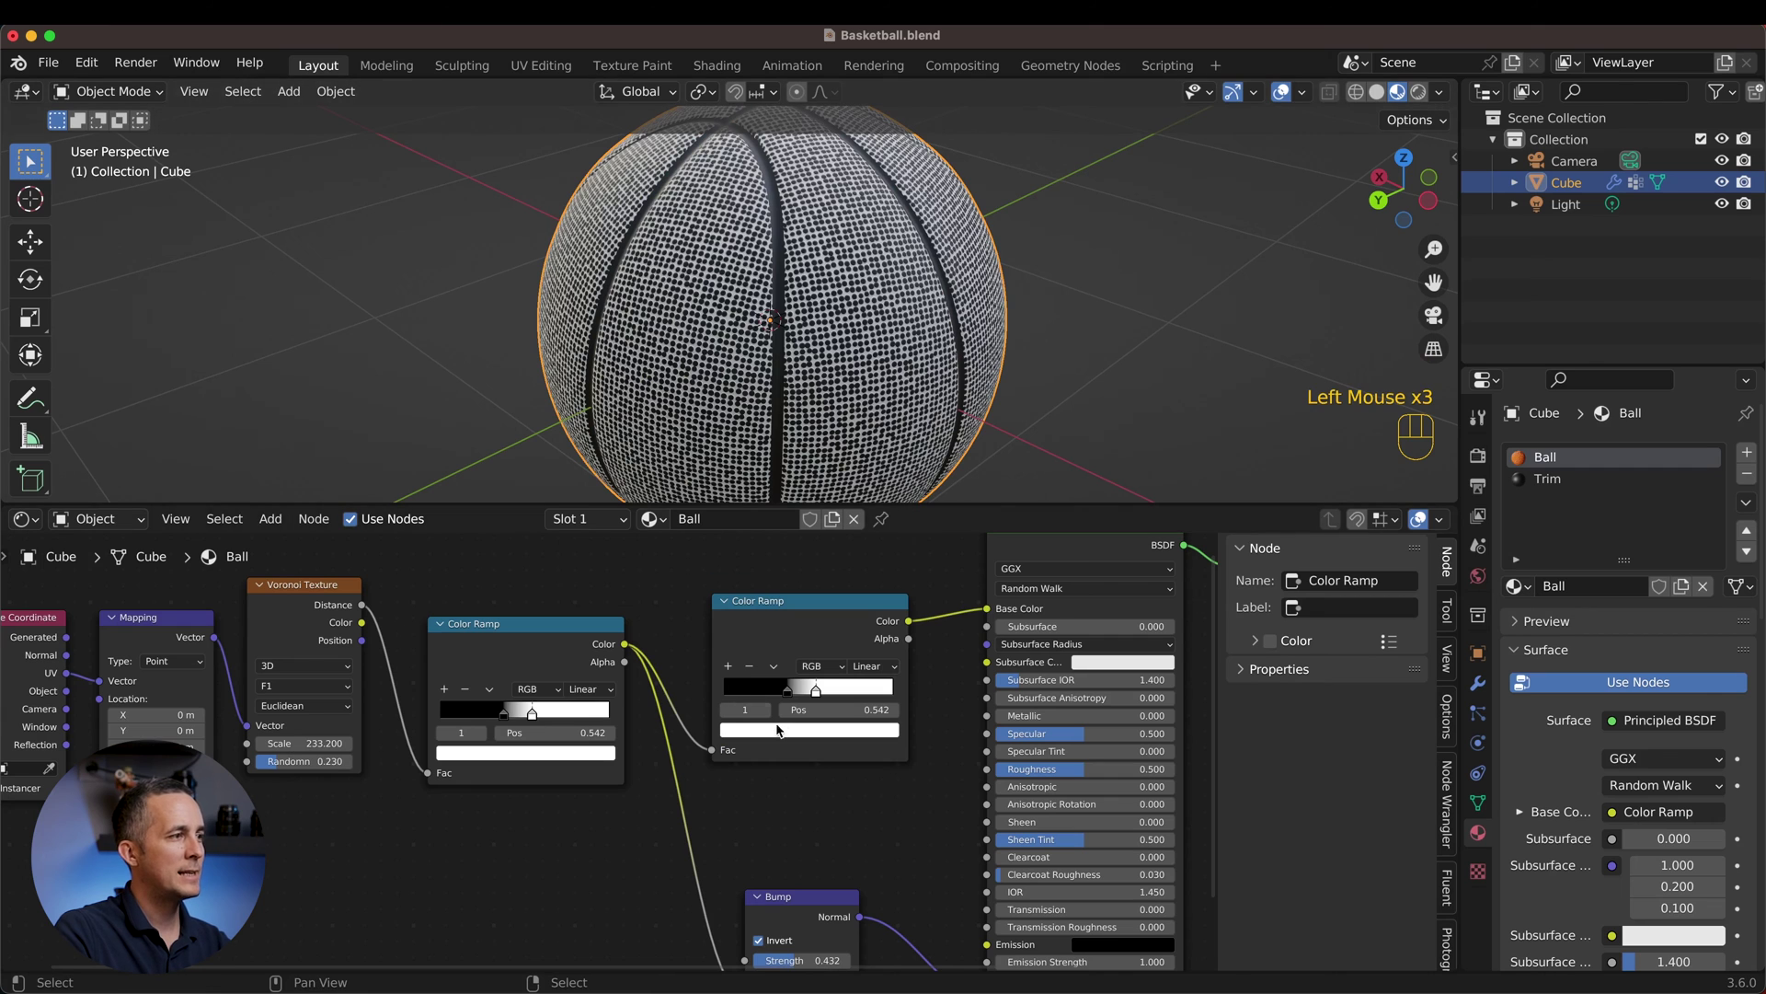
Step: Move the second ramp's dark stop to 0.004 and set one stop to bright orange
drag(794, 695, 805, 693)
drag(808, 691, 739, 693)
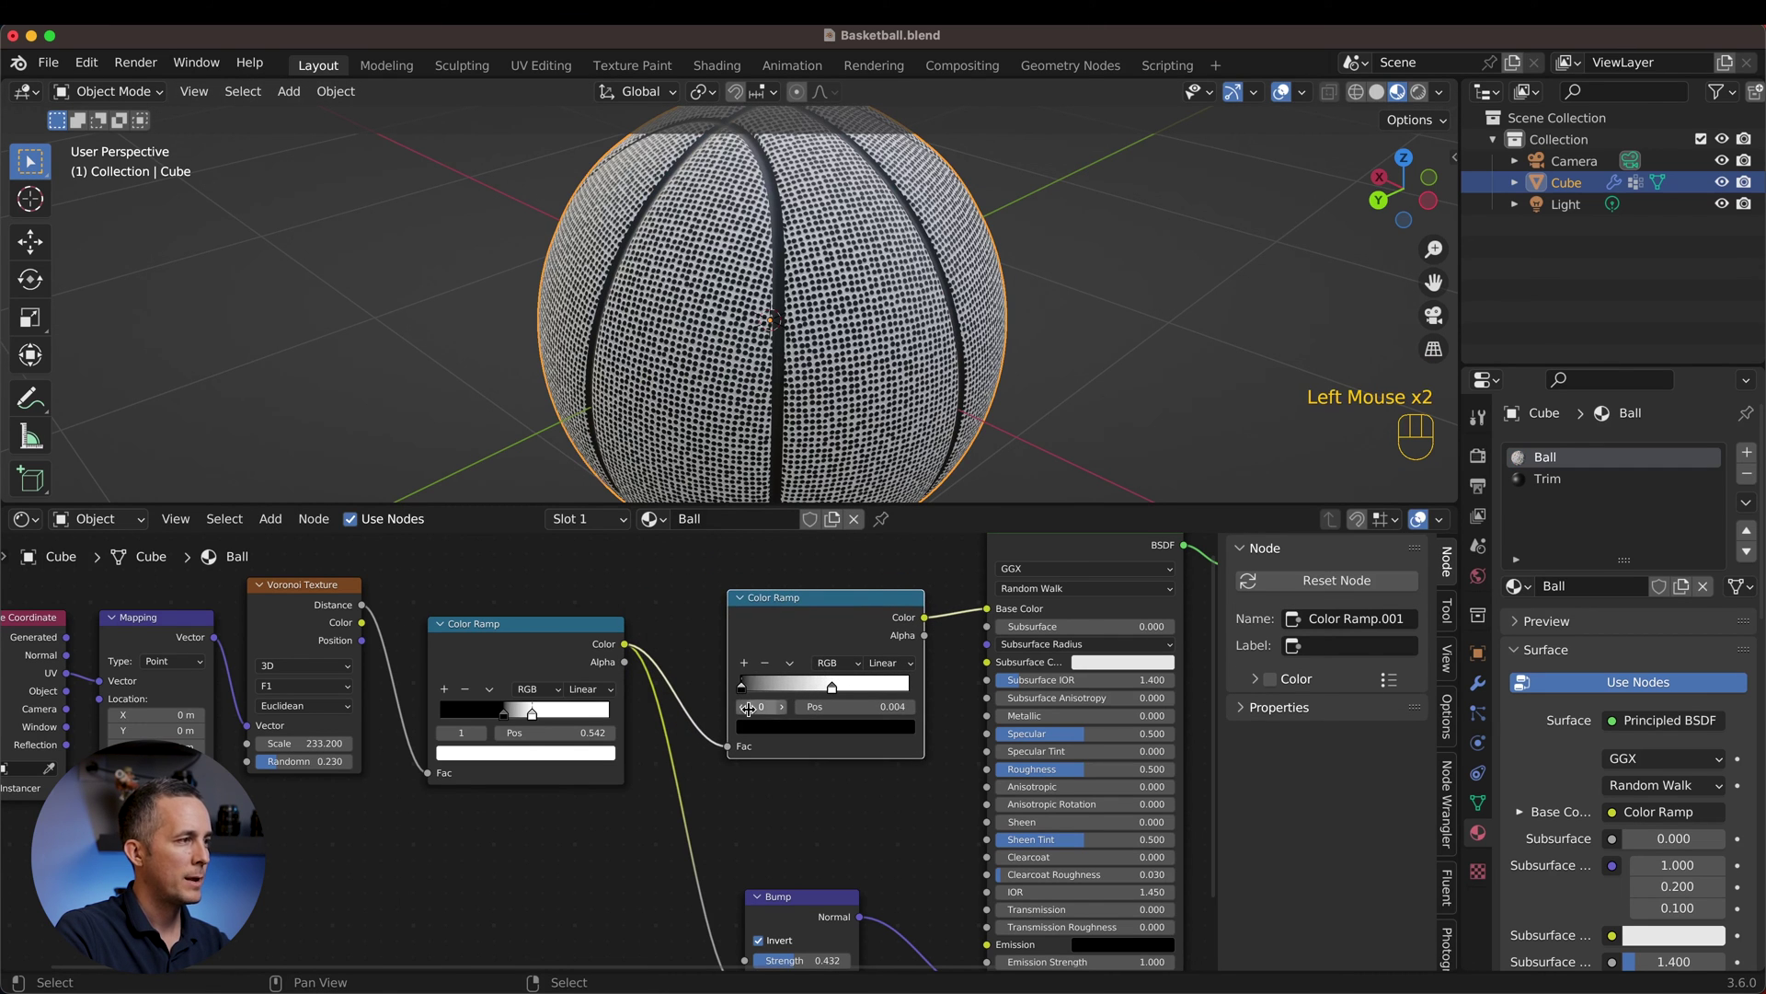
click(768, 728)
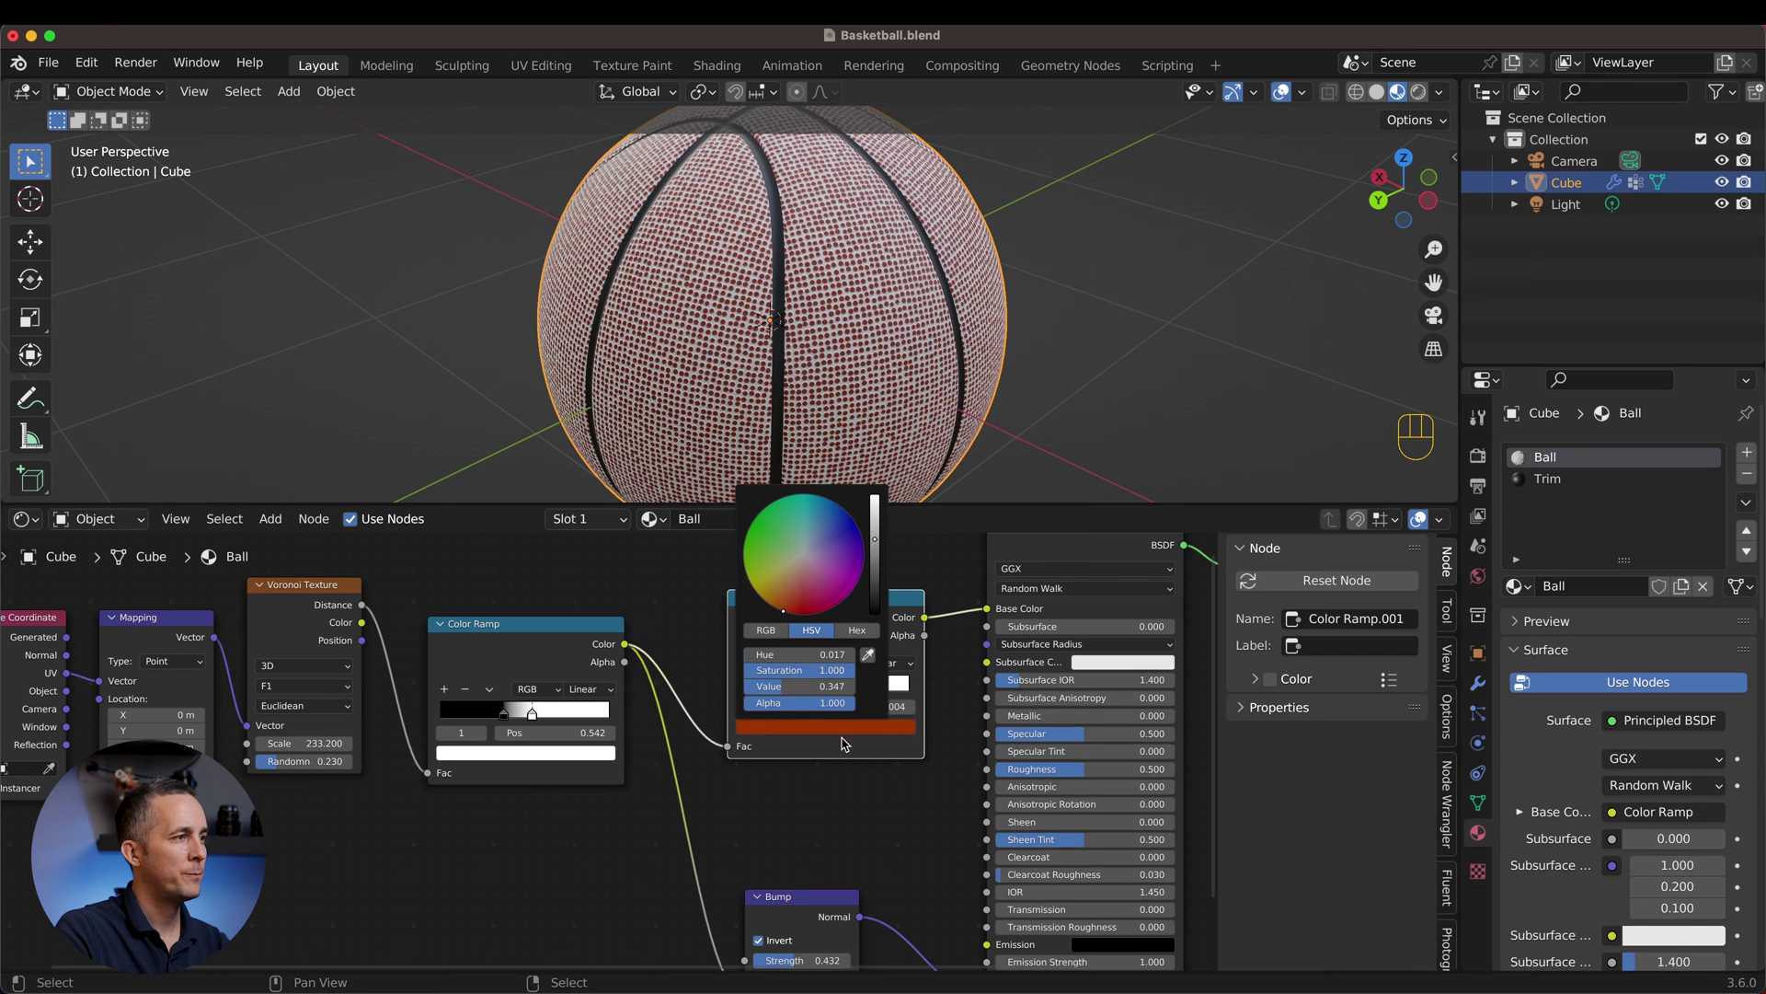
click(835, 689)
drag(836, 691, 916, 691)
drag(912, 690, 933, 692)
click(881, 726)
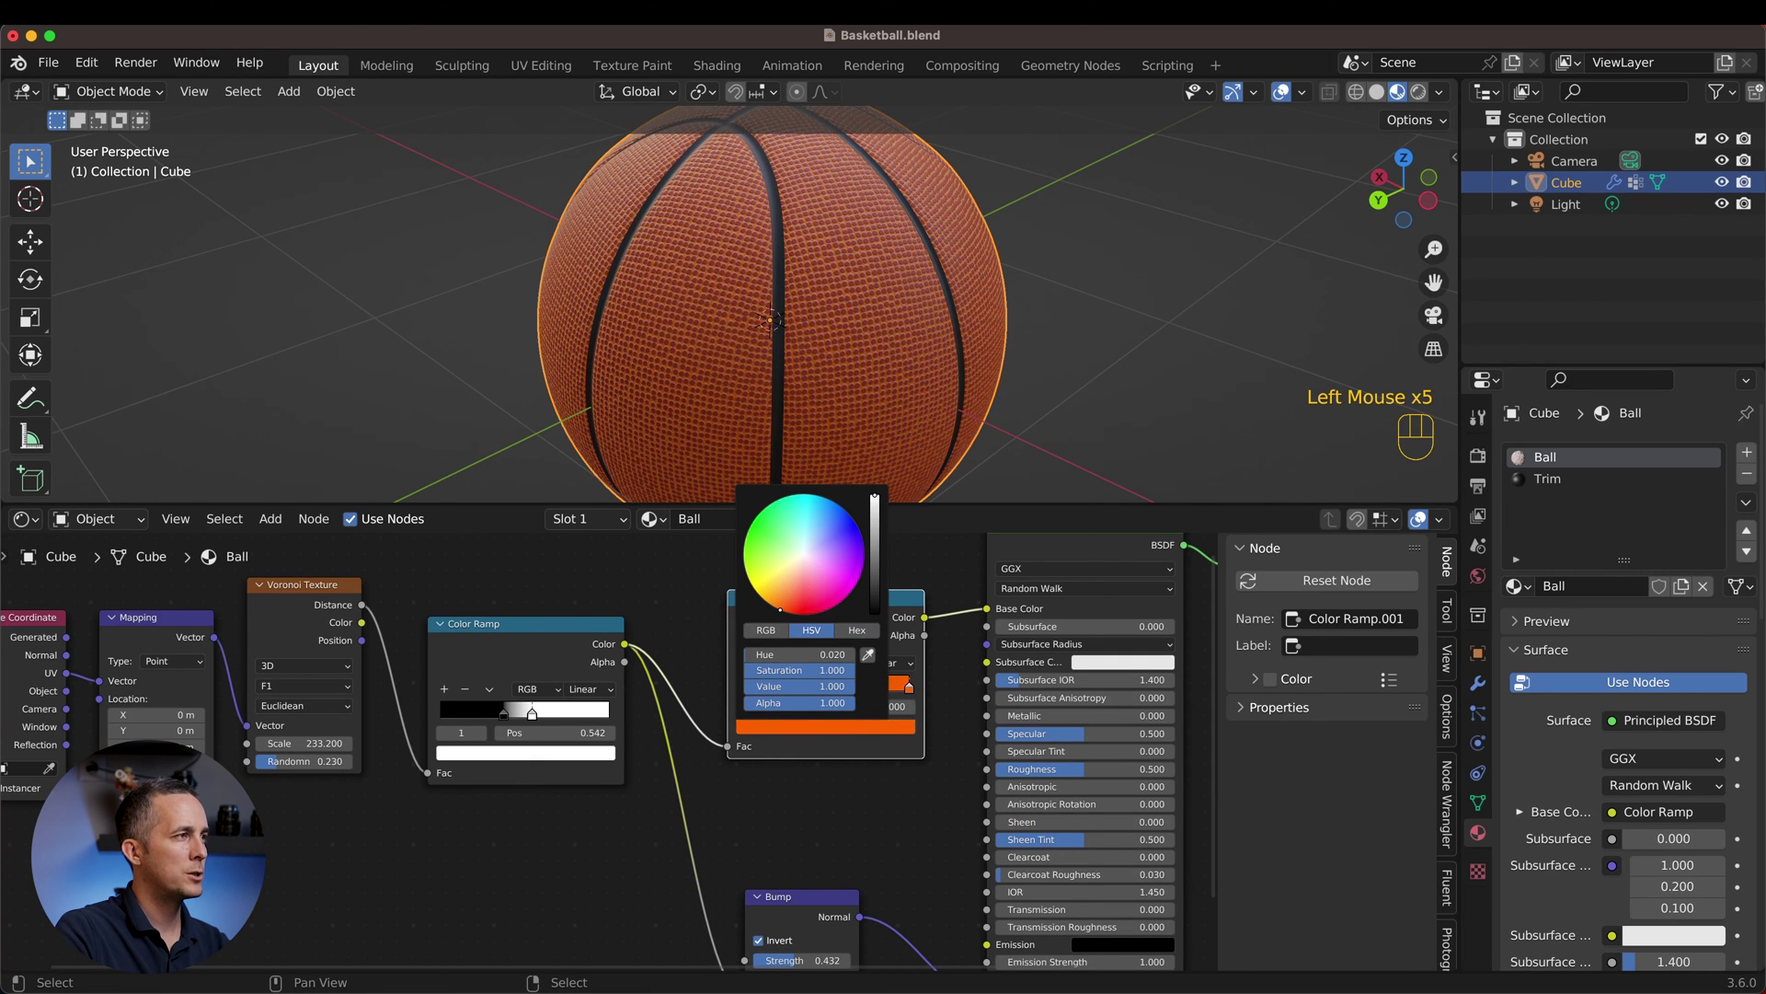
Step: Colour the other stop a deeper orange, giving the ball a two-tone orange pebbled grain
scroll(up, 3)
middle_click(776, 360)
scroll(up, 3)
scroll(down, 3)
drag(754, 337, 846, 359)
click(750, 697)
click(747, 694)
click(807, 735)
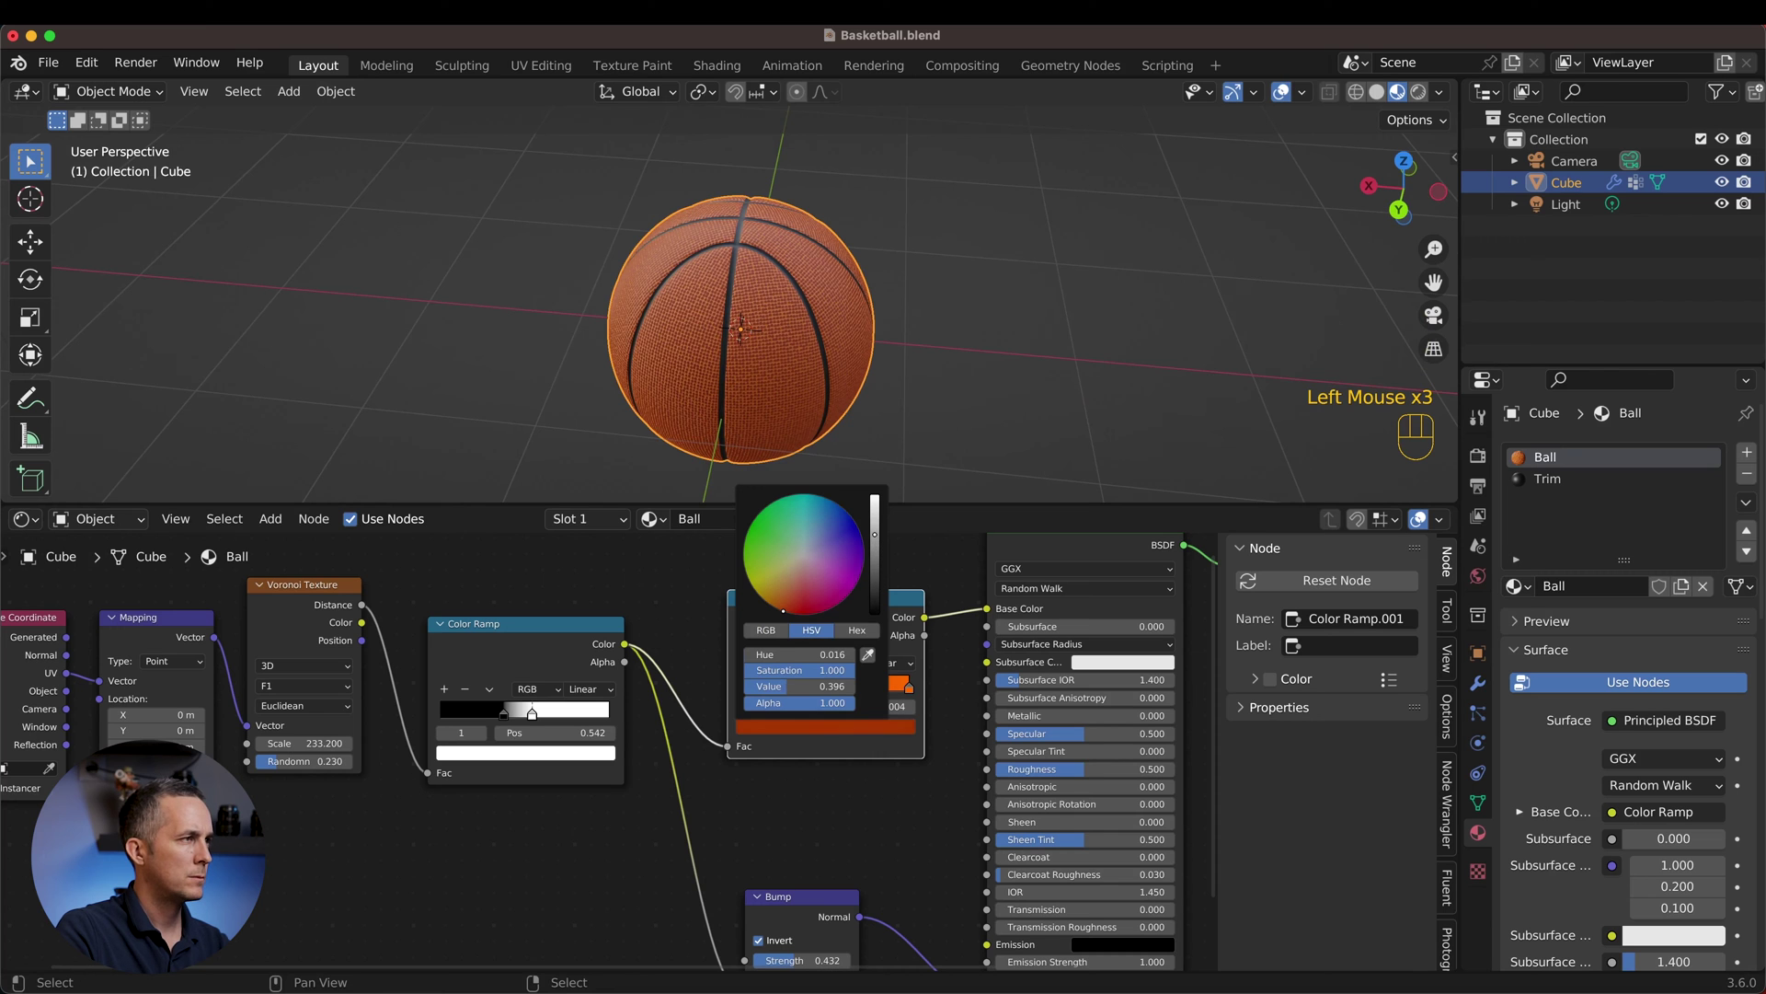
scroll(up, 3)
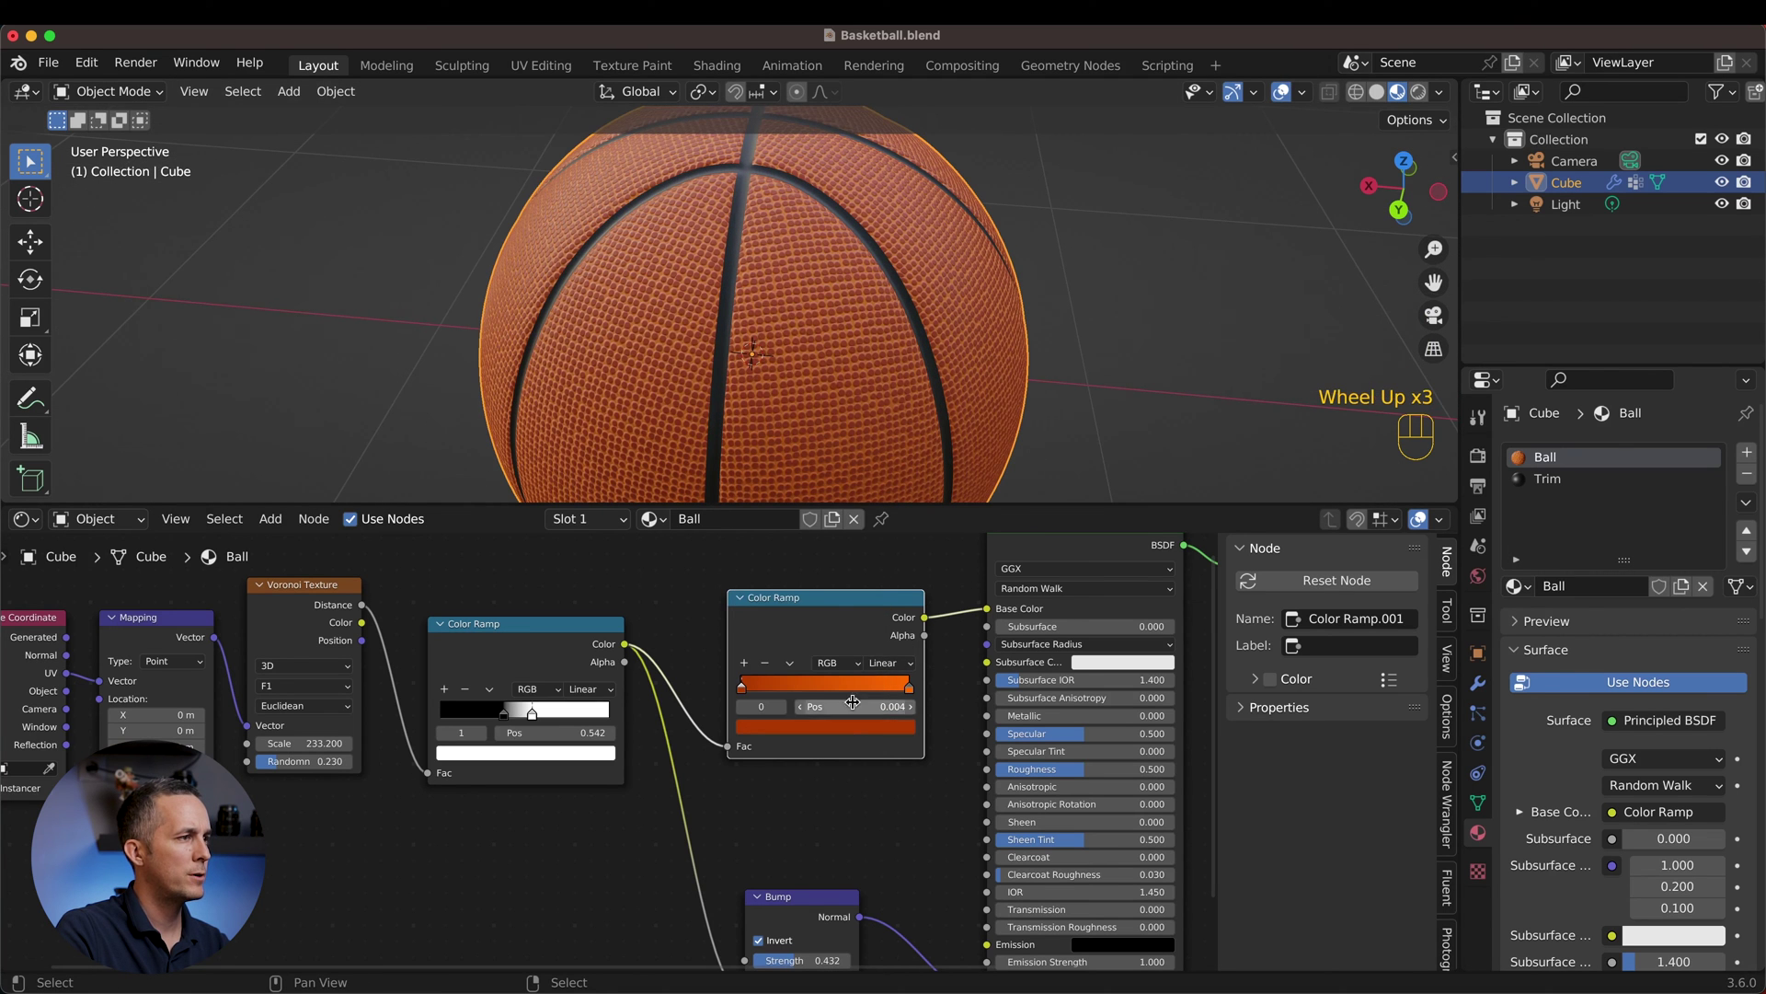
click(851, 728)
click(873, 732)
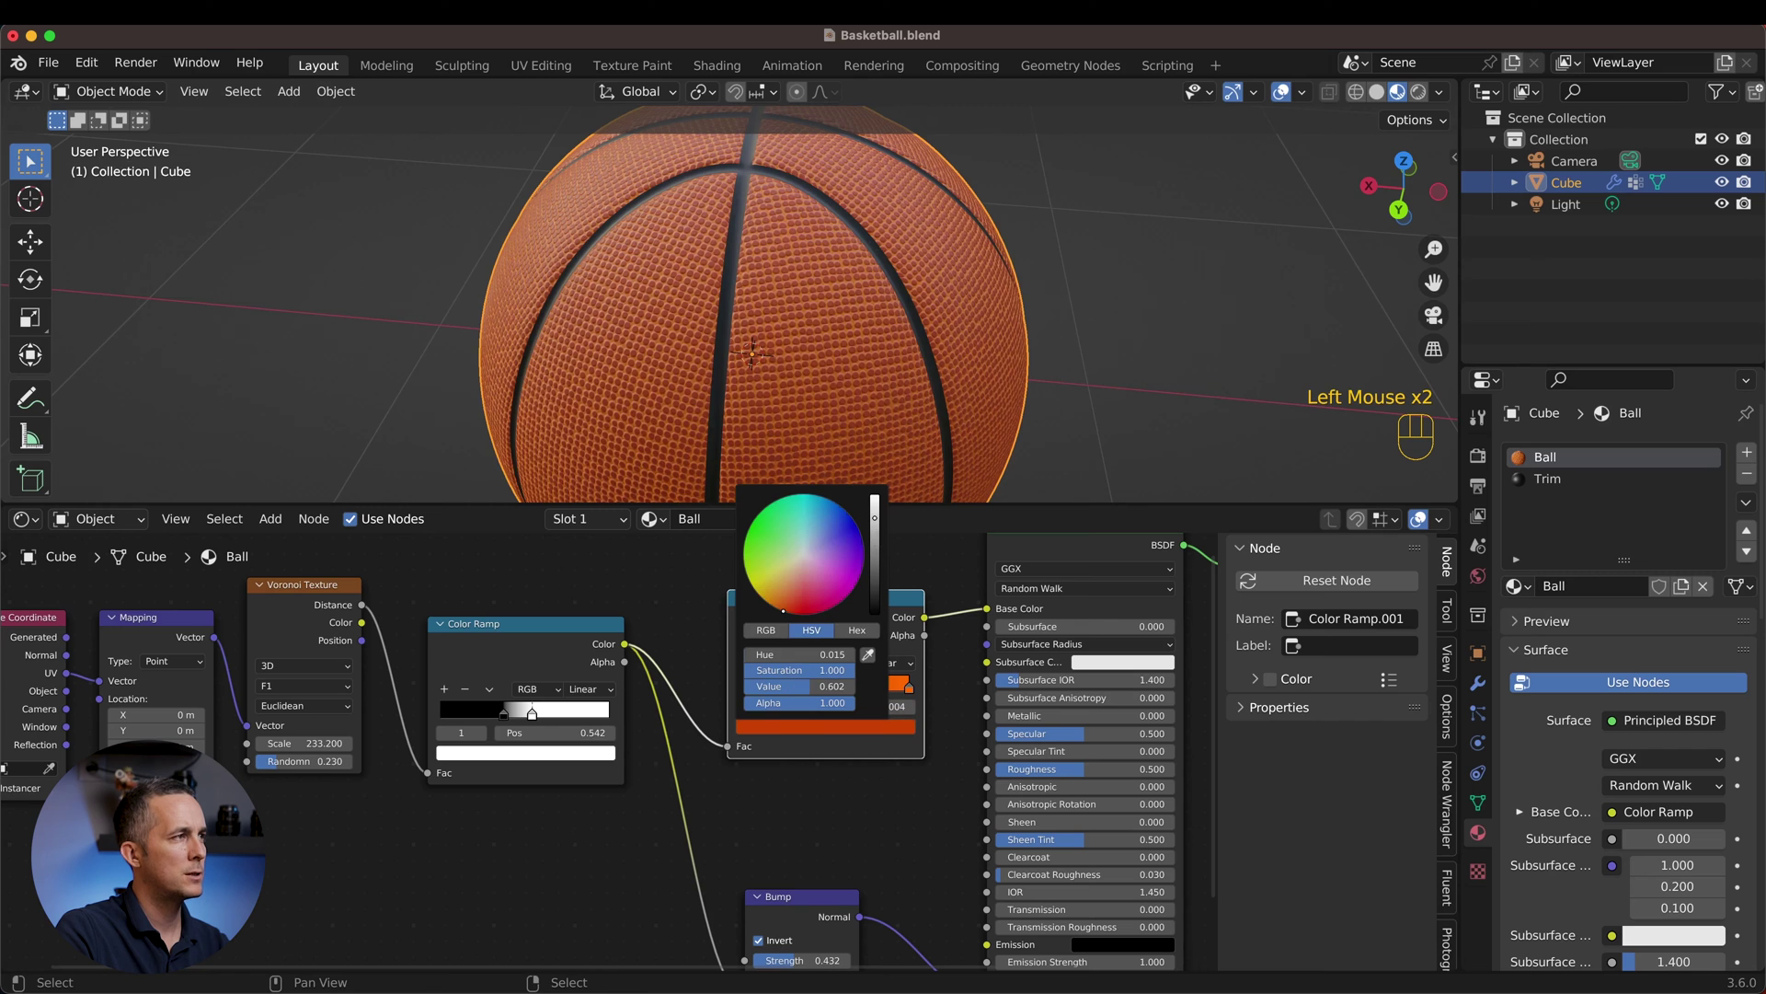
scroll(down, 3)
drag(879, 365, 818, 320)
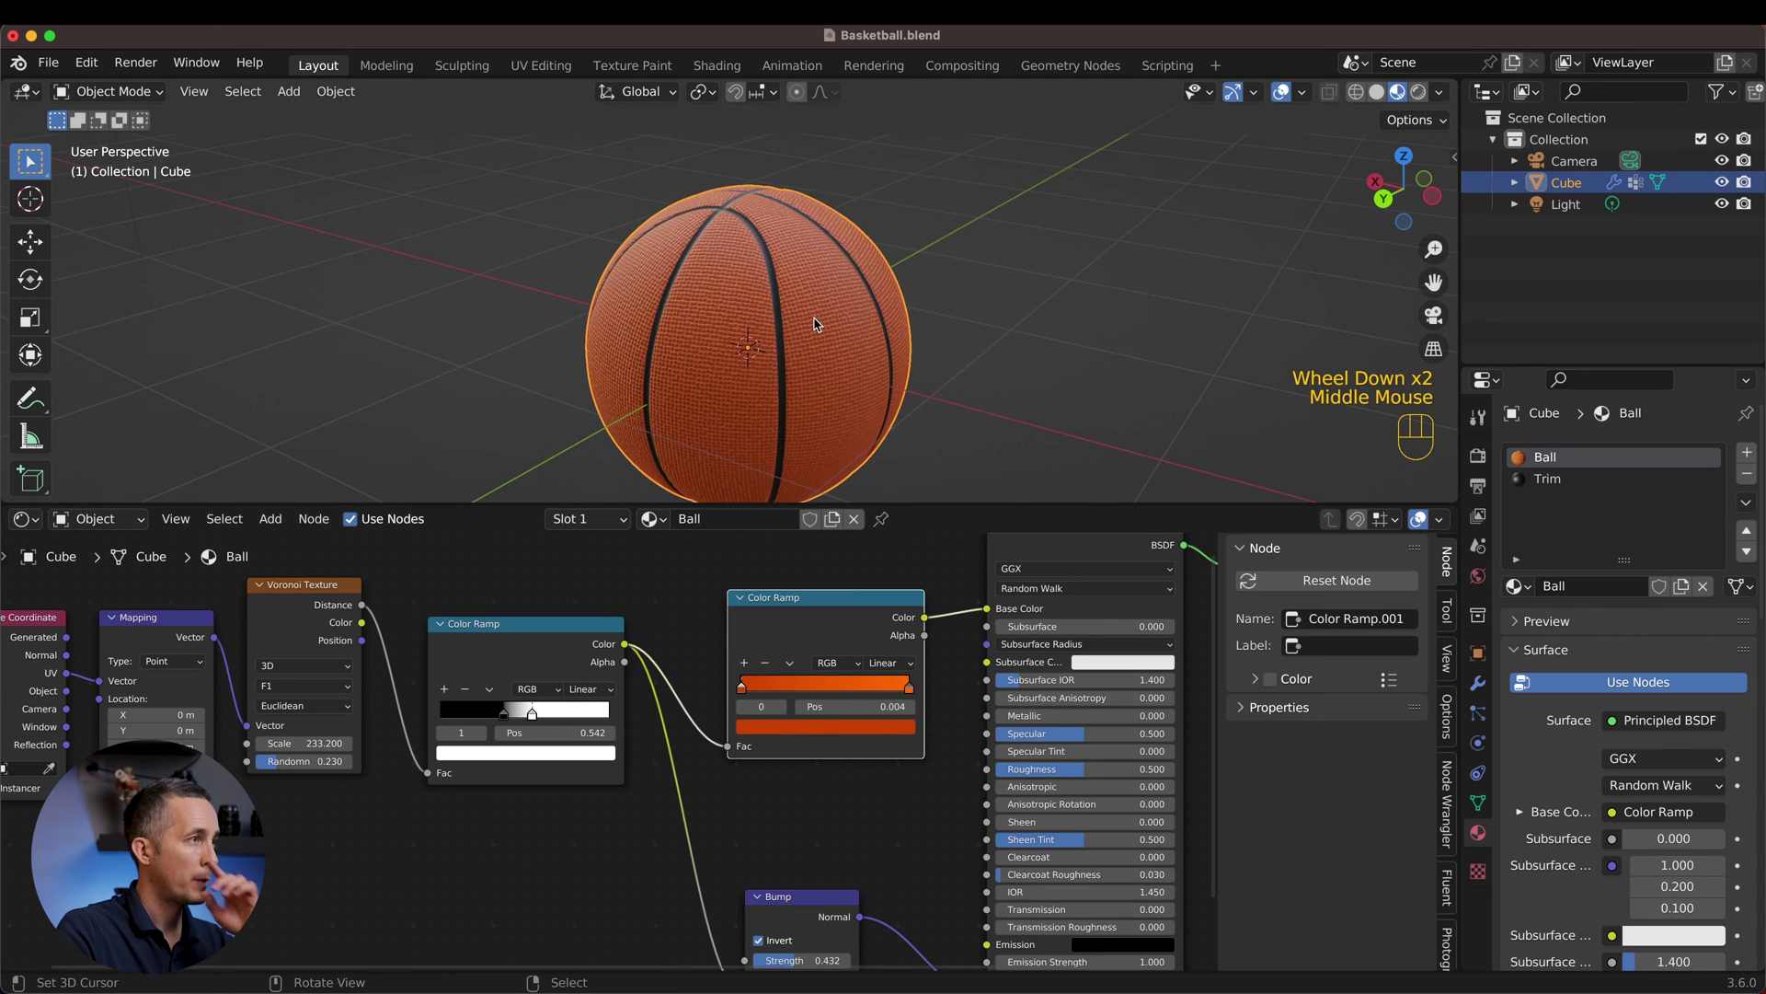
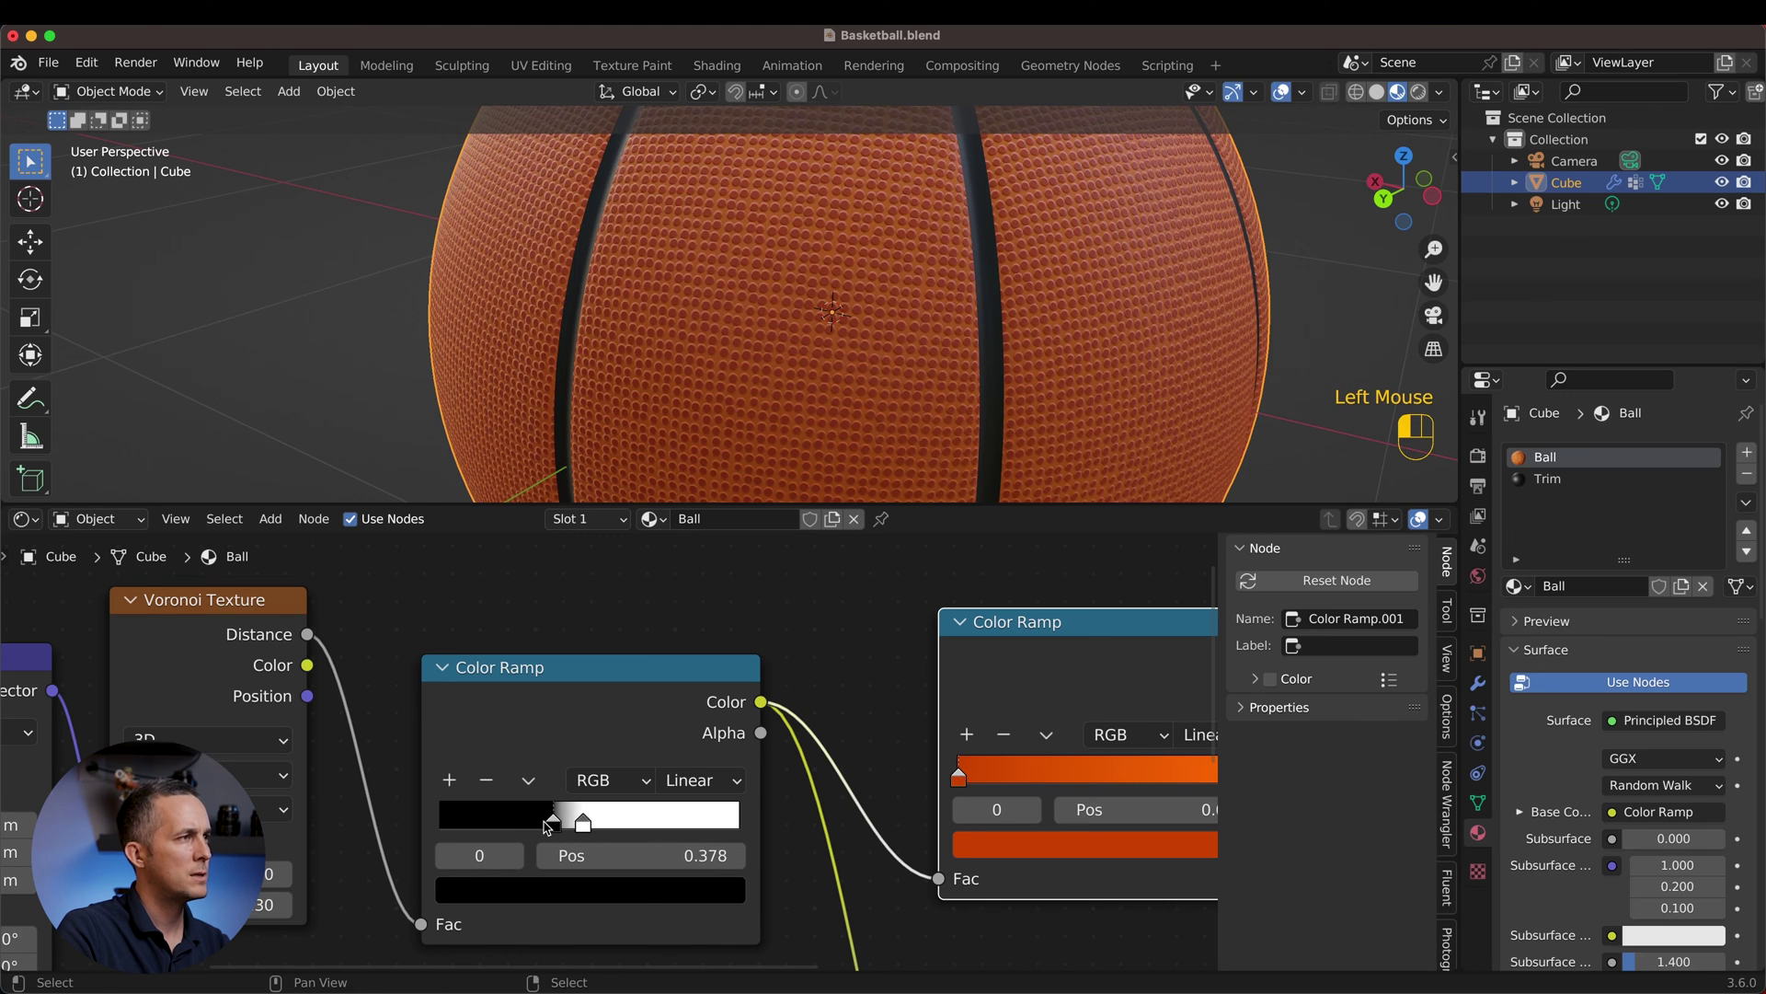
Step: Drag the pebble Color Ramp's black stop to Pos 0.378 and zoom out to see the whole node tree
scroll(down, 3)
drag(792, 356, 729, 379)
scroll(down, 3)
middle_click(774, 363)
scroll(up, 3)
drag(766, 354, 912, 289)
scroll(down, 3)
scroll(up, 3)
middle_click(804, 323)
scroll(down, 3)
scroll(down, 3)
middle_click(835, 707)
scroll(down, 3)
middle_click(829, 662)
scroll(down, 3)
middle_click(835, 643)
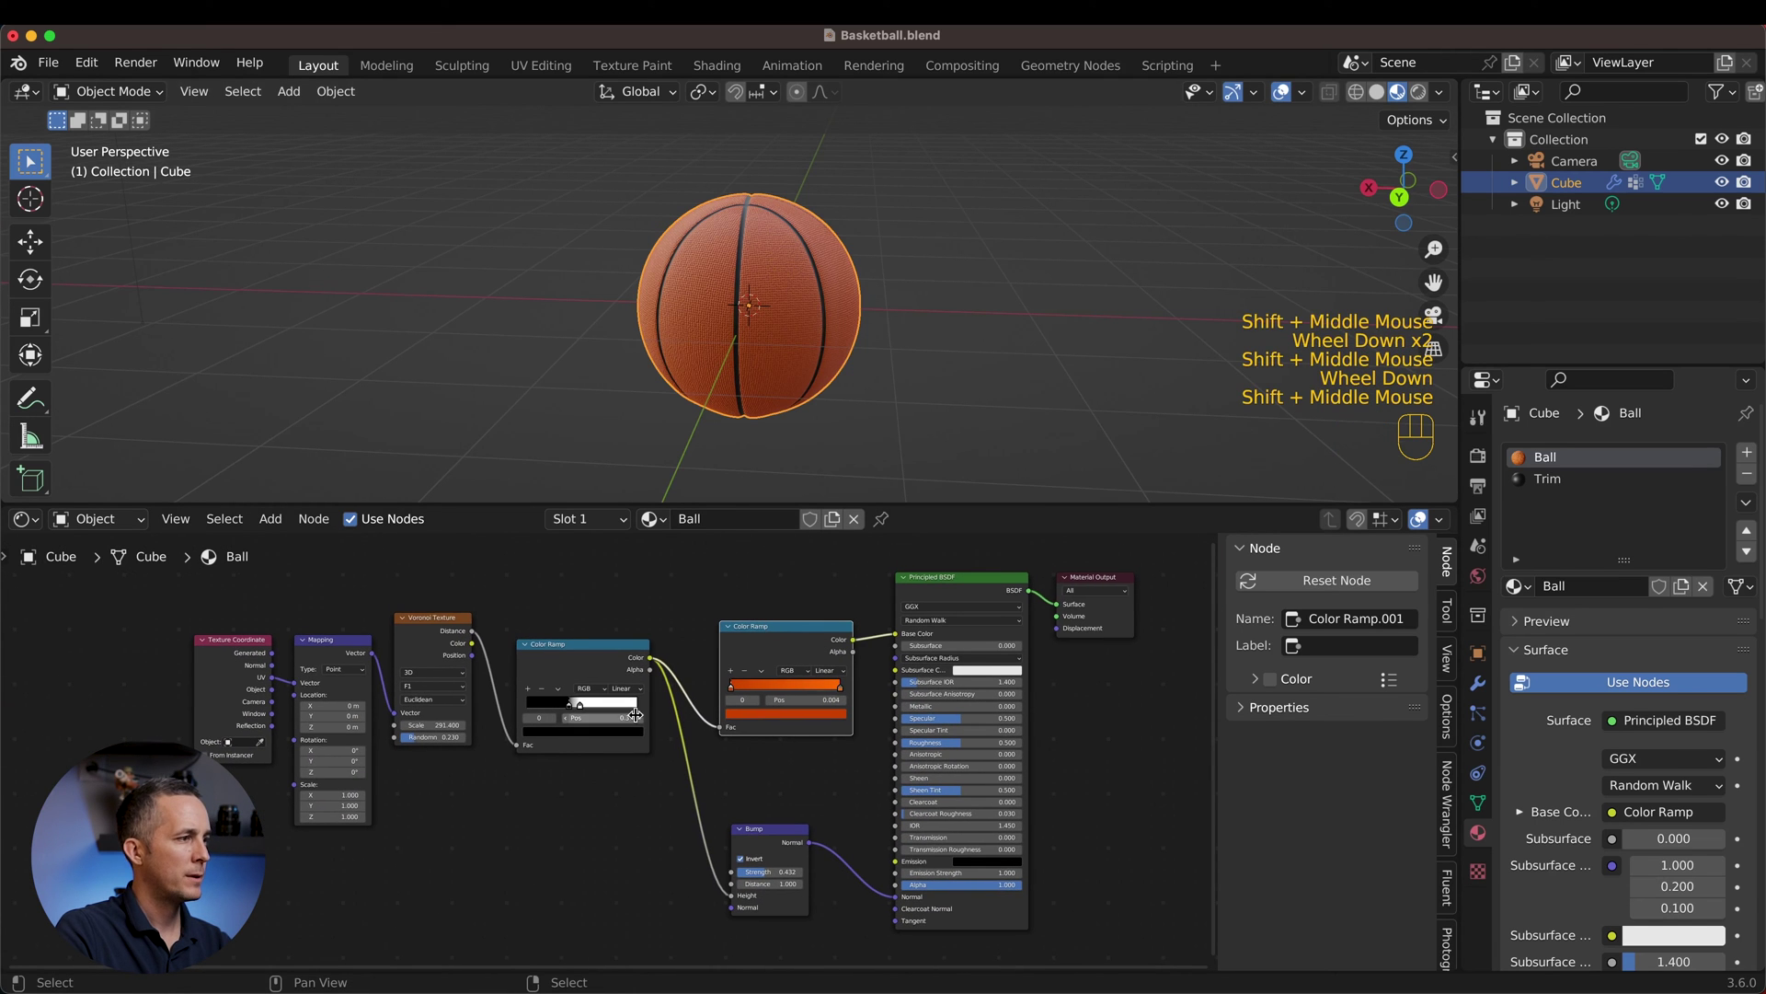
Step: Add a Displacement node below the ramp with the pebble ramp Color driving its Height
middle_click(757, 735)
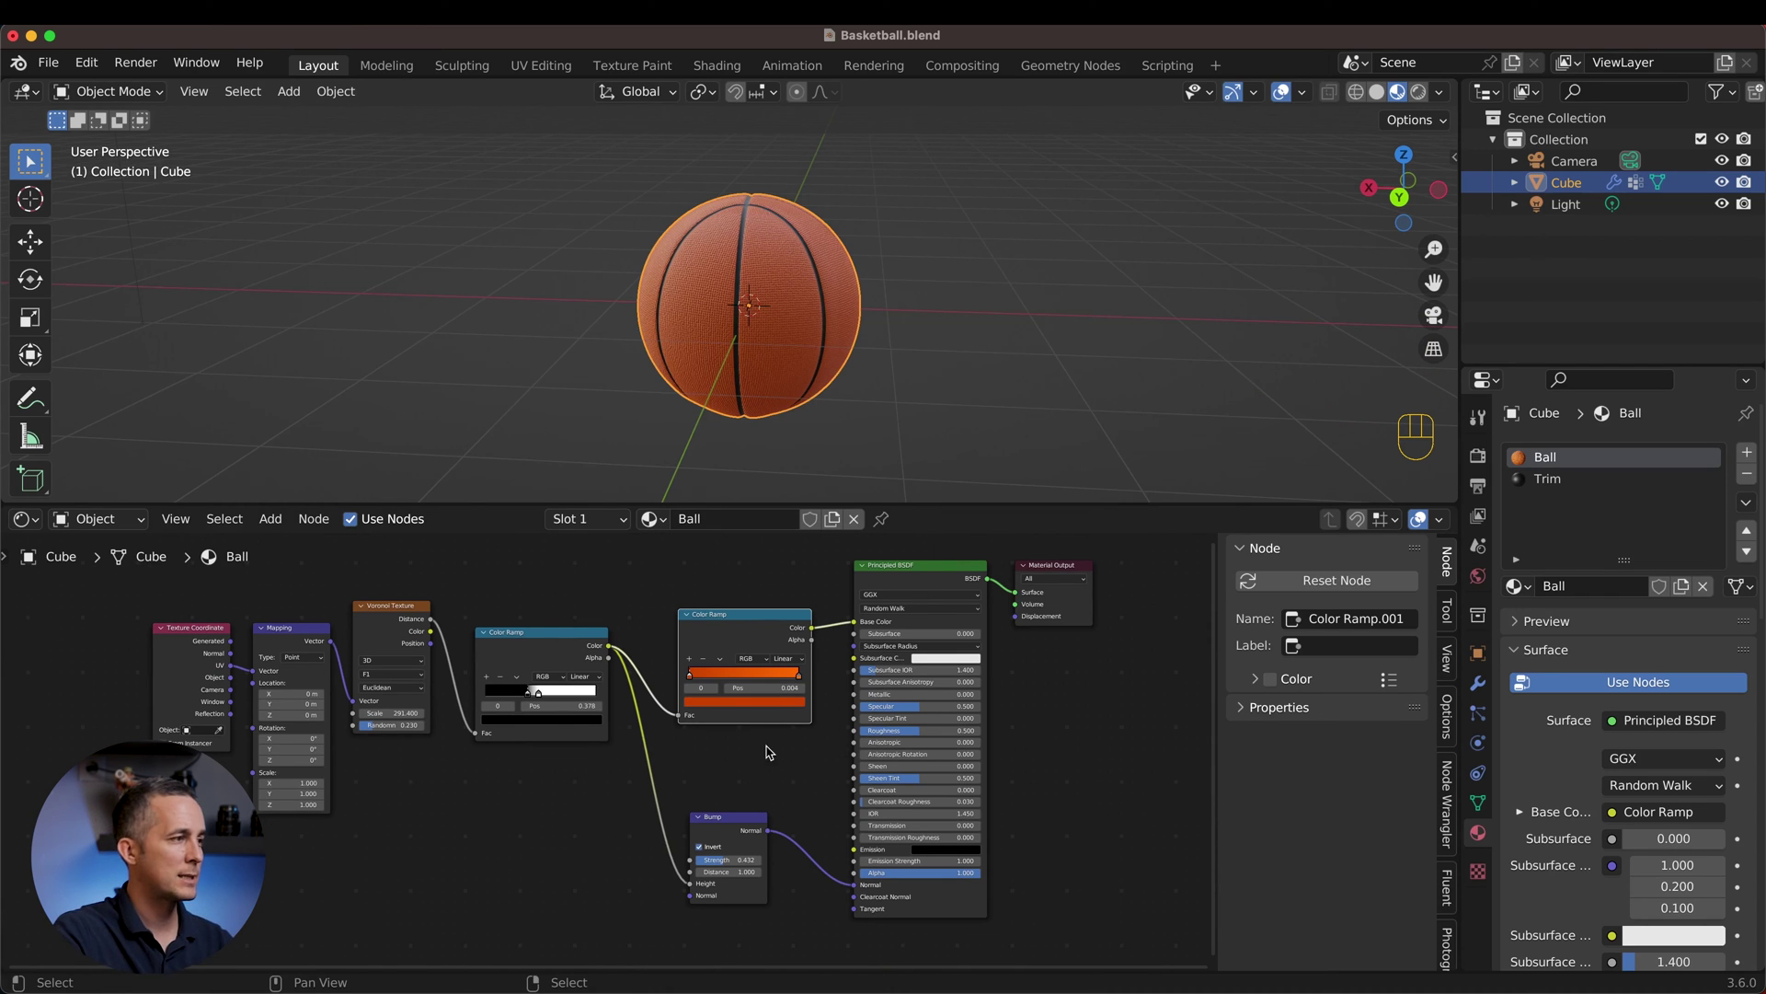
middle_click(758, 753)
key(shift+a)
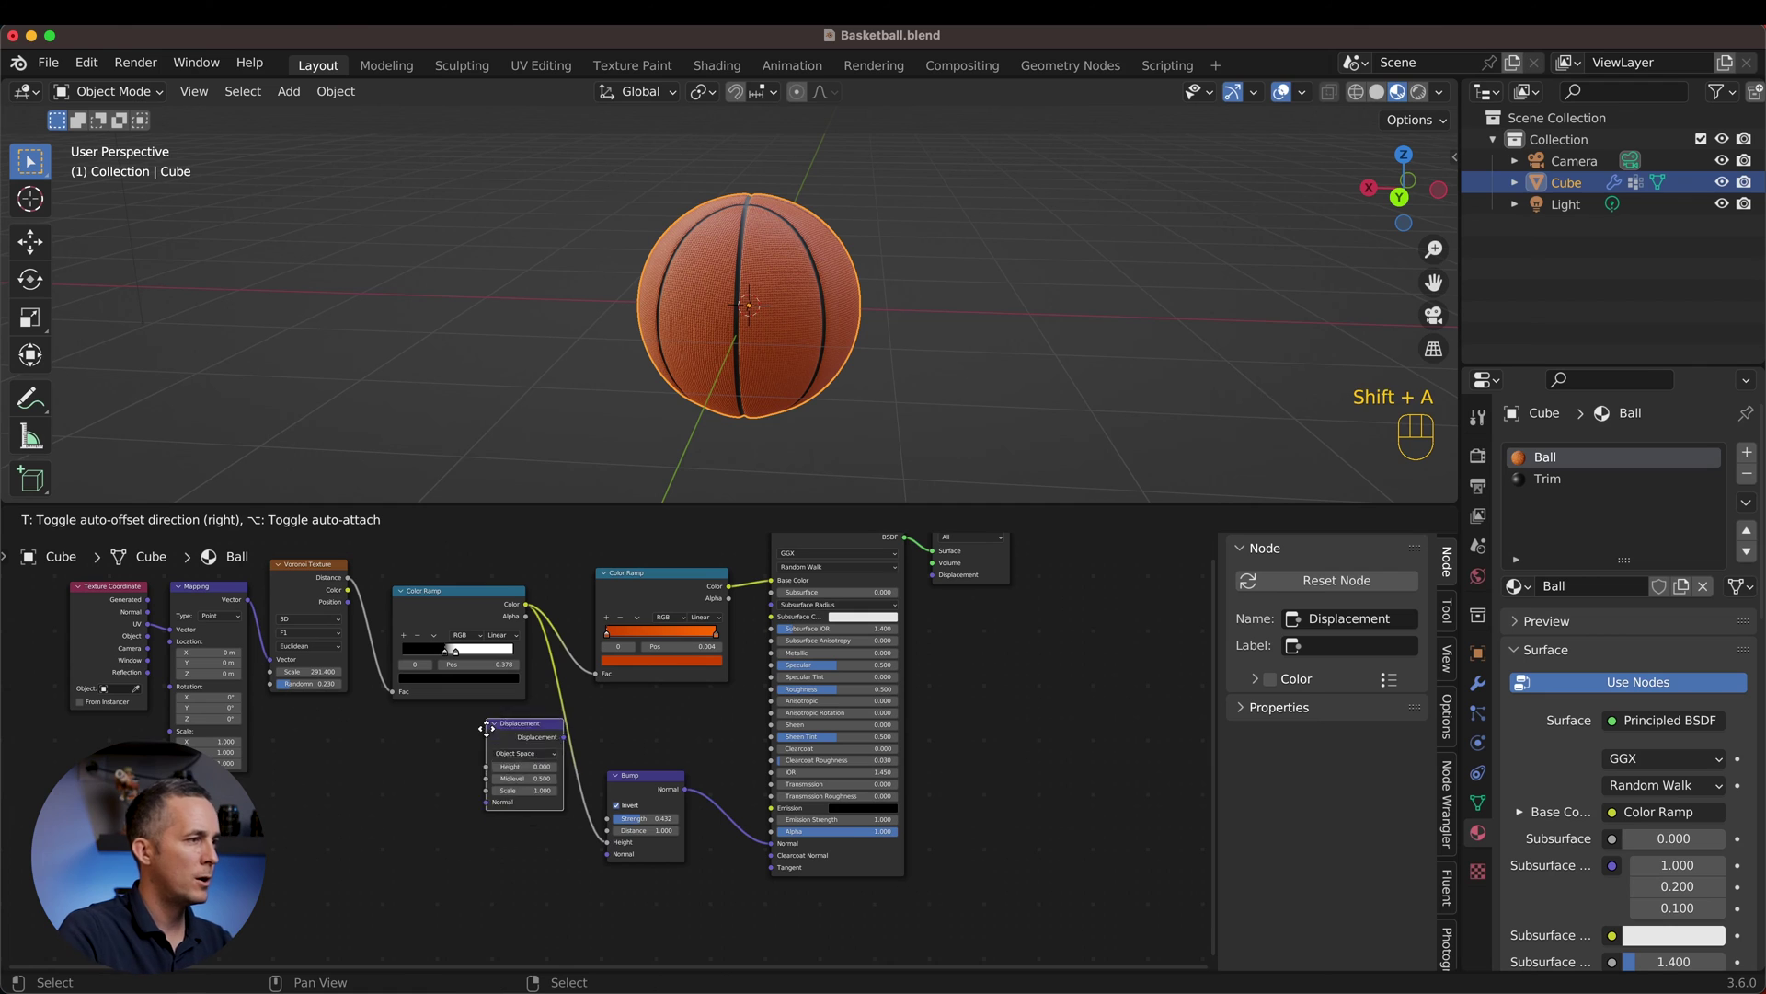
drag(617, 894, 882, 609)
click(531, 636)
drag(531, 637, 615, 820)
Step: Connect Displacement to the Material Output and show the Render Properties
scroll(up, 3)
click(1553, 557)
click(1486, 468)
drag(1656, 459, 1651, 524)
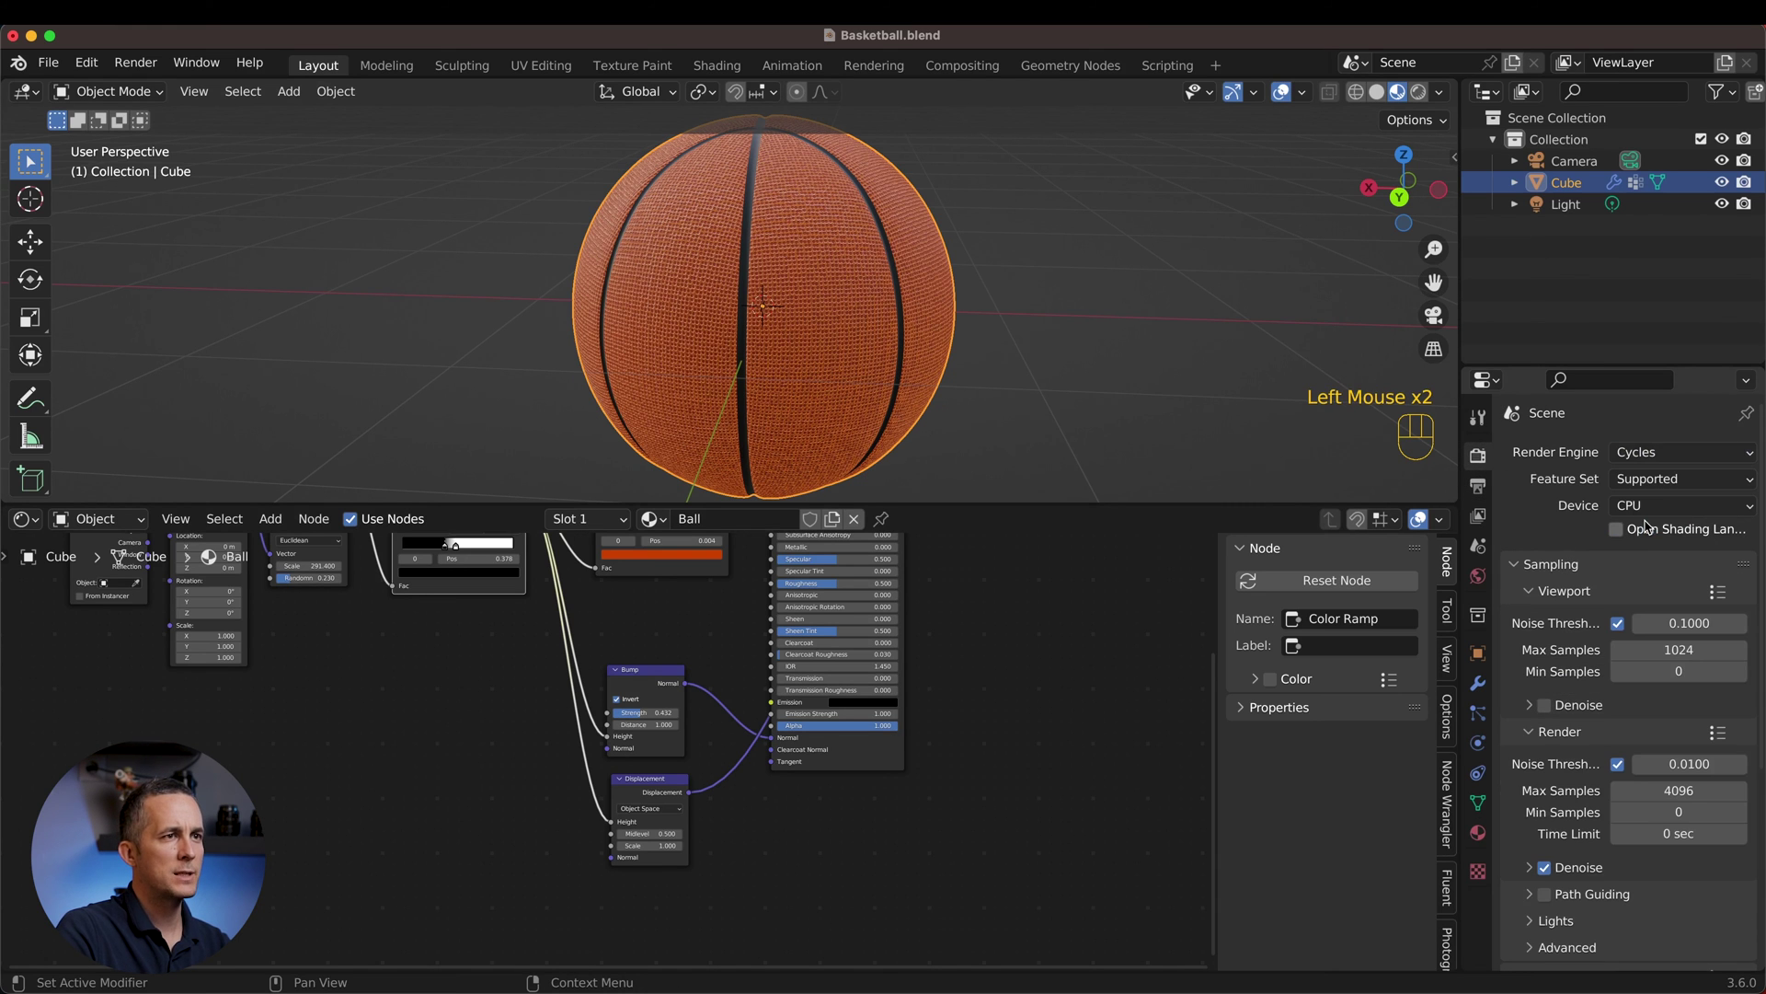
Step: Switch the Cycles Feature Set to Experimental
click(1492, 834)
scroll(down, 3)
click(1539, 876)
scroll(down, 3)
drag(1662, 677, 1613, 750)
Step: Set the render Device to GPU Compute
scroll(up, 3)
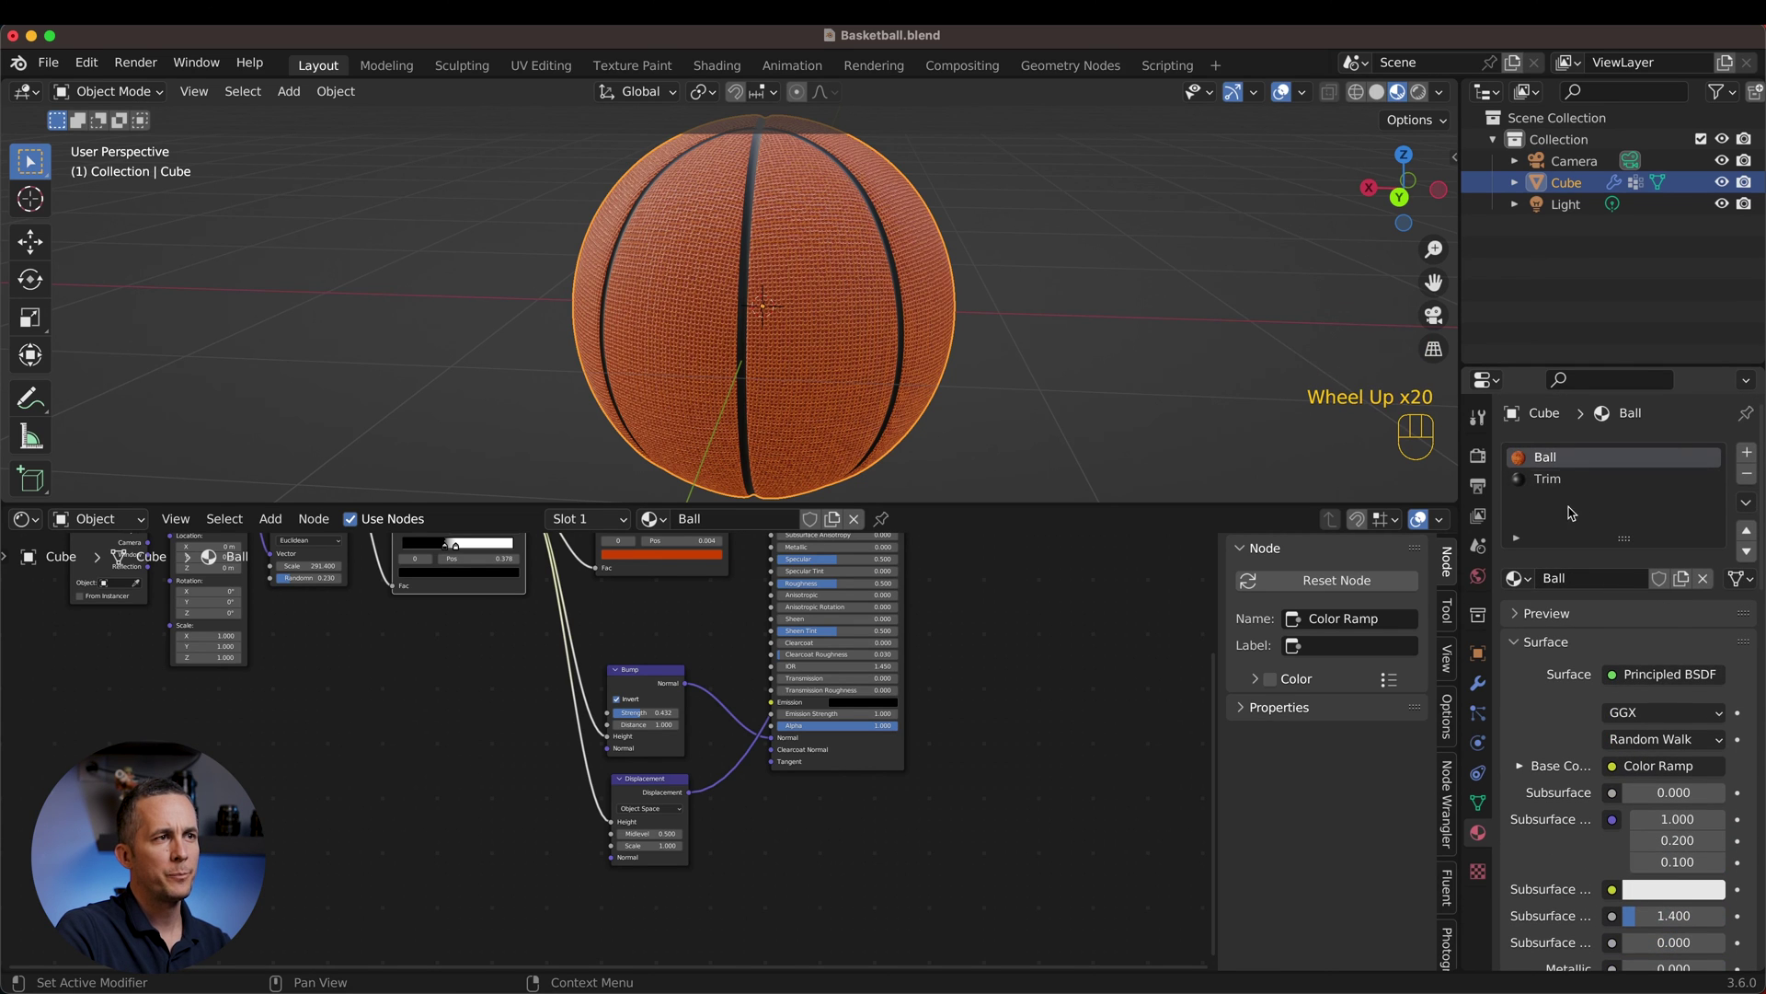
click(1480, 456)
drag(1659, 509, 1663, 563)
drag(1664, 478, 1672, 529)
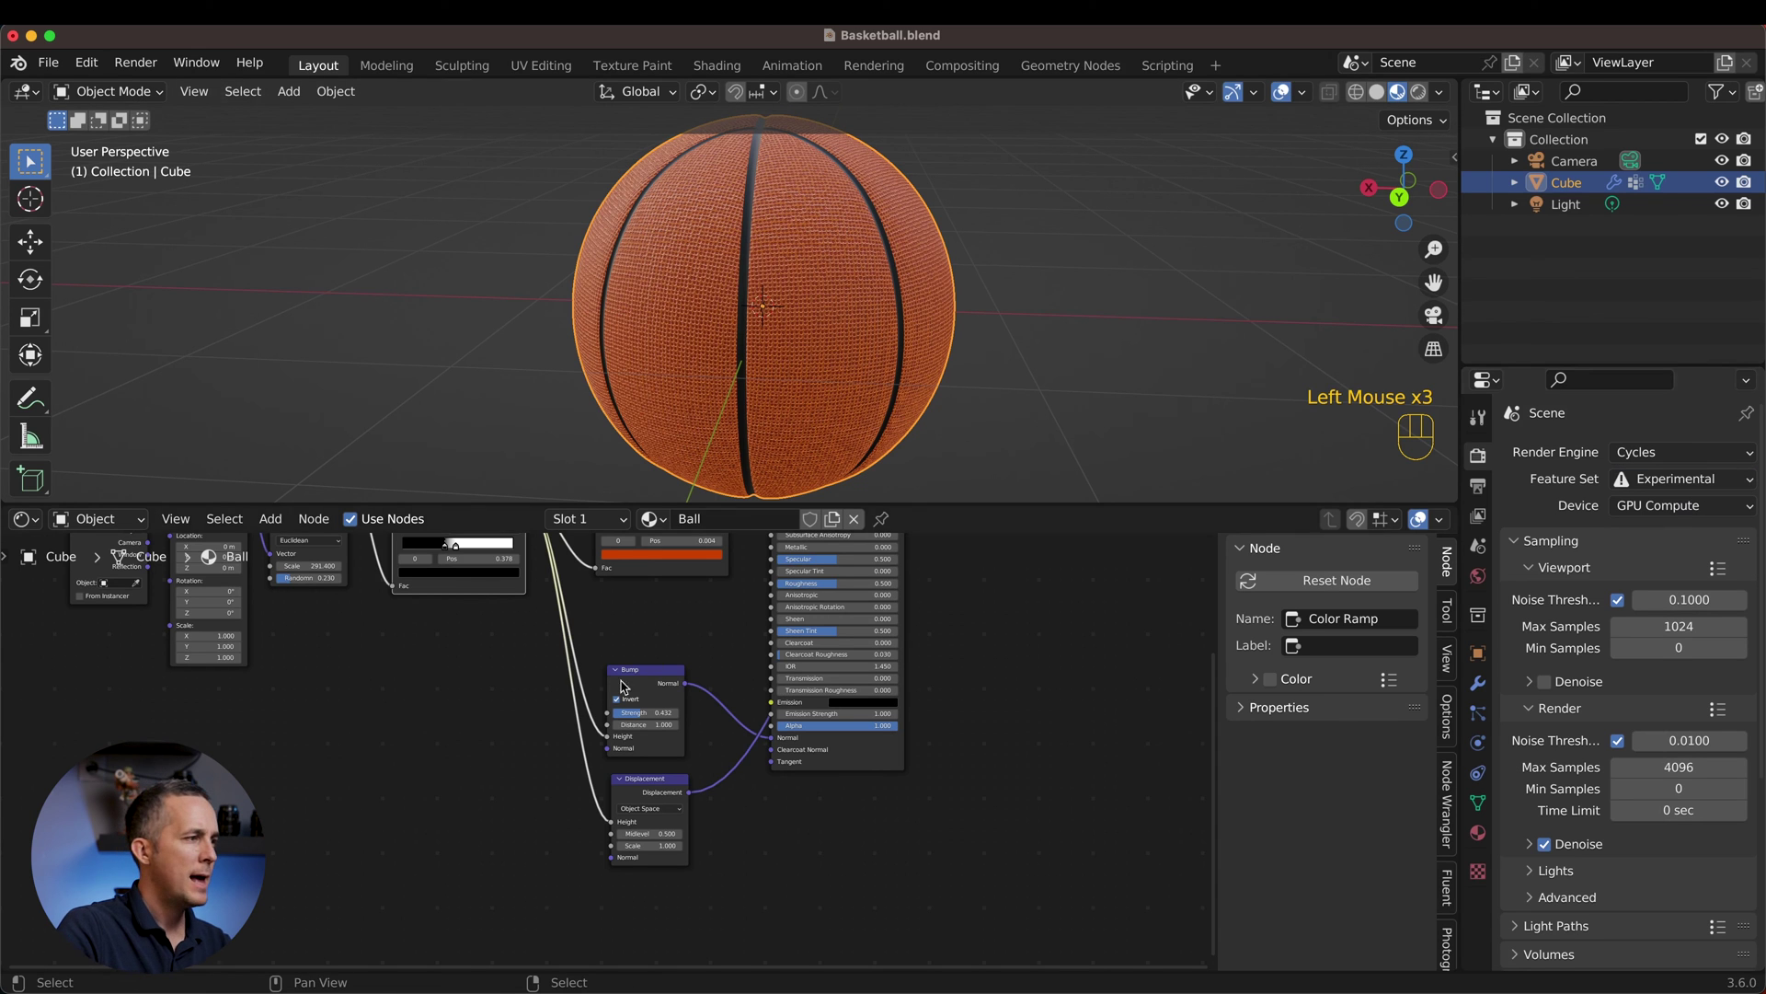
Step: Lower the Displacement scale to 0.200, save the file, and switch the viewport to rendered preview
scroll(up, 3)
scroll(down, 3)
middle_click(696, 763)
scroll(up, 3)
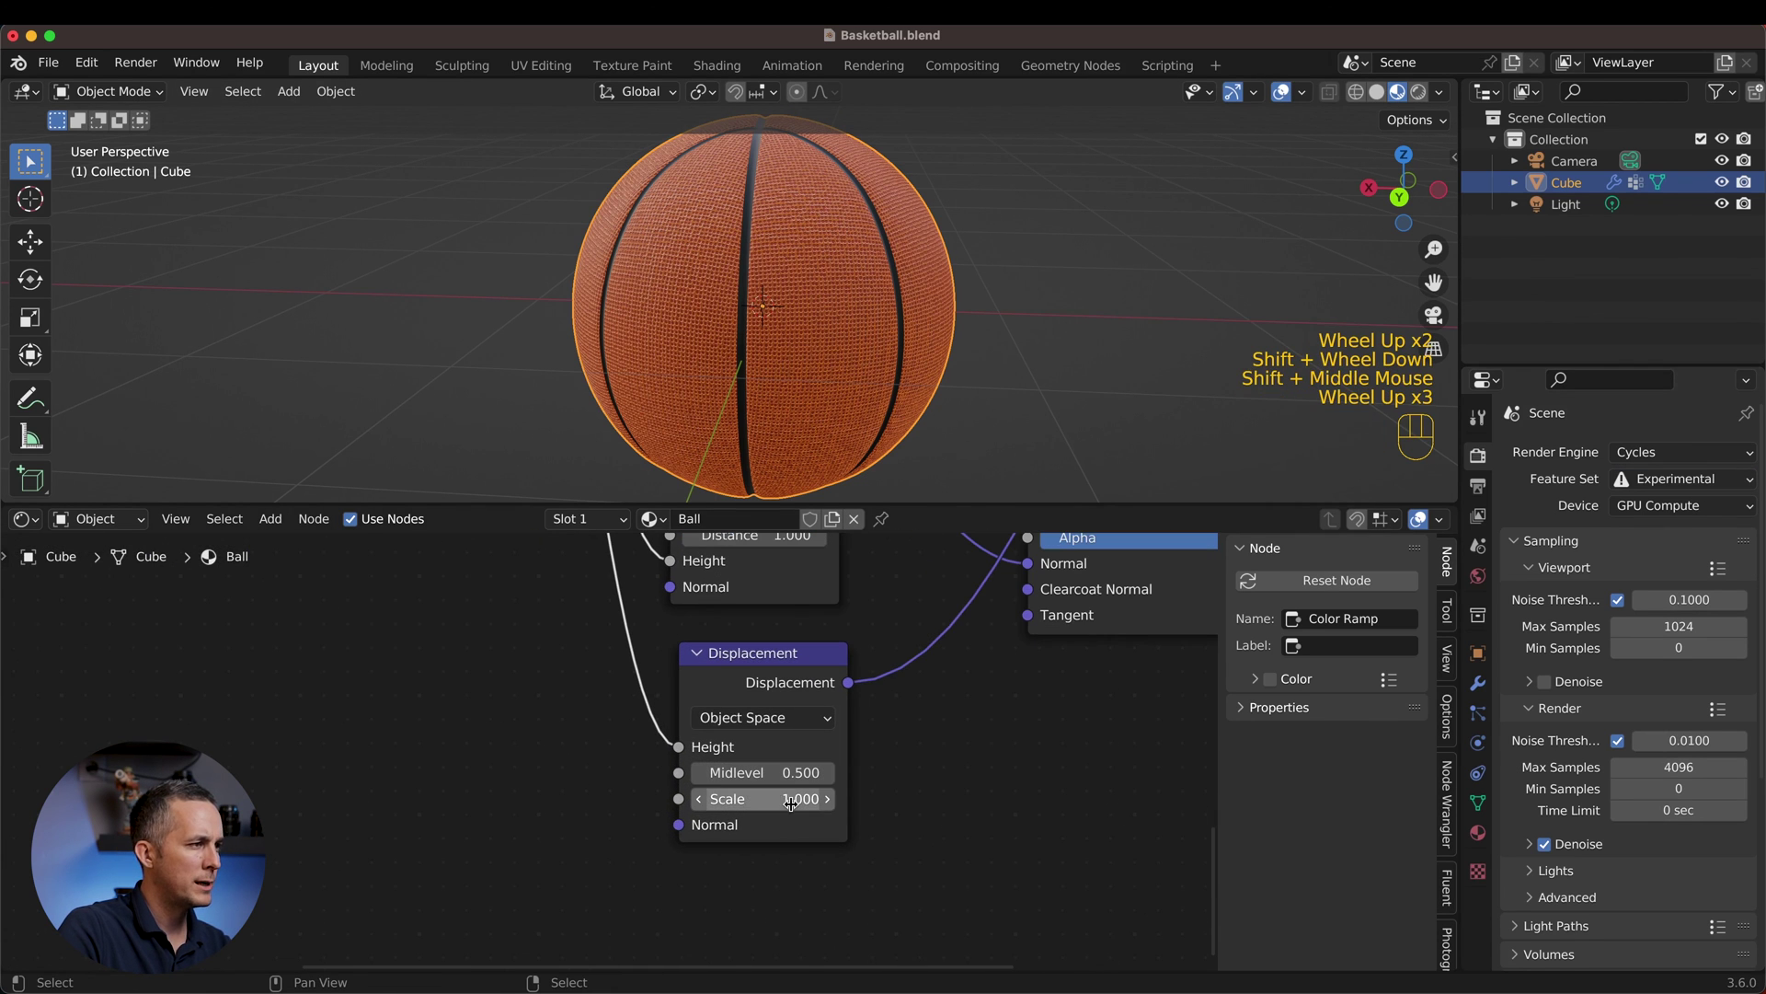
drag(788, 797, 785, 796)
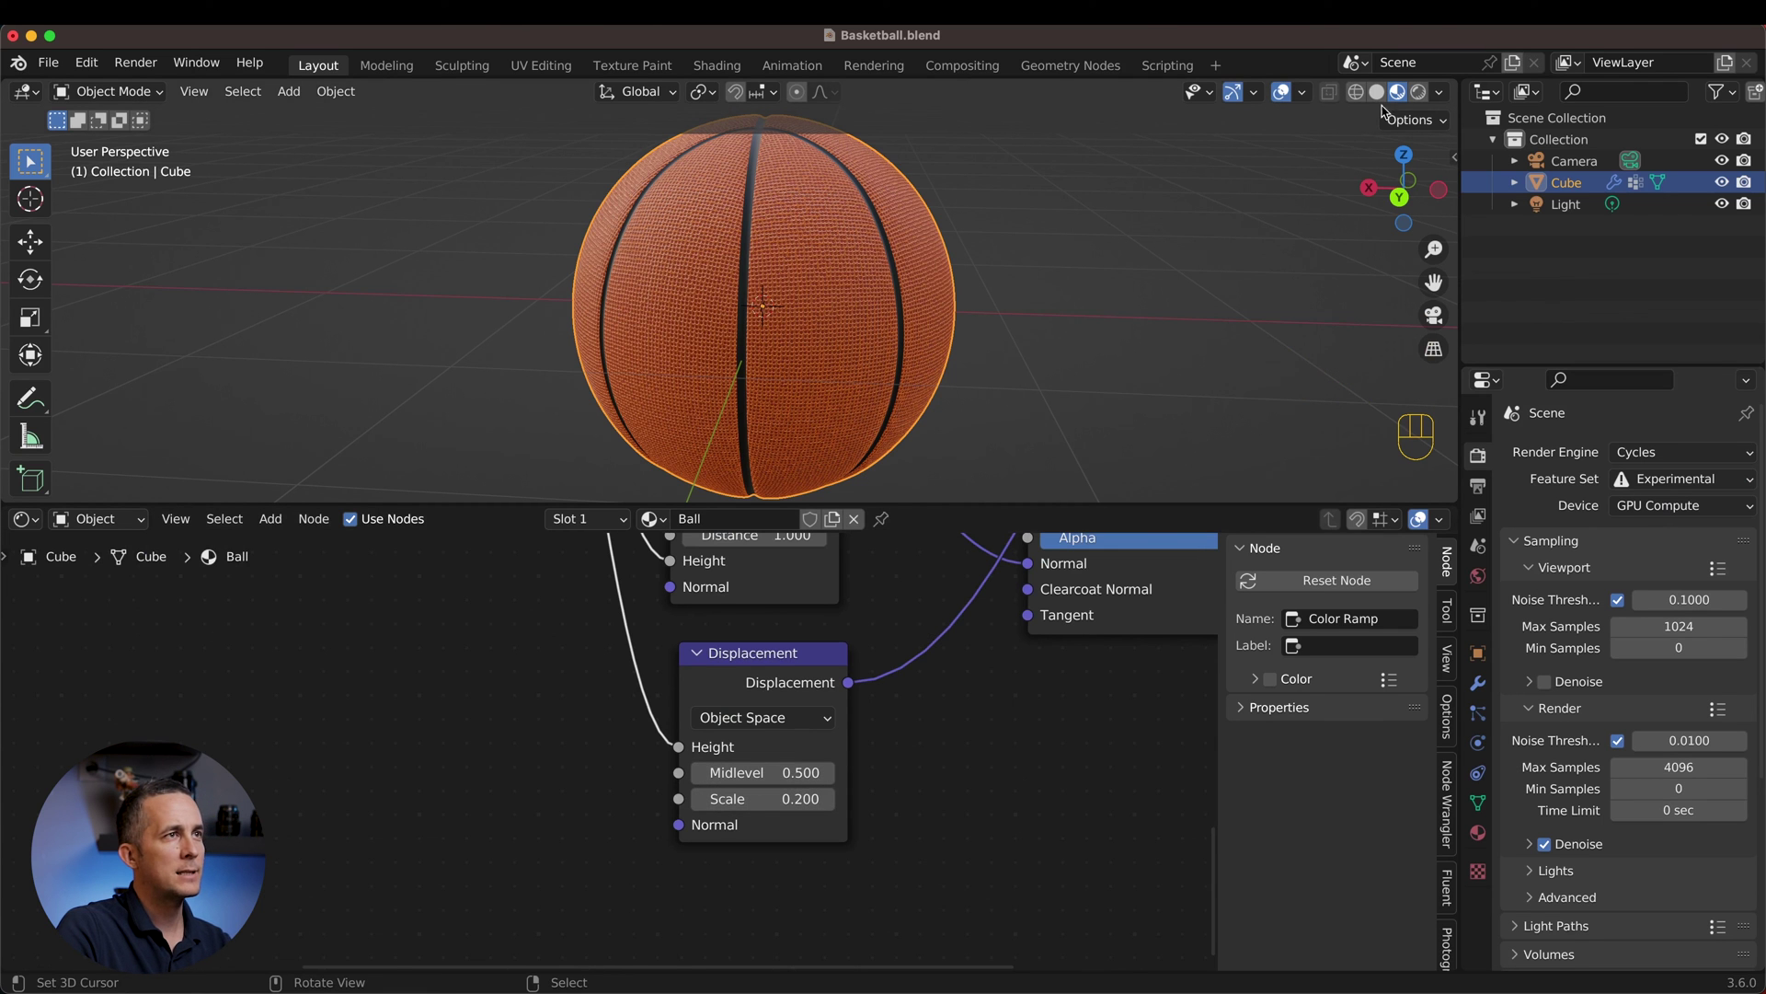
key(super+s)
click(1428, 98)
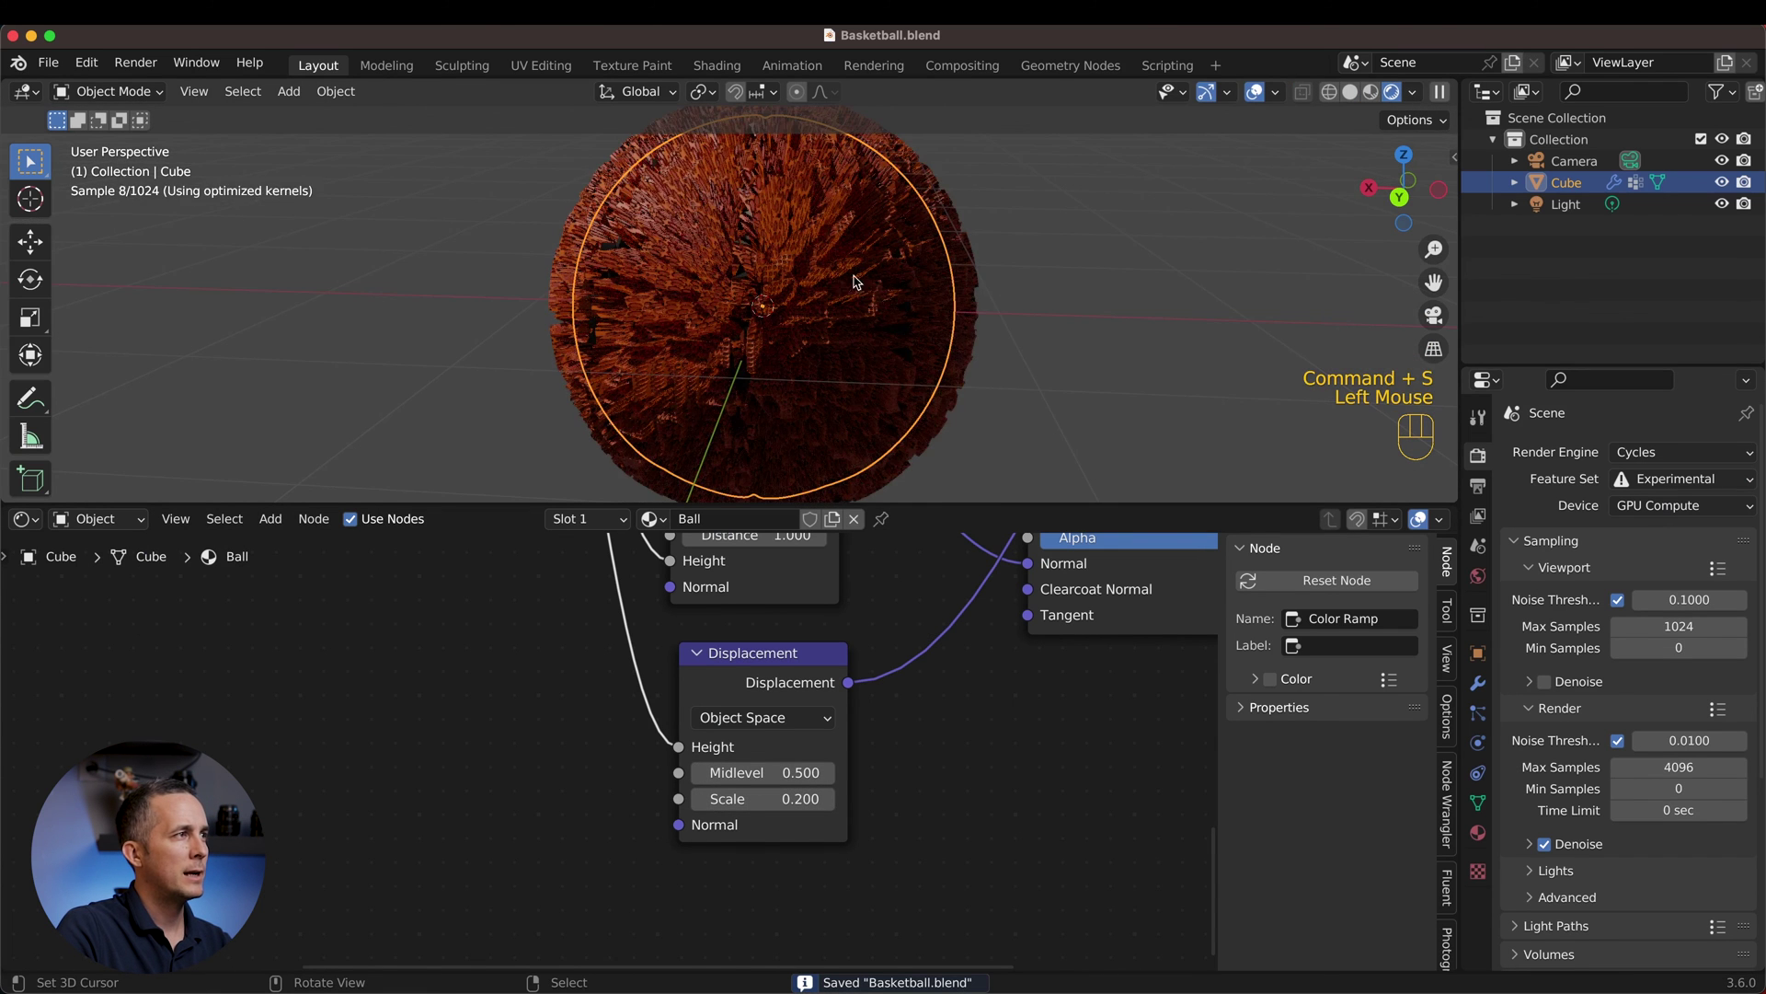
scroll(up, 3)
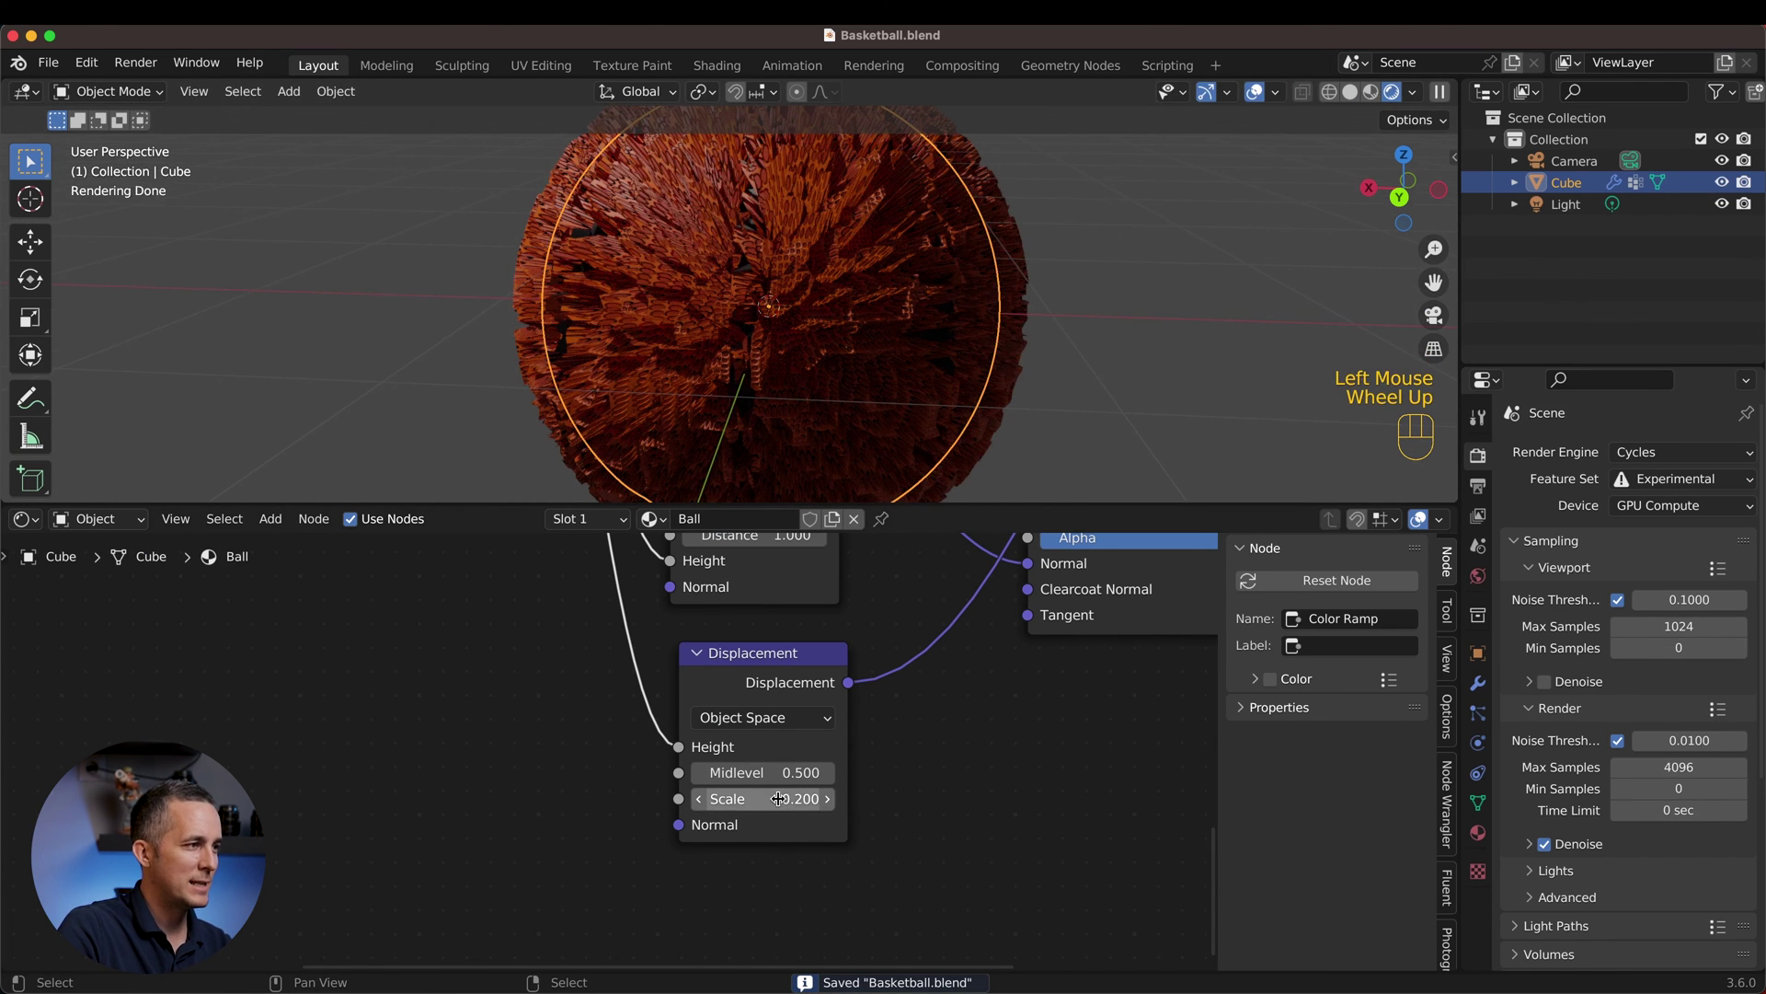
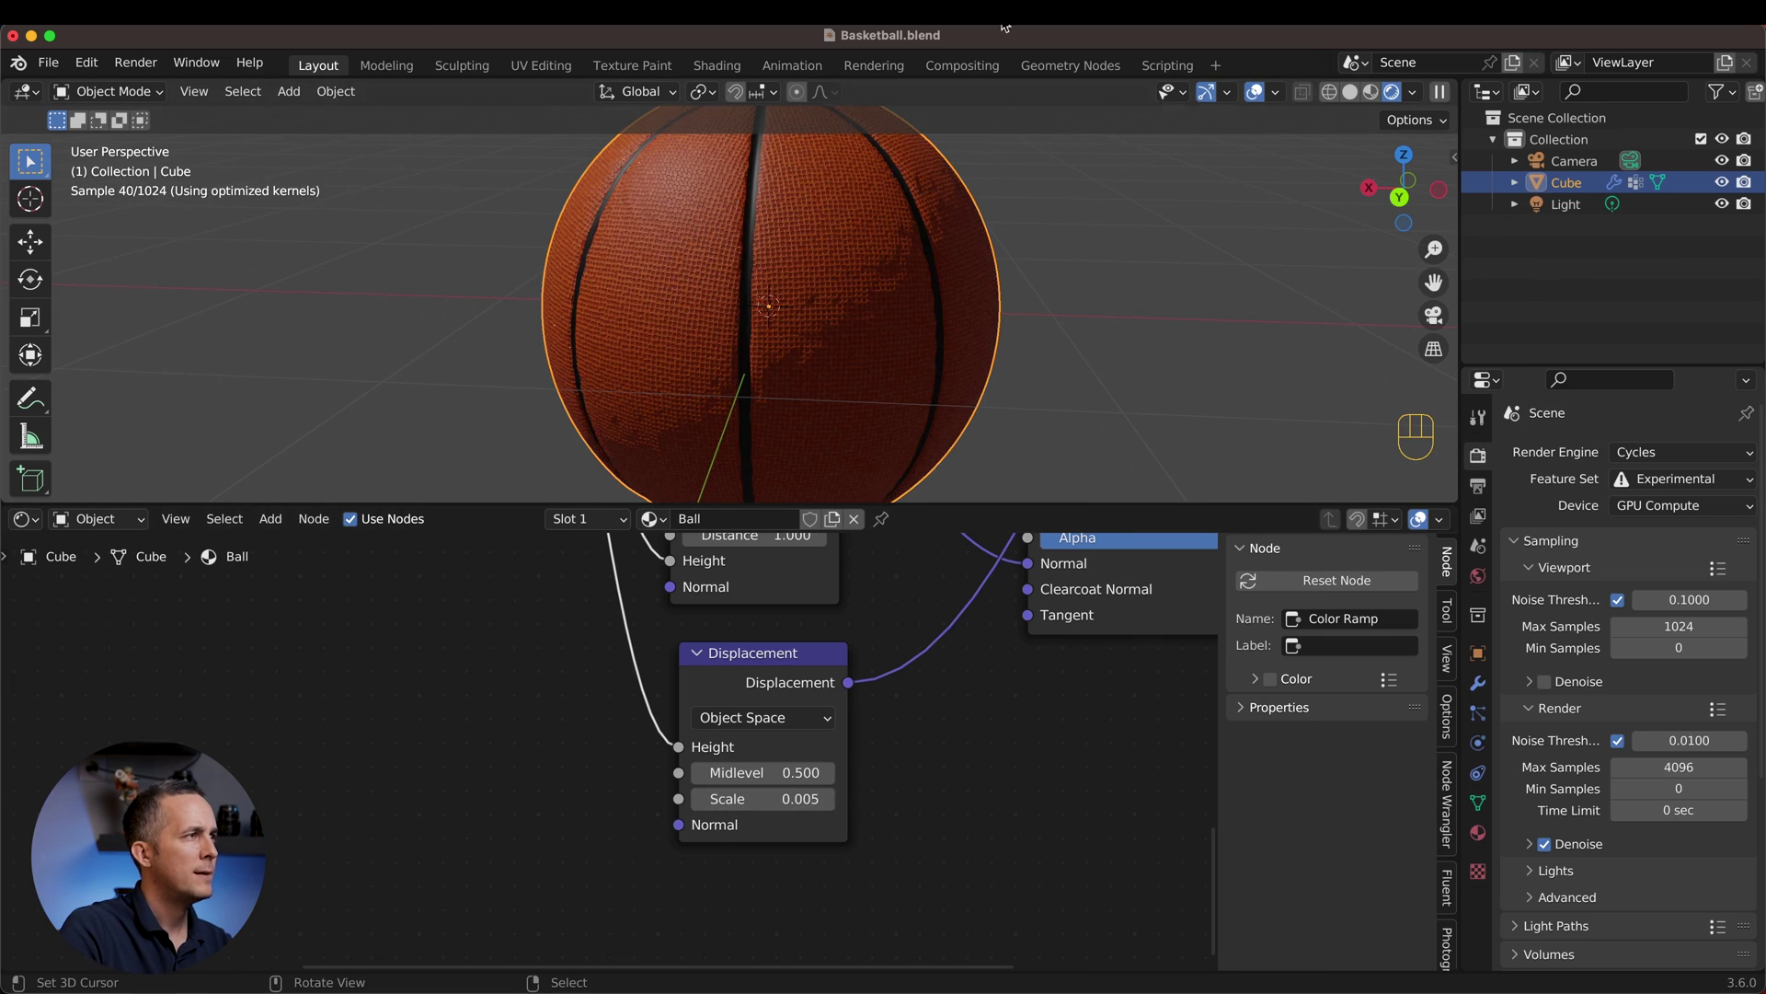
Step: Set the Displacement Midlevel to 0 and make the Scale negative (-0.005)
scroll(up, 3)
drag(859, 302, 840, 344)
drag(849, 301, 747, 322)
scroll(up, 3)
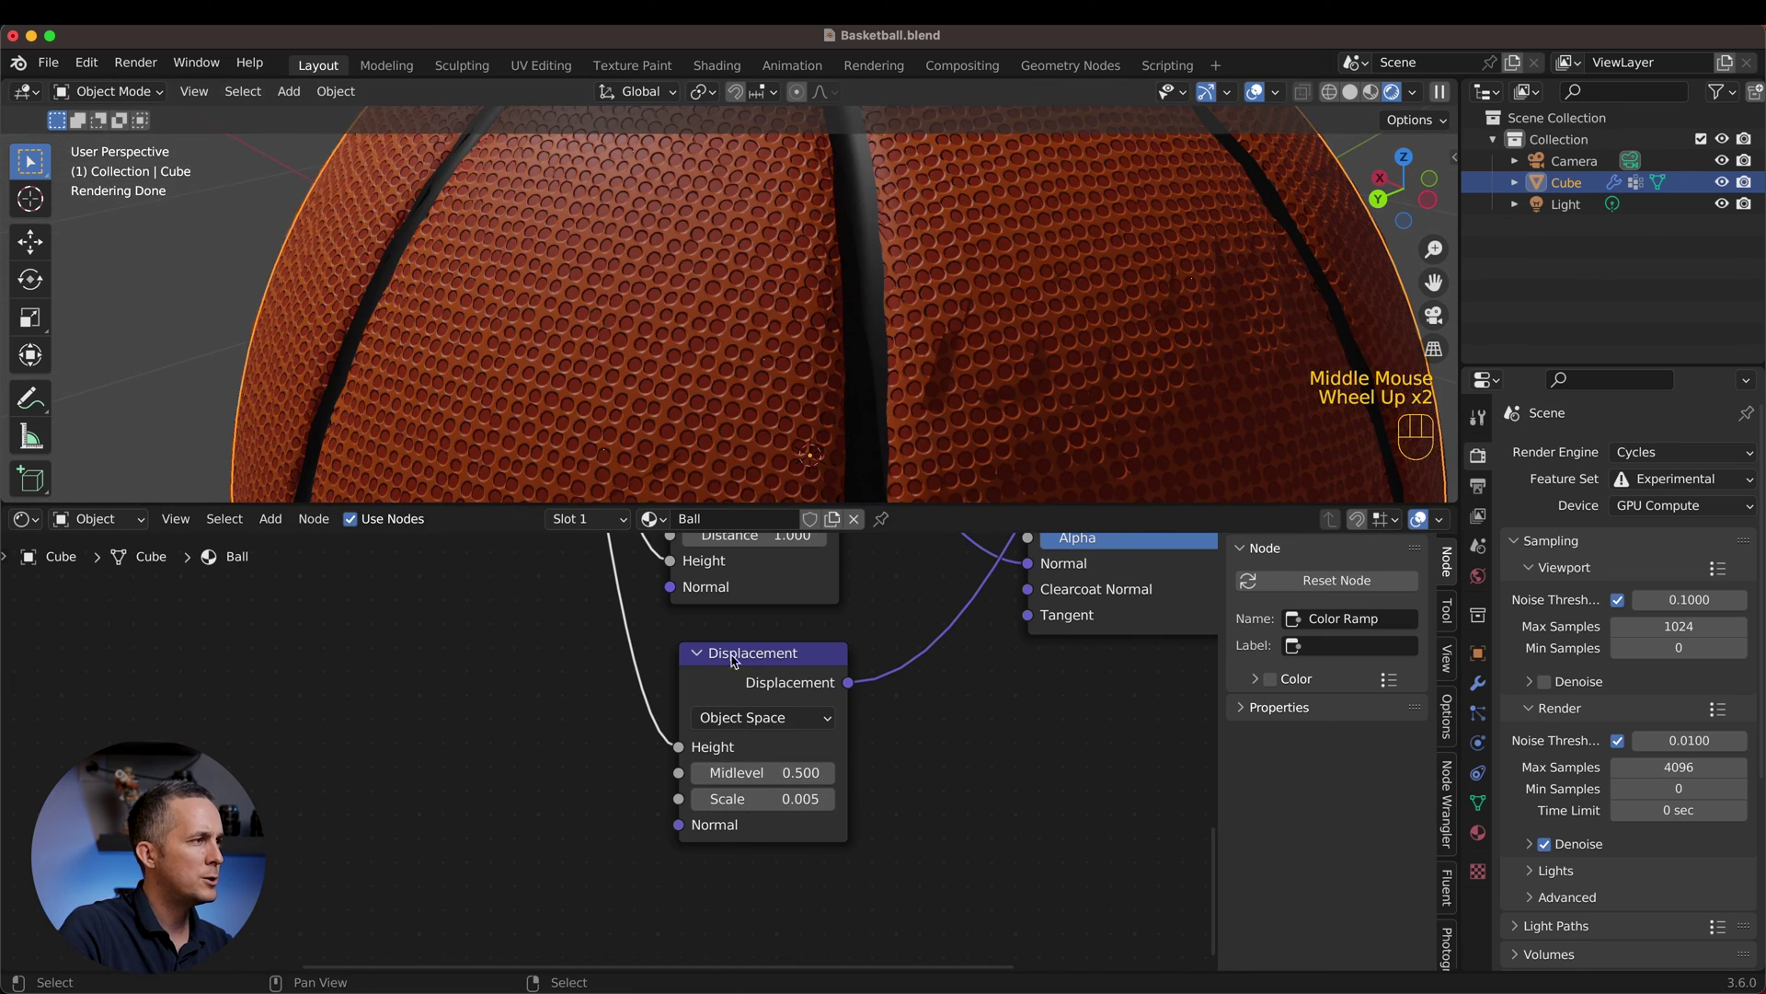
middle_click(726, 638)
click(719, 583)
drag(719, 582, 1030, 893)
Step: Orbit and back away to inspect the whole ball's fine pebbled surface
scroll(down, 3)
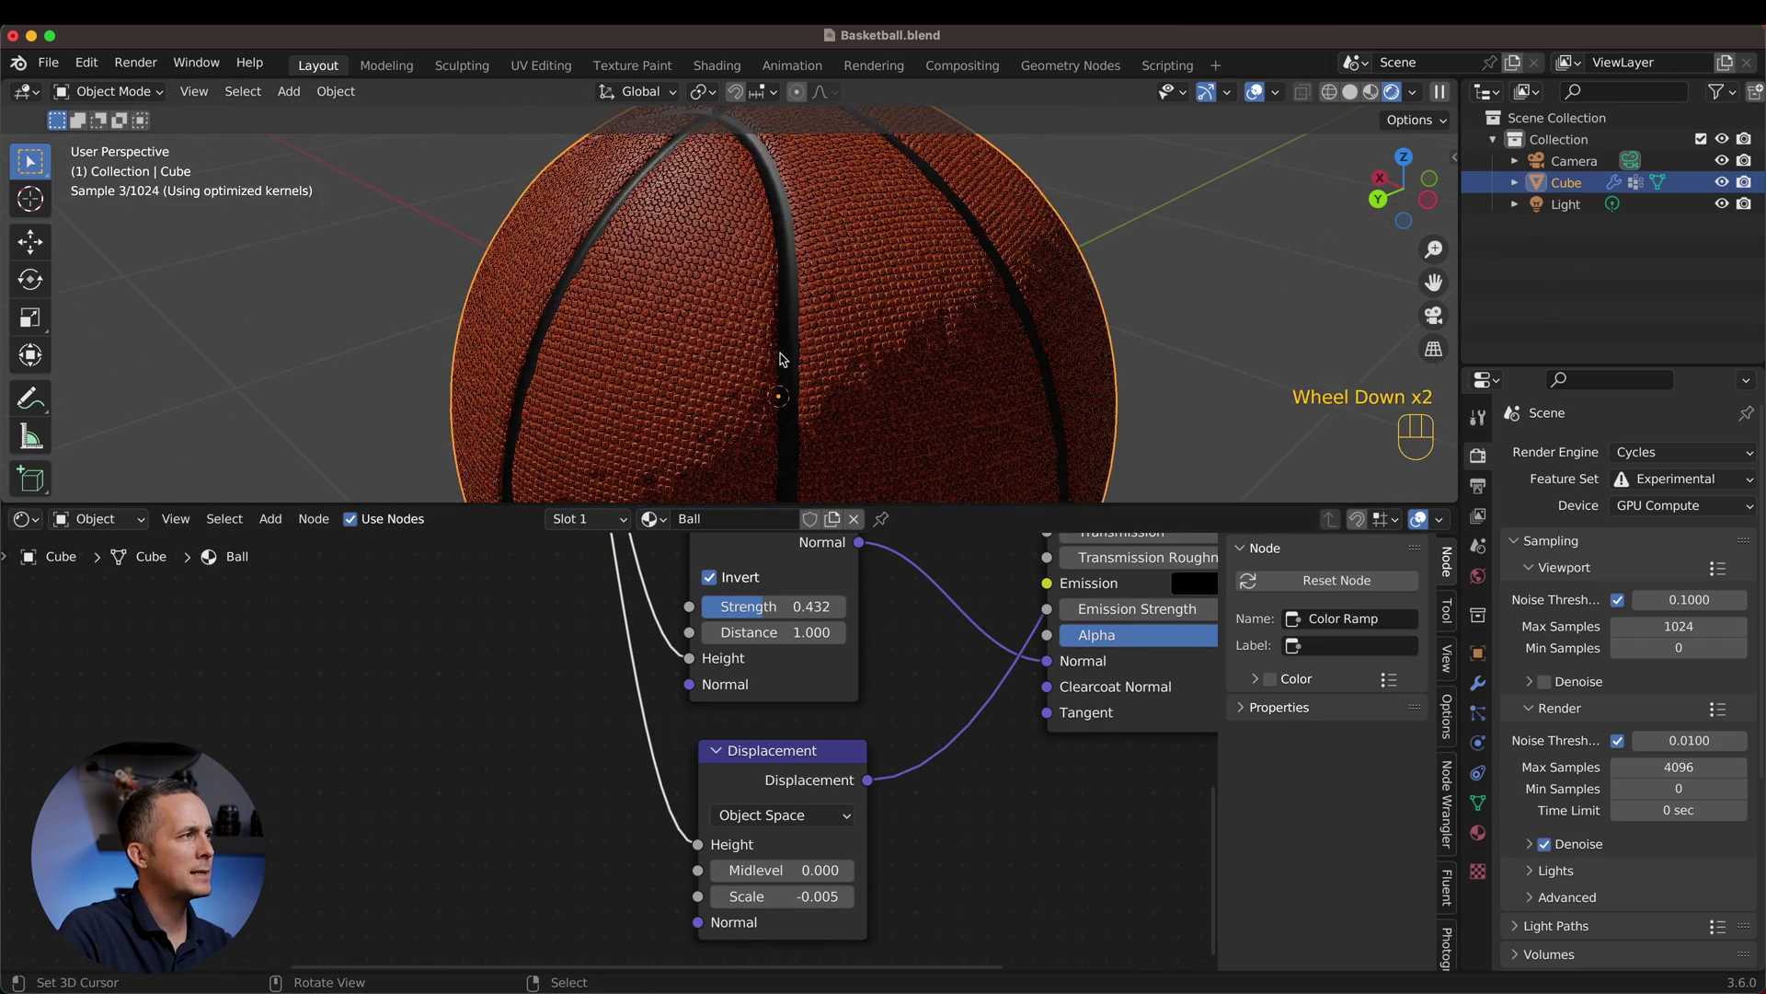
drag(758, 365, 771, 330)
scroll(down, 3)
drag(751, 363, 855, 383)
drag(749, 347, 799, 343)
scroll(down, 3)
drag(903, 665, 841, 693)
Step: Rearrange the node view and drag the editor border to enlarge the 3D view
middle_click(1007, 592)
scroll(down, 3)
middle_click(868, 607)
scroll(down, 3)
drag(825, 597, 833, 335)
scroll(down, 3)
middle_click(780, 338)
scroll(up, 3)
drag(784, 330, 692, 356)
scroll(down, 3)
drag(817, 359, 960, 355)
scroll(up, 3)
drag(724, 311, 746, 366)
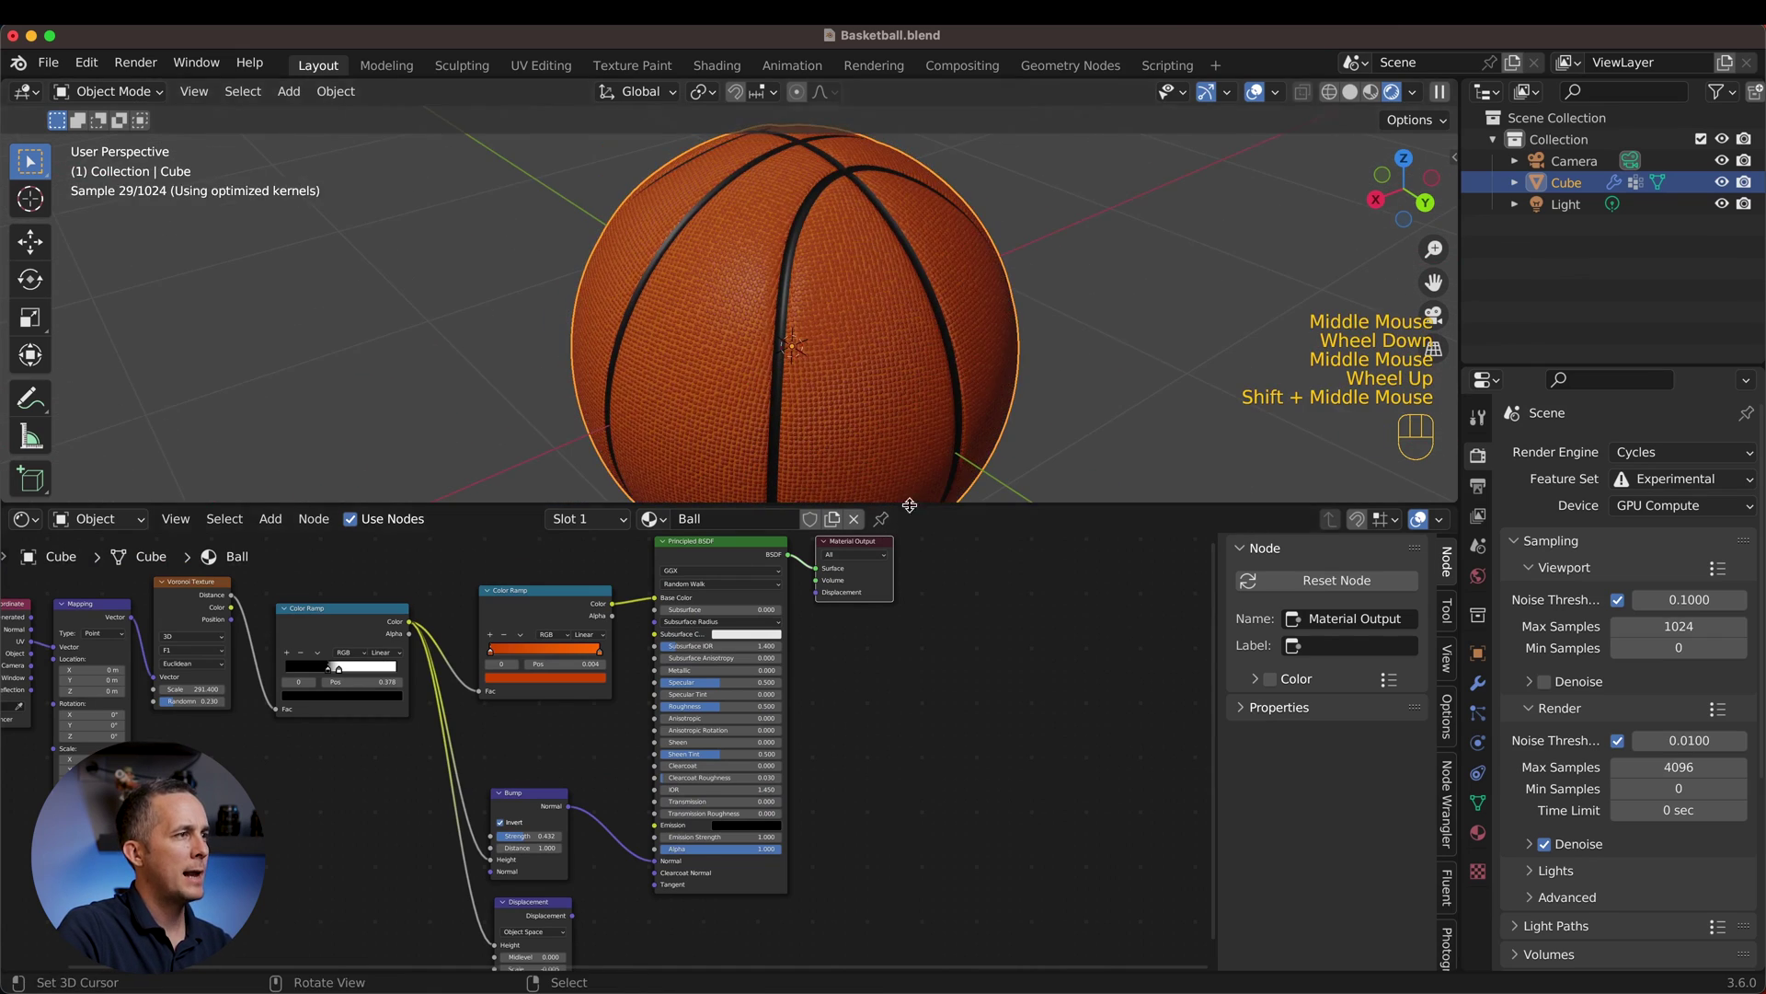